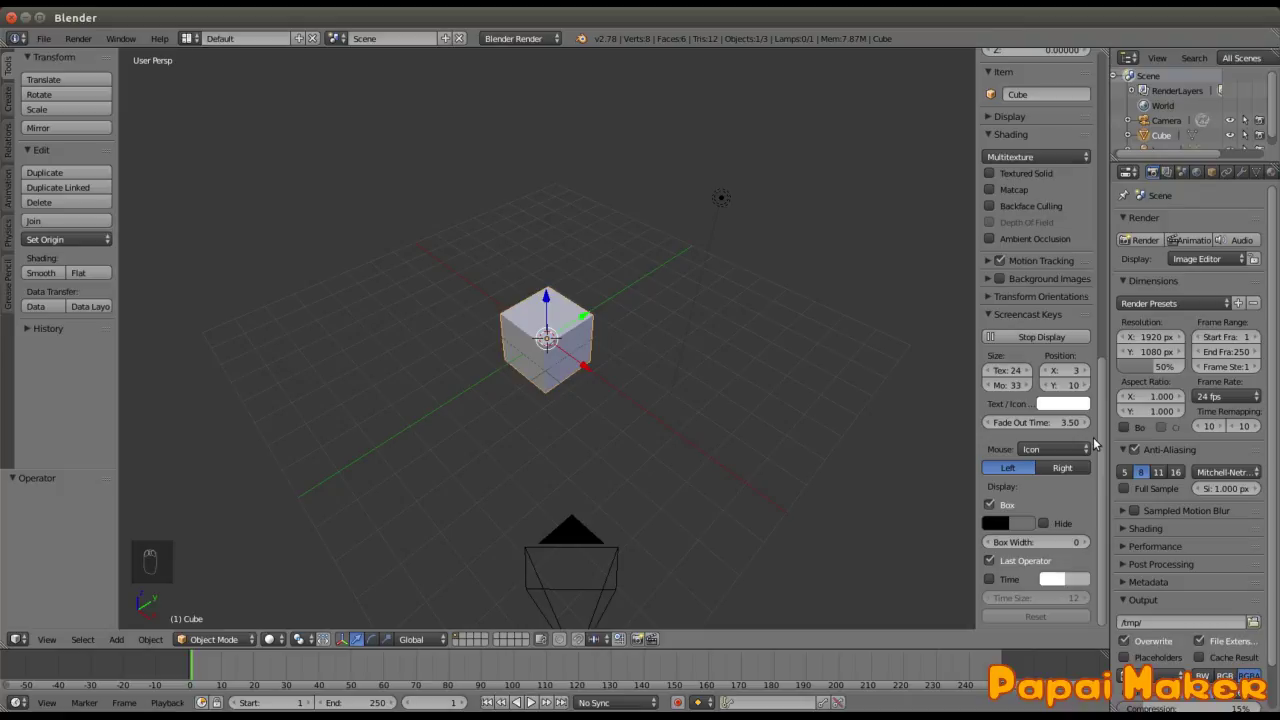
# Step: Show mouse buttons as text and widen the Screencast Keys box to 183
pyautogui.moveTo(1066, 445); pyautogui.dragTo(1062, 403)
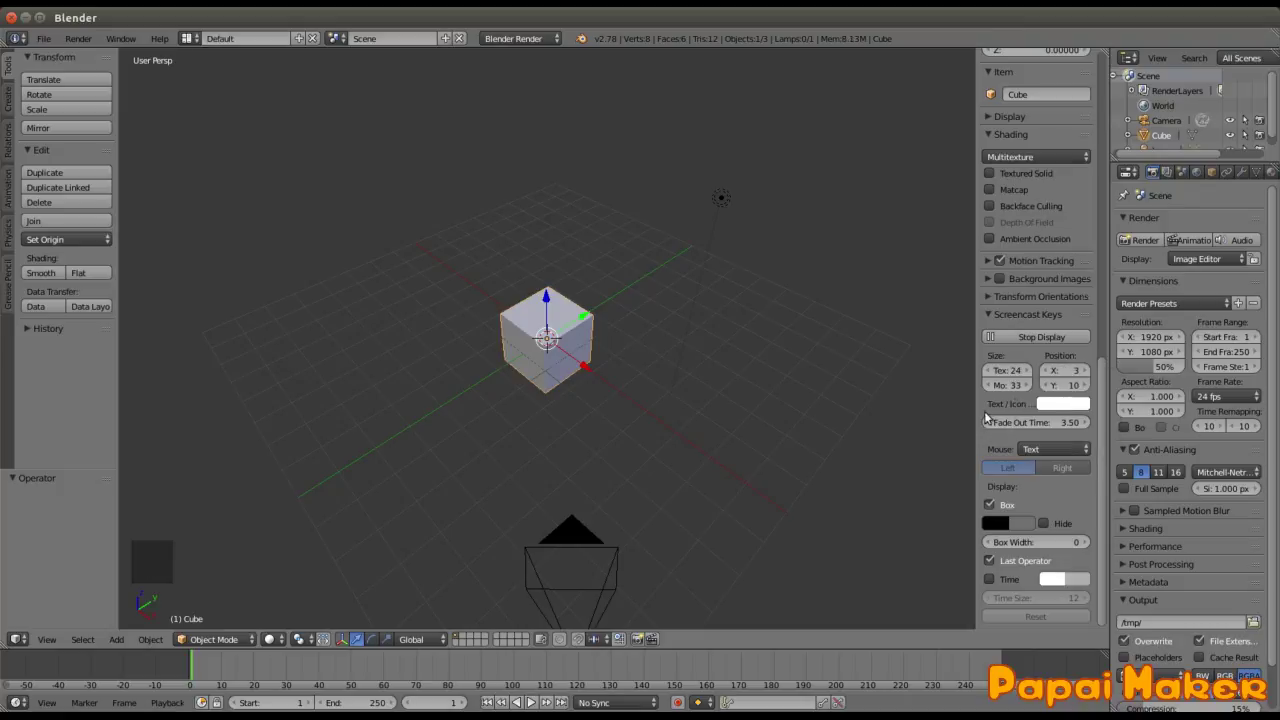
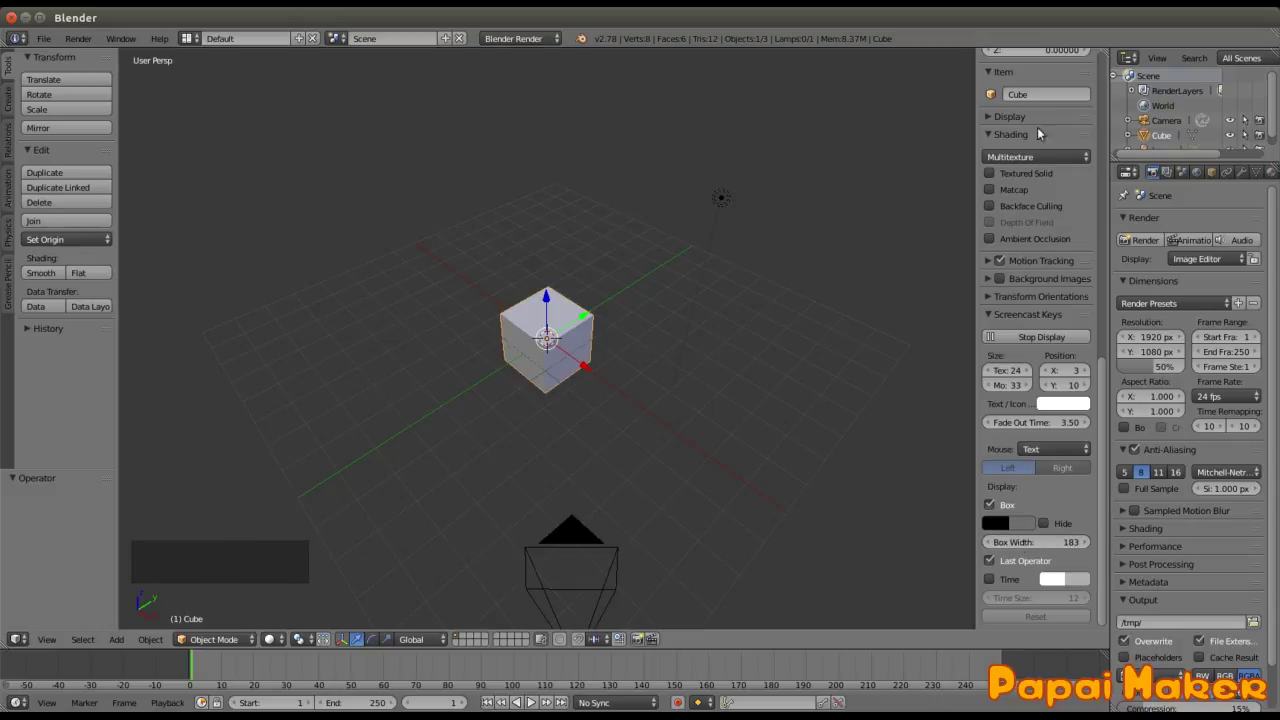
# Step: Hide the sidebar with N, then orbit and zoom around the default cube
pyautogui.press('n')
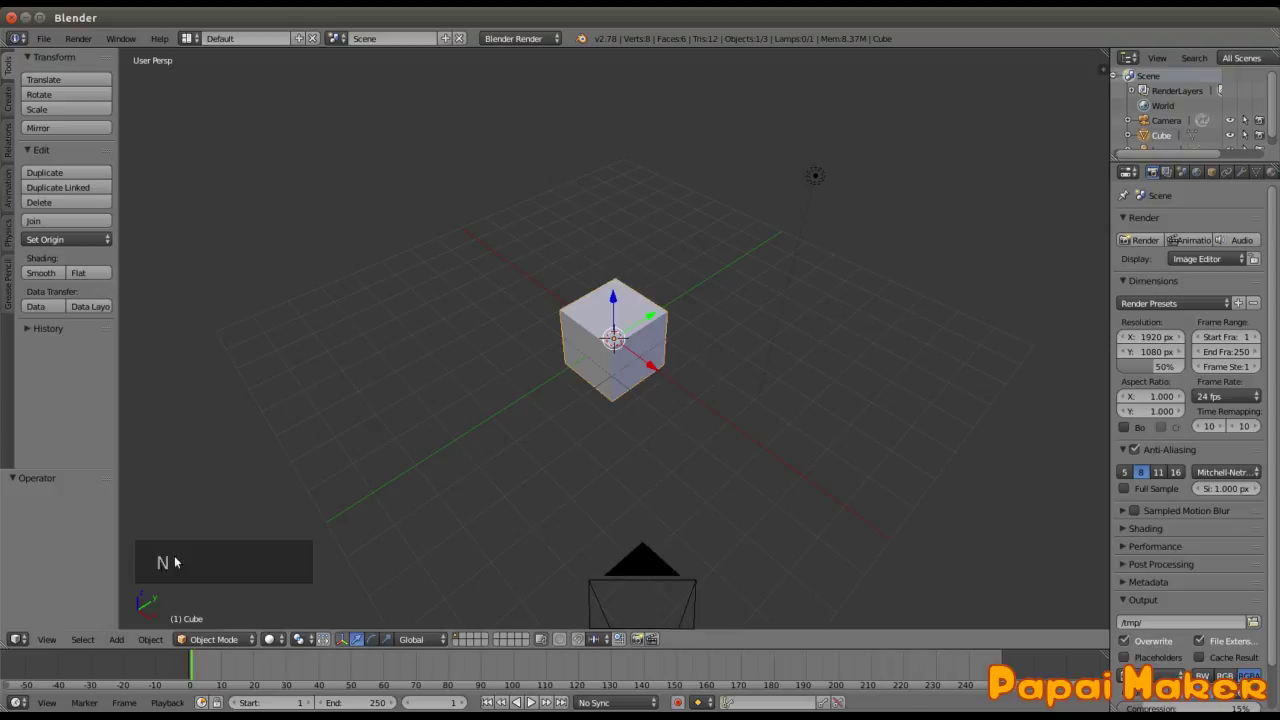
pyautogui.middleClick(662, 430)
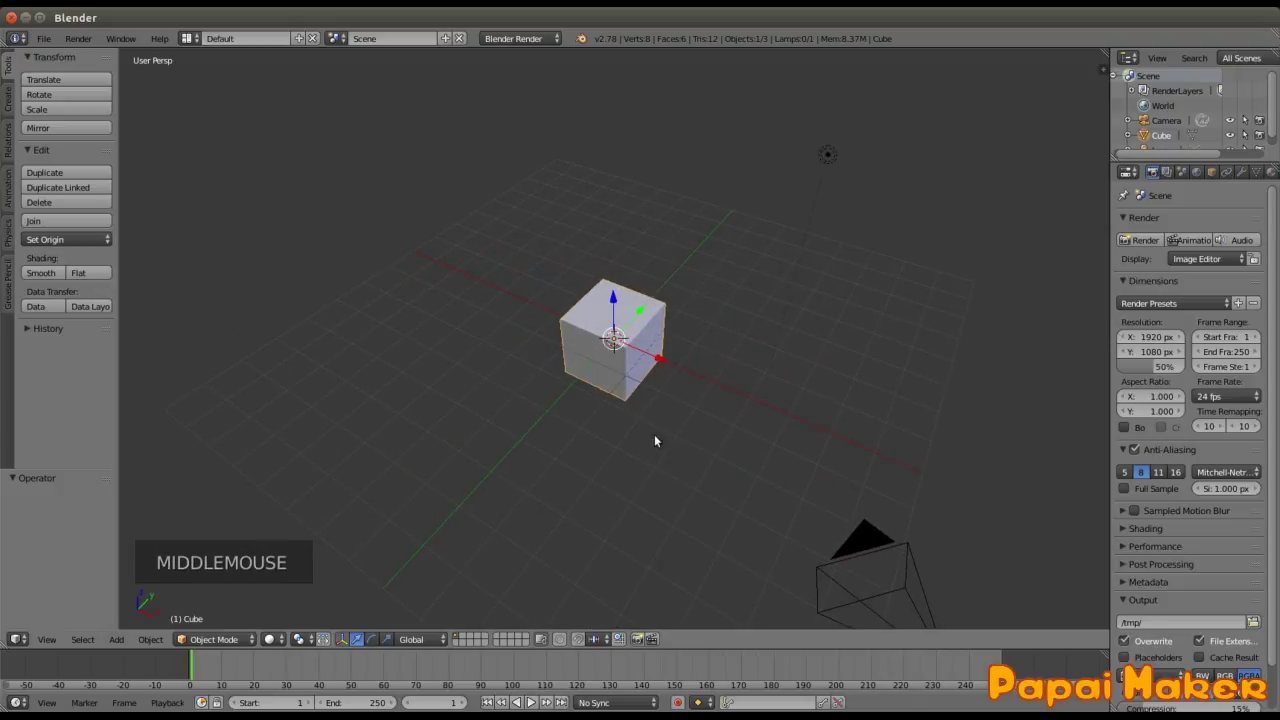
pyautogui.scroll(3)
pyautogui.scroll(-3)
pyautogui.scroll(-3)
pyautogui.scroll(3)
pyautogui.scroll(-3)
pyautogui.scroll(-3)
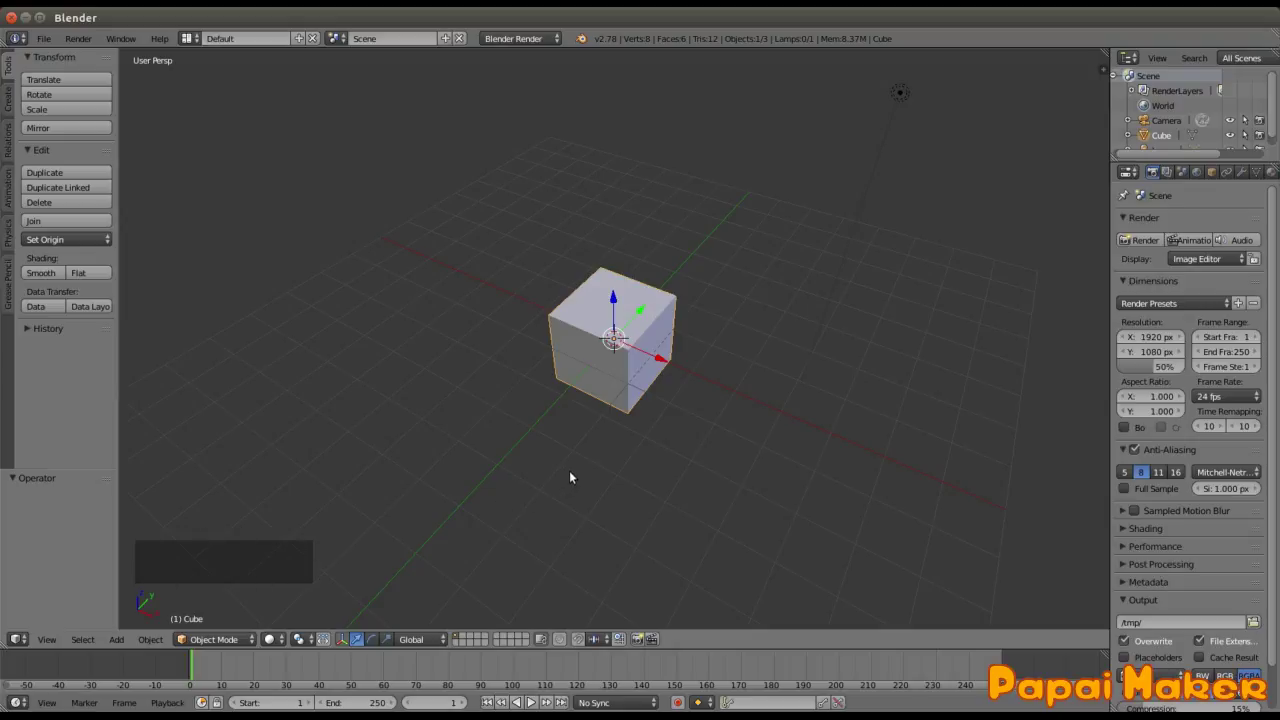
pyautogui.middleClick(641, 429)
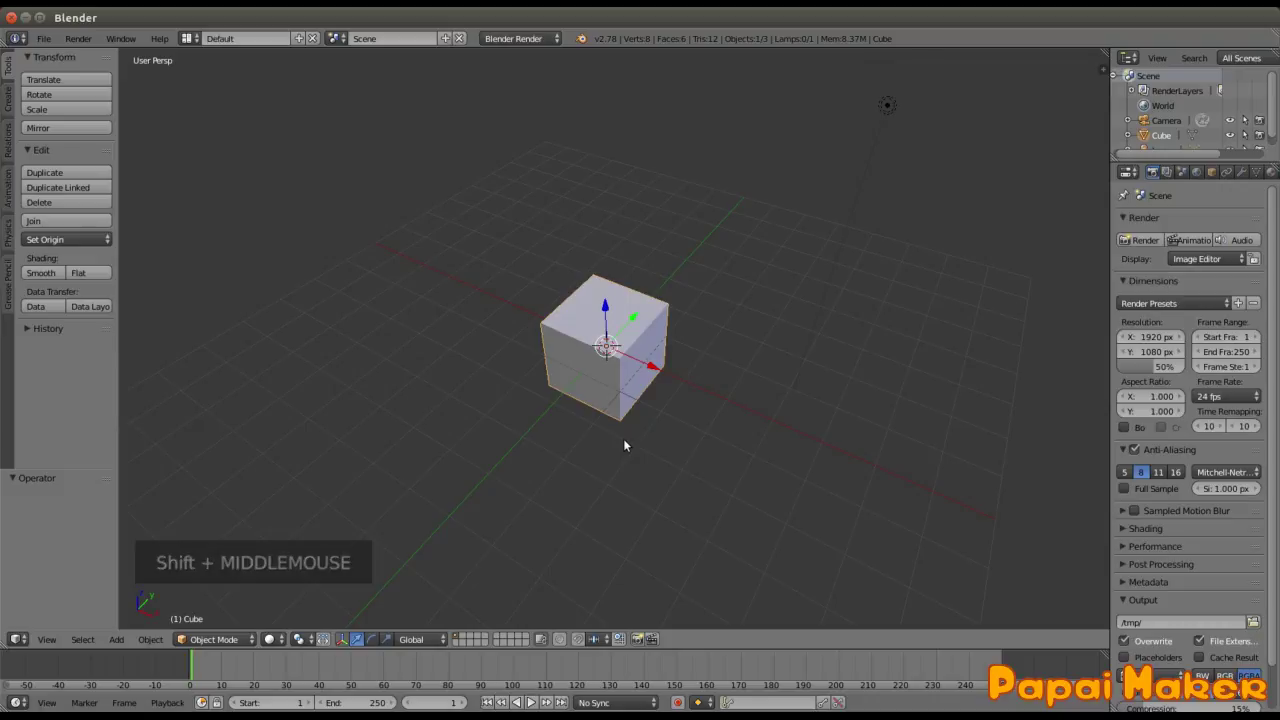
pyautogui.middleClick(649, 424)
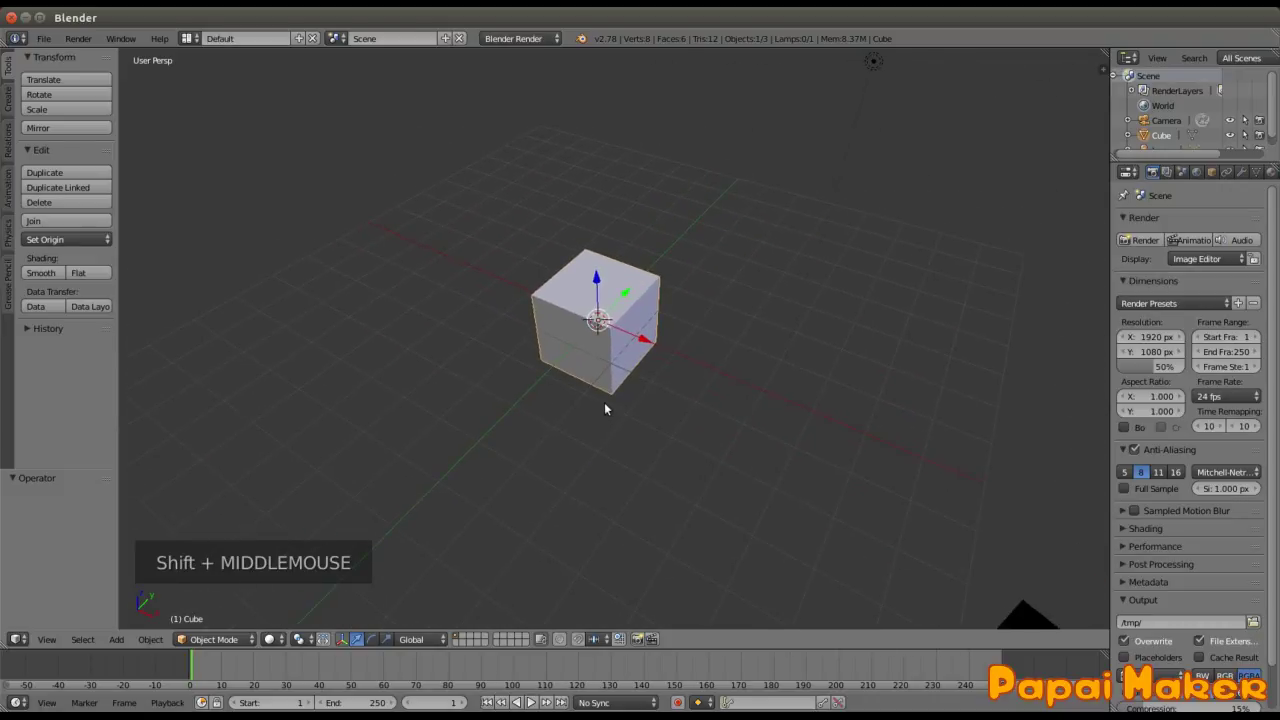
pyautogui.press('KP_Decimal')
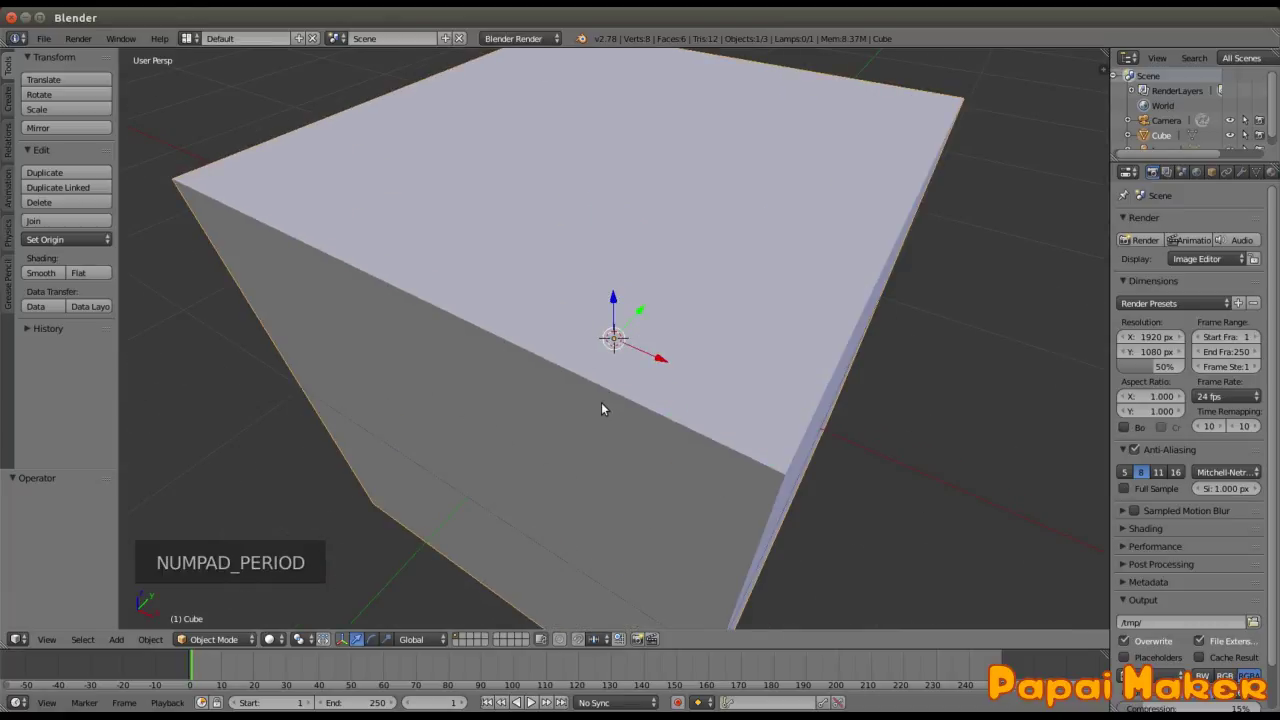
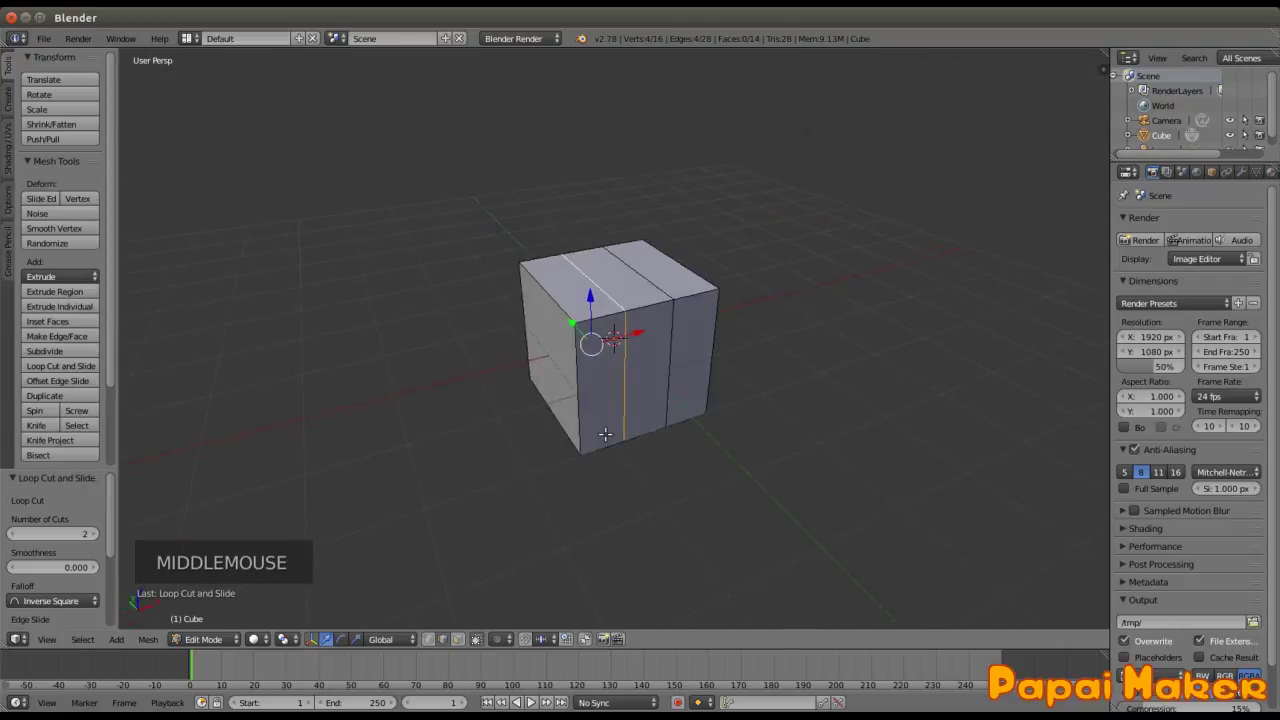
# Step: From top view, move the widened left face outward and shrink the right end on Y to taper it
pyautogui.press('KP_7')
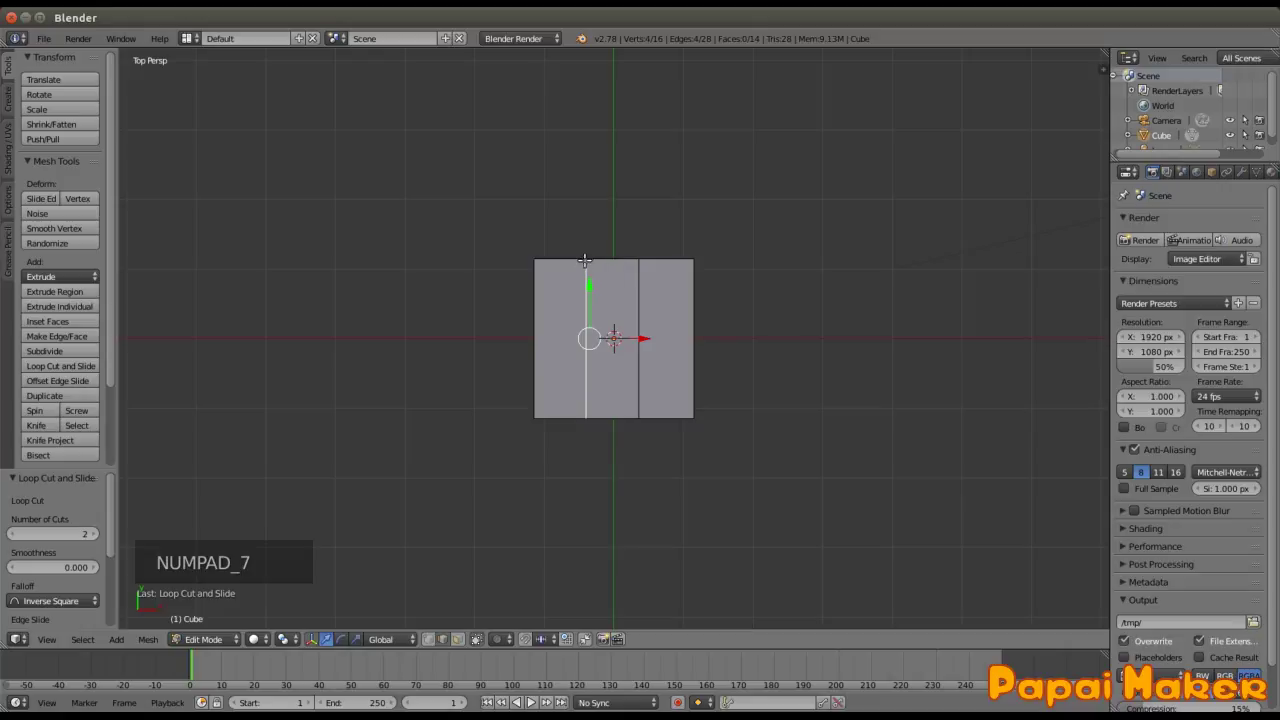
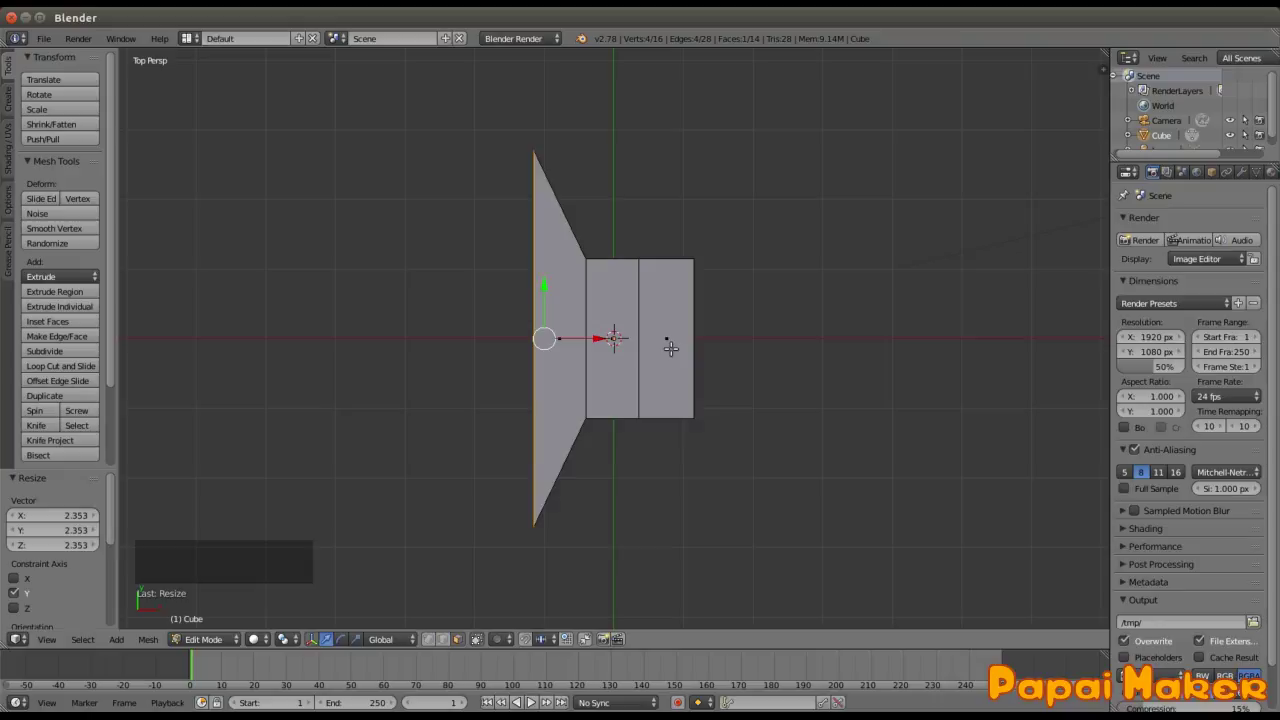
pyautogui.press('g')
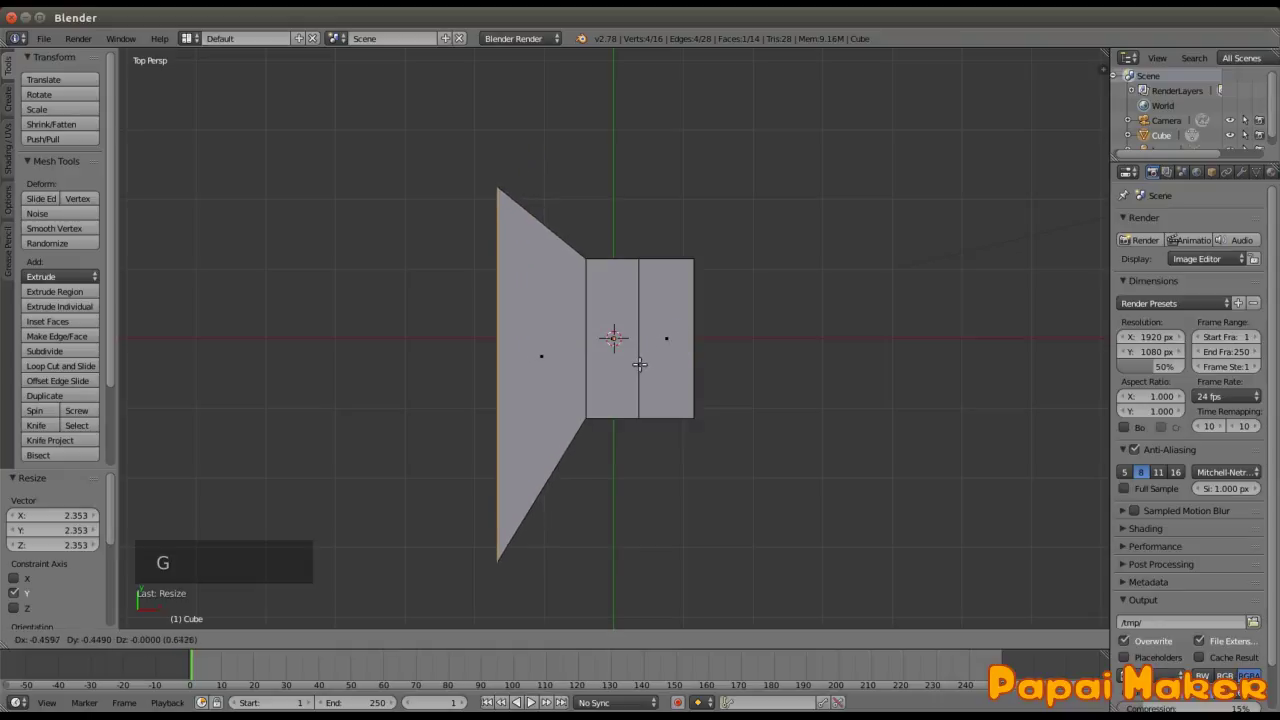
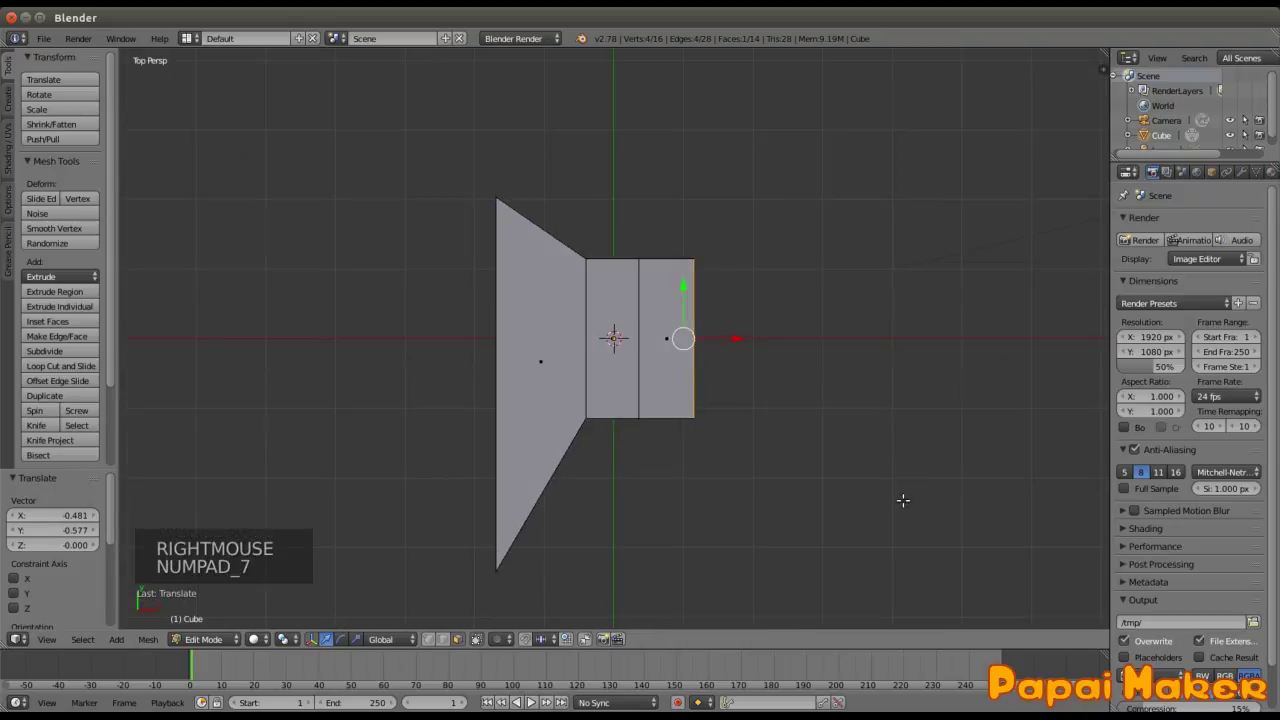
pyautogui.press('s')
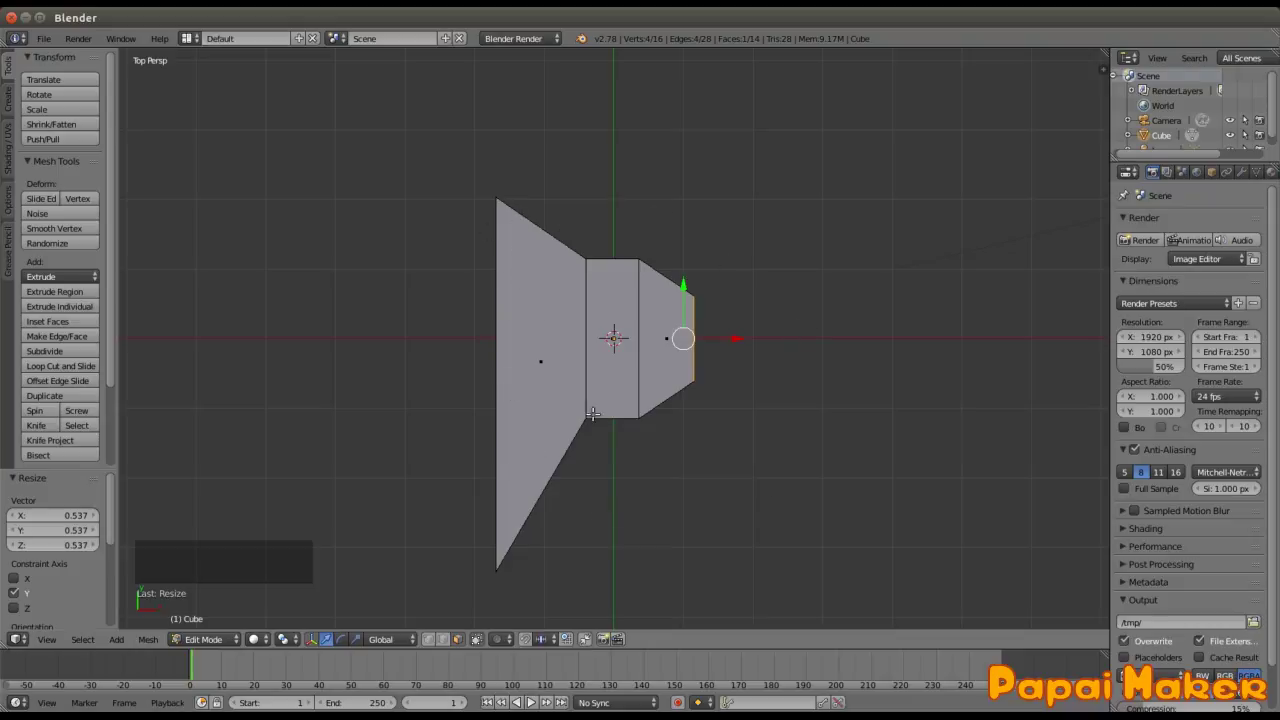
# Step: Extrude a new section from the right end, rotate it downward and move it into place
pyautogui.press('e')
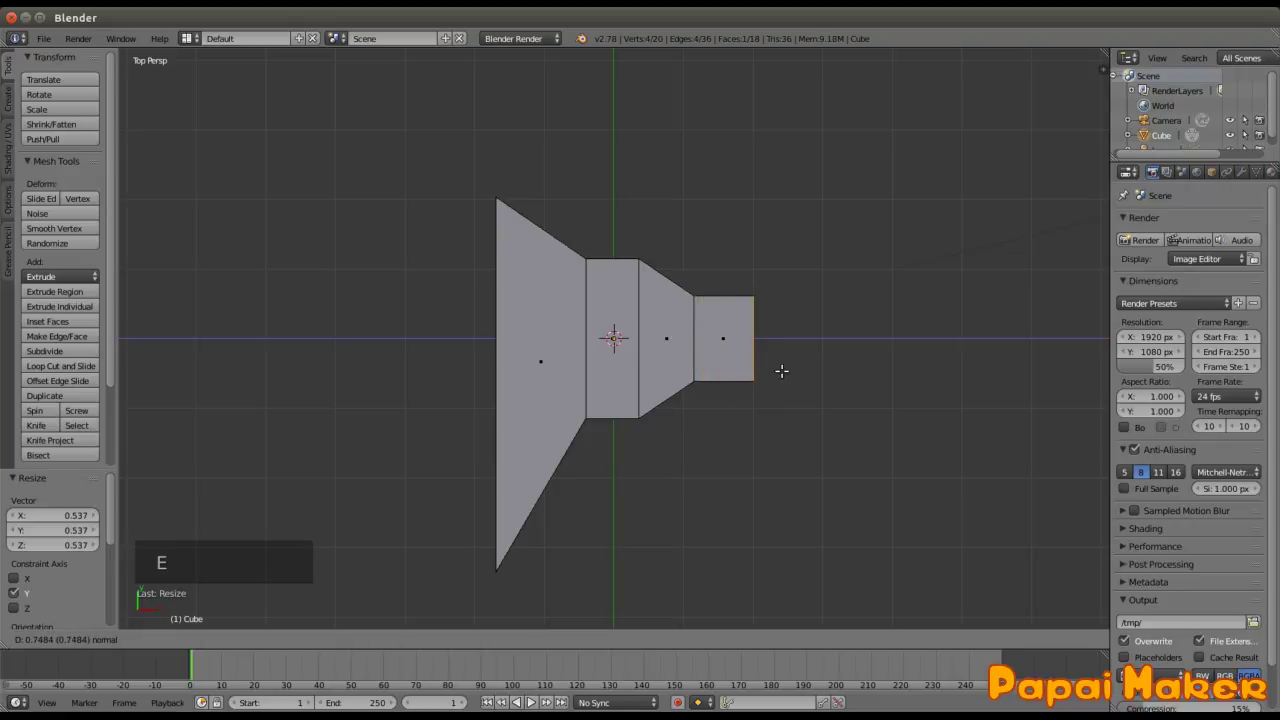
pyautogui.press('r')
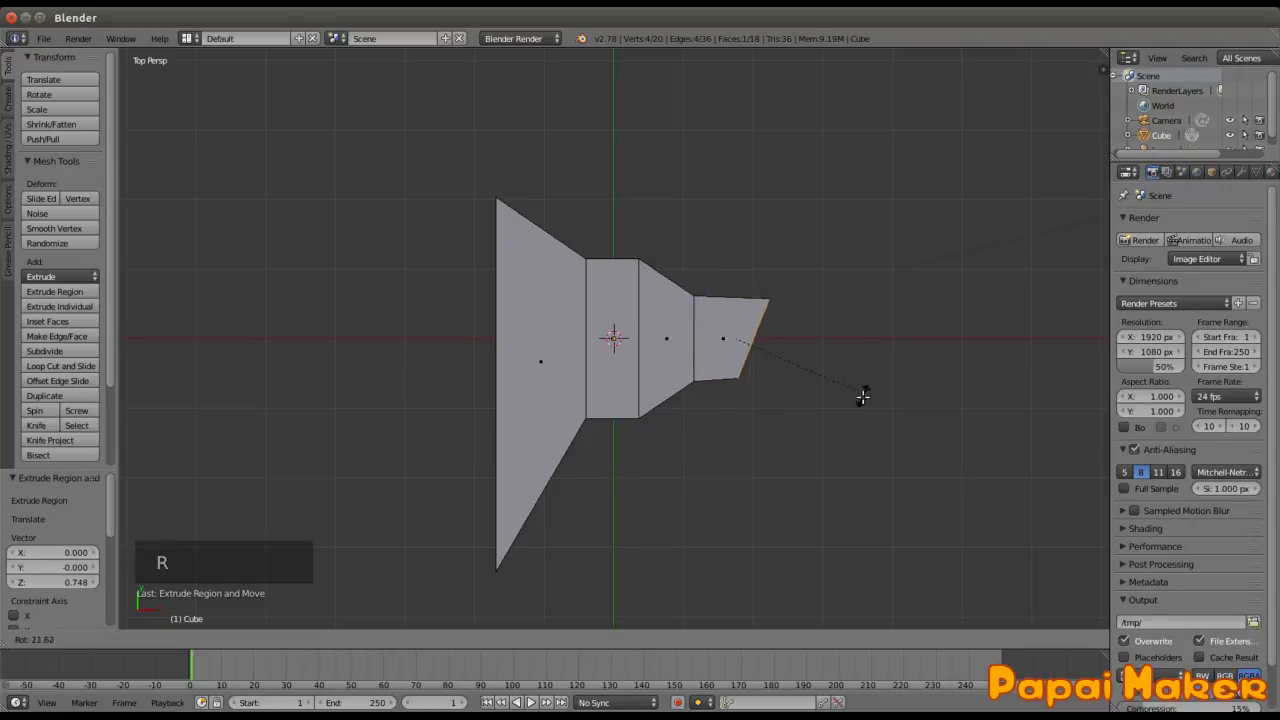
pyautogui.press('g')
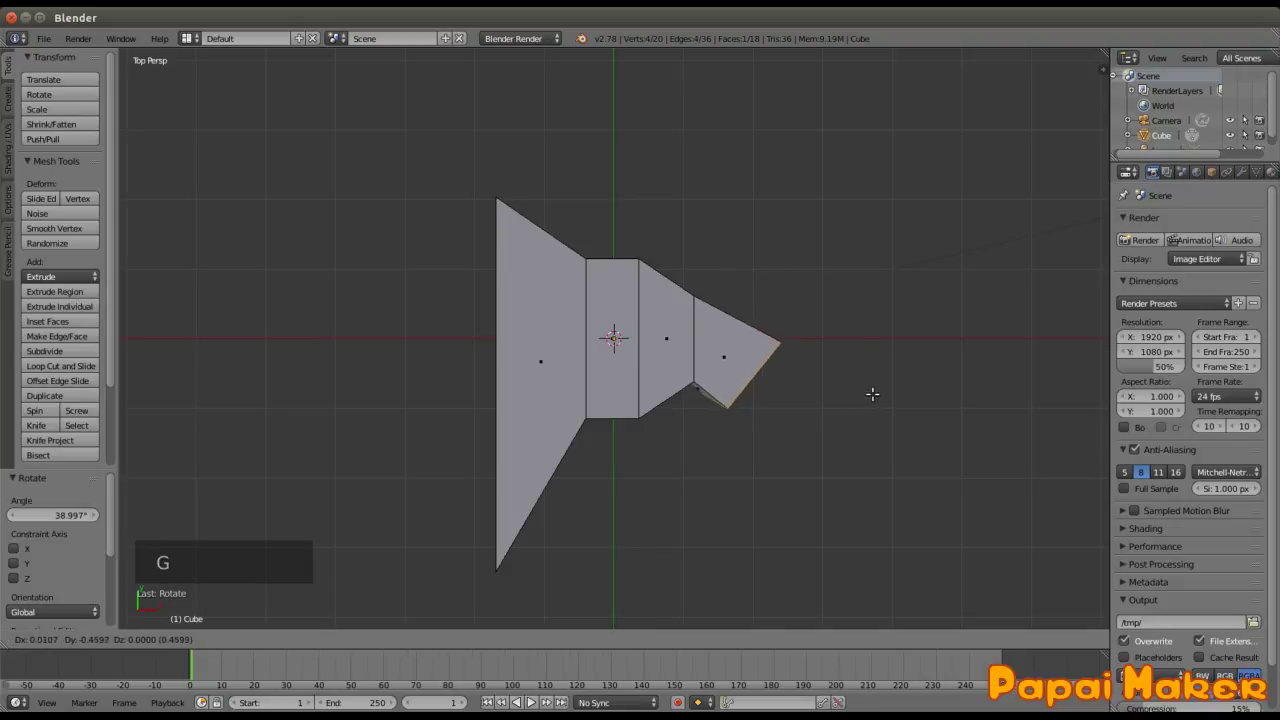
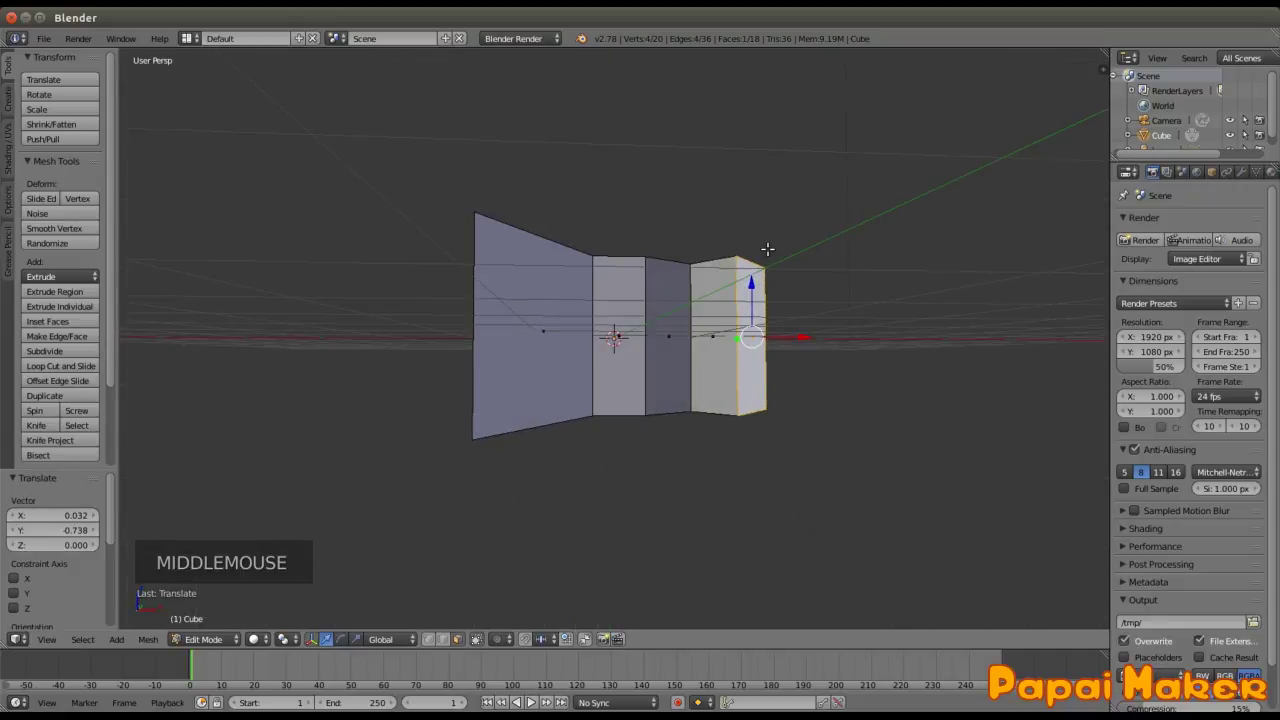
# Step: Check the angled section from front and top orthographic views
pyautogui.press('KP_1')
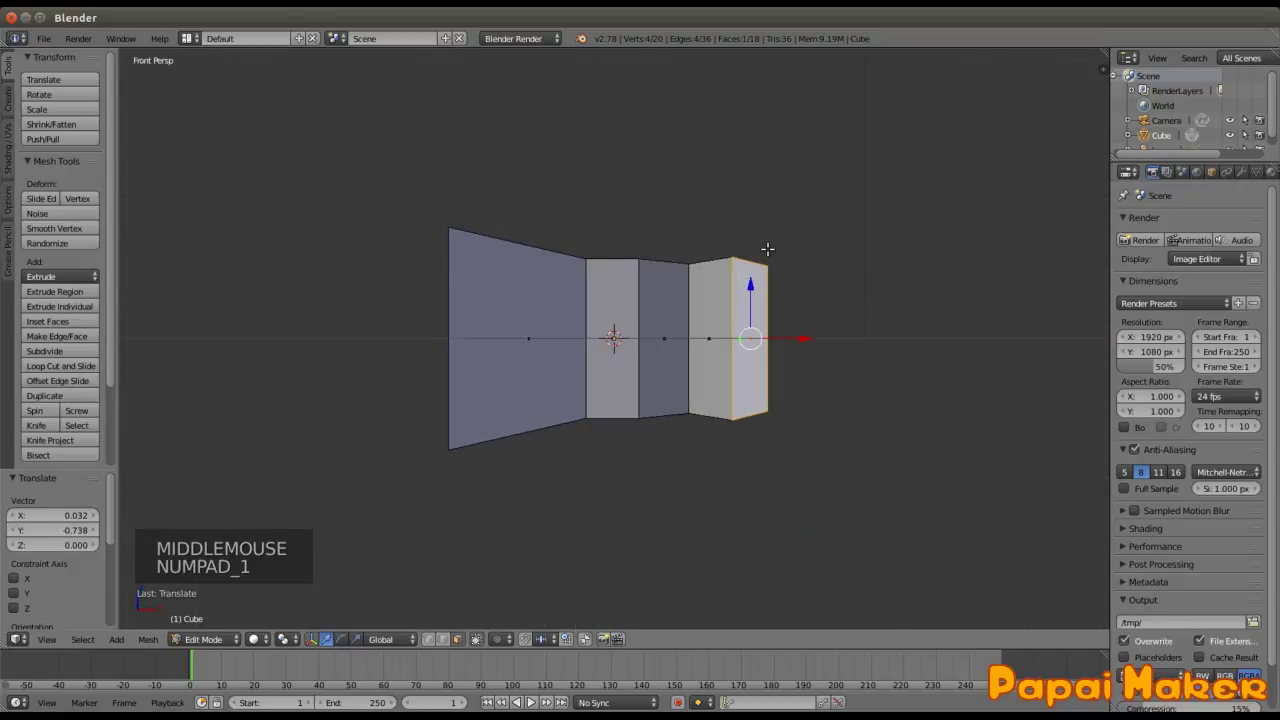
pyautogui.press('KP_5')
pyautogui.press('KP_7')
pyautogui.press('KP_5')
pyautogui.press('KP_5')
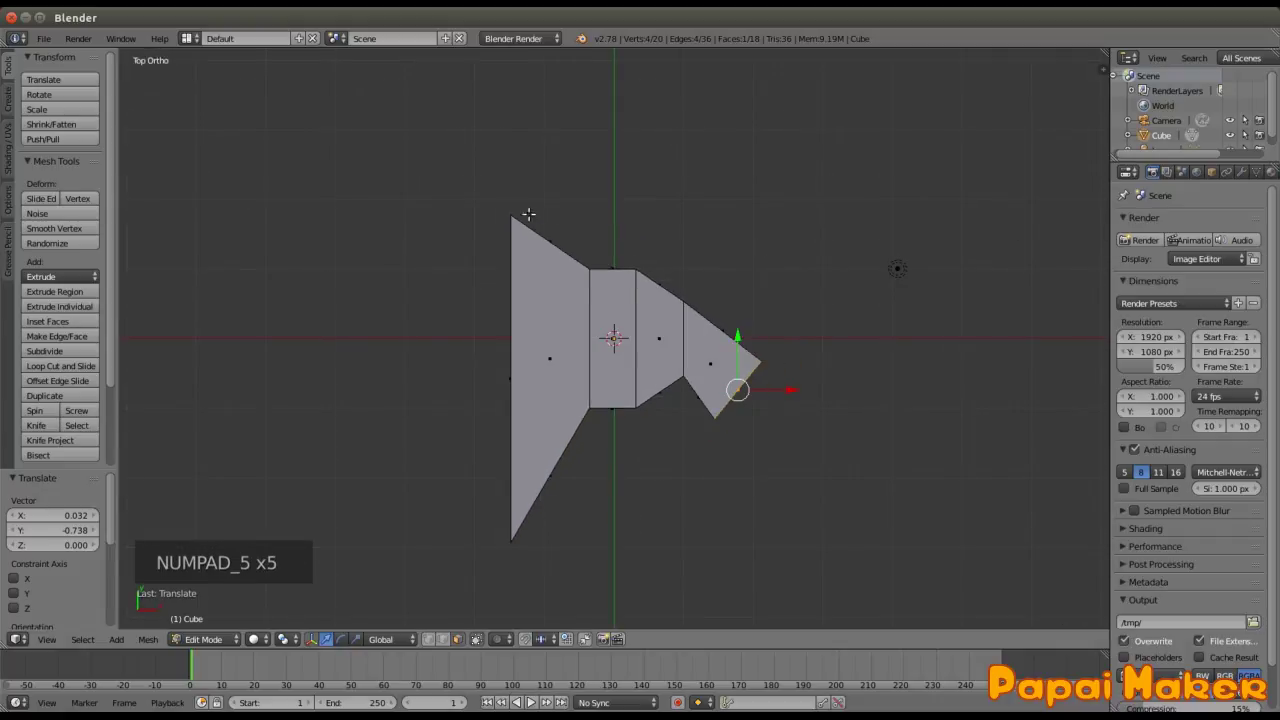
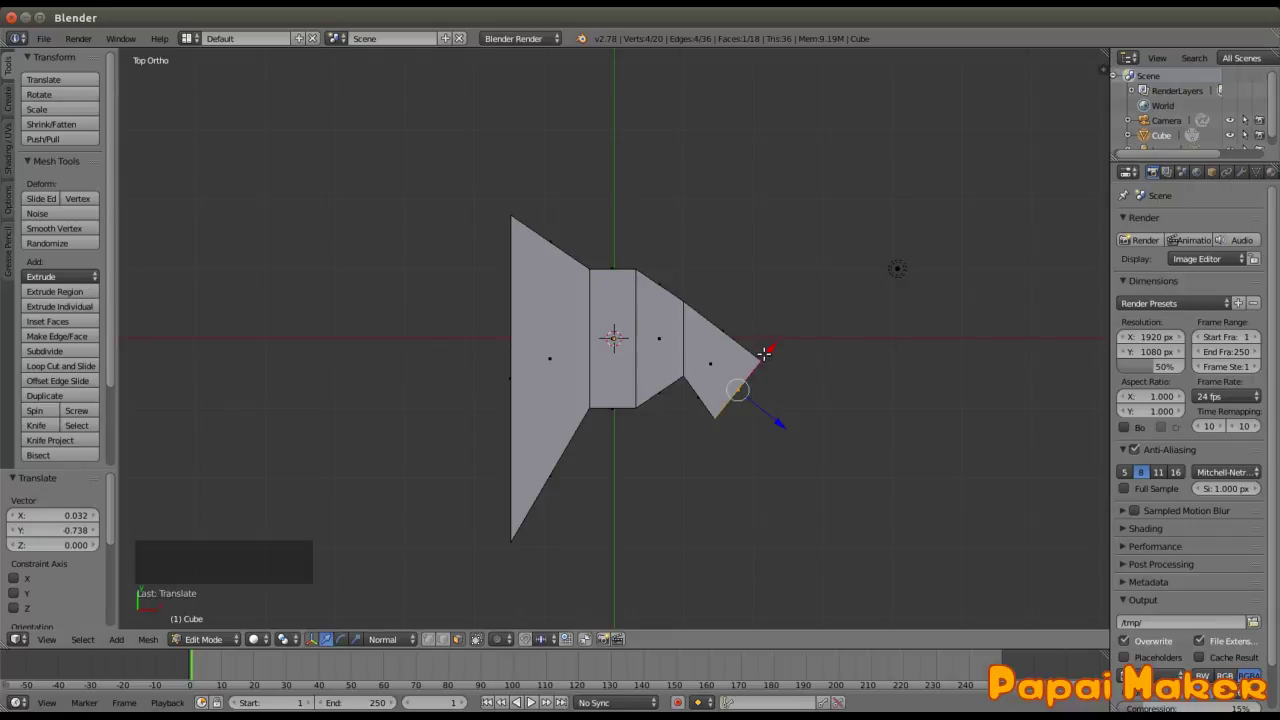
# Step: Narrow the angled end face by scaling it along its normal
pyautogui.press('s')
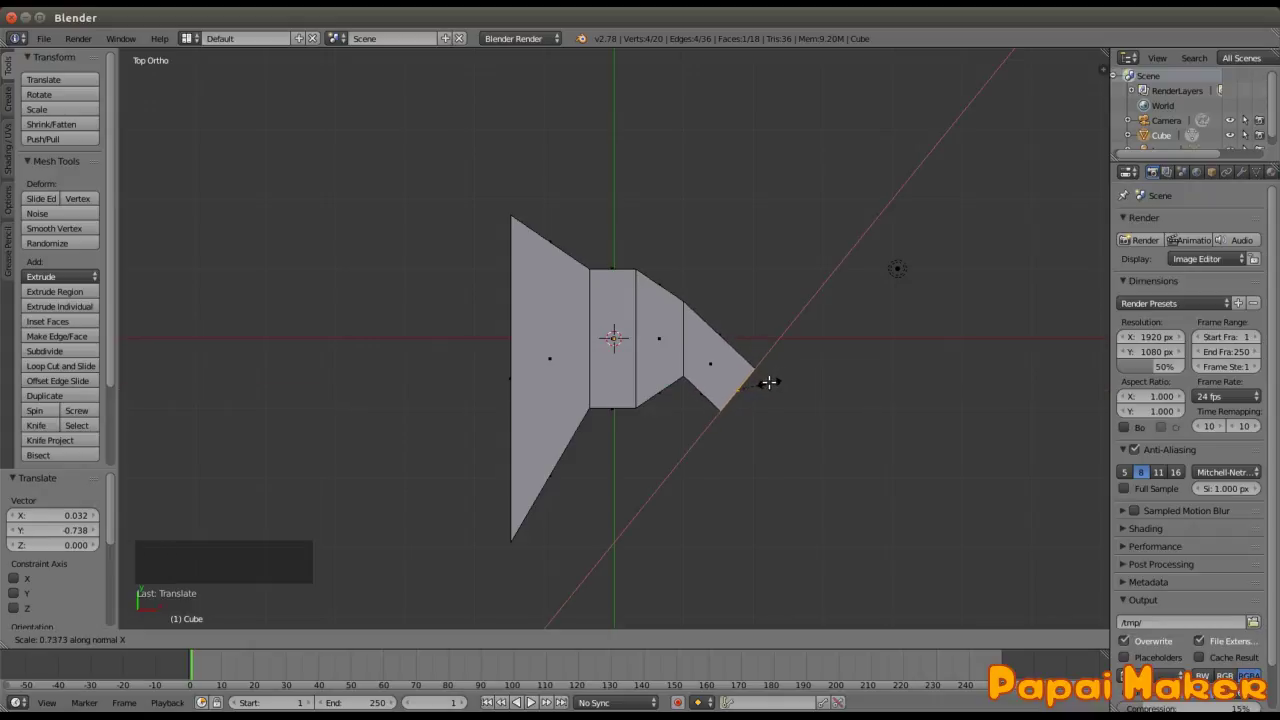
pyautogui.press('s')
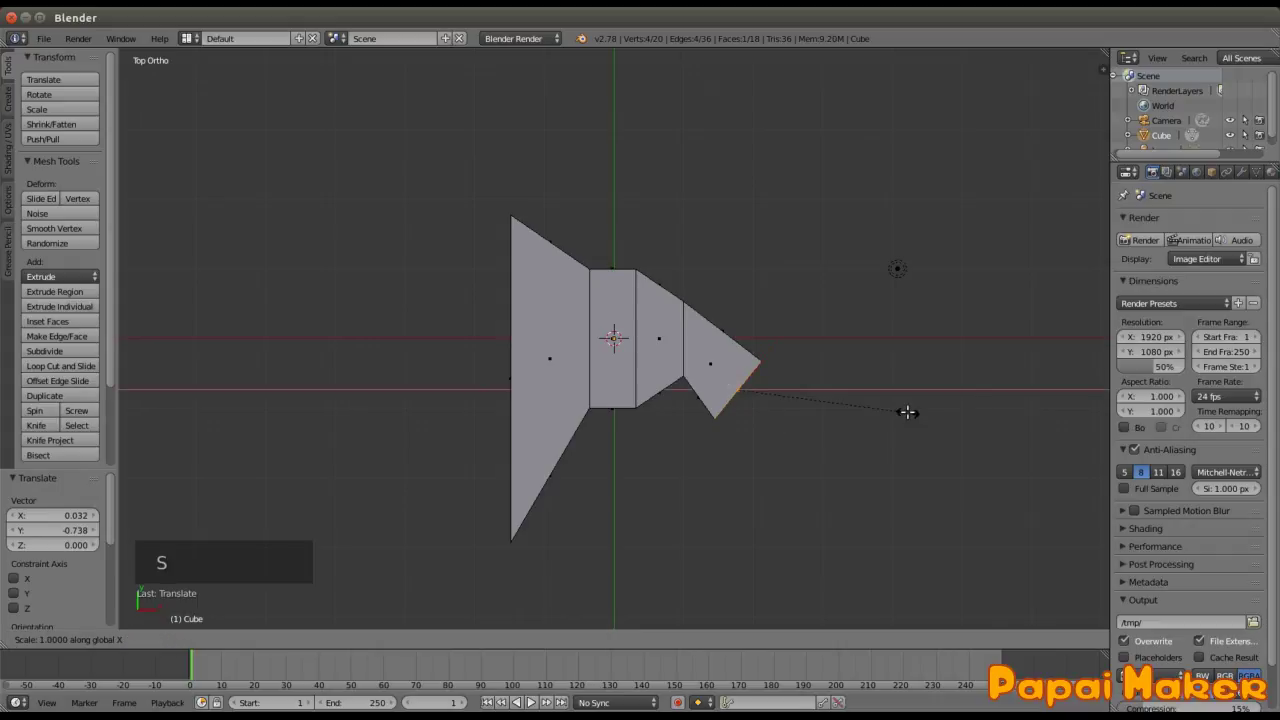
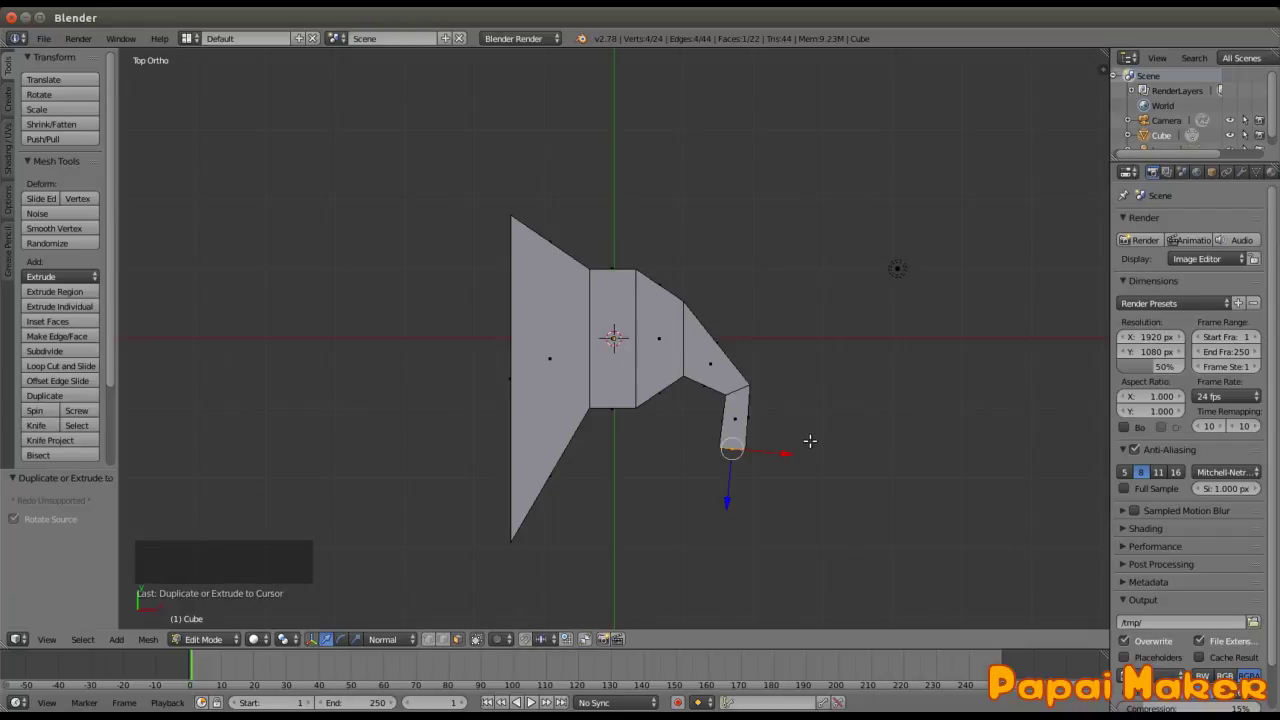
# Step: Switch the mesh selection type and move the tip vertices to reshape the hook
pyautogui.press('ctrl+Tab')
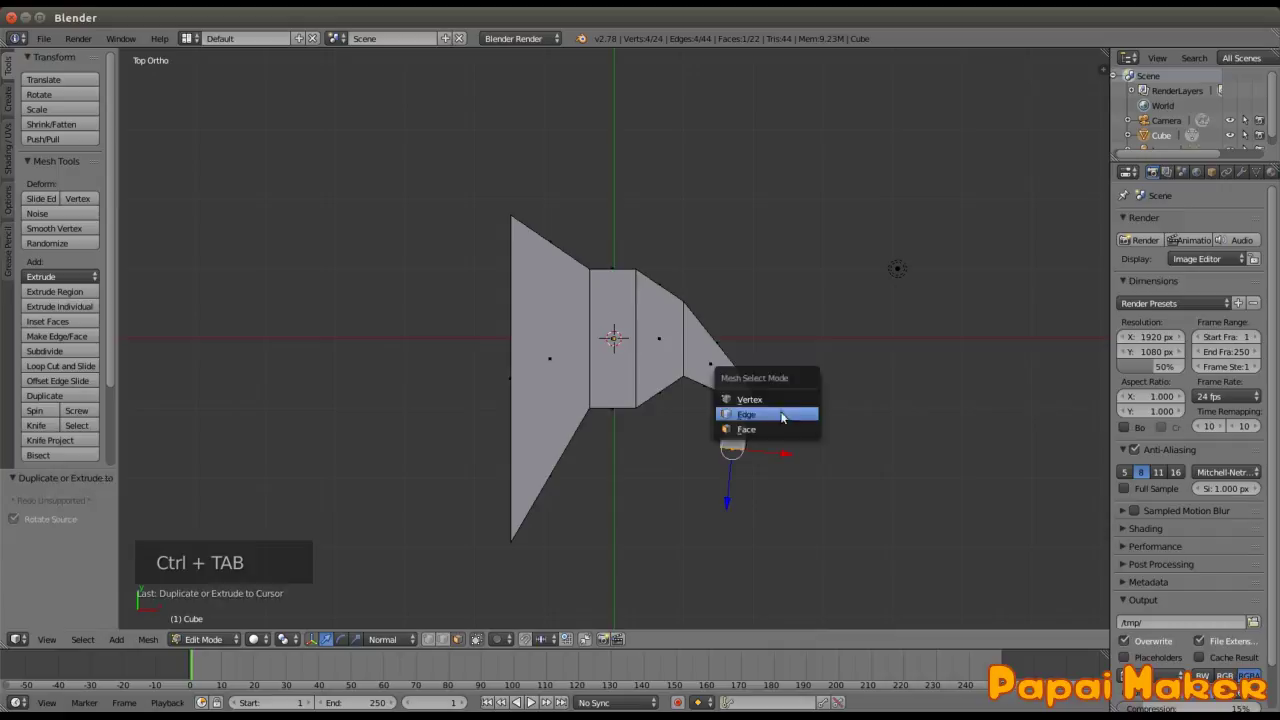
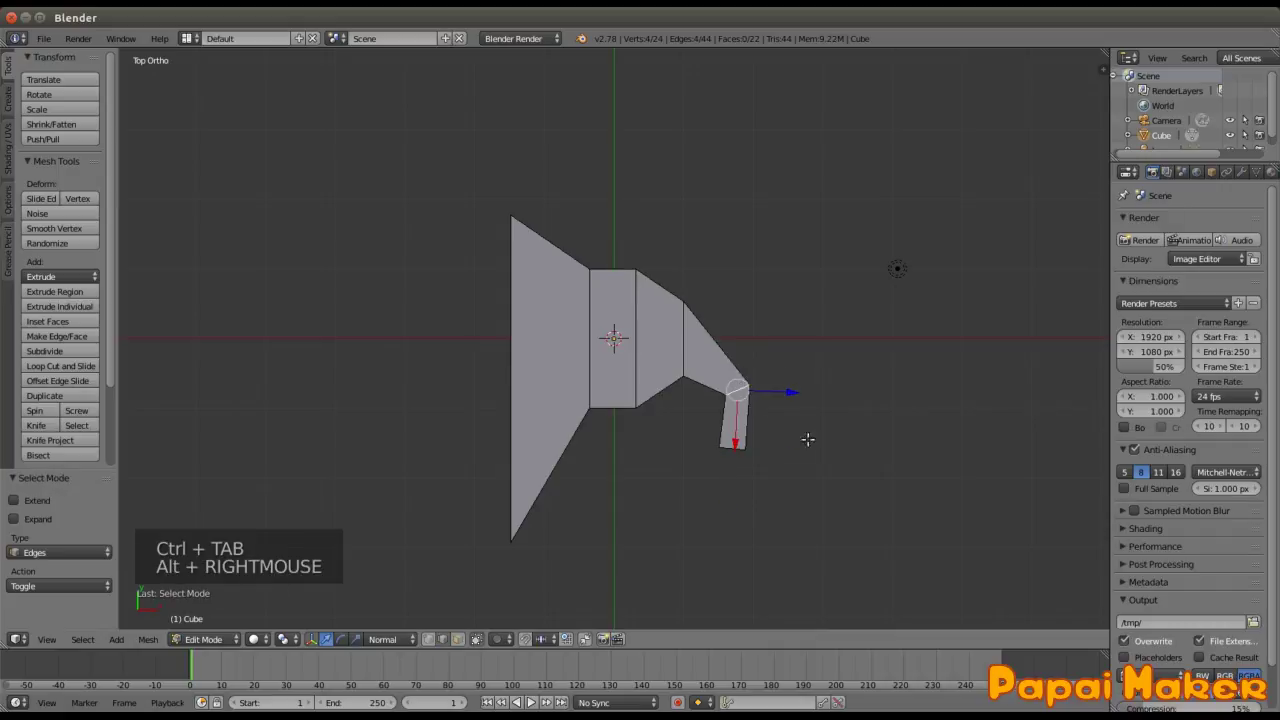
pyautogui.press('g')
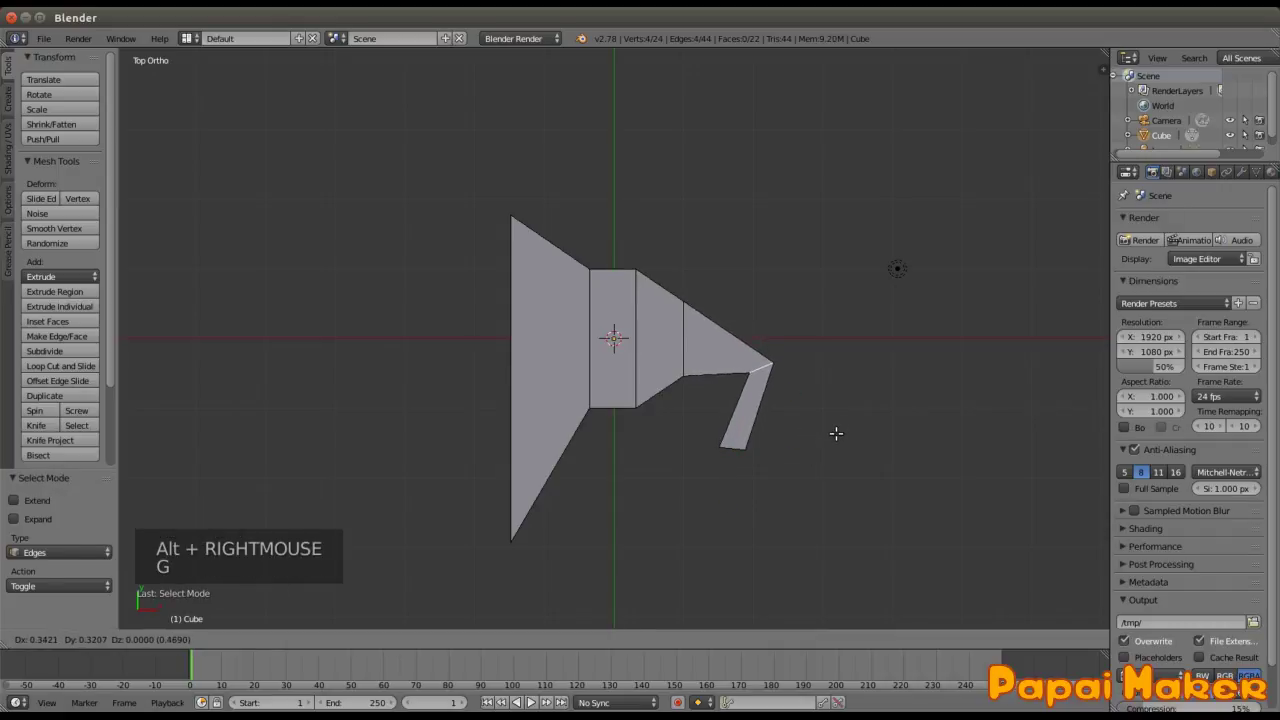
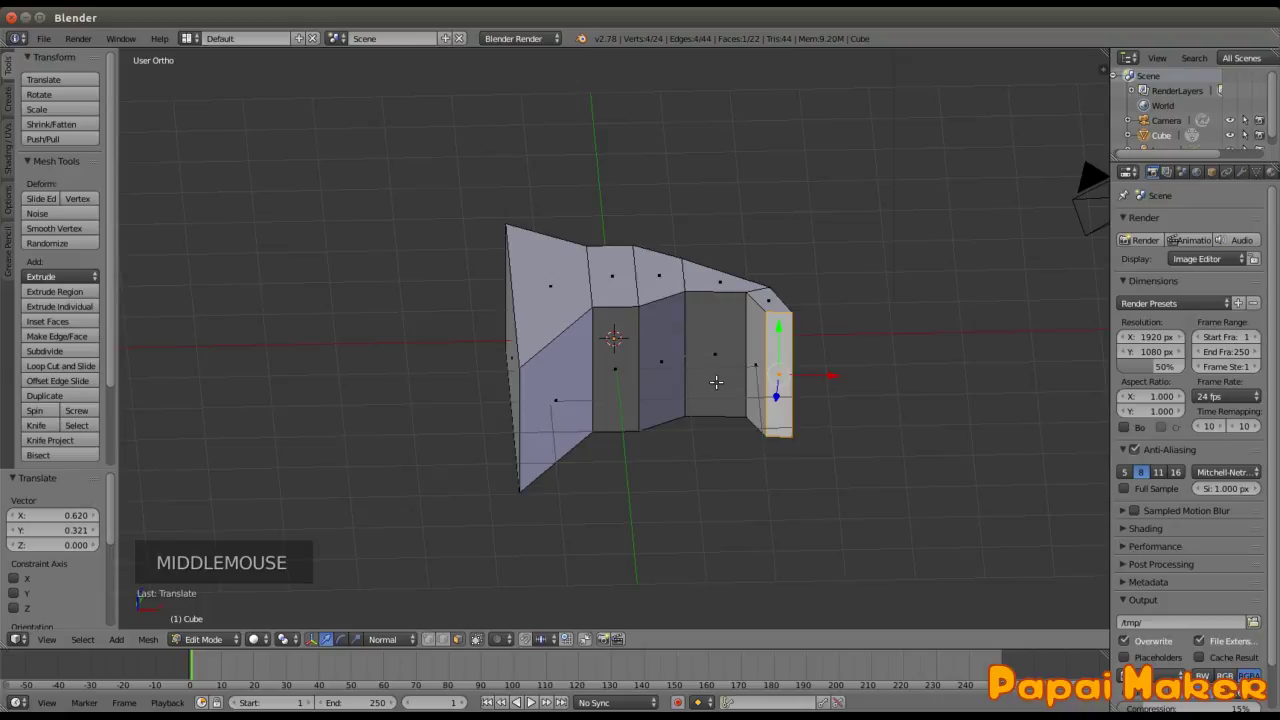
# Step: From top view, clear the selection and box-select the top faces of the hatchet head
pyautogui.press('KP_7')
pyautogui.press('a')
pyautogui.press('b')
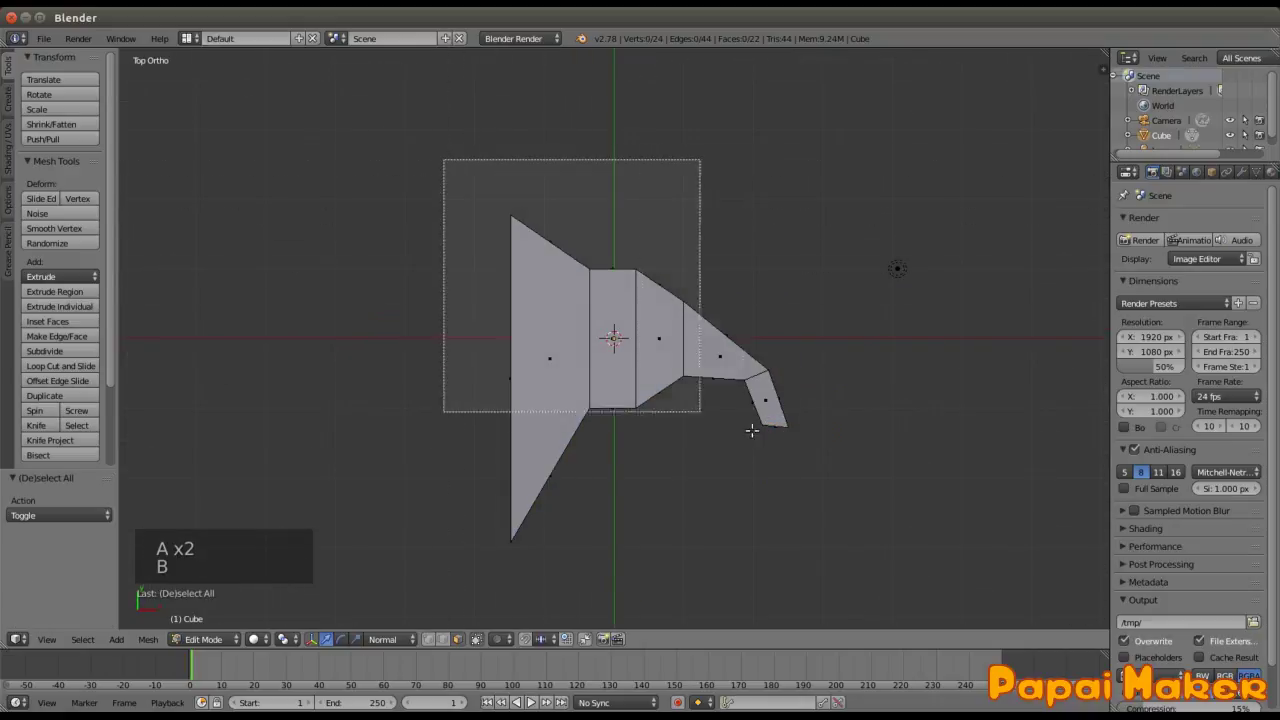
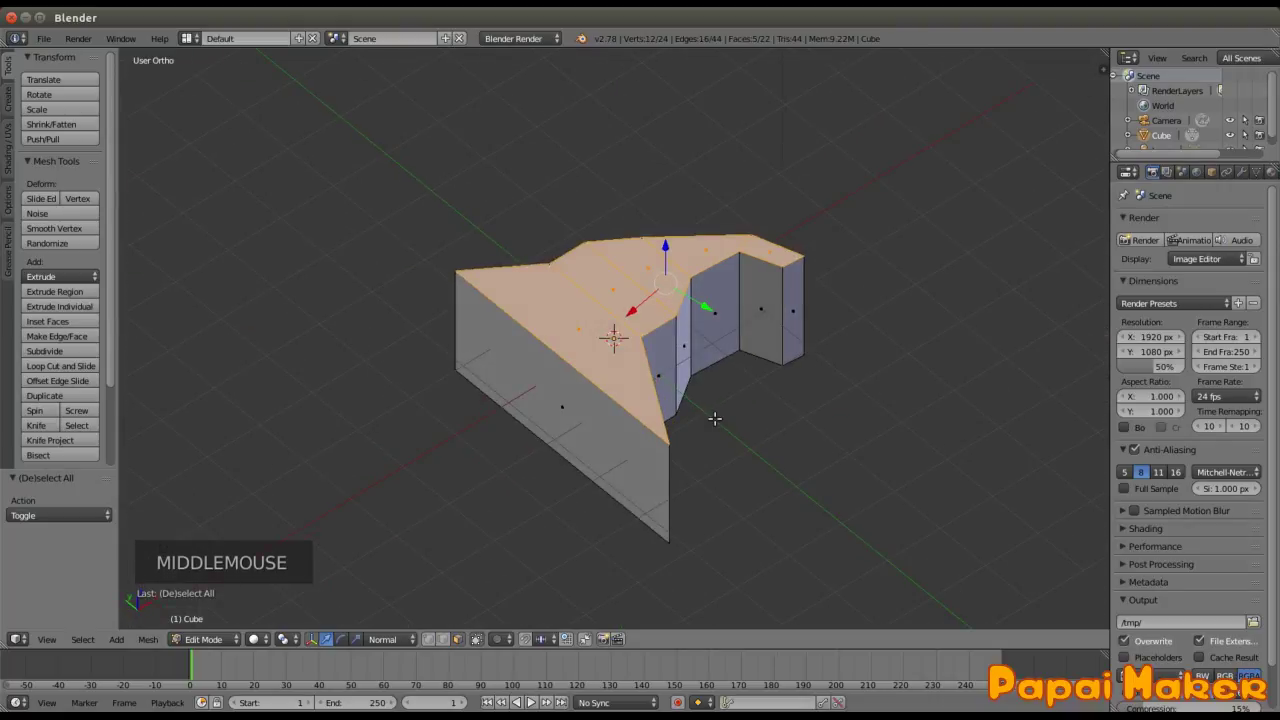
pyautogui.press('KP_7')
pyautogui.press('a')
pyautogui.press('b')
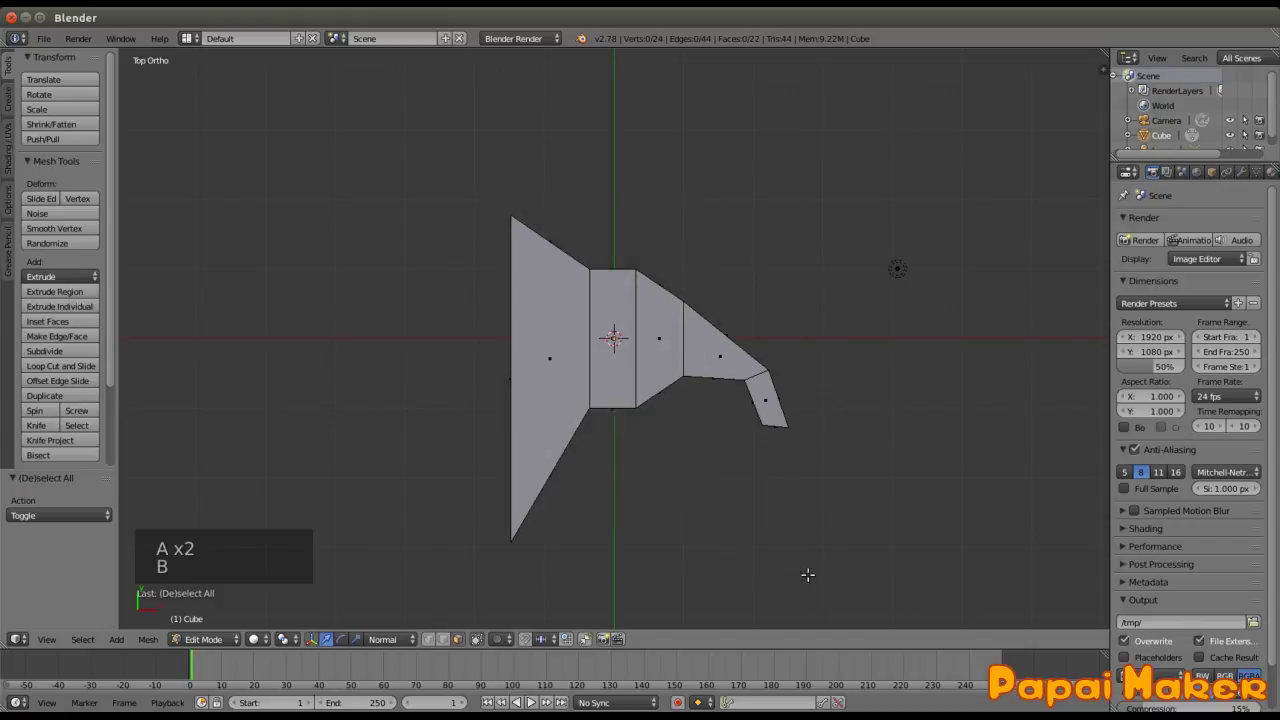
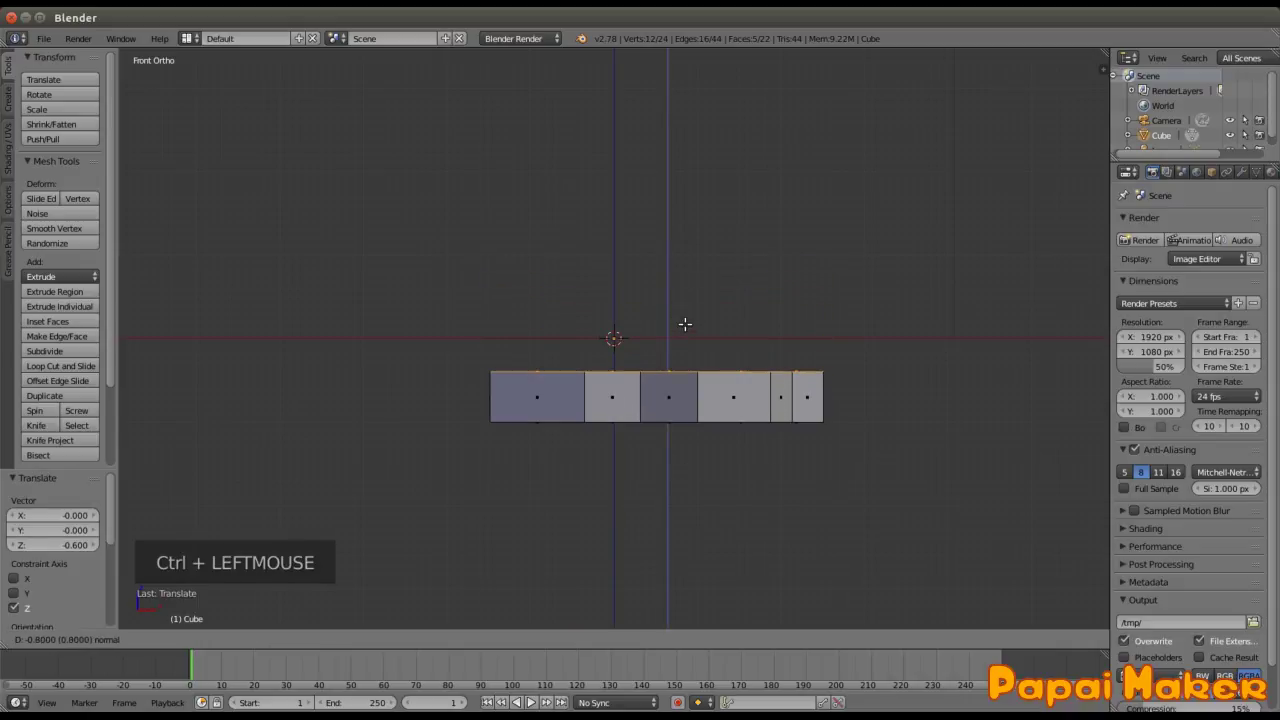
# Step: Confirm the downward extrusion, clear the selection and switch to vertex selection for the blade edge
pyautogui.press('Tab')
pyautogui.press('Tab')
pyautogui.press('a')
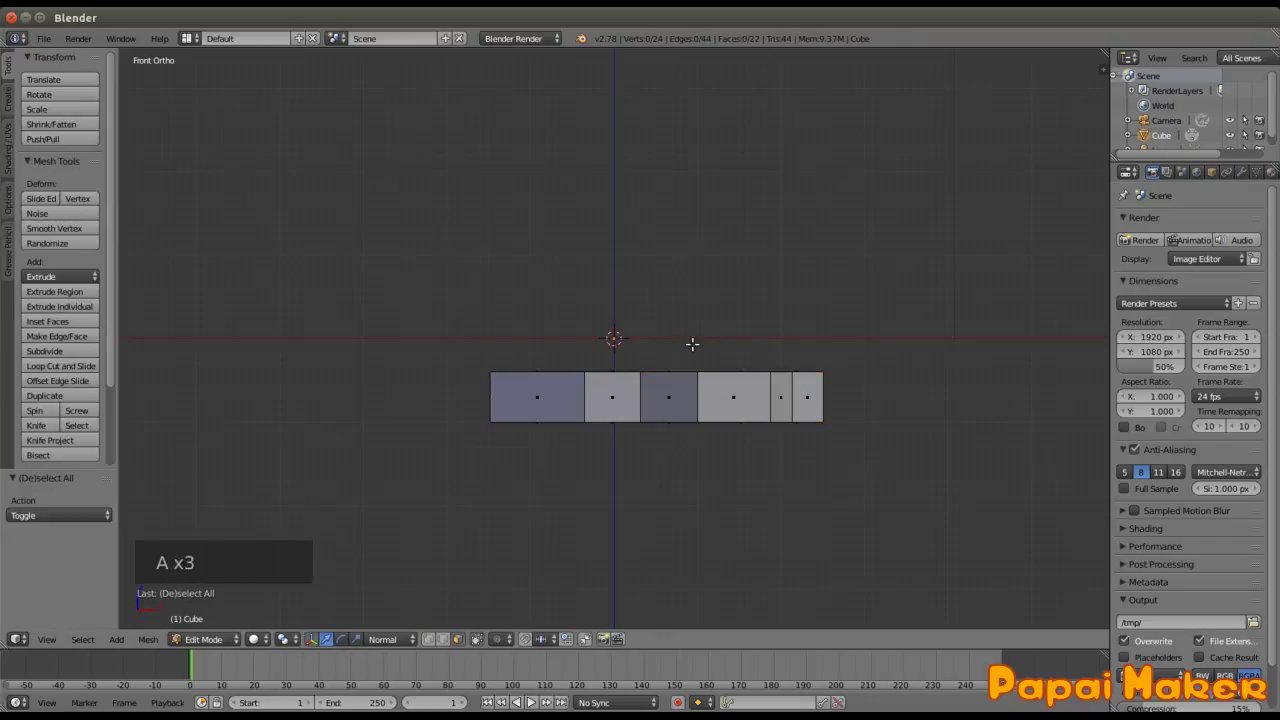
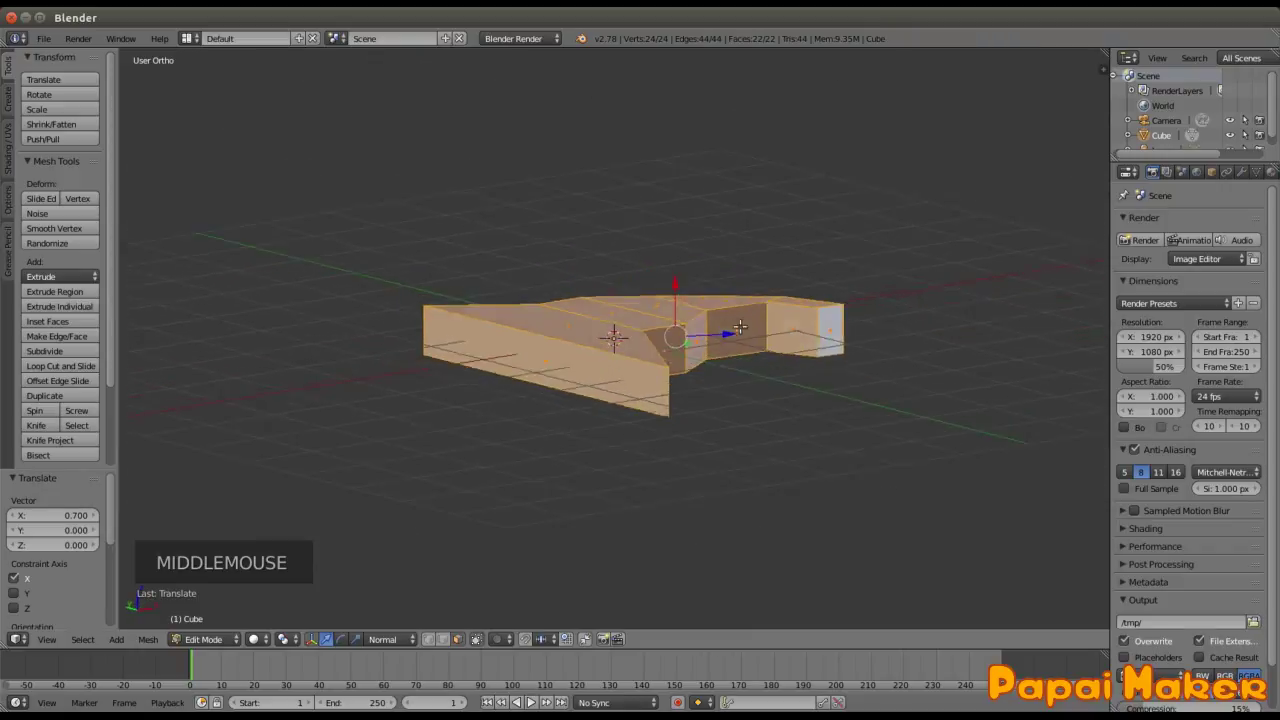
pyautogui.press('ctrl+Tab')
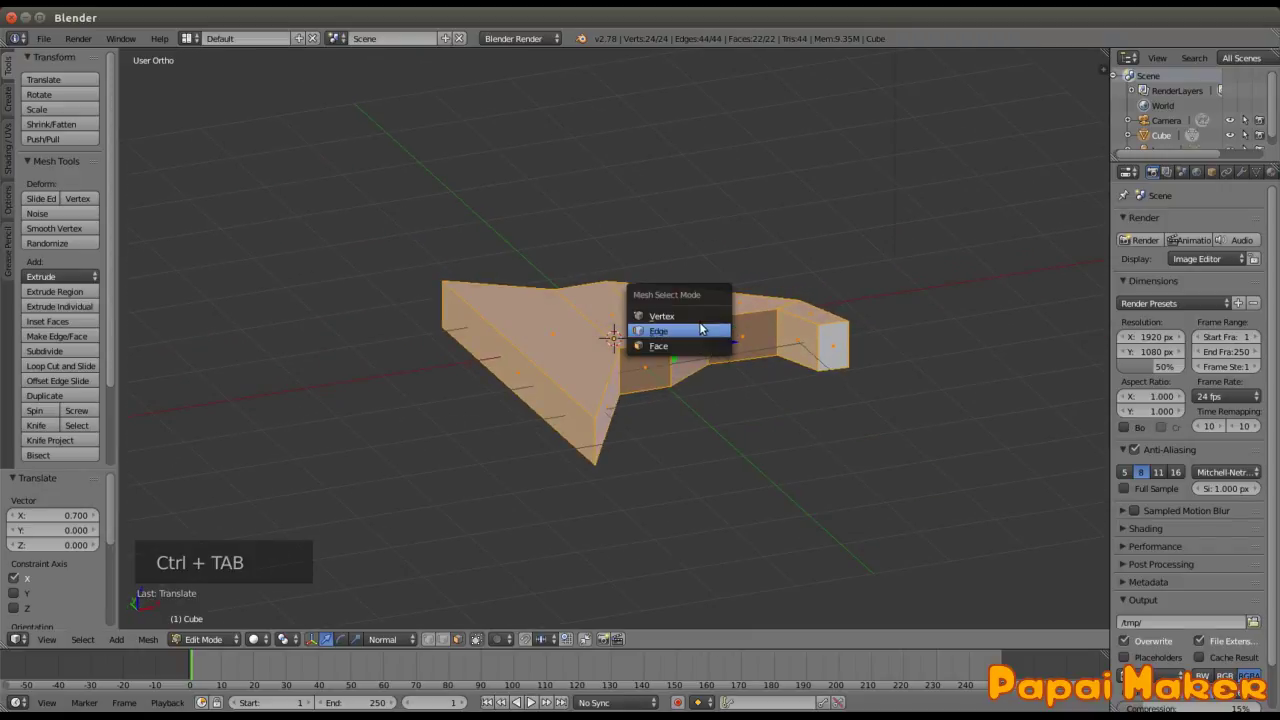
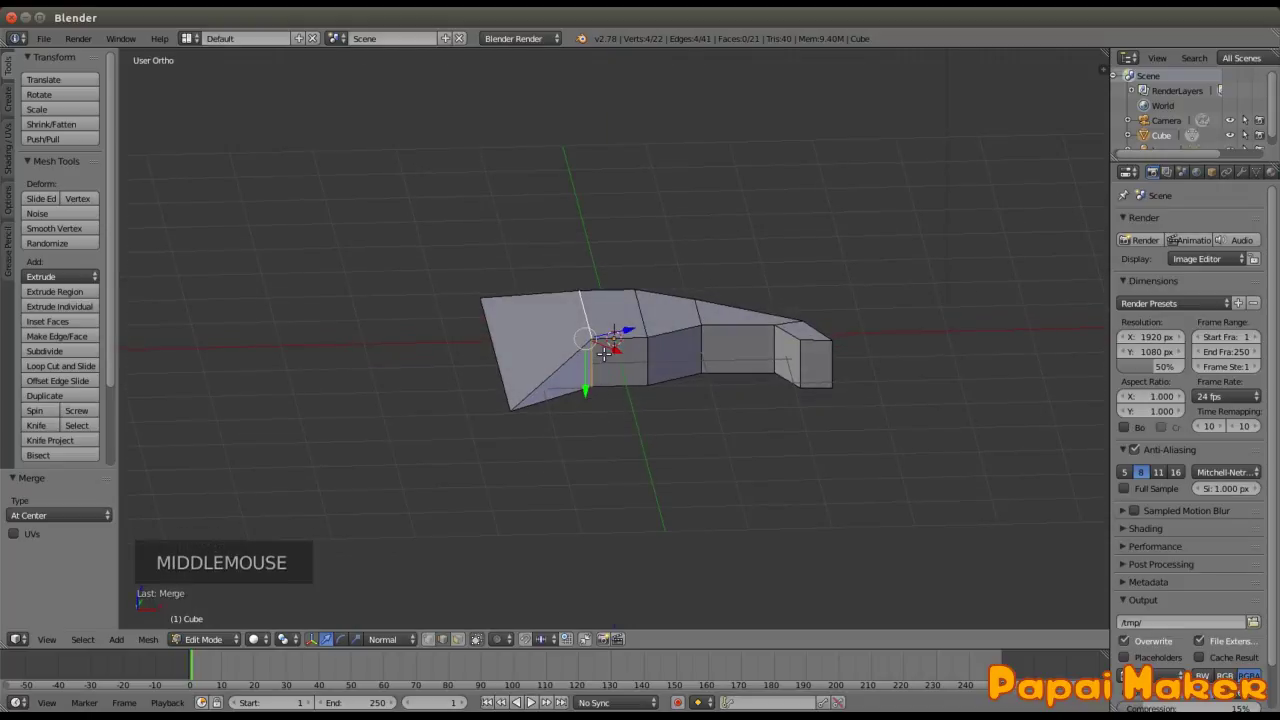
# Step: From the front view, scale the blade edge flat vertically
pyautogui.press('KP_3')
pyautogui.press('KP_1')
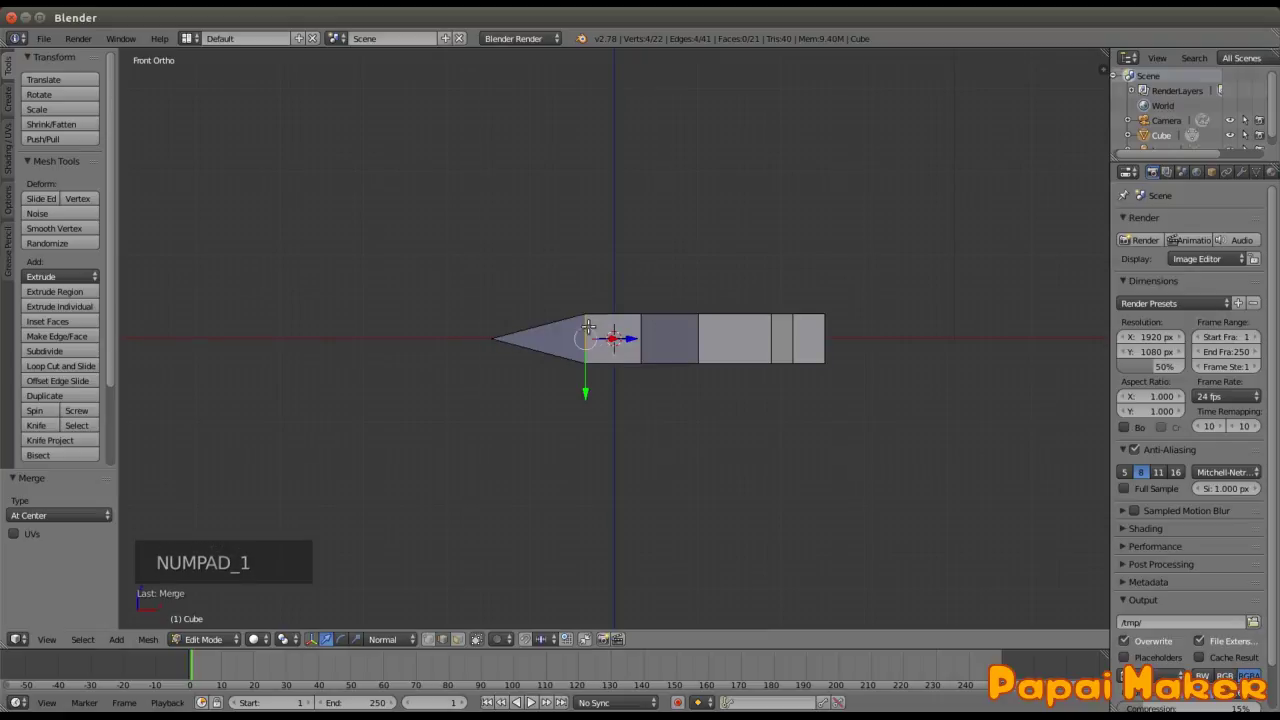
pyautogui.press('s')
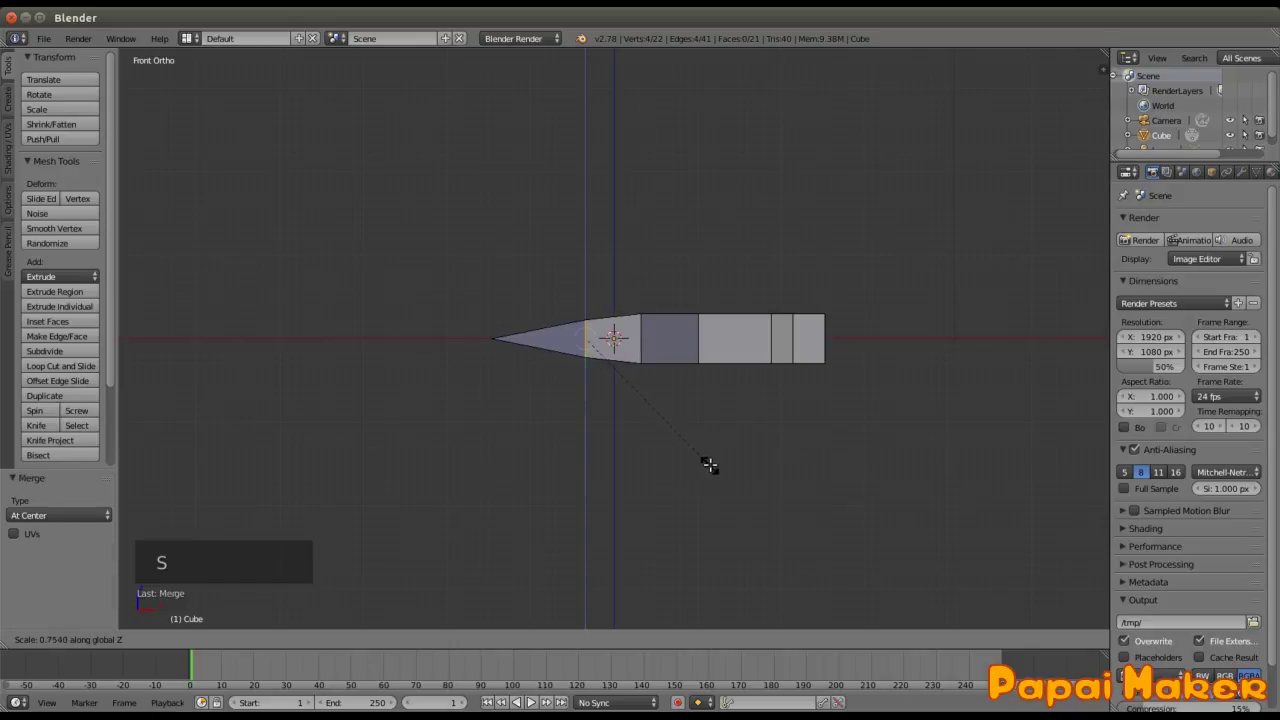
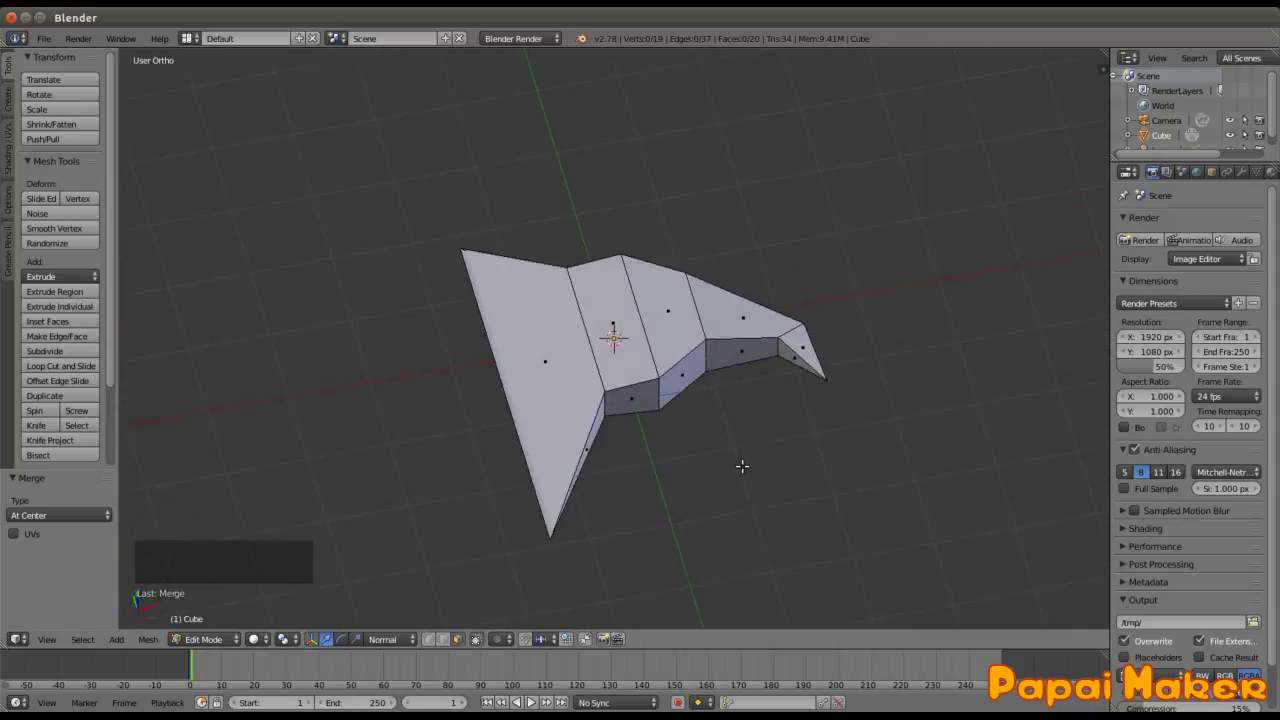
# Step: Bring up the file save dialog for the hatchet model
pyautogui.press('Tab')
pyautogui.scroll(3)
pyautogui.scroll(-3)
pyautogui.middleClick(629, 423)
pyautogui.scroll(-3)
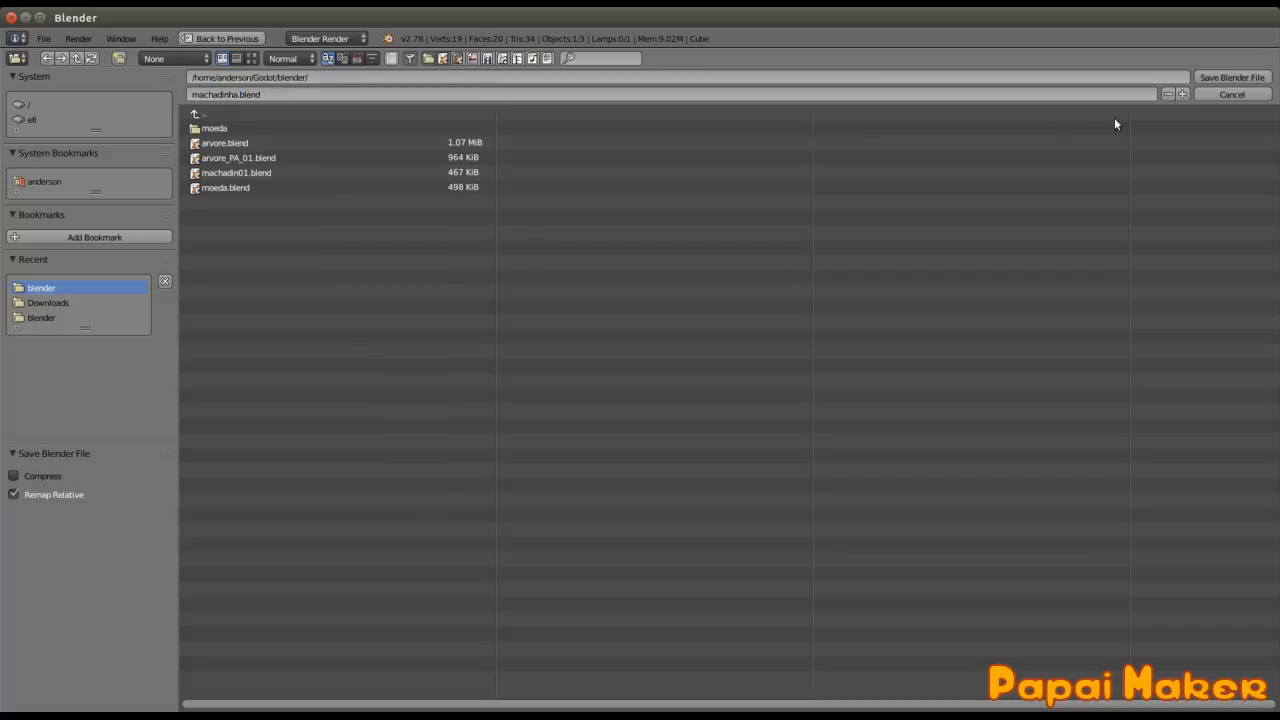
# Step: Save the file as machadinha.blend and orbit around the model
pyautogui.click(1219, 80)
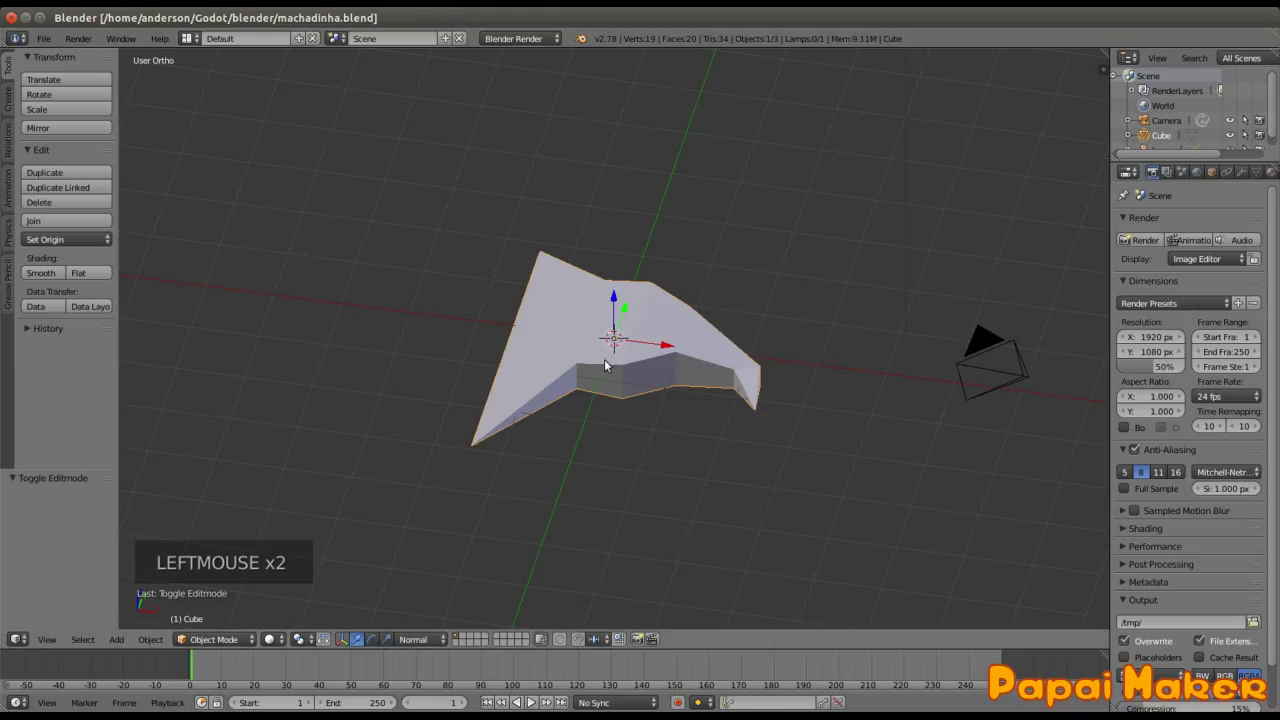
pyautogui.scroll(-3)
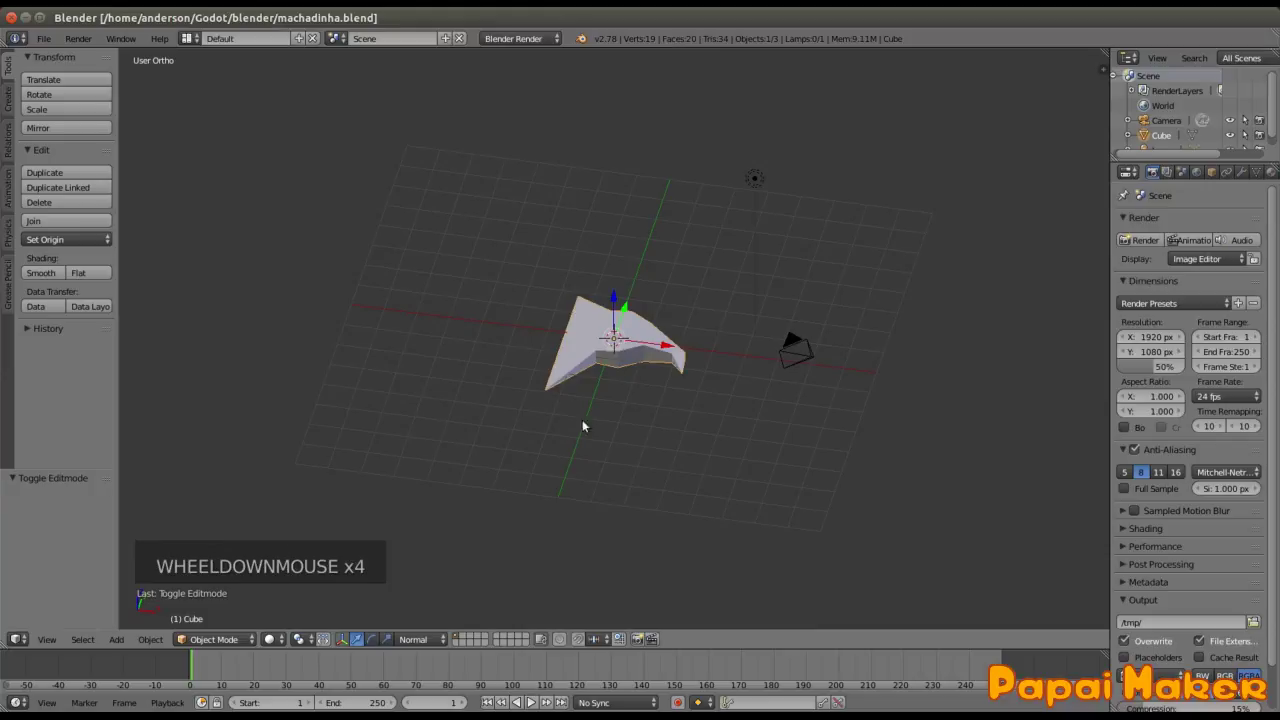
pyautogui.scroll(-3)
pyautogui.middleClick(610, 414)
pyautogui.scroll(3)
# Step: Add a cylinder at the hatchet head's centre and reduce it to 6 vertices
pyautogui.press('shift+a')
pyautogui.scroll(3)
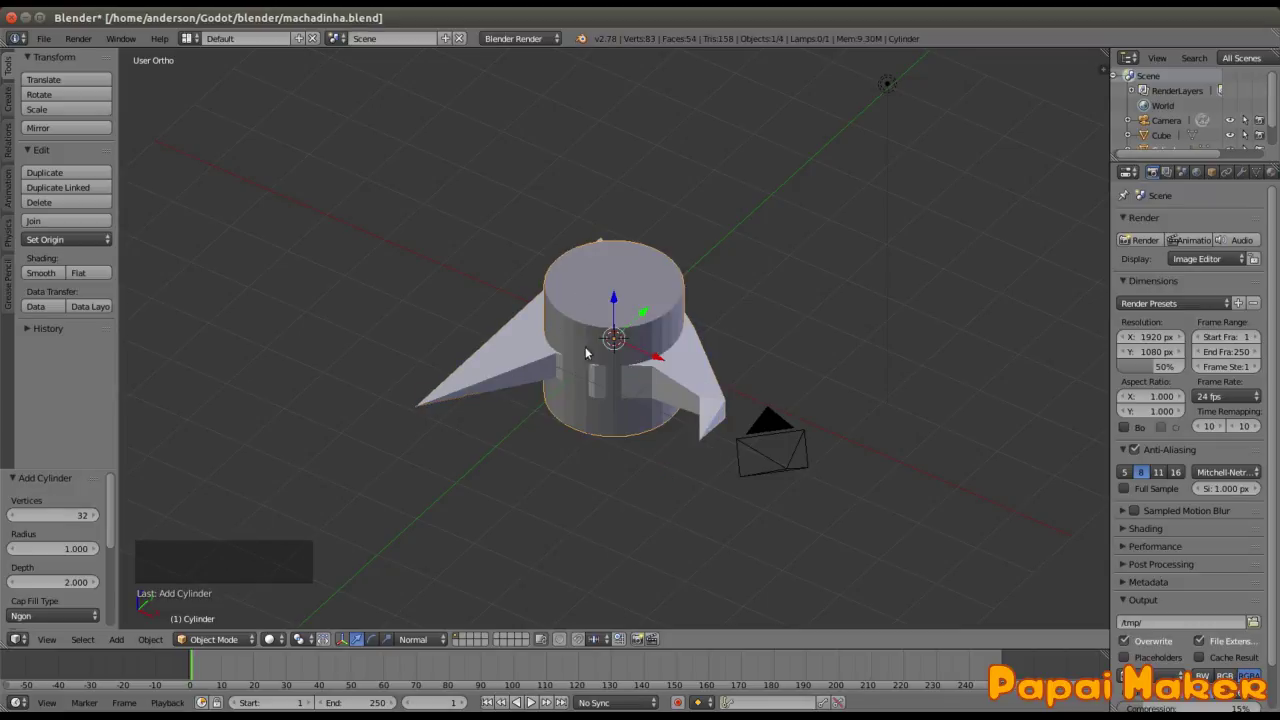
pyautogui.click(113, 513)
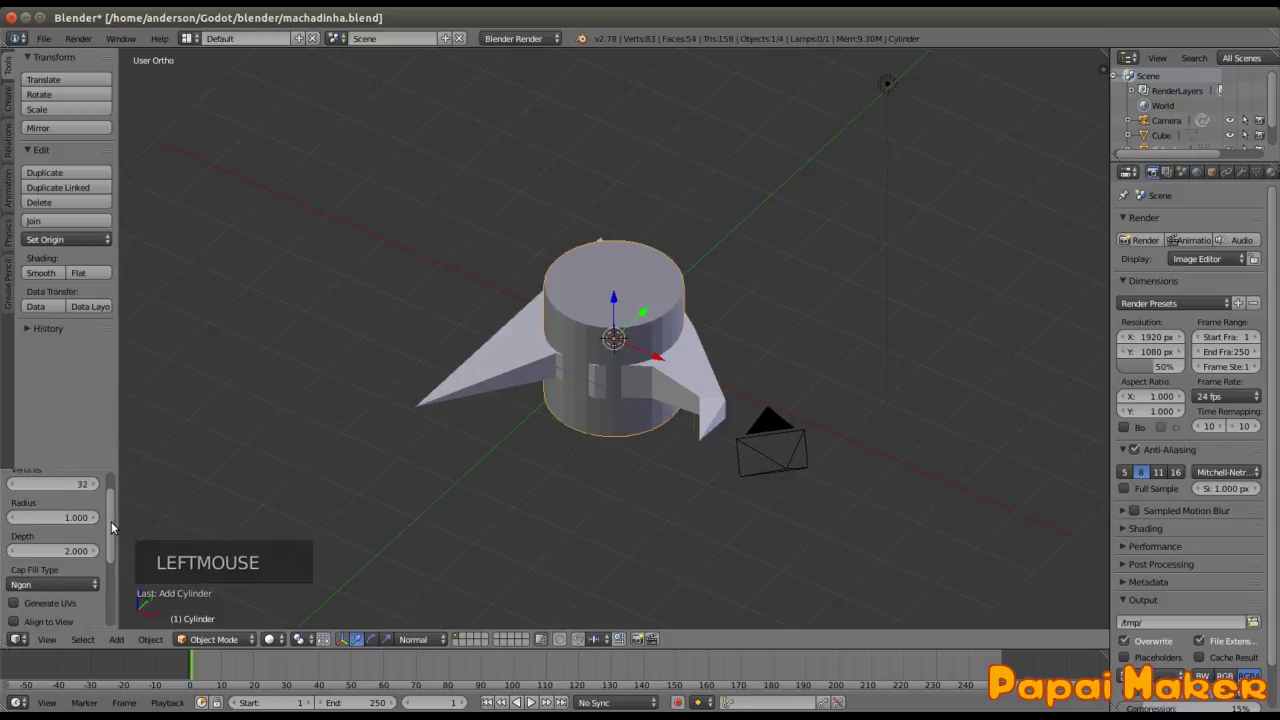
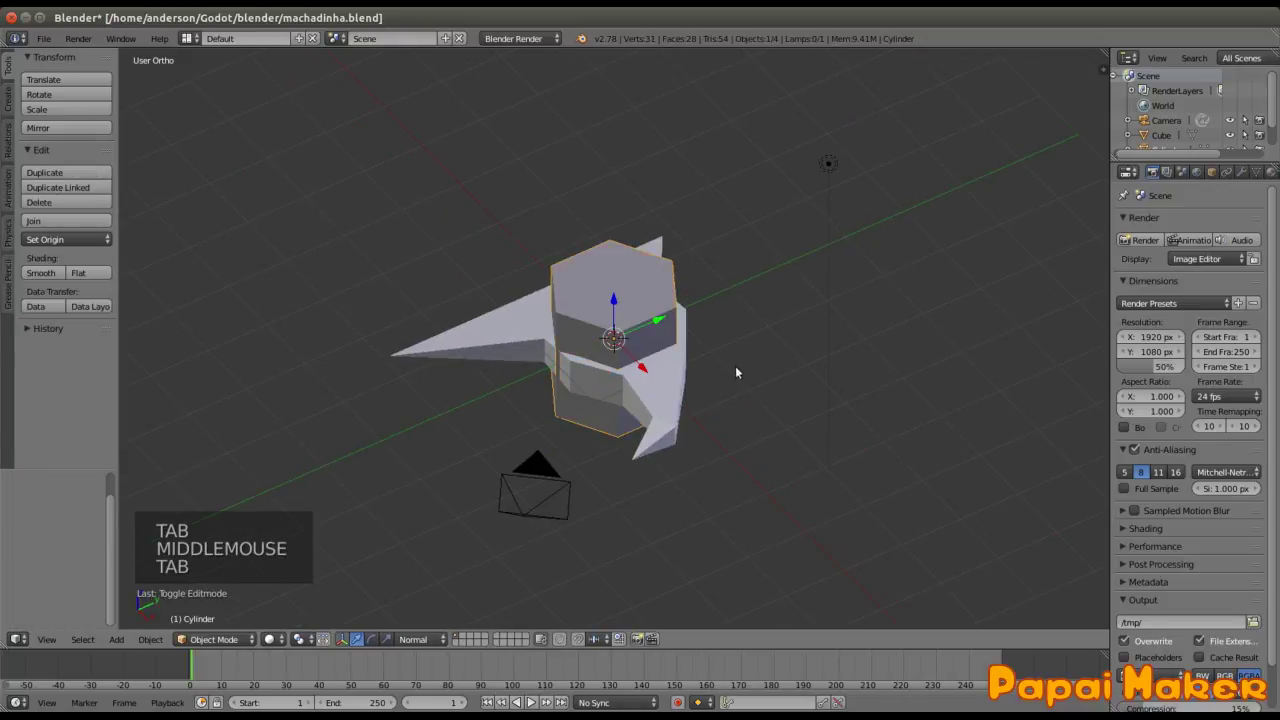
pyautogui.middleClick(642, 386)
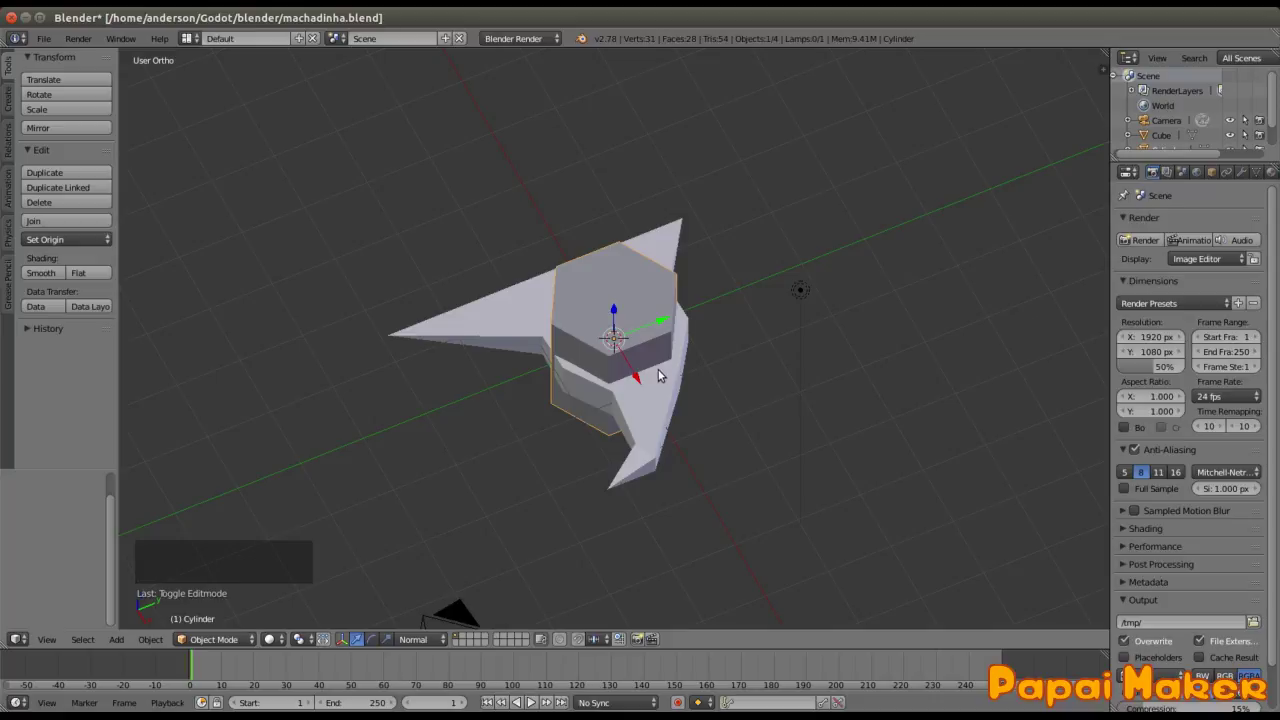
# Step: Try tilting the cylinder, undoing each tilt so it stays upright through the head
pyautogui.click(377, 641)
pyautogui.click(589, 319)
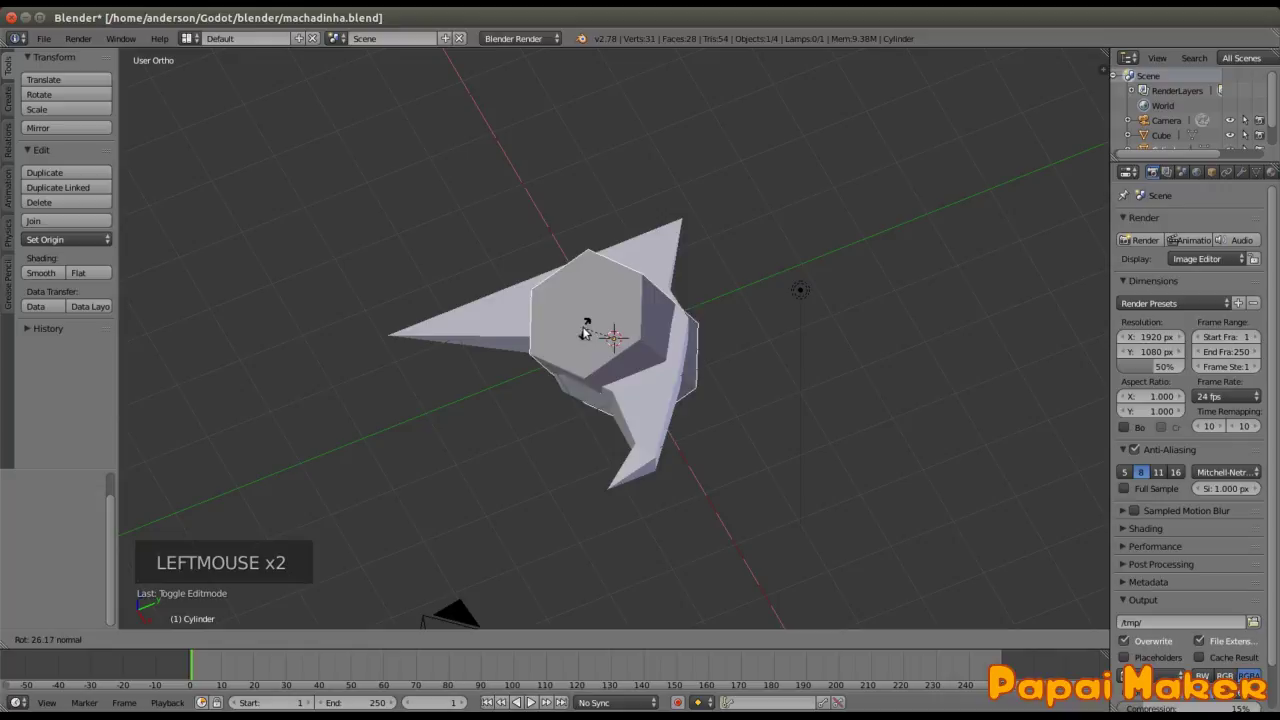
pyautogui.press('ctrl+z')
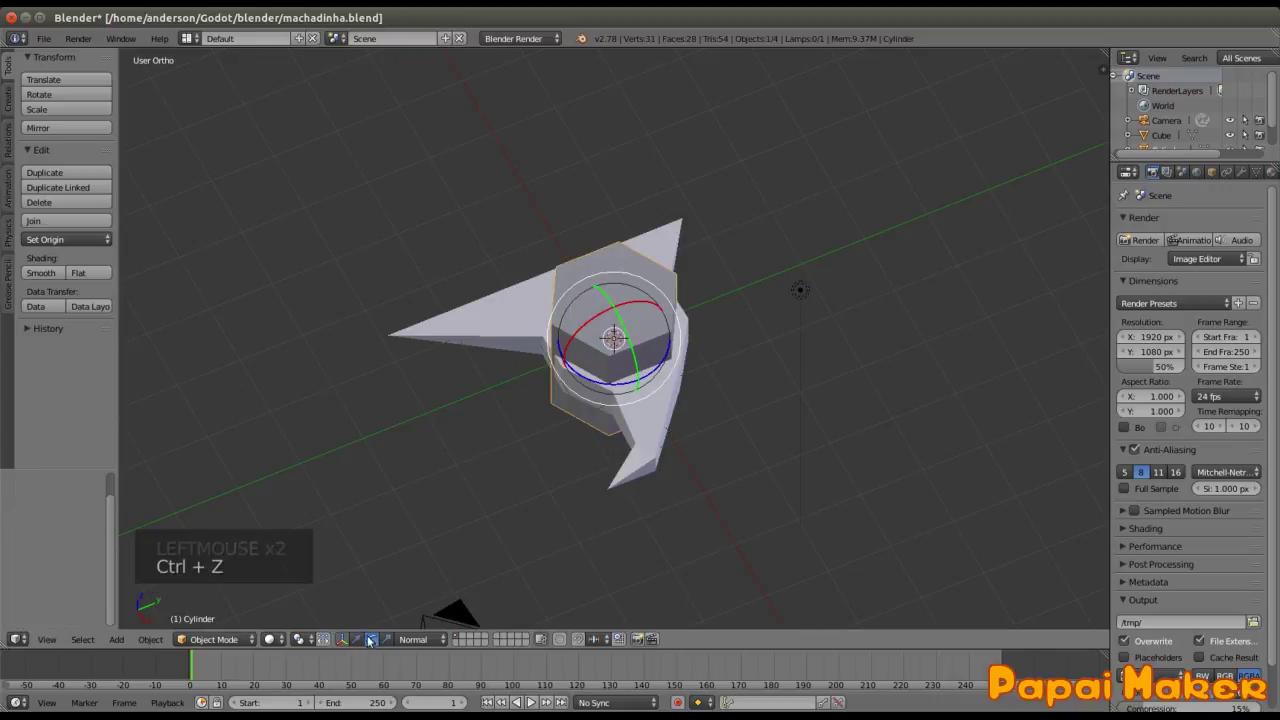
pyautogui.click(392, 644)
pyautogui.click(691, 316)
pyautogui.press('ctrl+z')
pyautogui.click(357, 645)
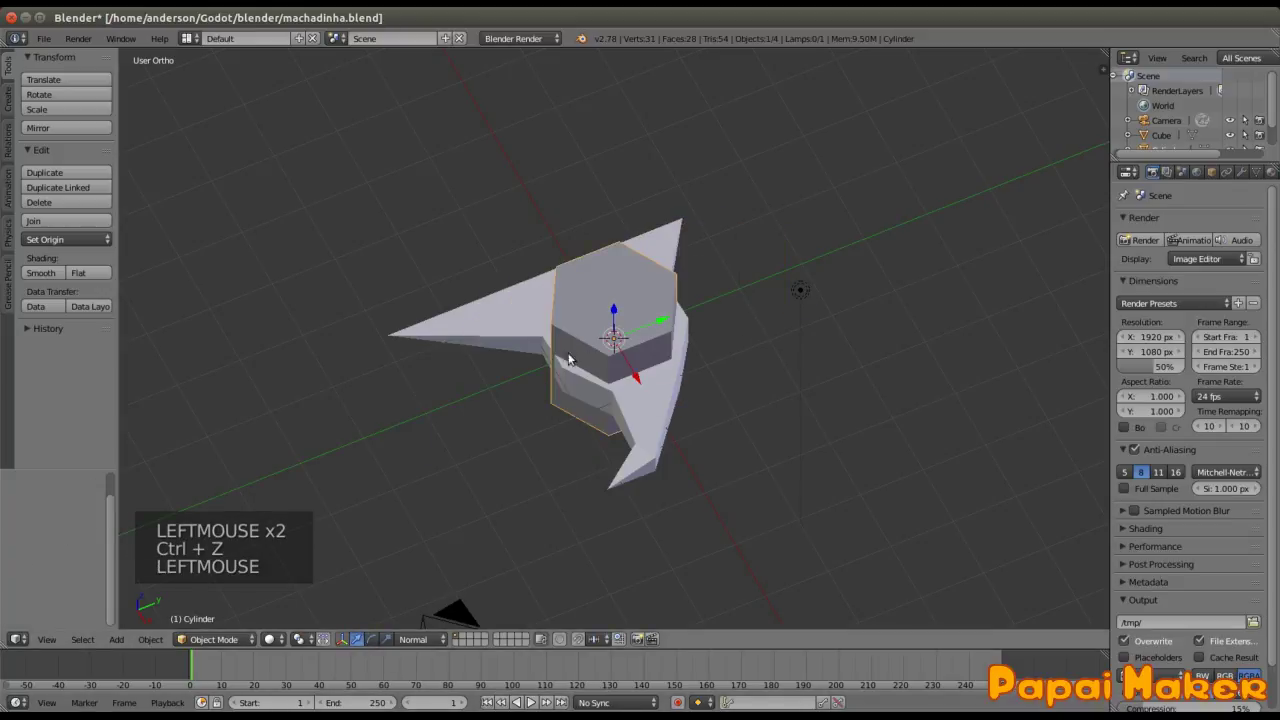
pyautogui.middleClick(634, 460)
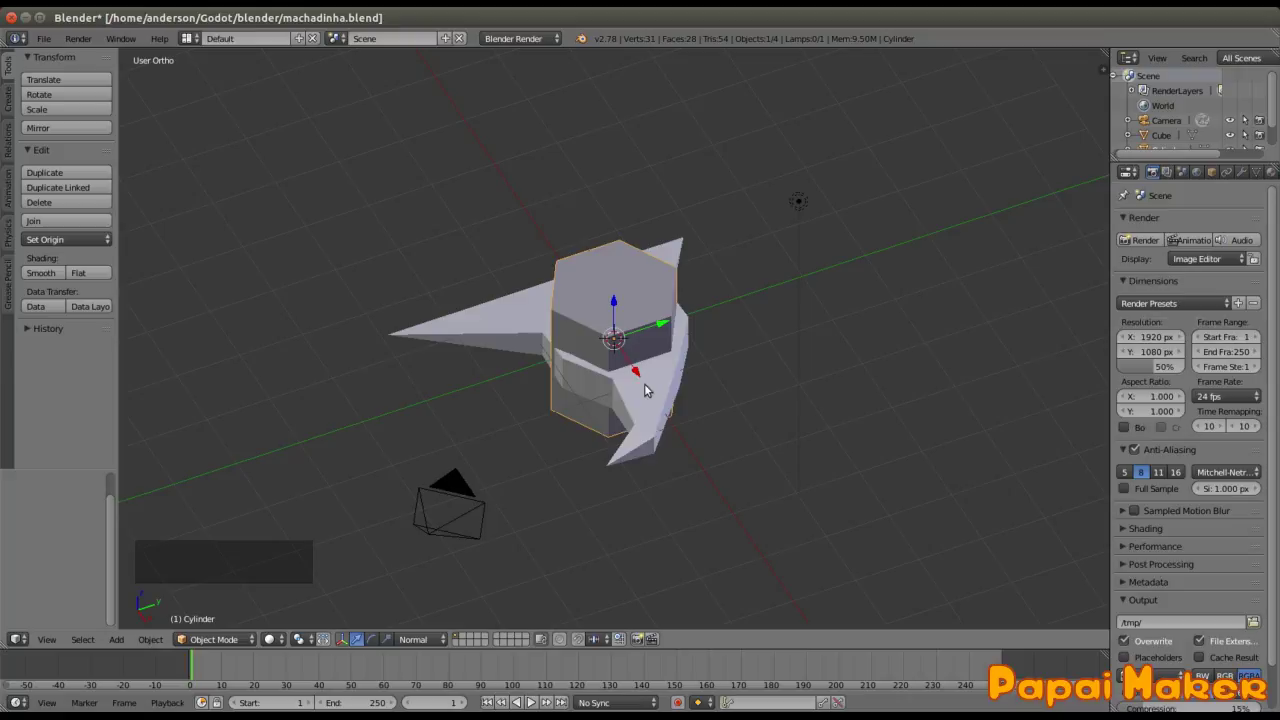
# Step: Lay the cylinder on its side, shrink it to handle size and set it against the axe head
pyautogui.press('r')
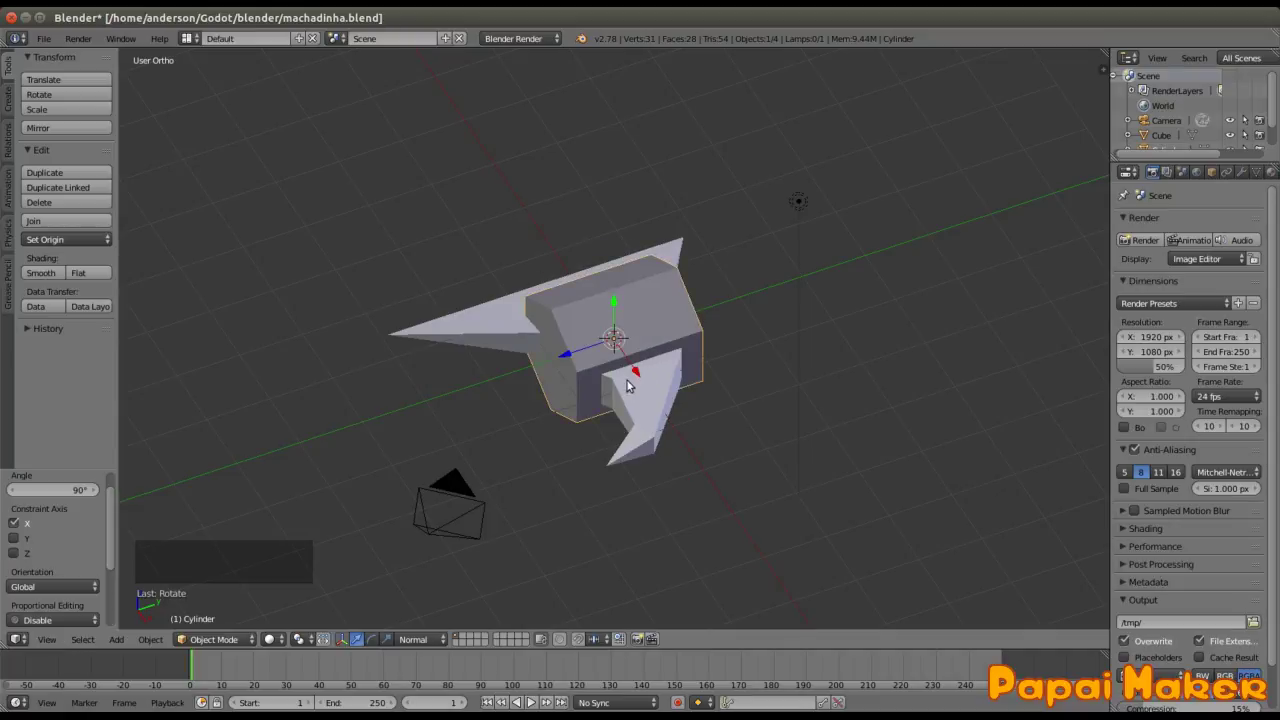
pyautogui.click(550, 357)
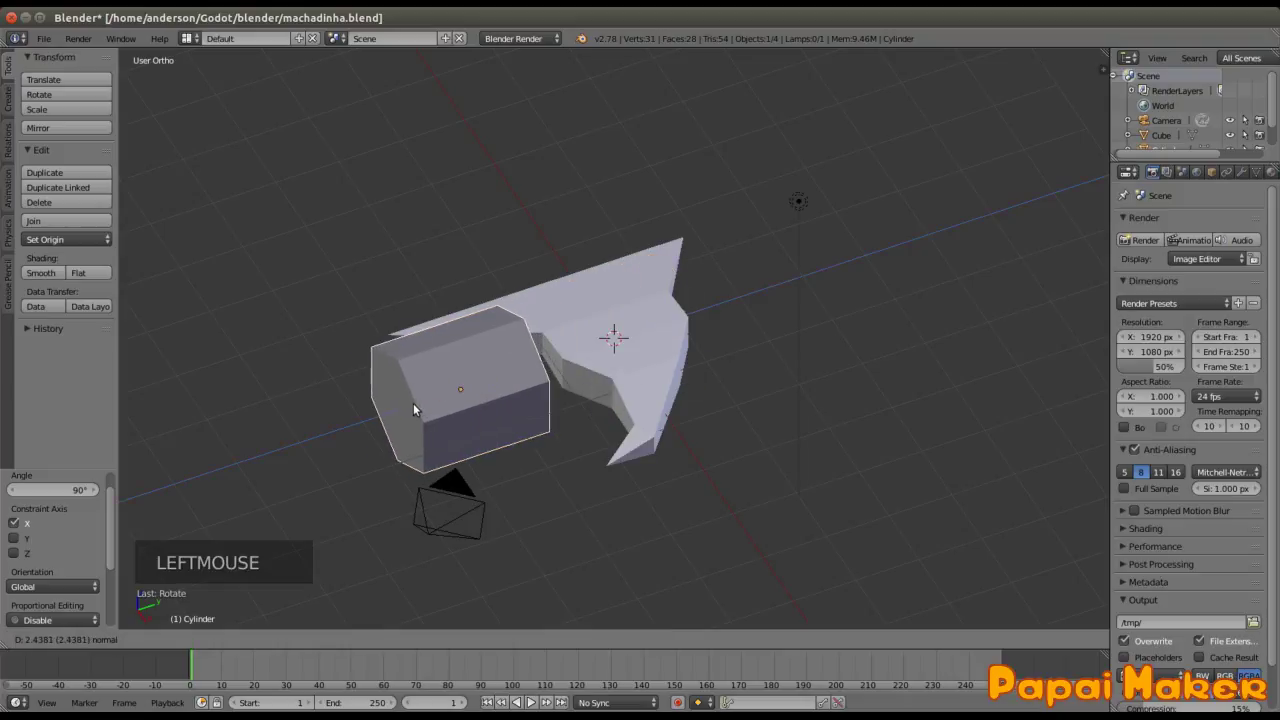
pyautogui.press('s')
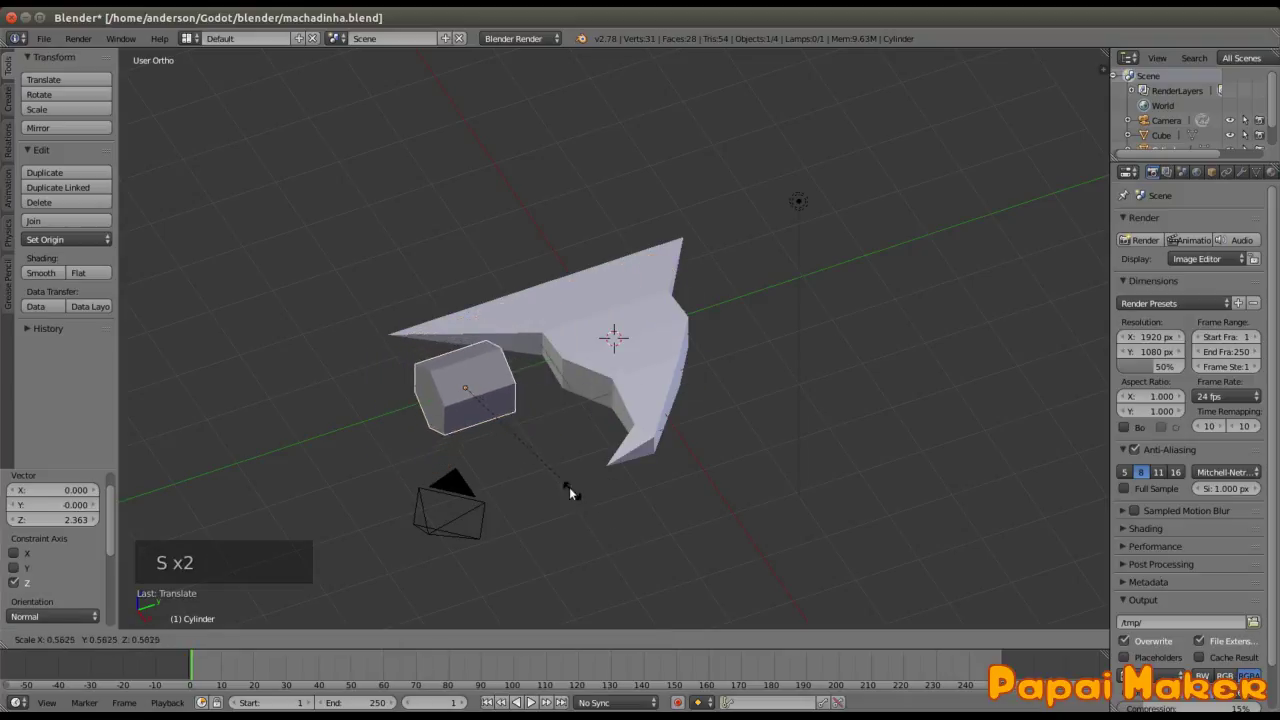
pyautogui.click(430, 400)
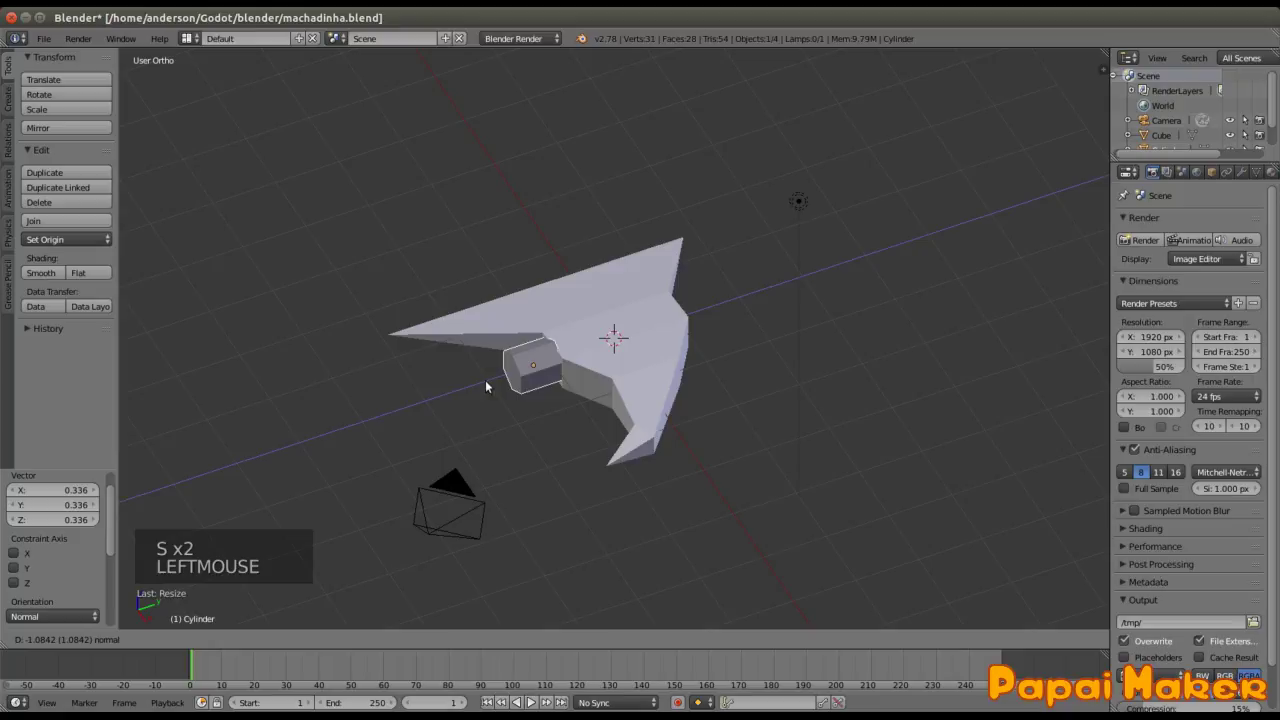
pyautogui.press('s')
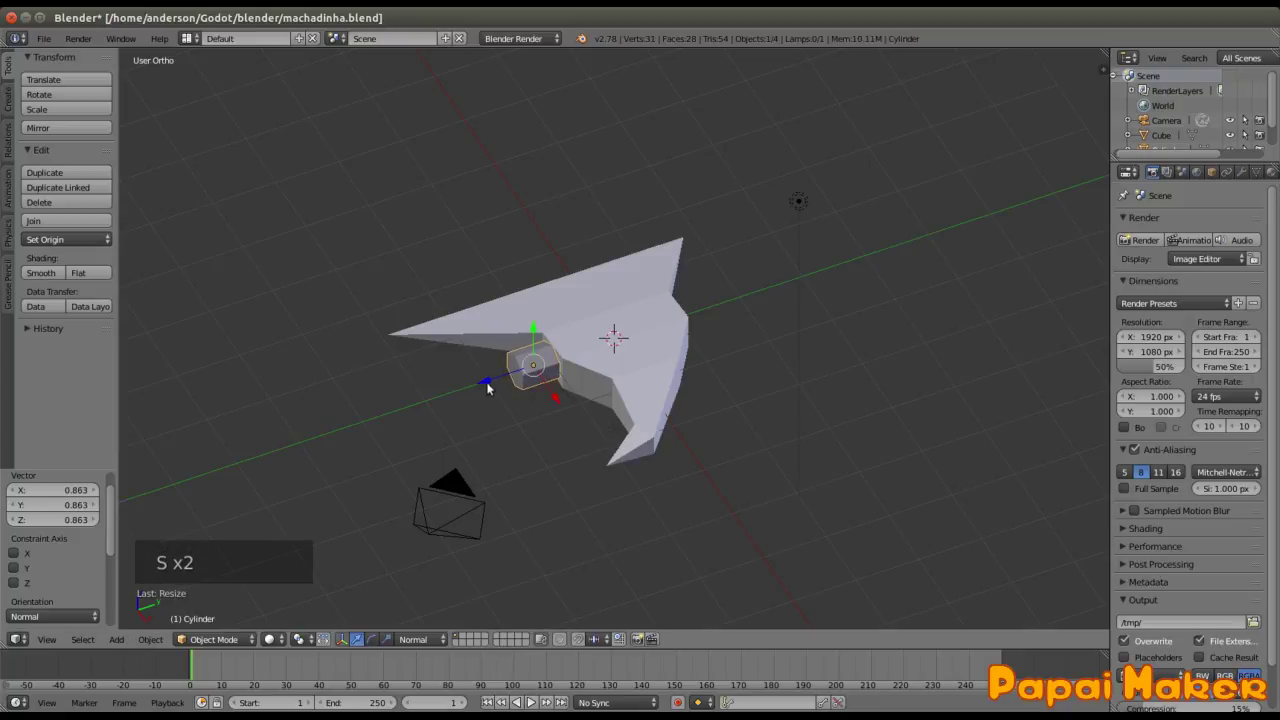
pyautogui.click(507, 382)
pyautogui.press('s')
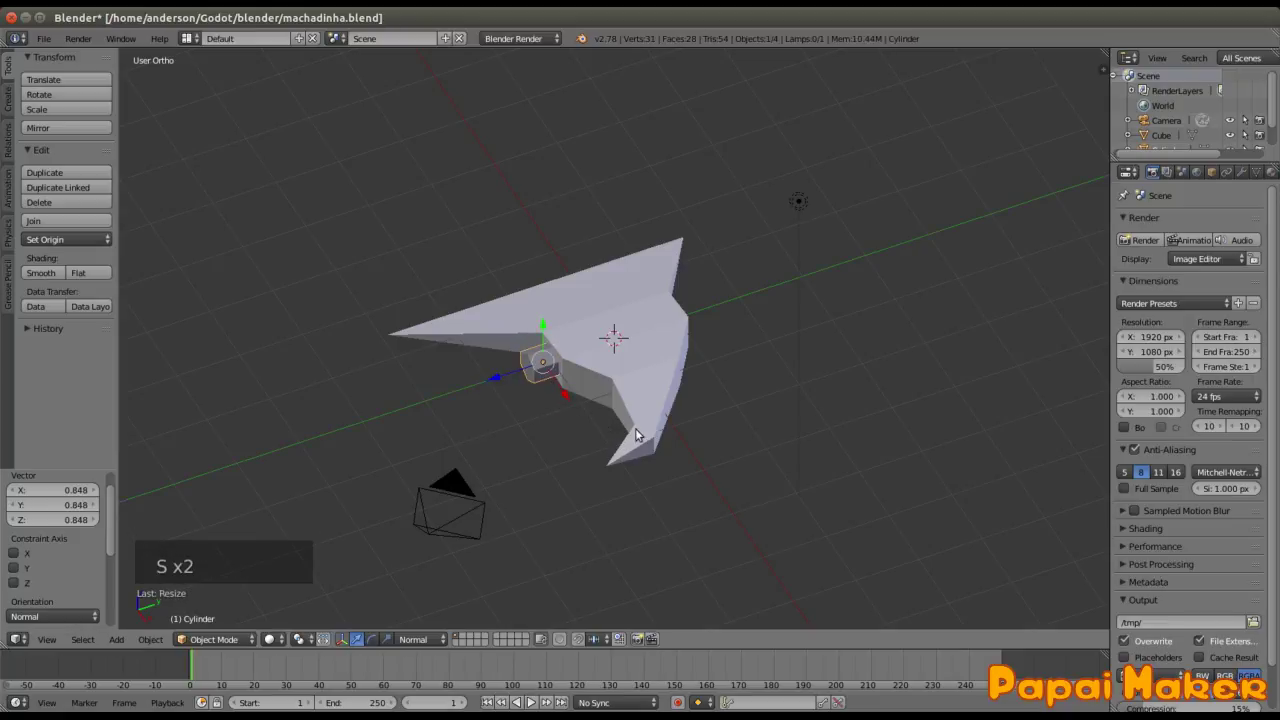
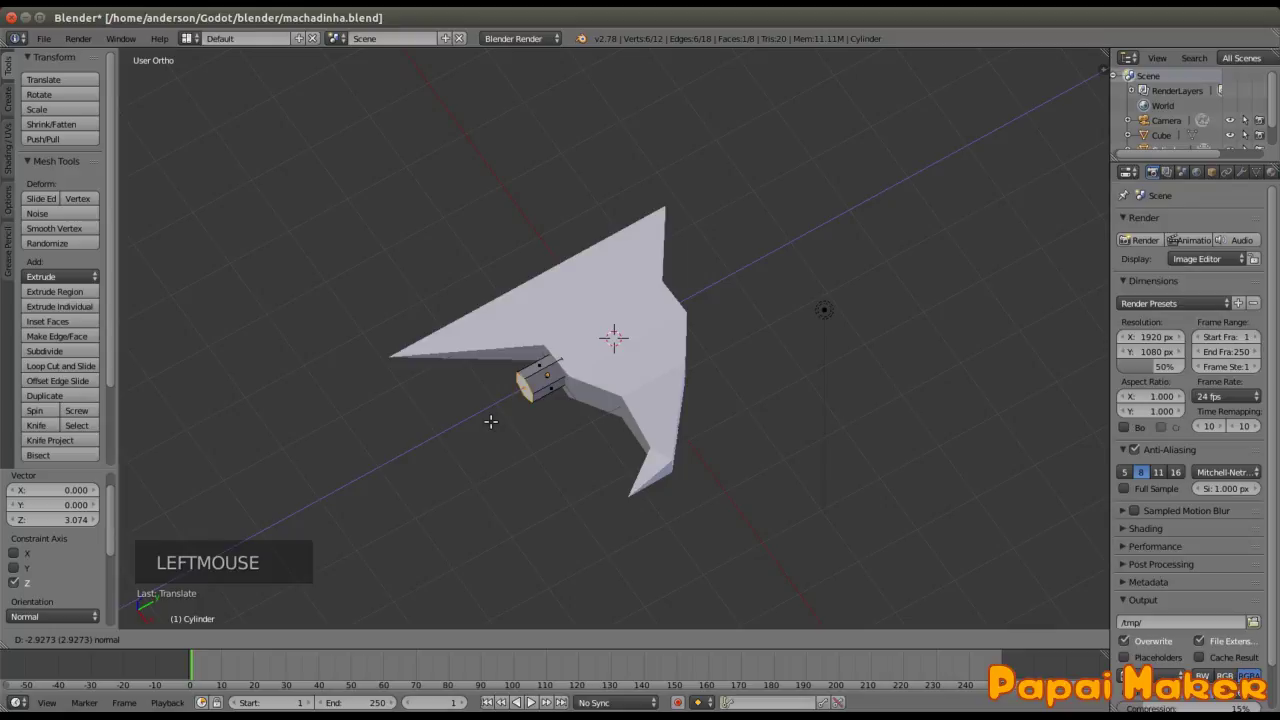
# Step: Extrude the cylinder's end into a wider band, then further sections lengthening the handle shaft
pyautogui.press('e')
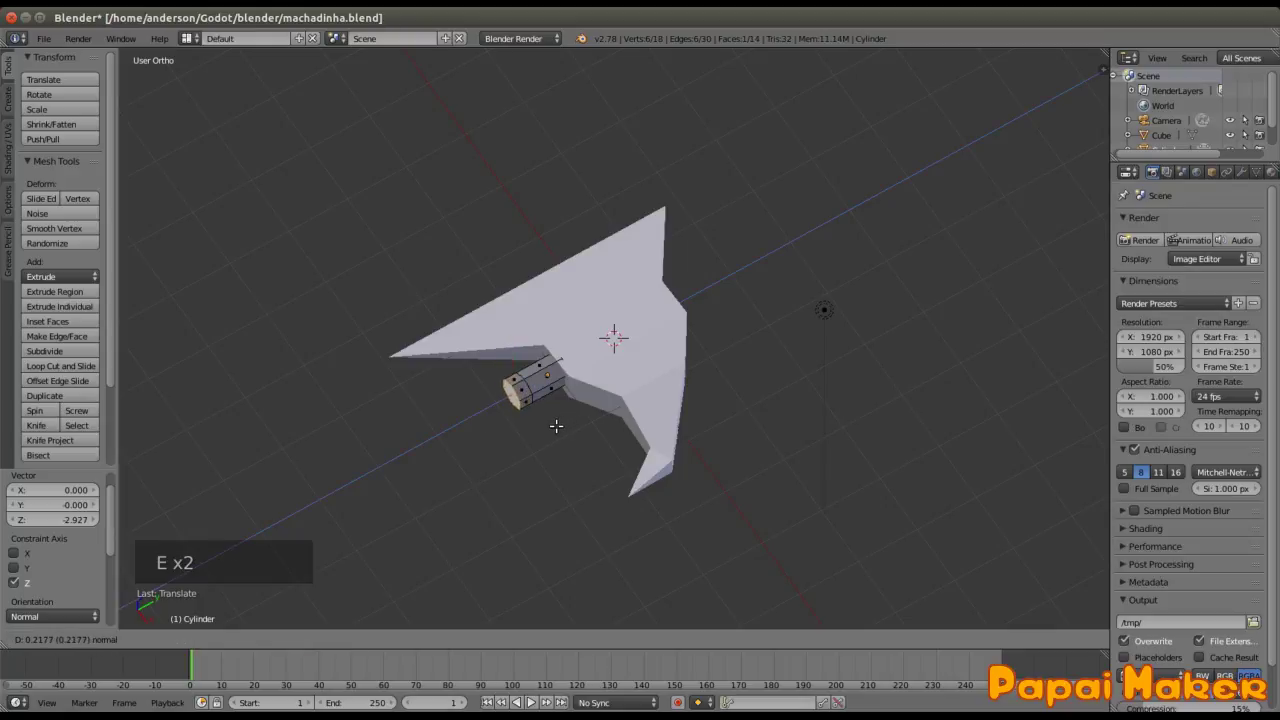
pyautogui.press('s')
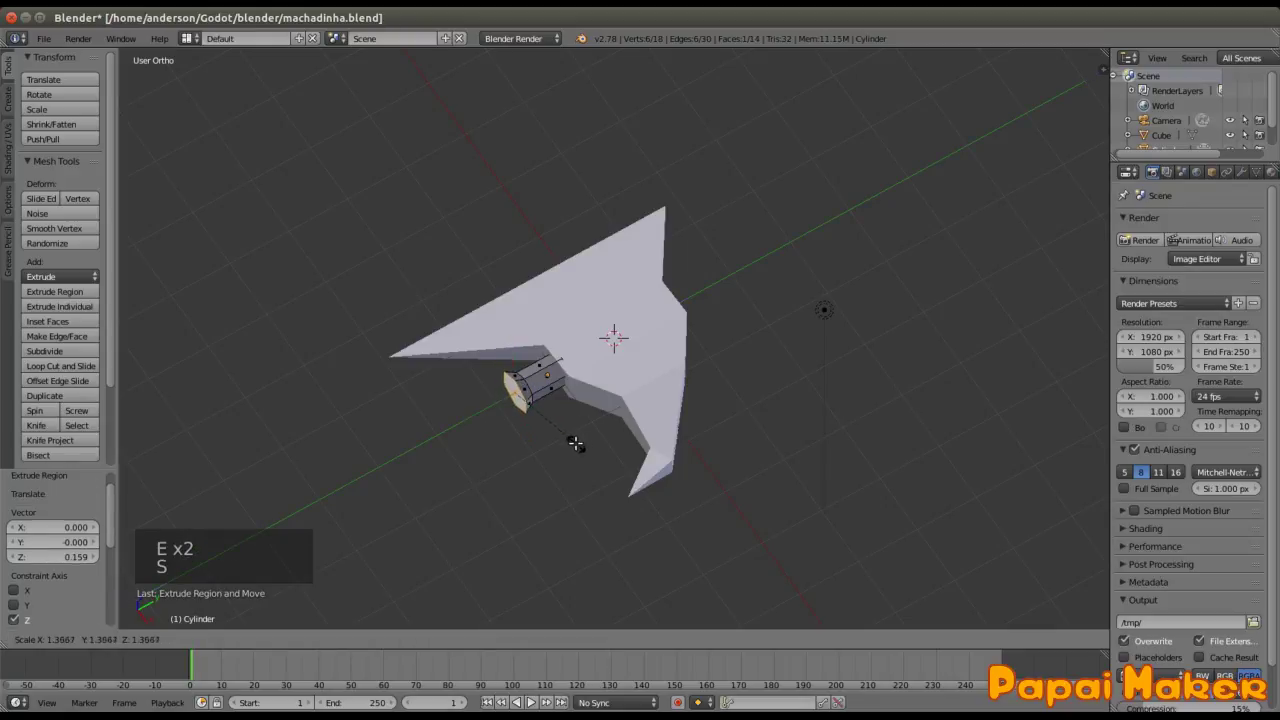
pyautogui.press('e')
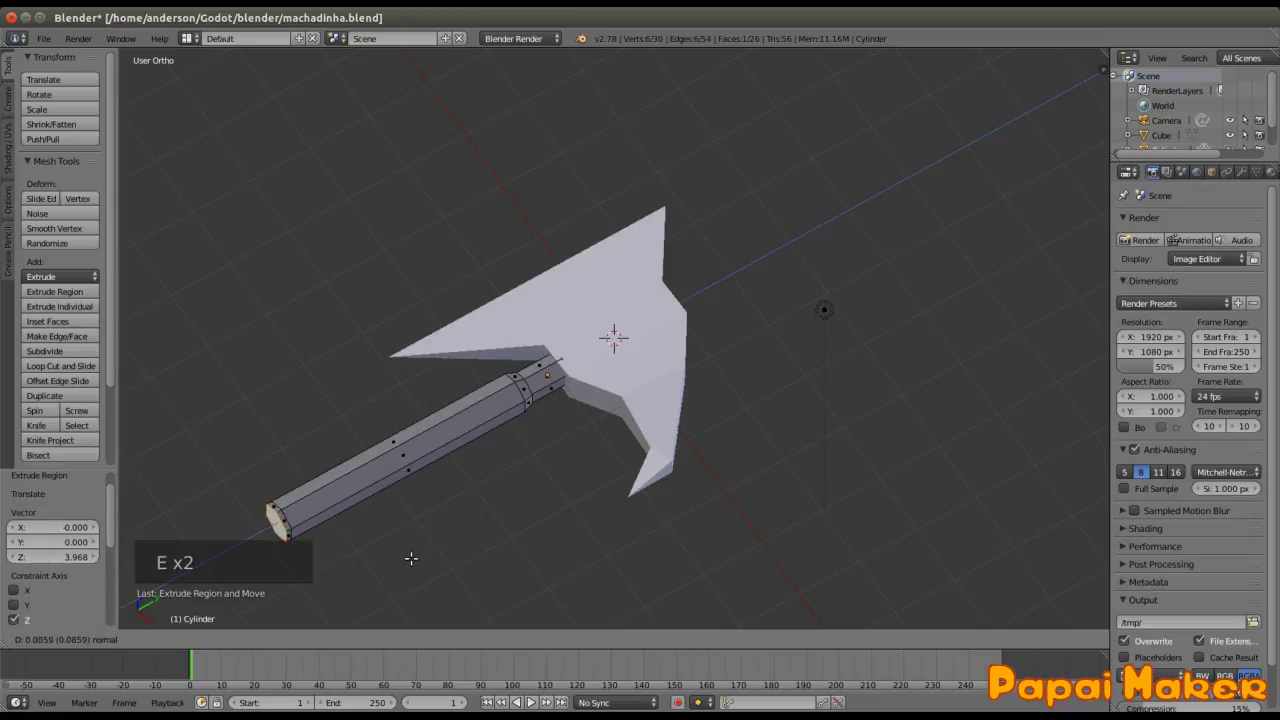
pyautogui.press('s')
pyautogui.press('e')
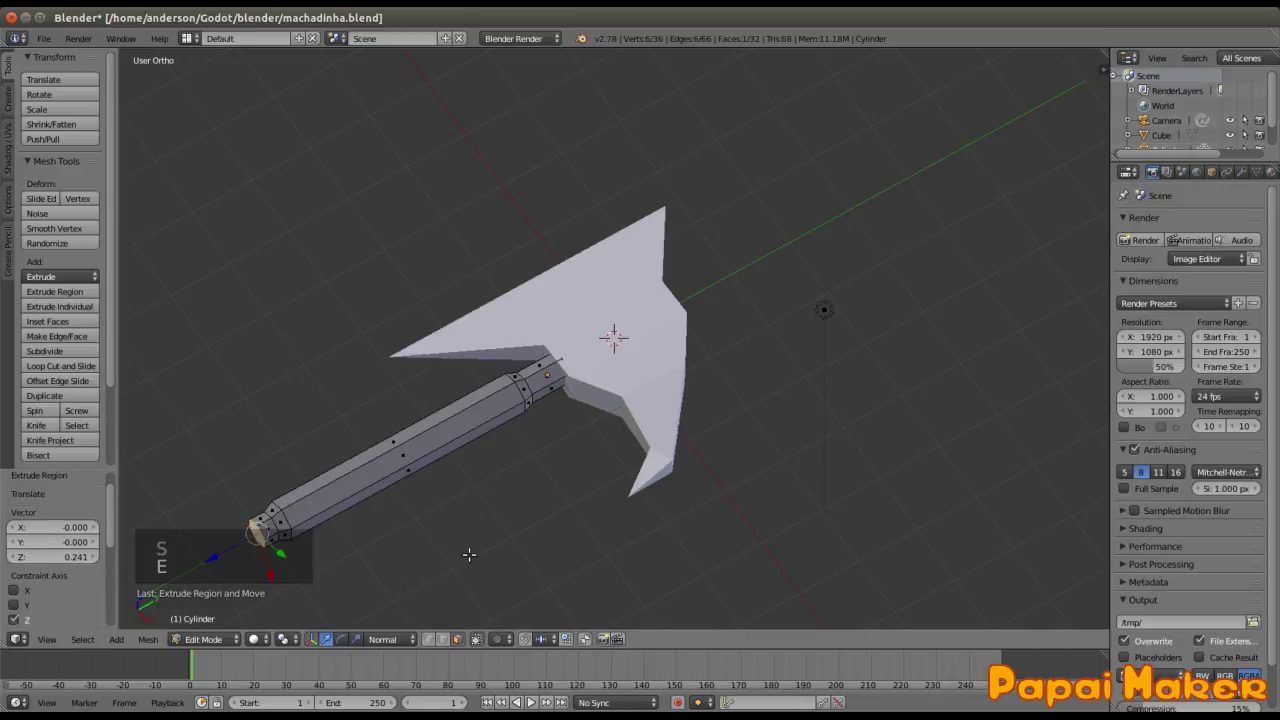
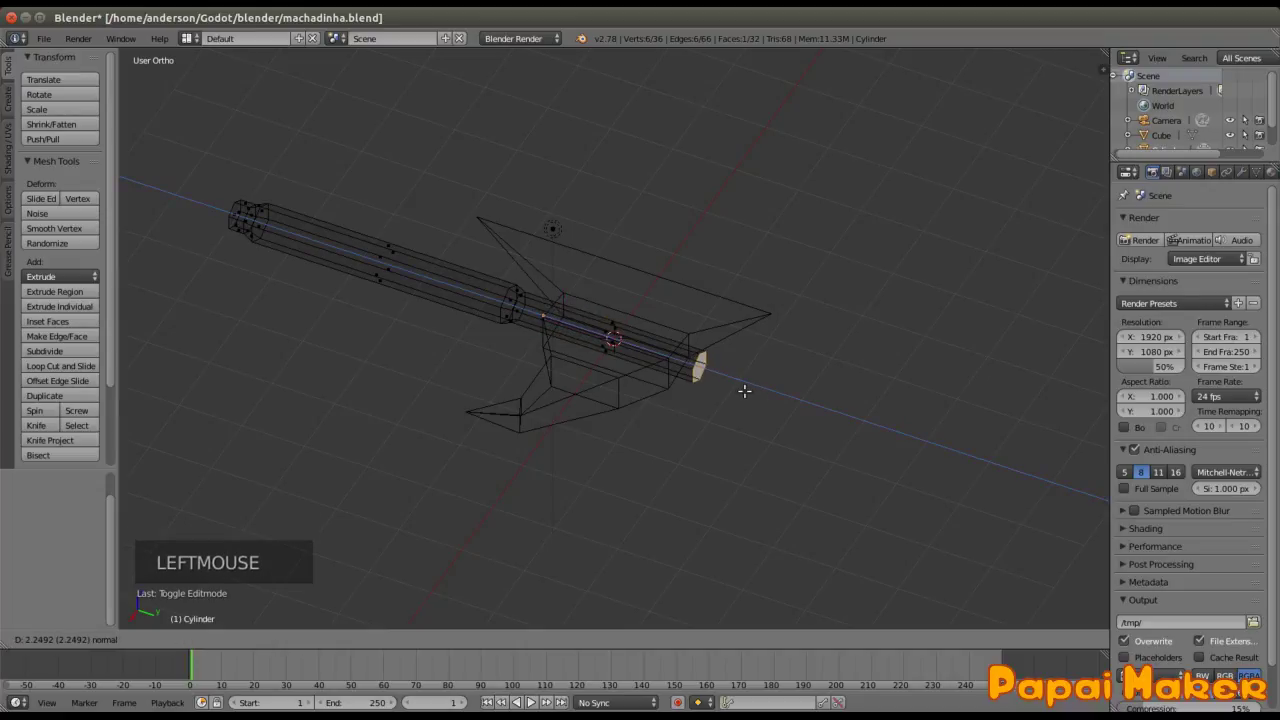
# Step: Leave Edit Mode, return to solid shading and orbit to a side view of the axe head
pyautogui.press('Tab')
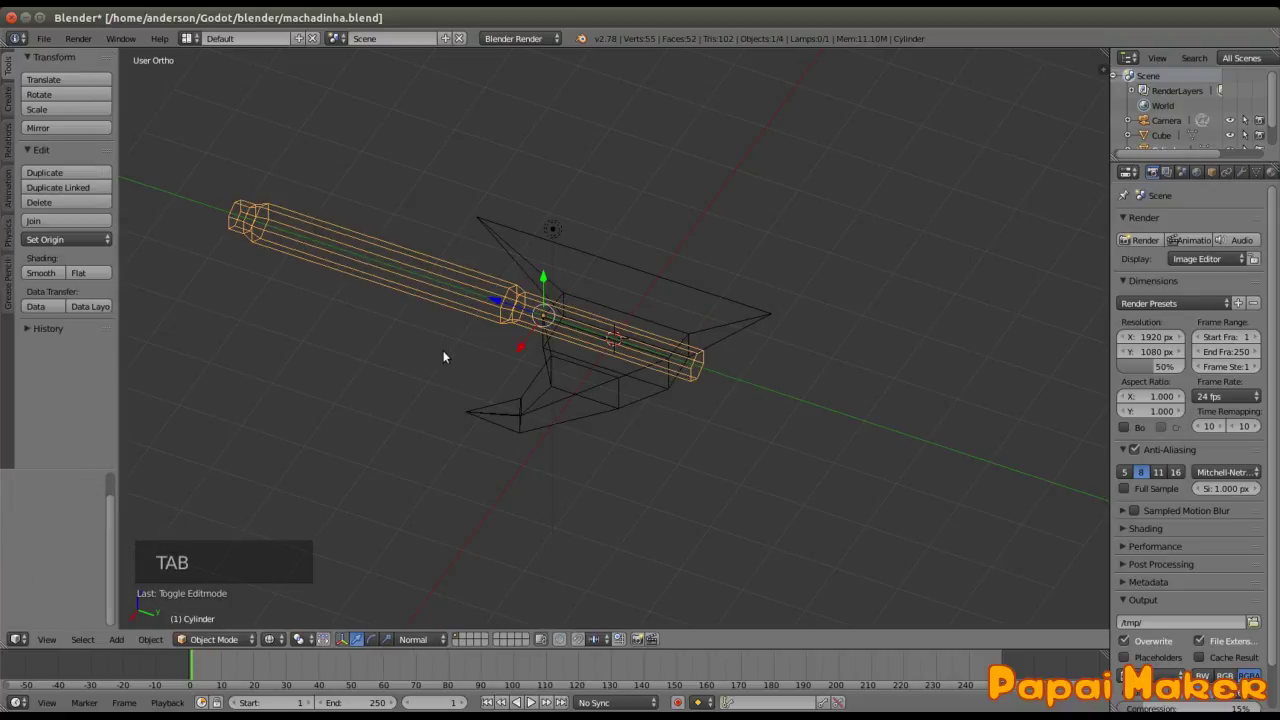
pyautogui.press('z')
pyautogui.middleClick(403, 423)
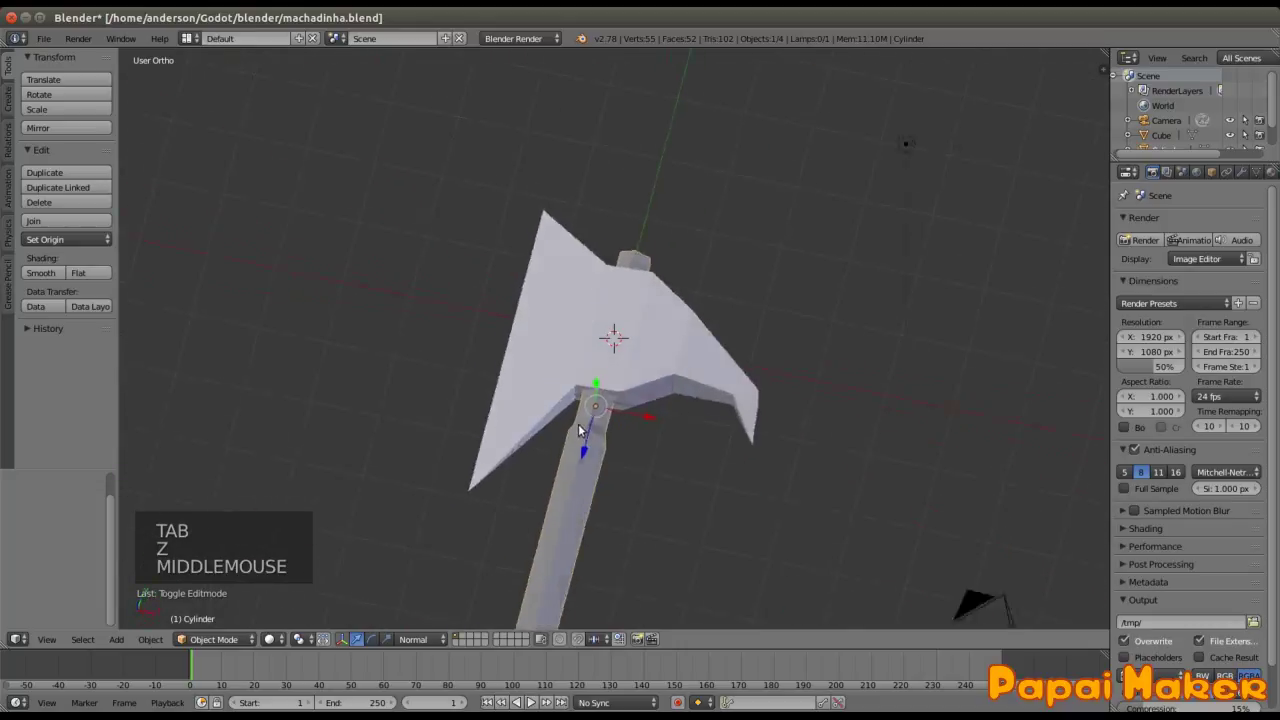
pyautogui.scroll(3)
pyautogui.scroll(-3)
pyautogui.middleClick(624, 361)
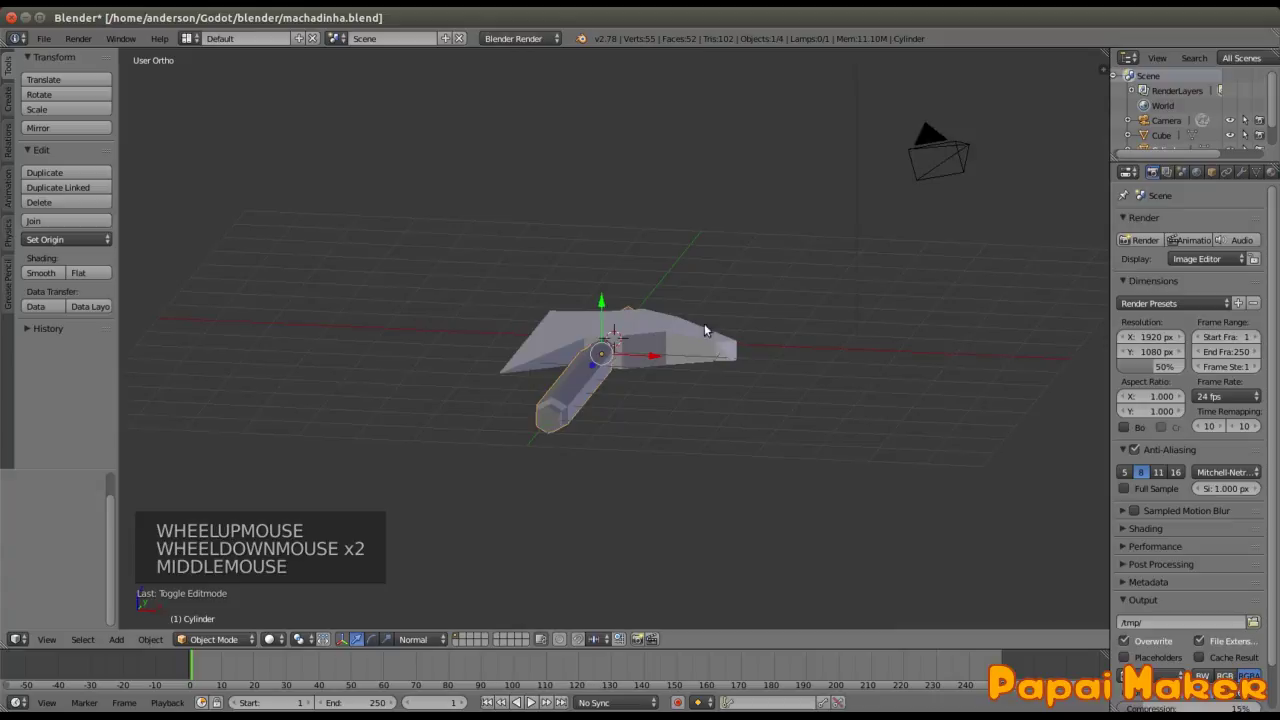
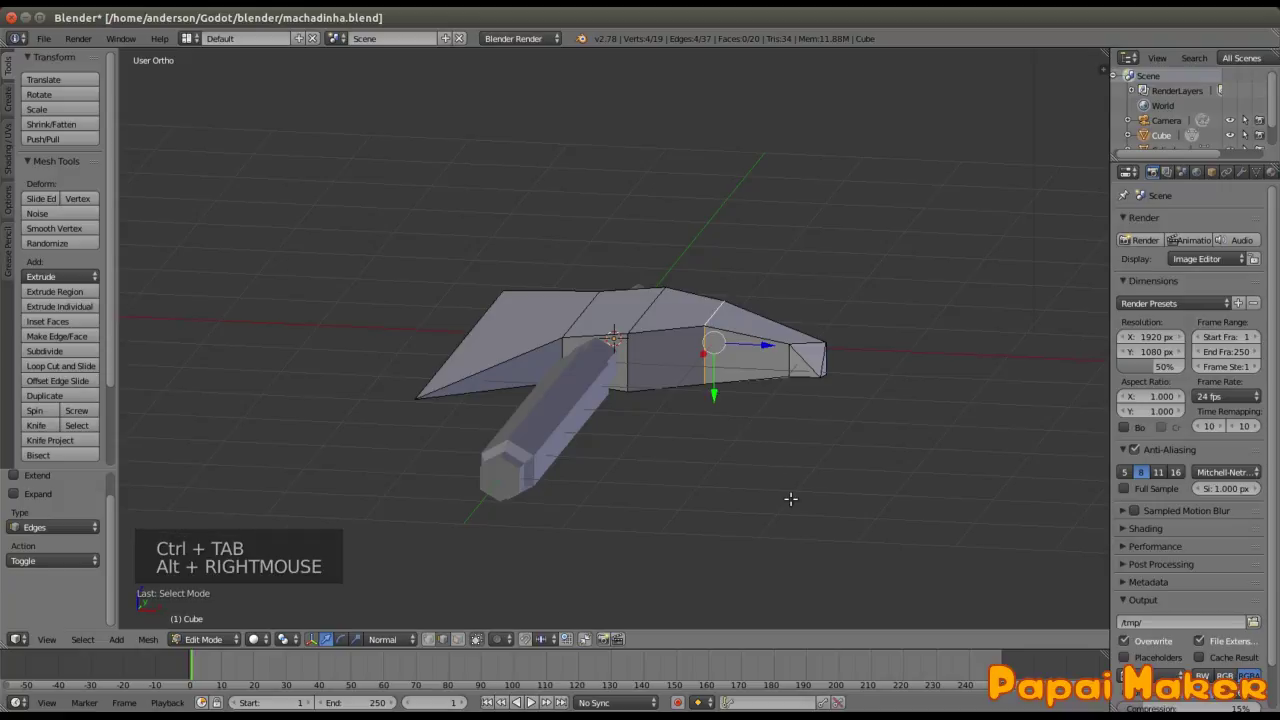
# Step: Narrow the rear spike's end edge along the vertical axis to taper it
pyautogui.press('z')
pyautogui.press('z')
pyautogui.press('s')
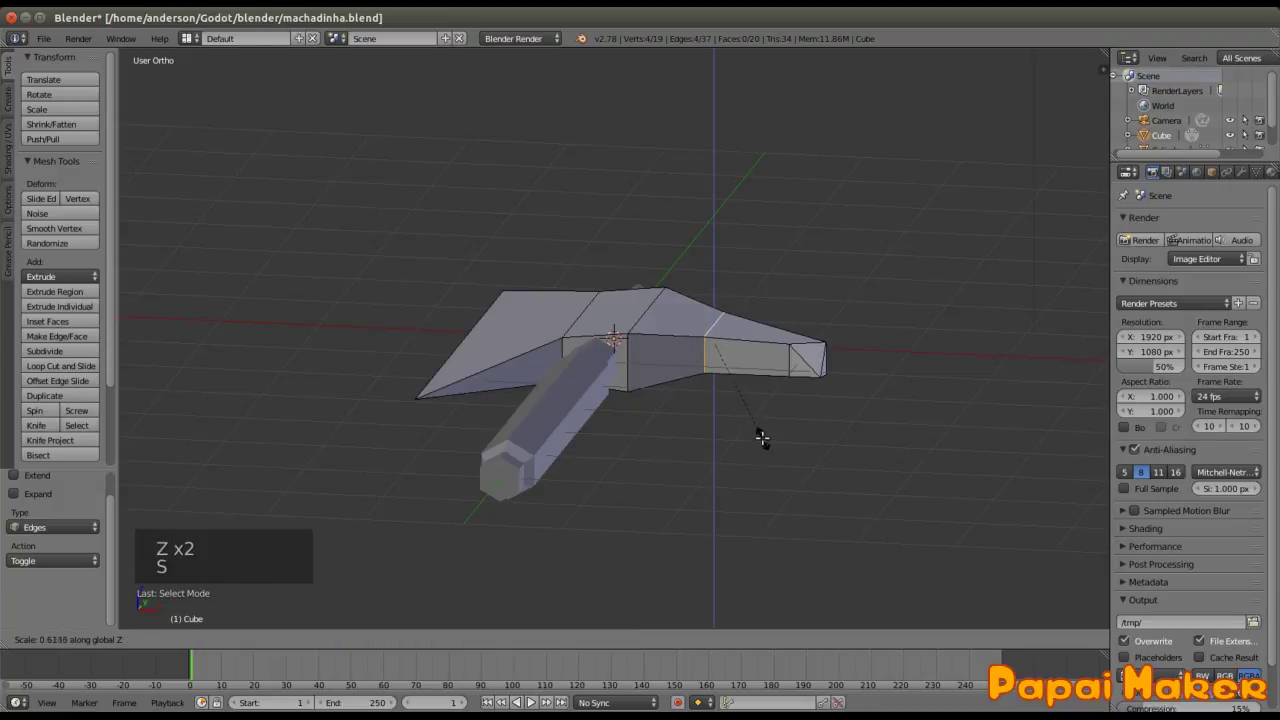
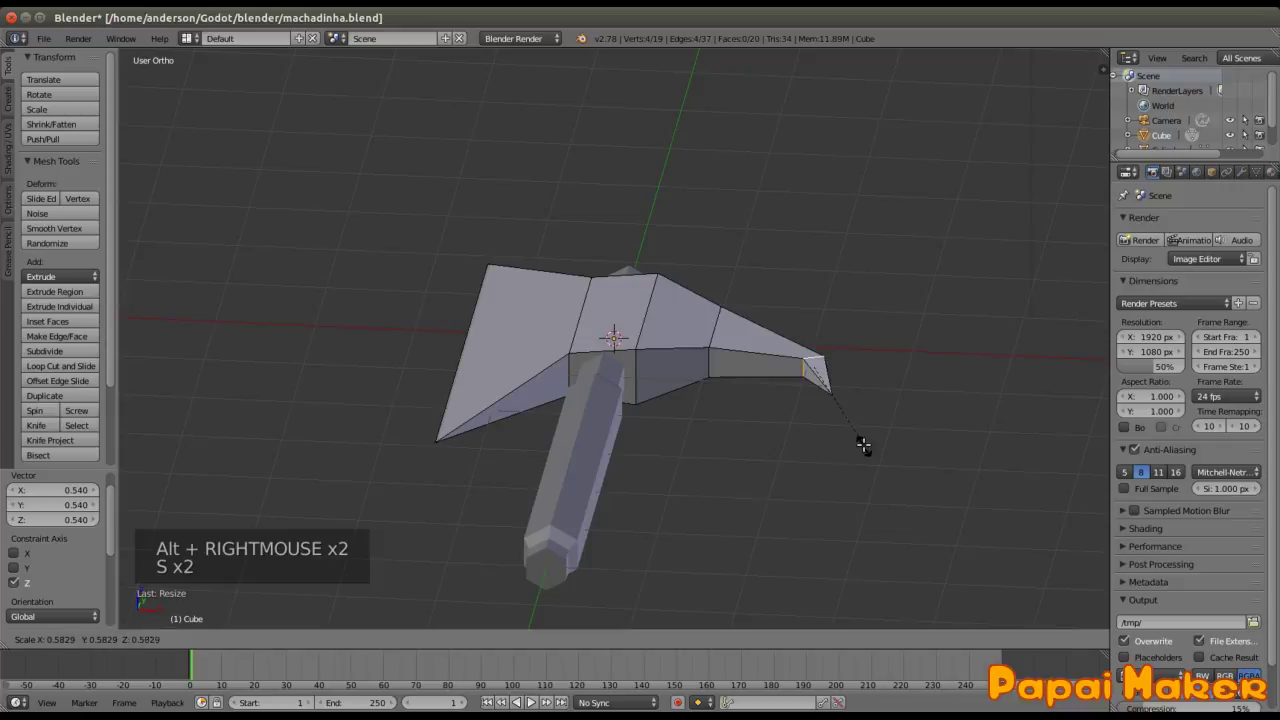
pyautogui.press('KP_7')
# Step: From top view, rotate the spike tip downward into a hook and leave Edit Mode
pyautogui.press('g')
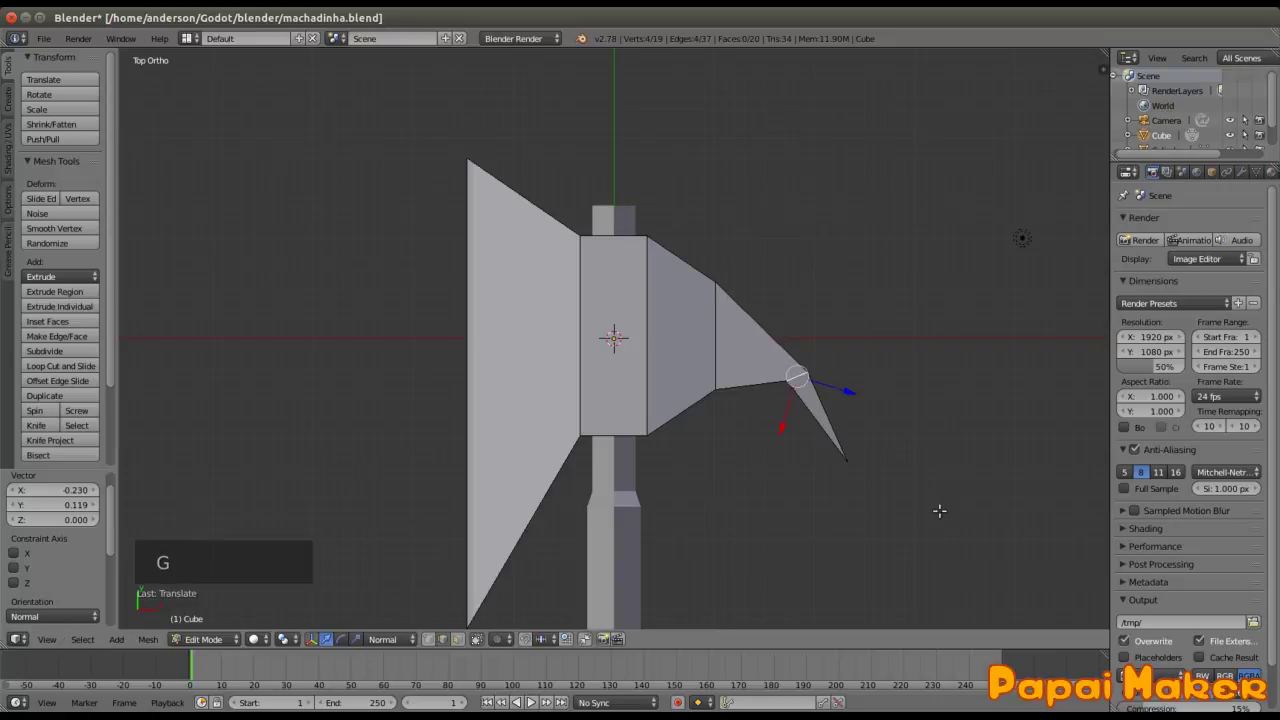
pyautogui.press('r')
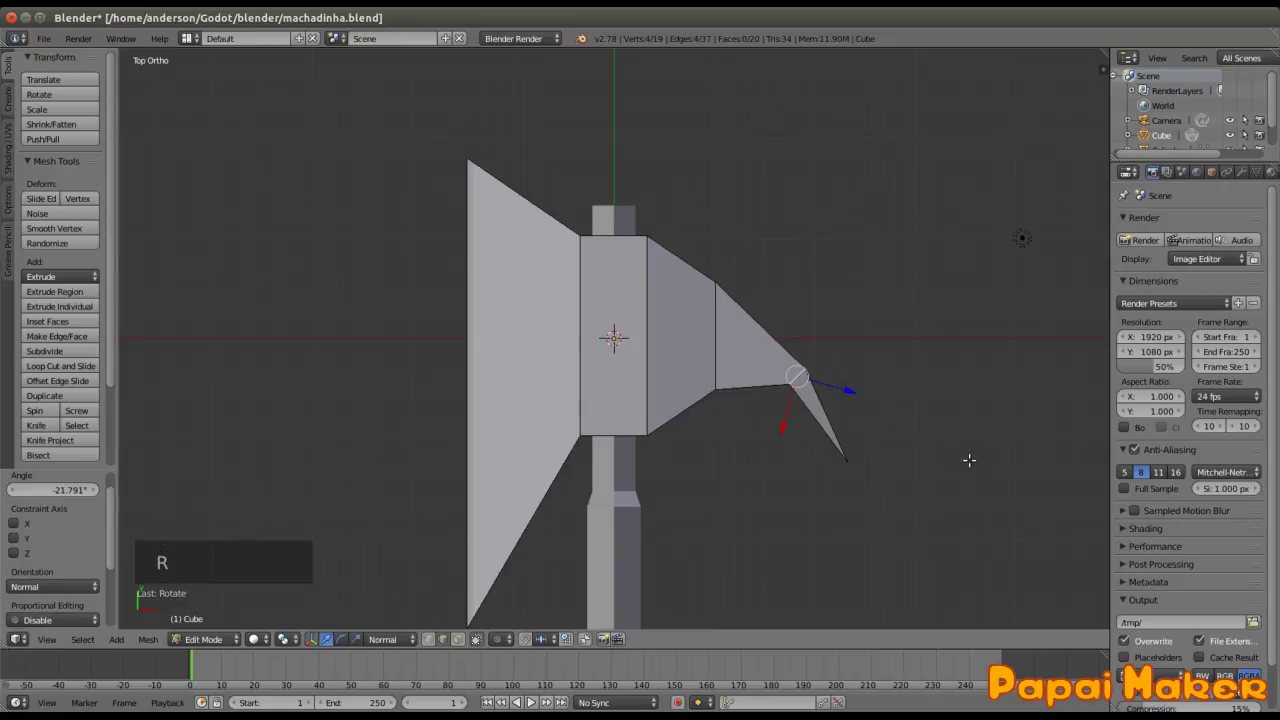
pyautogui.press('s')
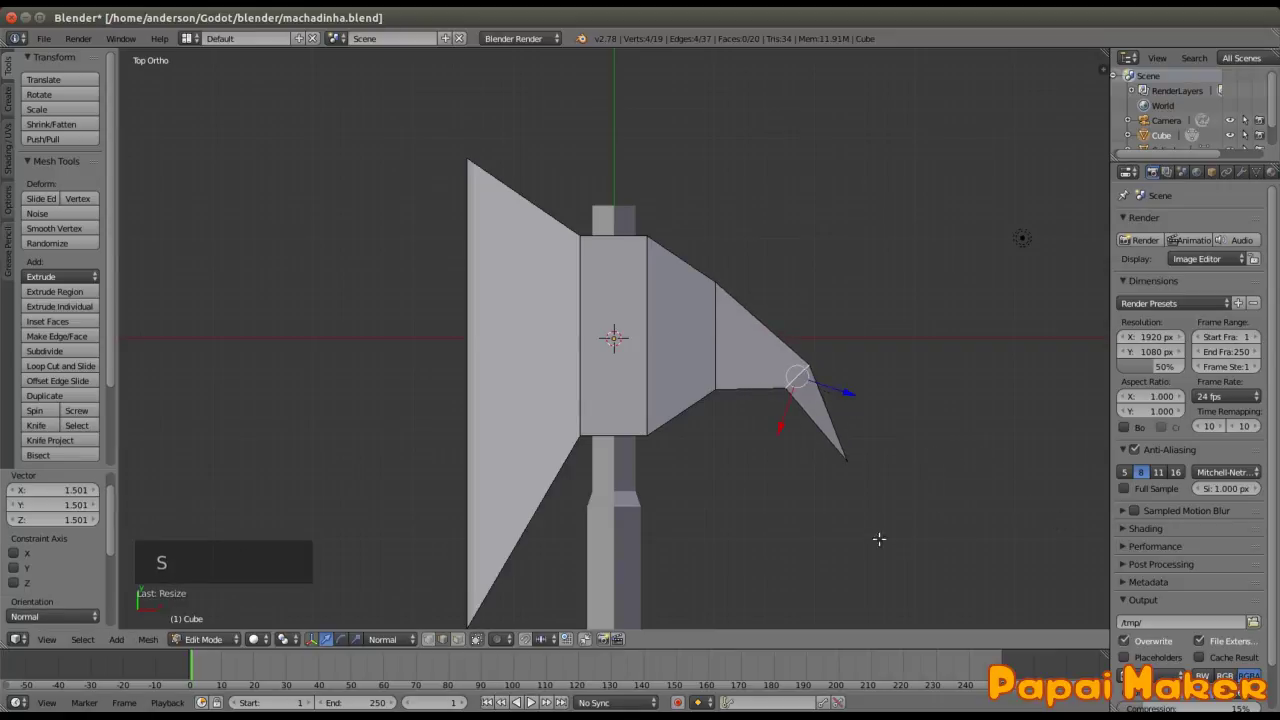
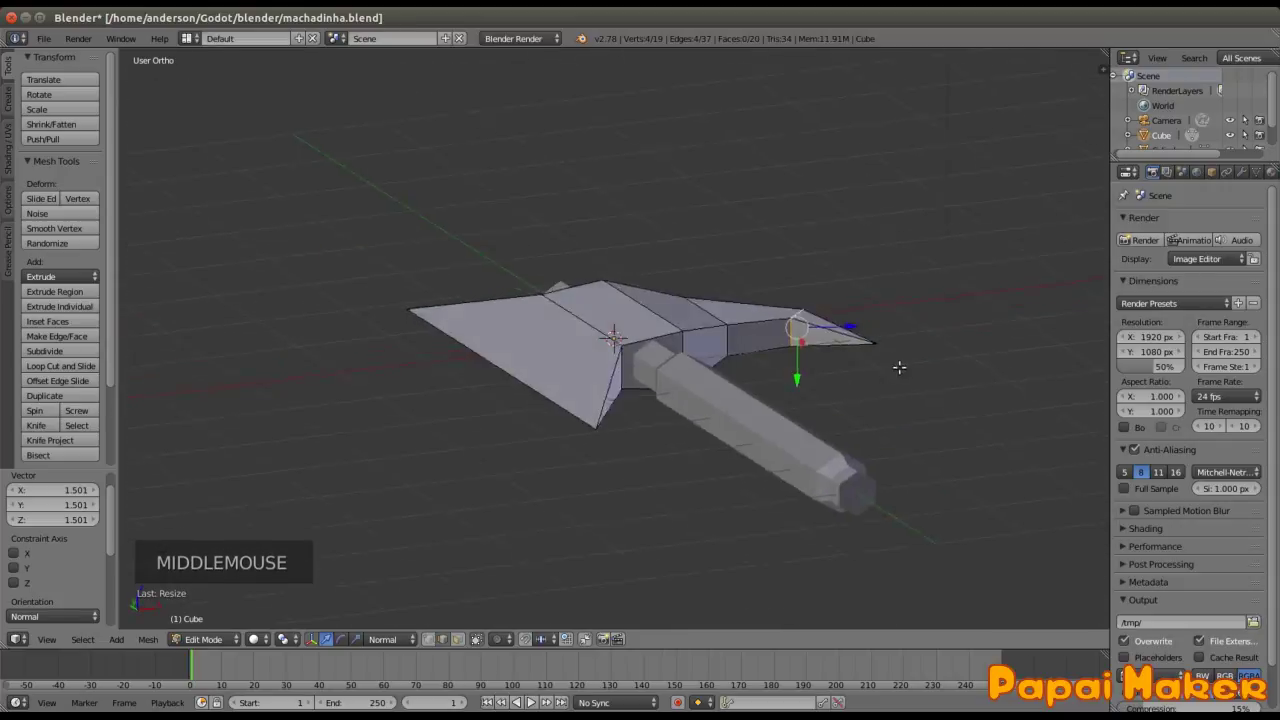
pyautogui.press('Tab')
# Step: Orbit around the axe to inspect it and save the file
pyautogui.scroll(-3)
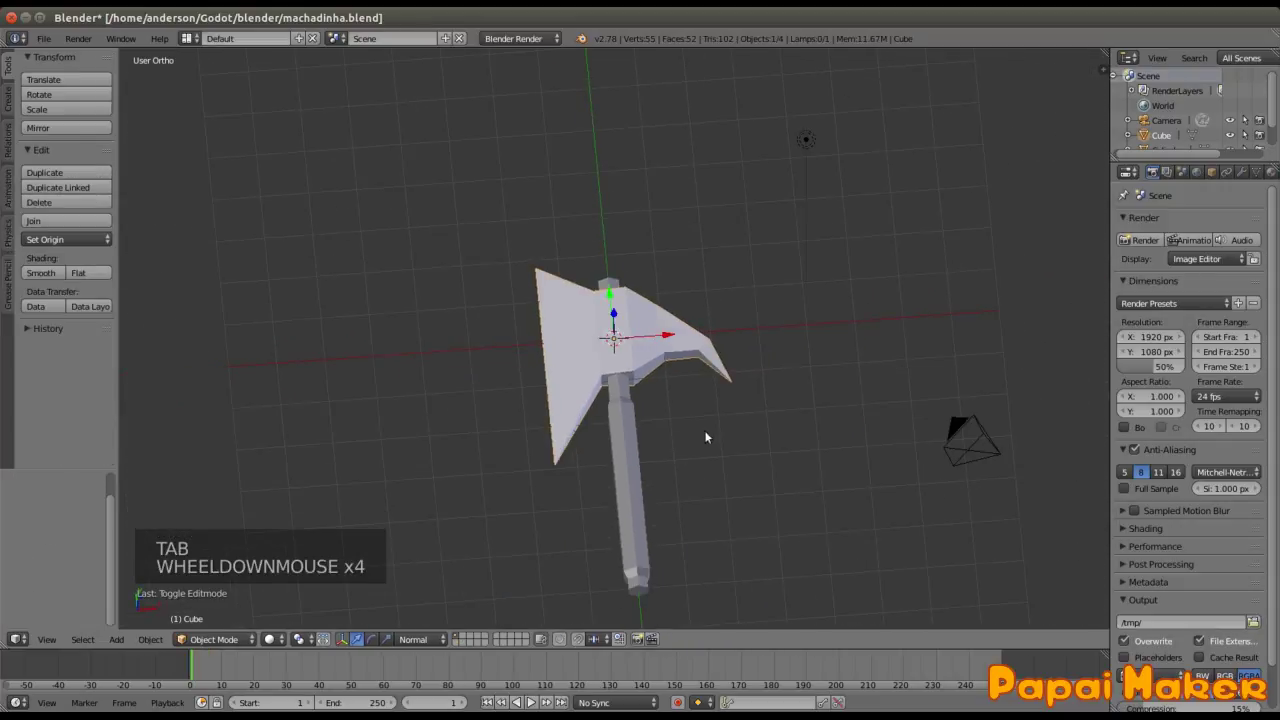
pyautogui.middleClick(662, 463)
pyautogui.scroll(3)
pyautogui.scroll(-3)
pyautogui.middleClick(666, 474)
pyautogui.press('ctrl+s')
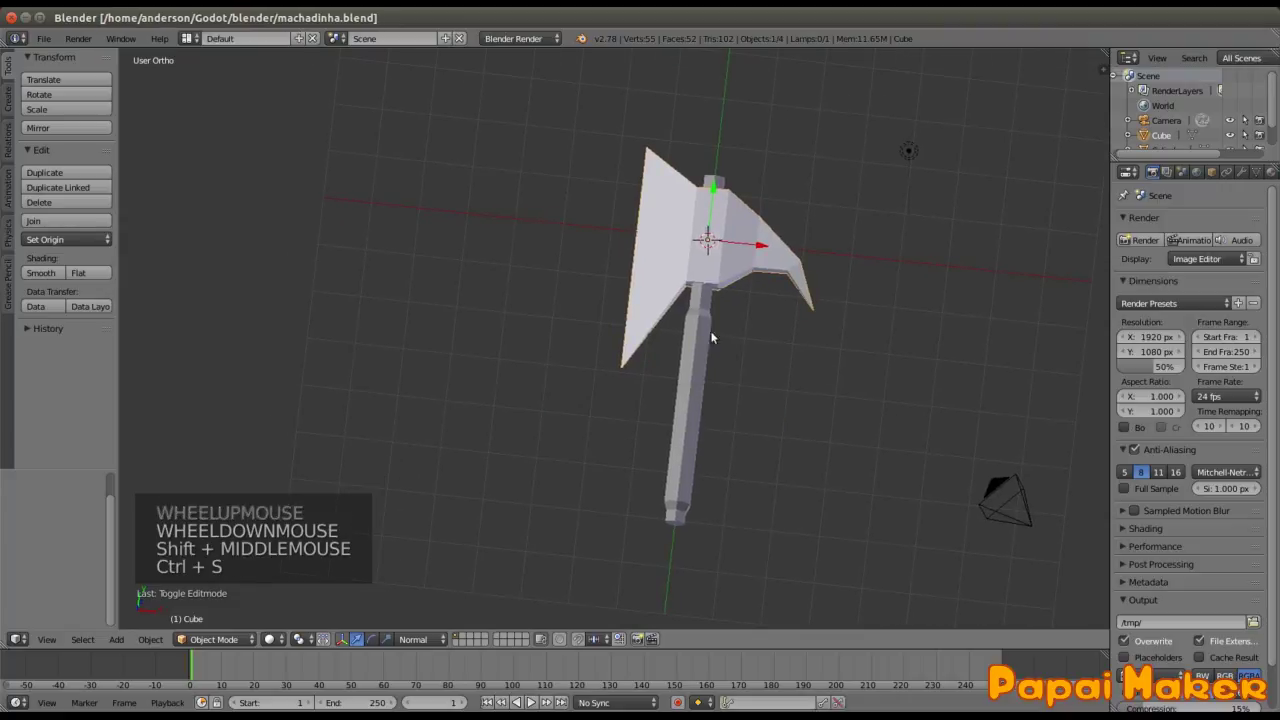
pyautogui.scroll(-3)
pyautogui.middleClick(644, 271)
pyautogui.scroll(3)
# Step: In vertex select, pull both front blade corners inward toward the handle
pyautogui.press('Tab')
pyautogui.press('ctrl+Tab')
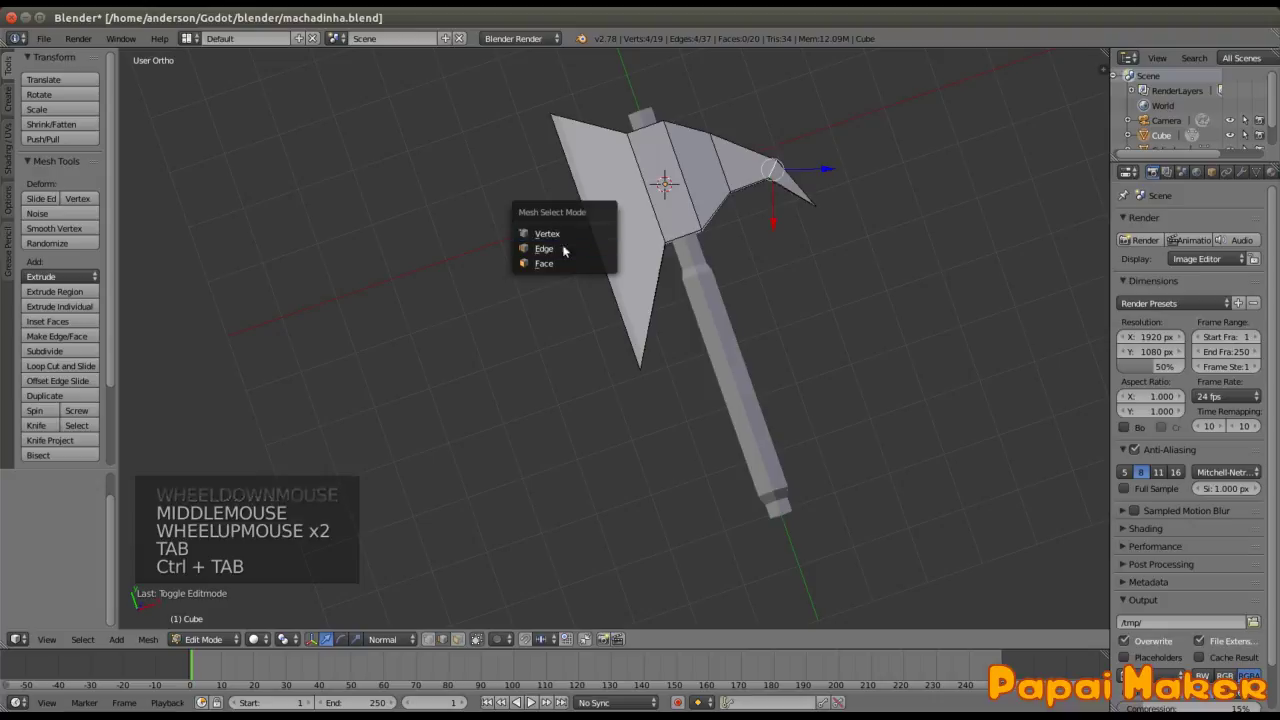
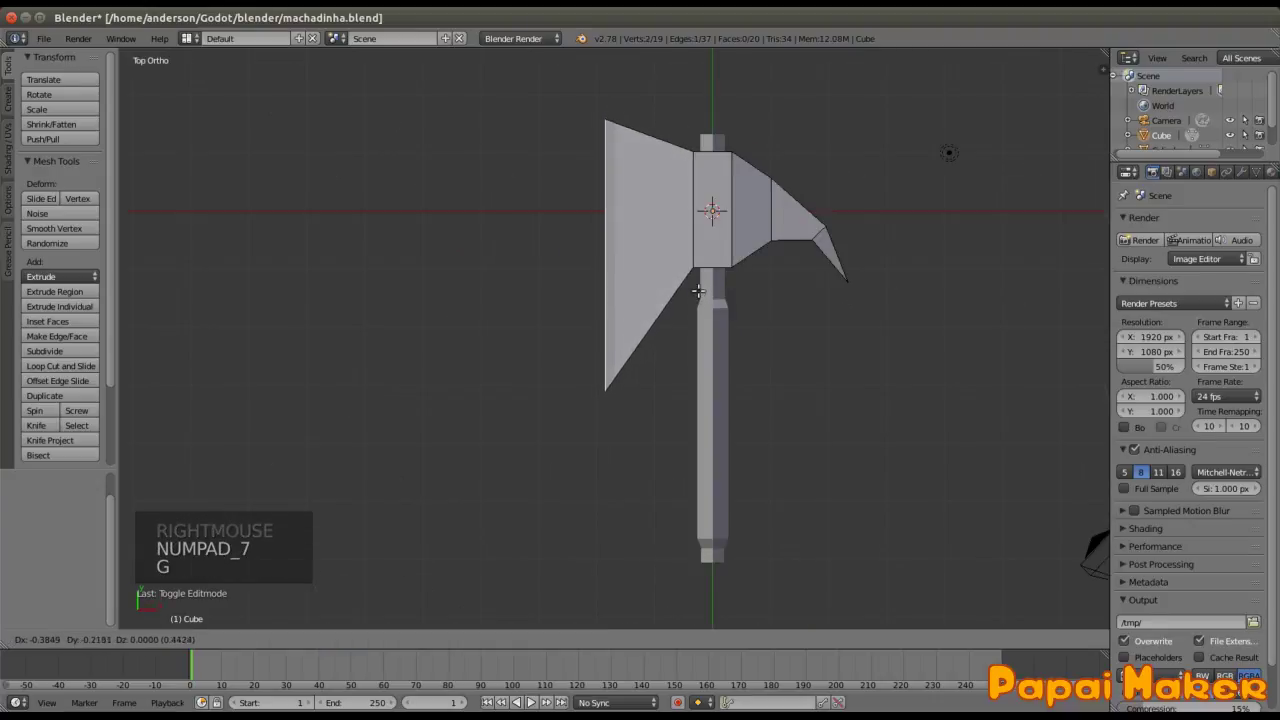
pyautogui.press('s')
pyautogui.press('g')
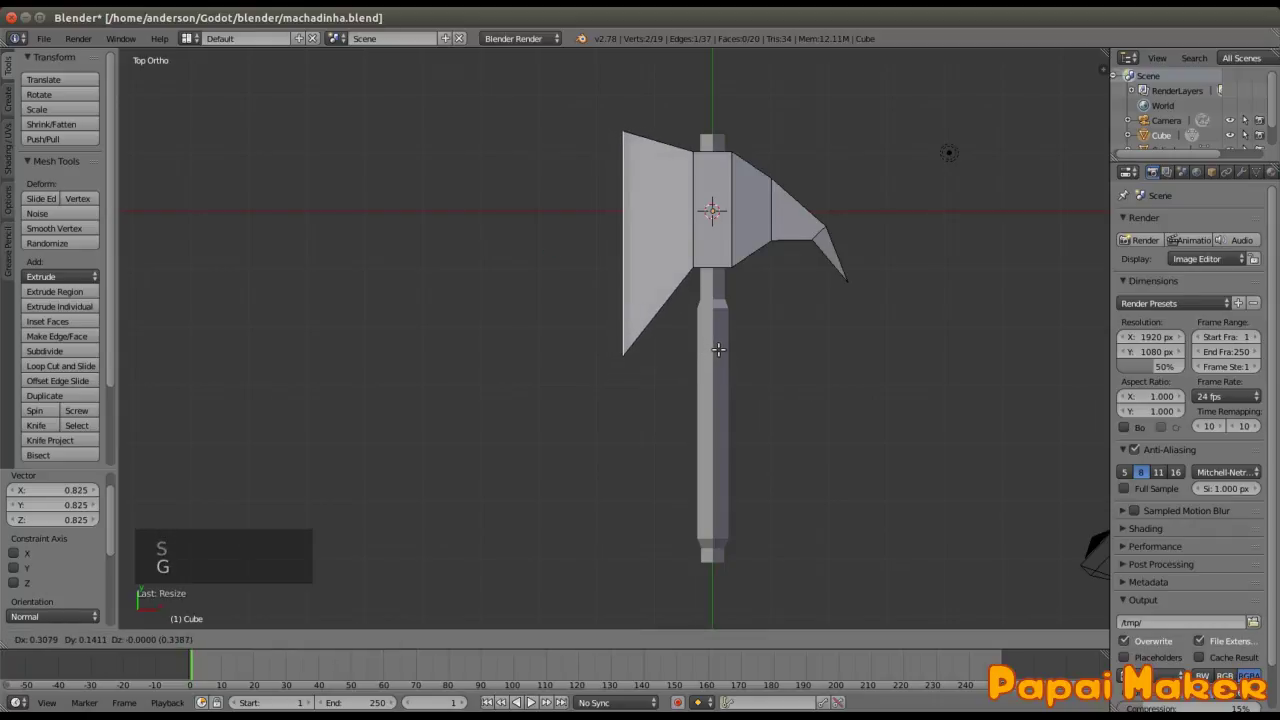
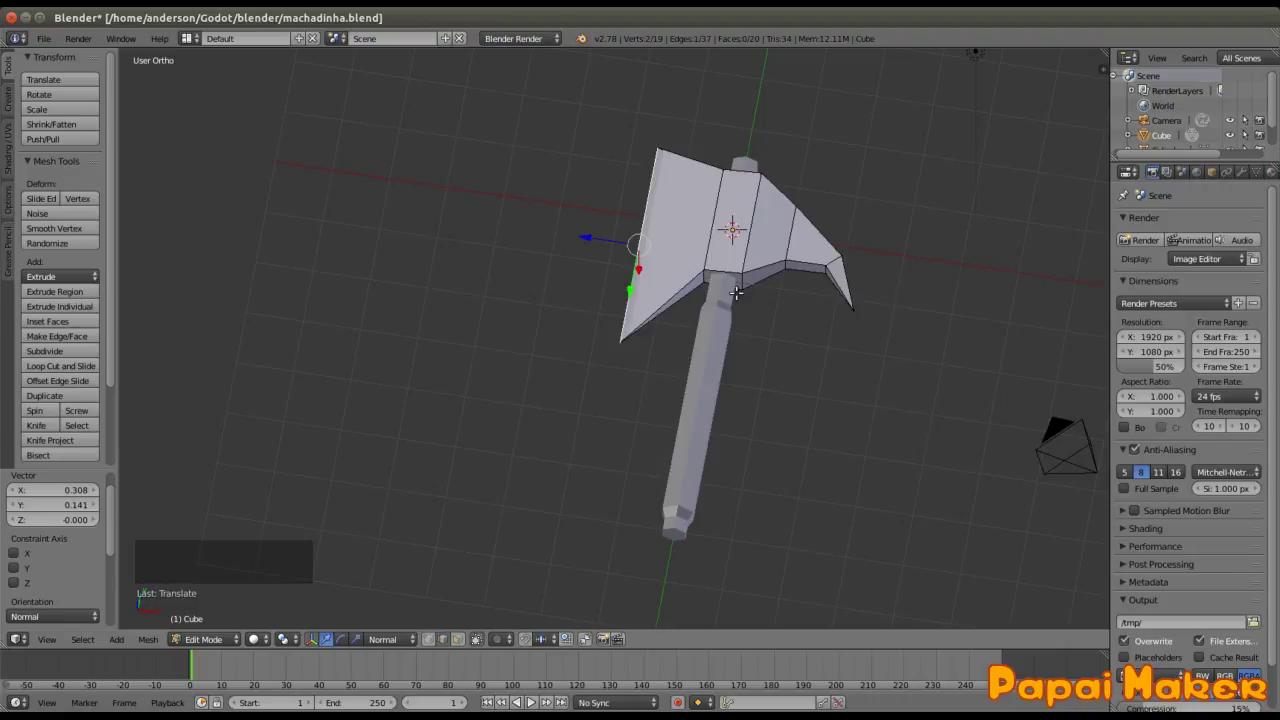
# Step: Leave the axe head and select the handle for editing
pyautogui.press('Tab')
pyautogui.rightClick(711, 349)
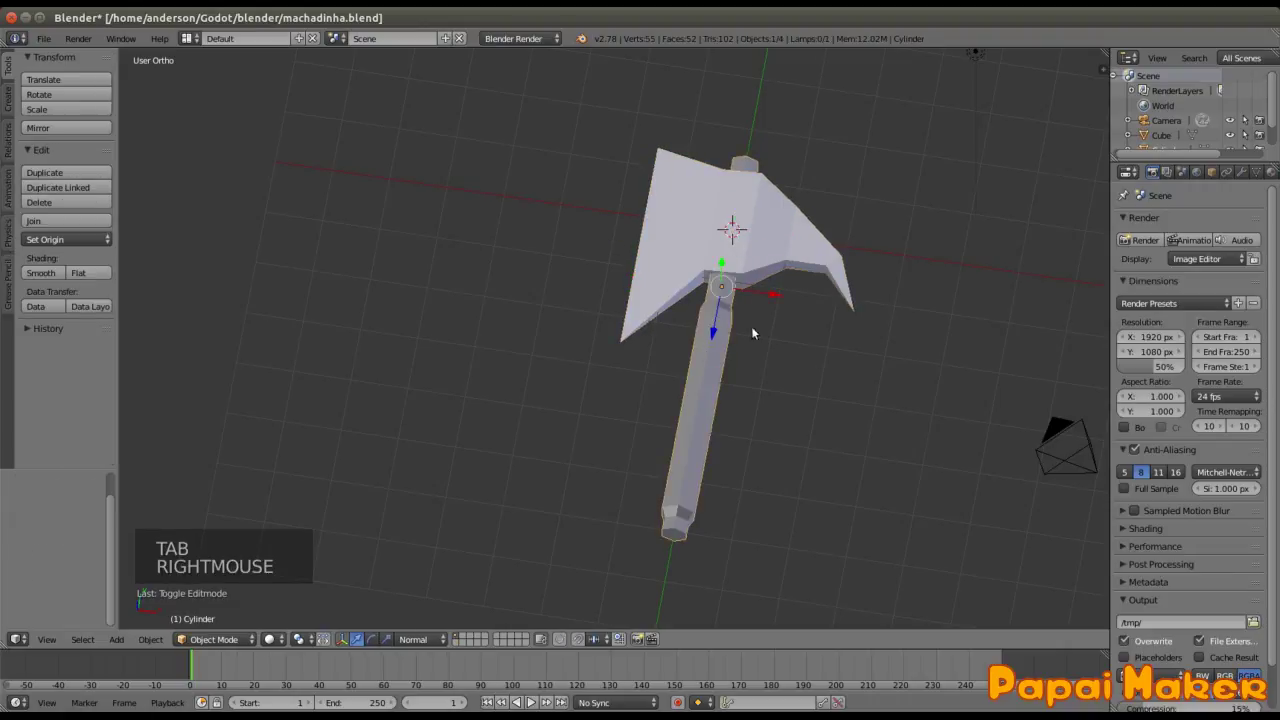
pyautogui.doubleClick(725, 333)
pyautogui.click(717, 329)
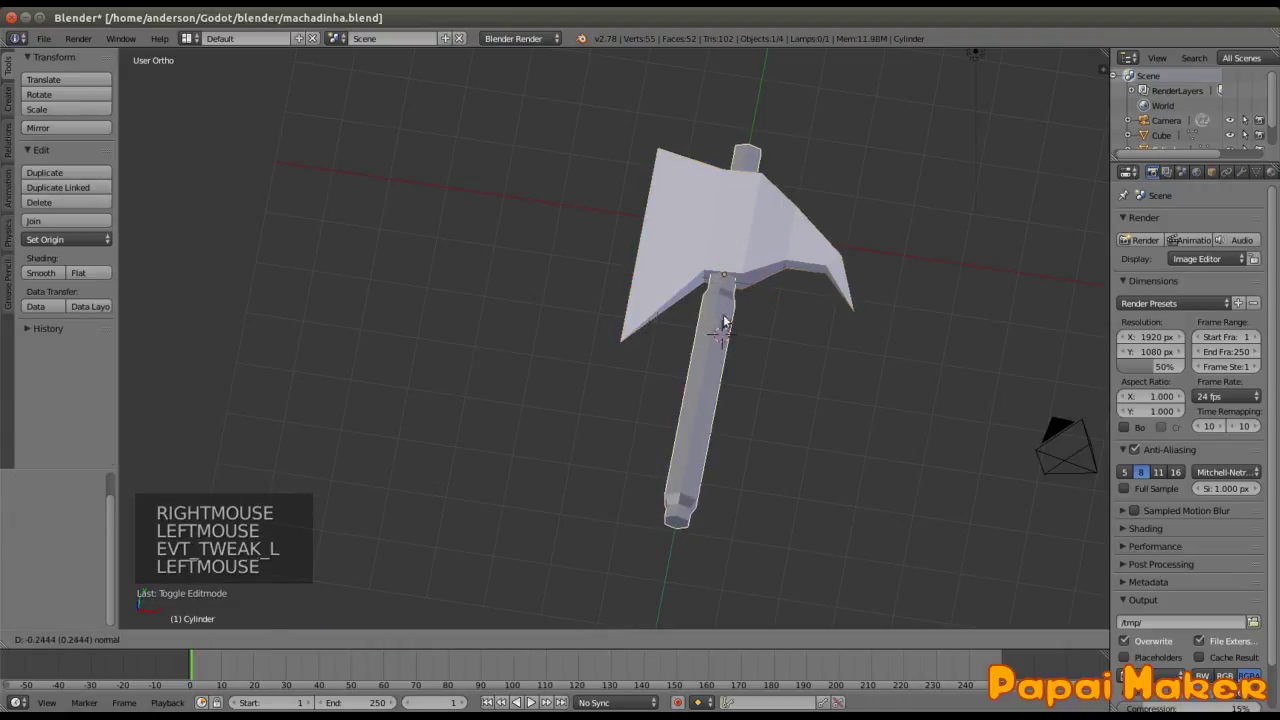
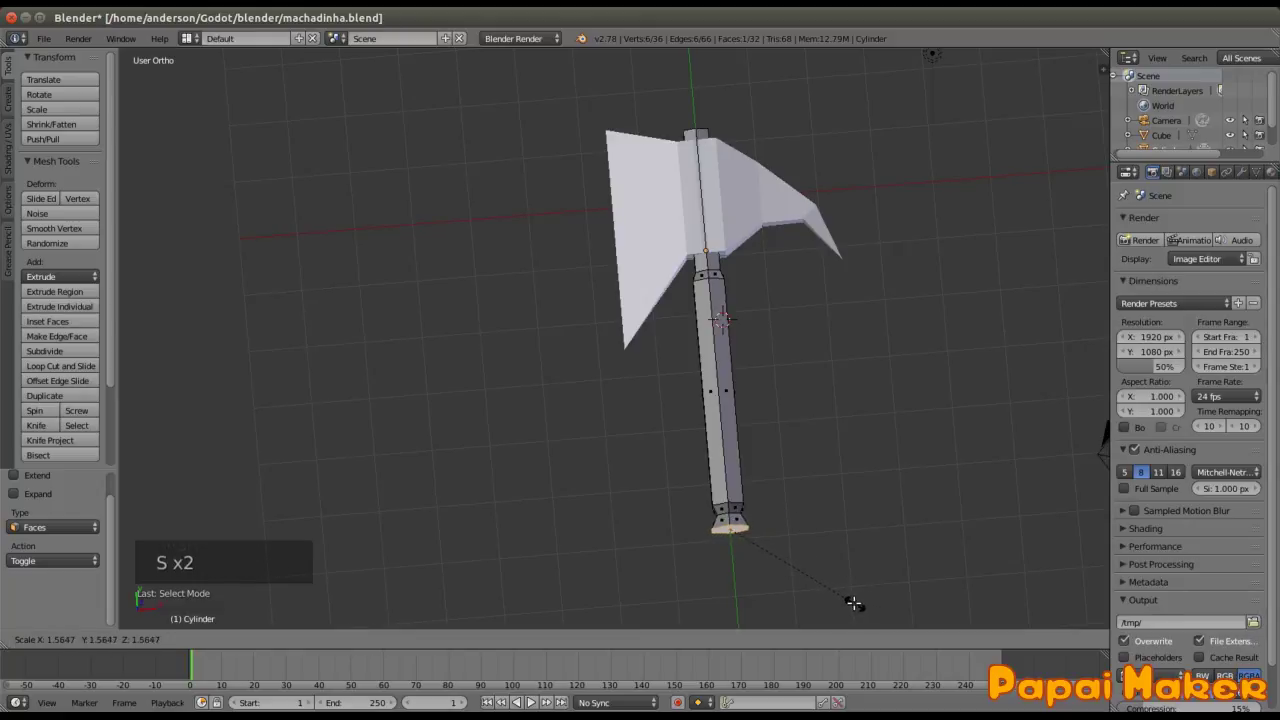
# Step: Extrude the handle's bottom face and narrow it into a pommel, then save
pyautogui.press('e')
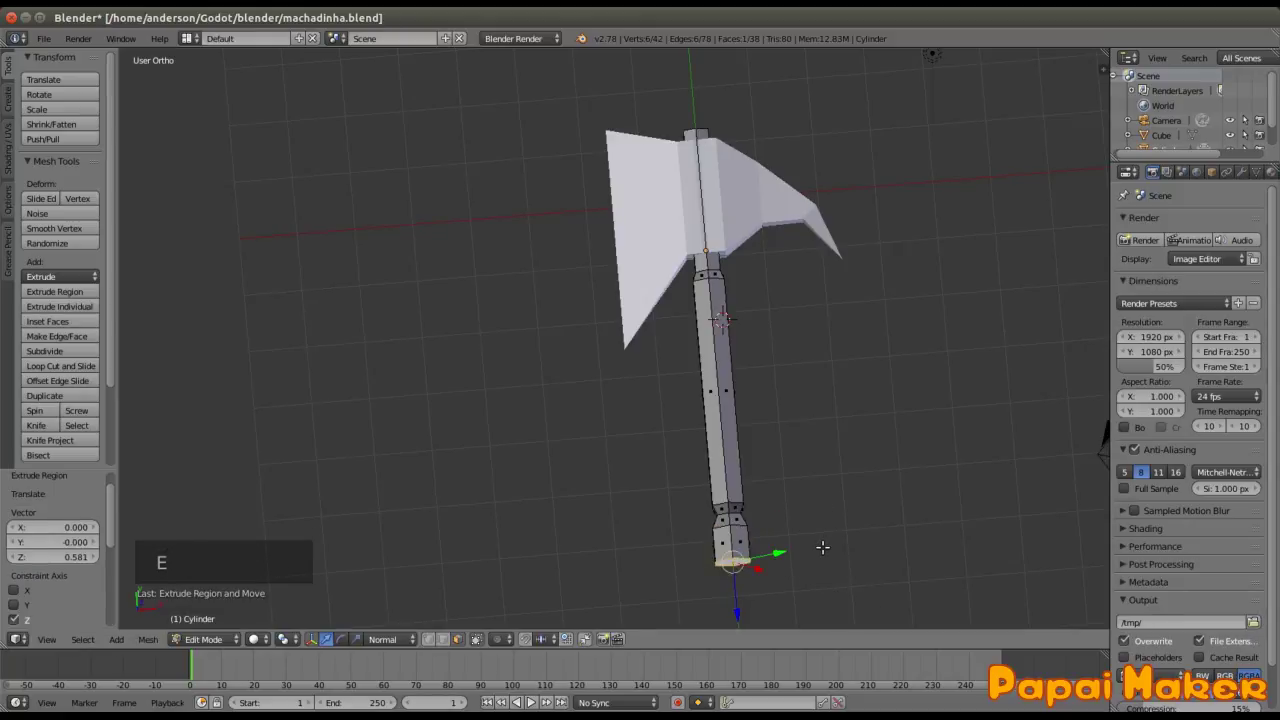
pyautogui.press('s')
pyautogui.press('Tab')
pyautogui.middleClick(733, 365)
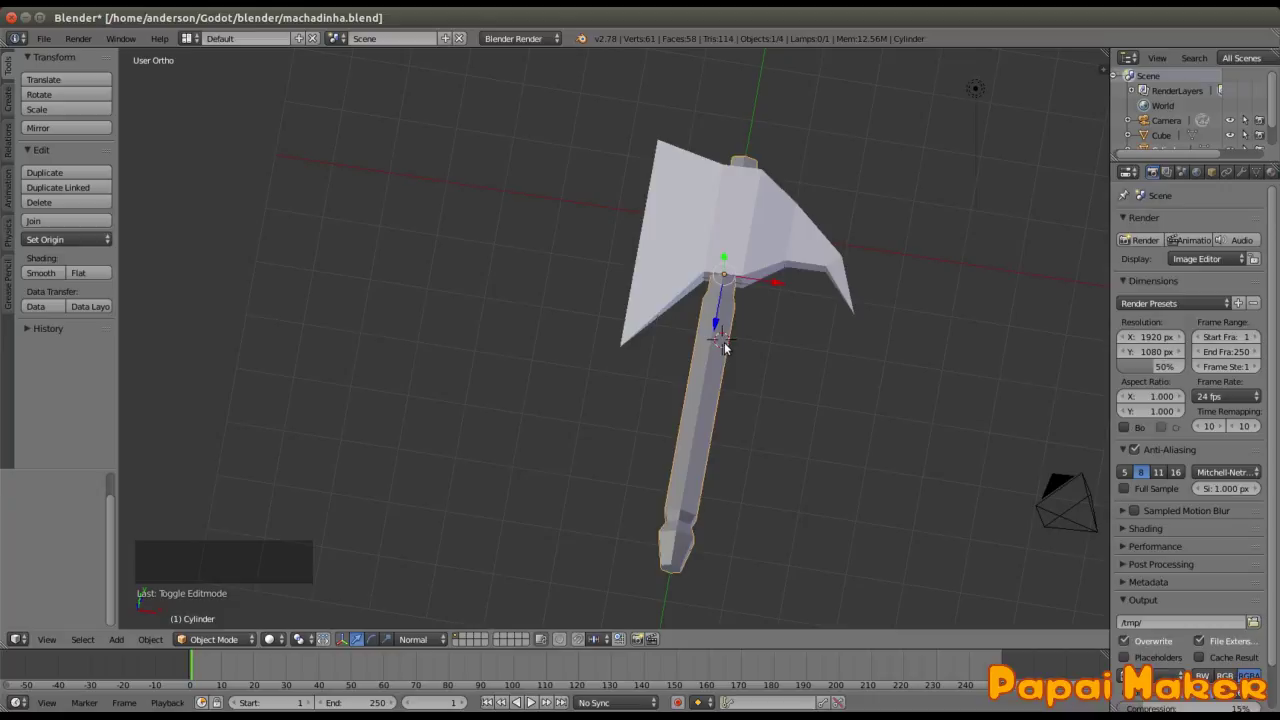
pyautogui.press('ctrl+s')
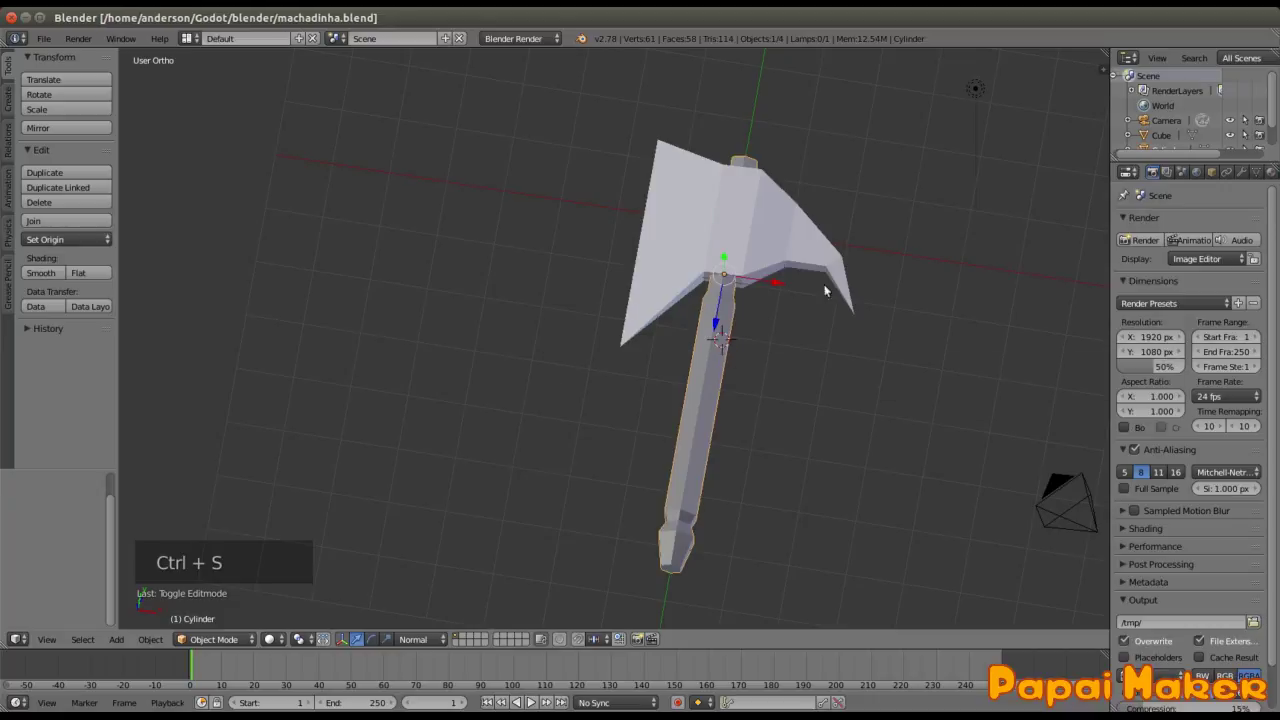
pyautogui.middleClick(747, 369)
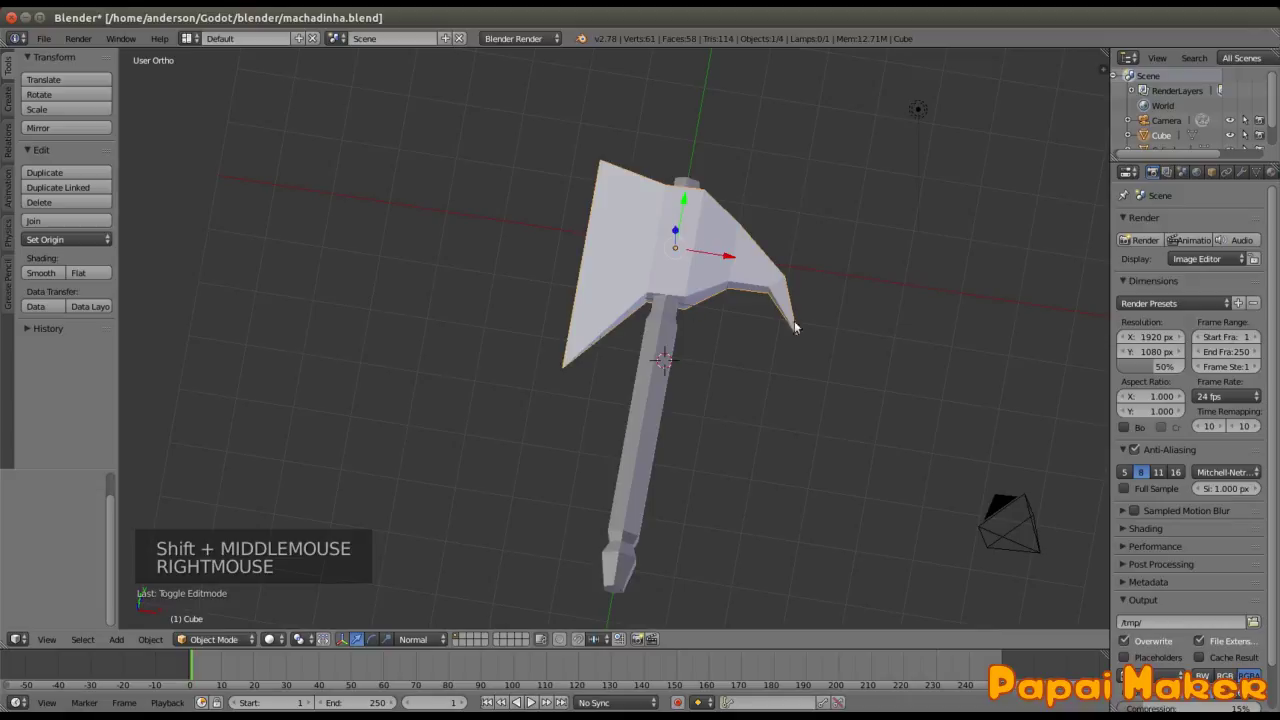
# Step: Add a Subdivision Surface modifier to the blade and view it edge-on
pyautogui.click(1243, 171)
pyautogui.click(1186, 226)
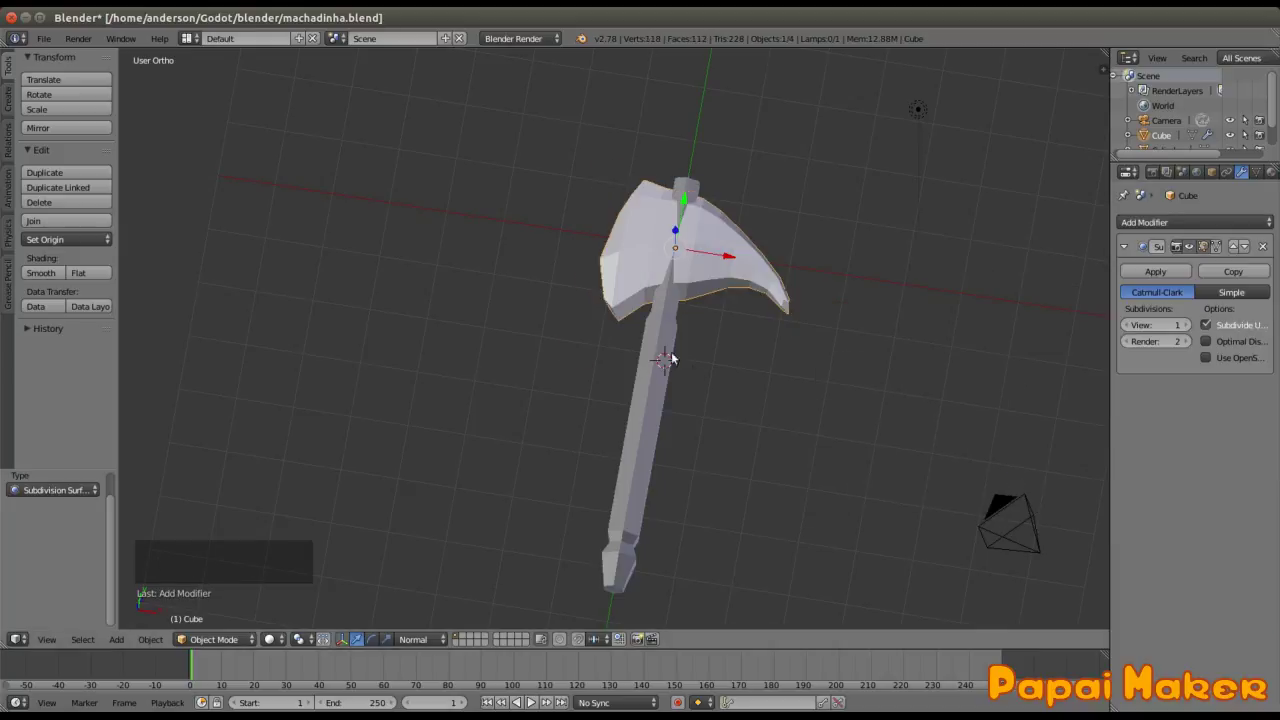
pyautogui.middleClick(632, 317)
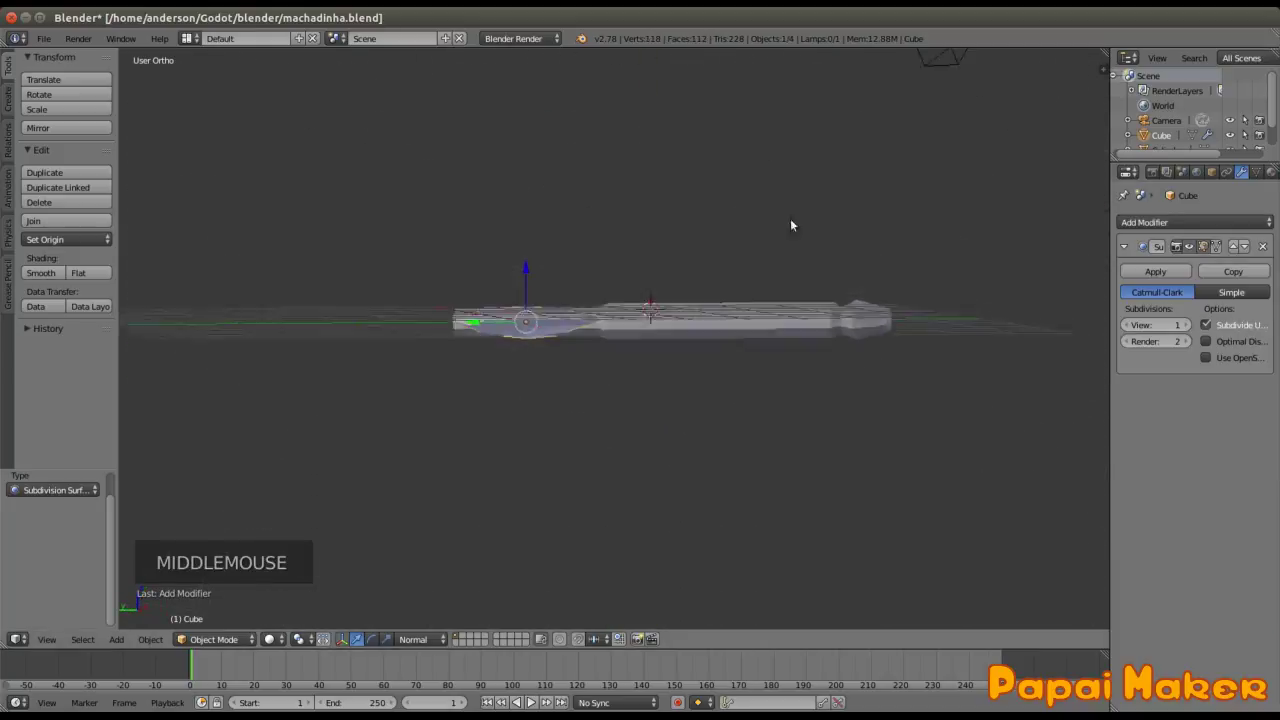
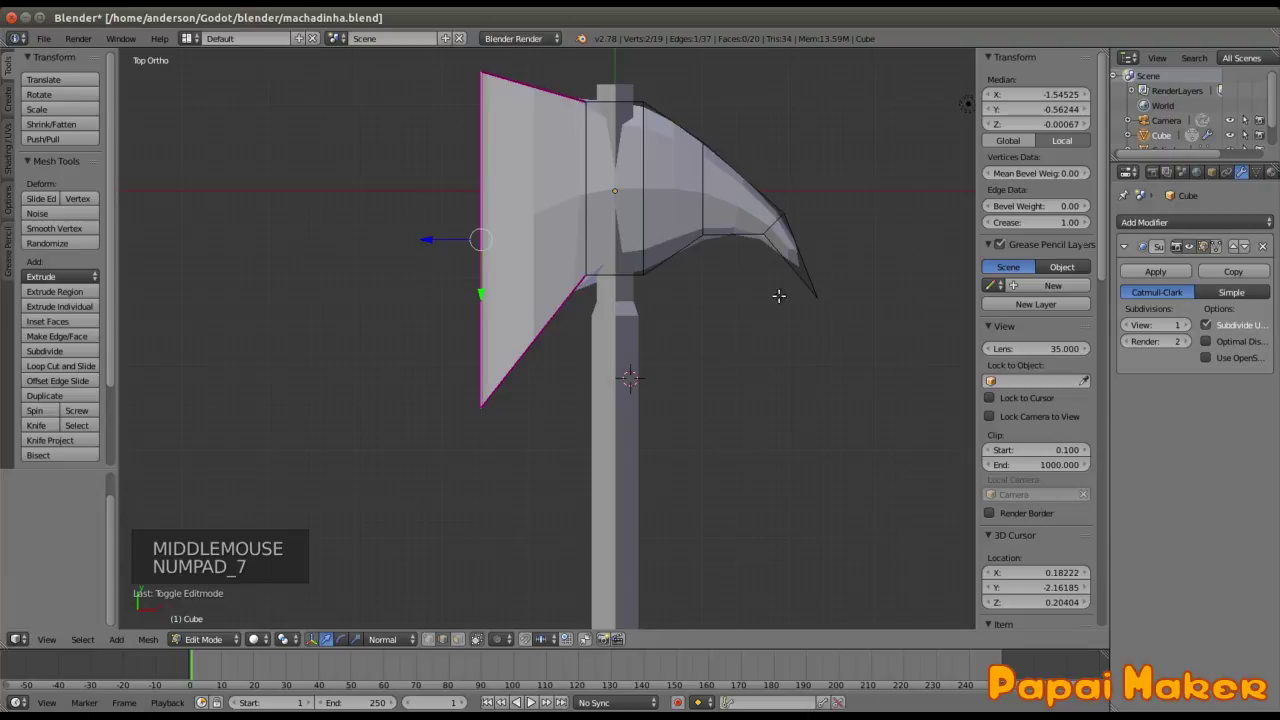
# Step: Save, box-select the back spike's tip edges and undo a too-strong crease on them
pyautogui.press('ctrl+s')
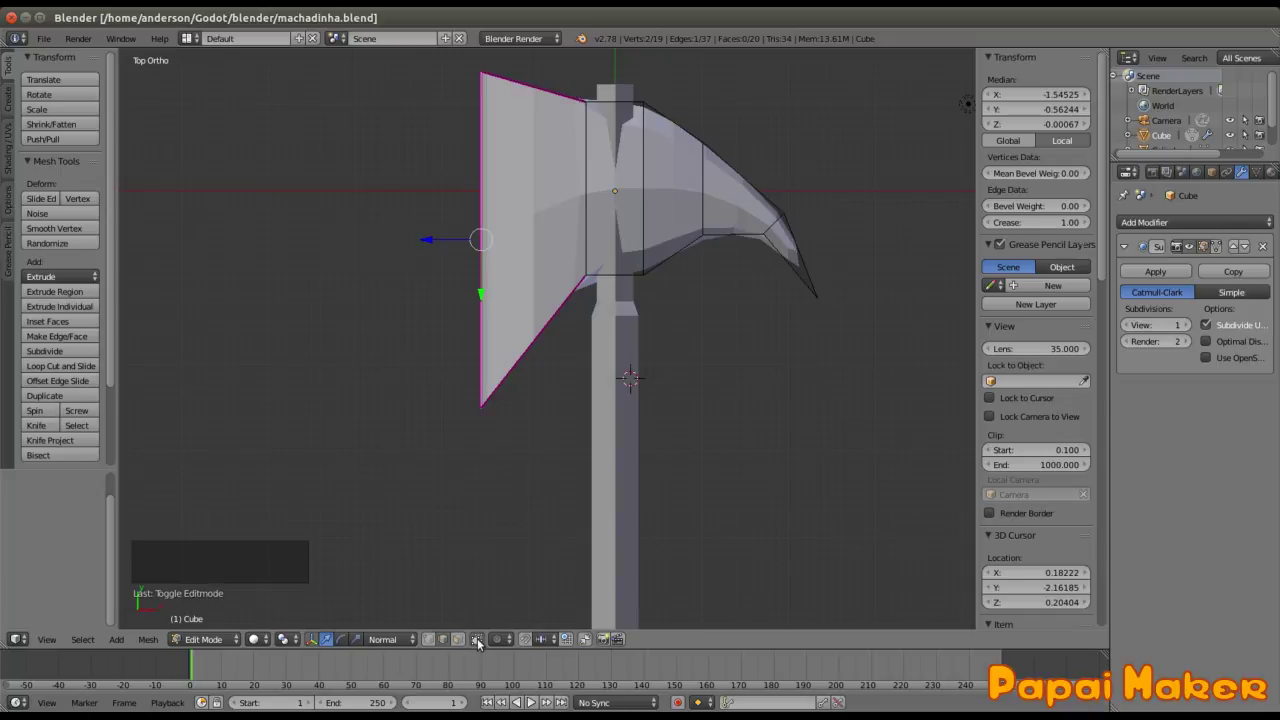
pyautogui.click(481, 639)
pyautogui.press('b')
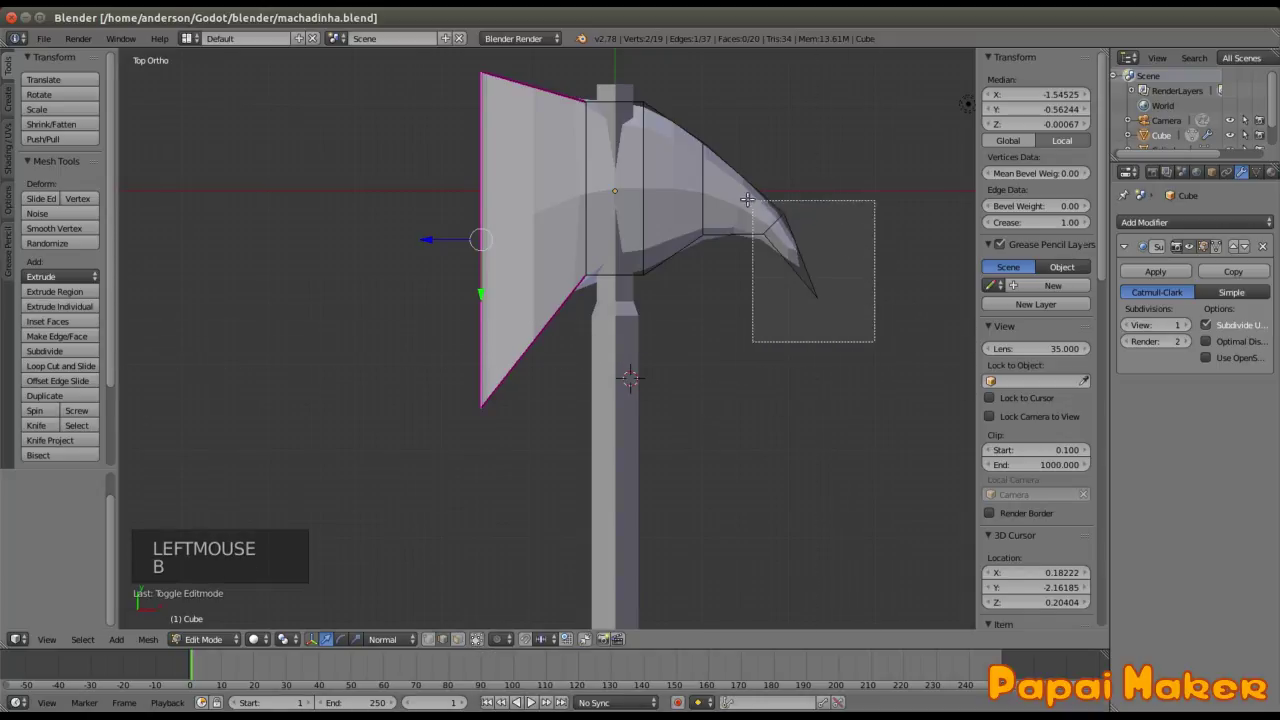
pyautogui.middleClick(527, 700)
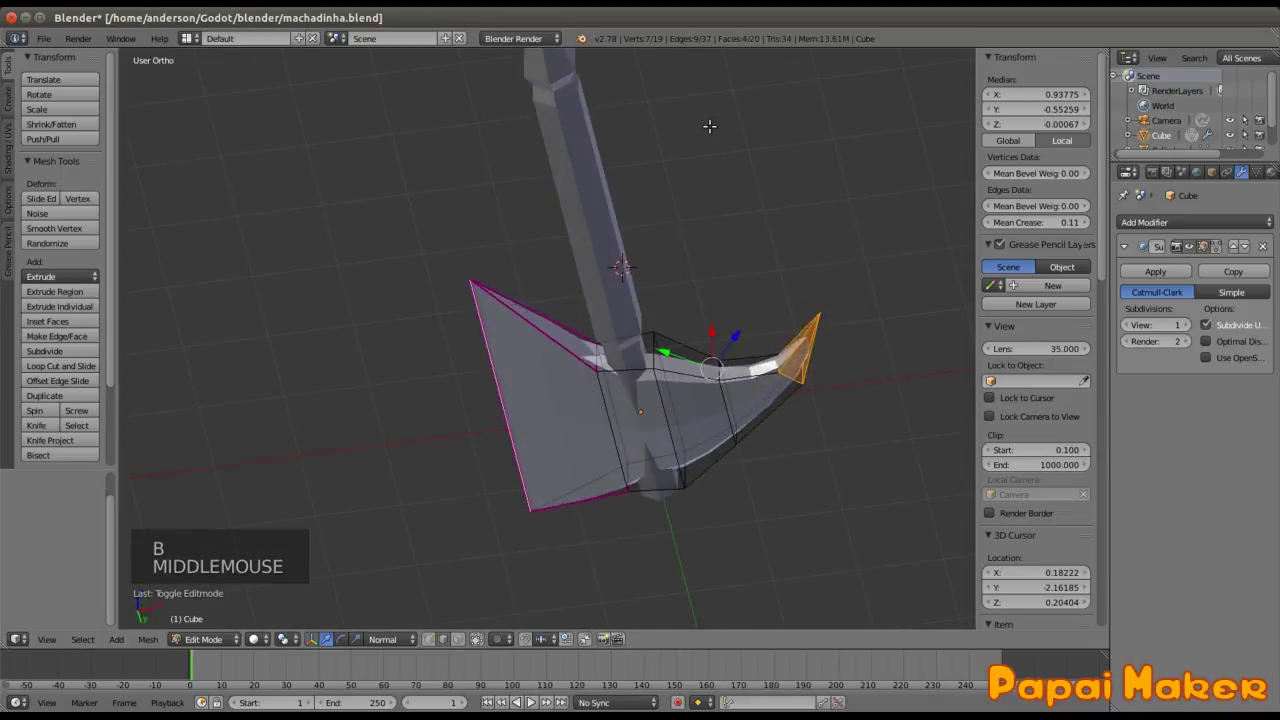
pyautogui.press('KP_7')
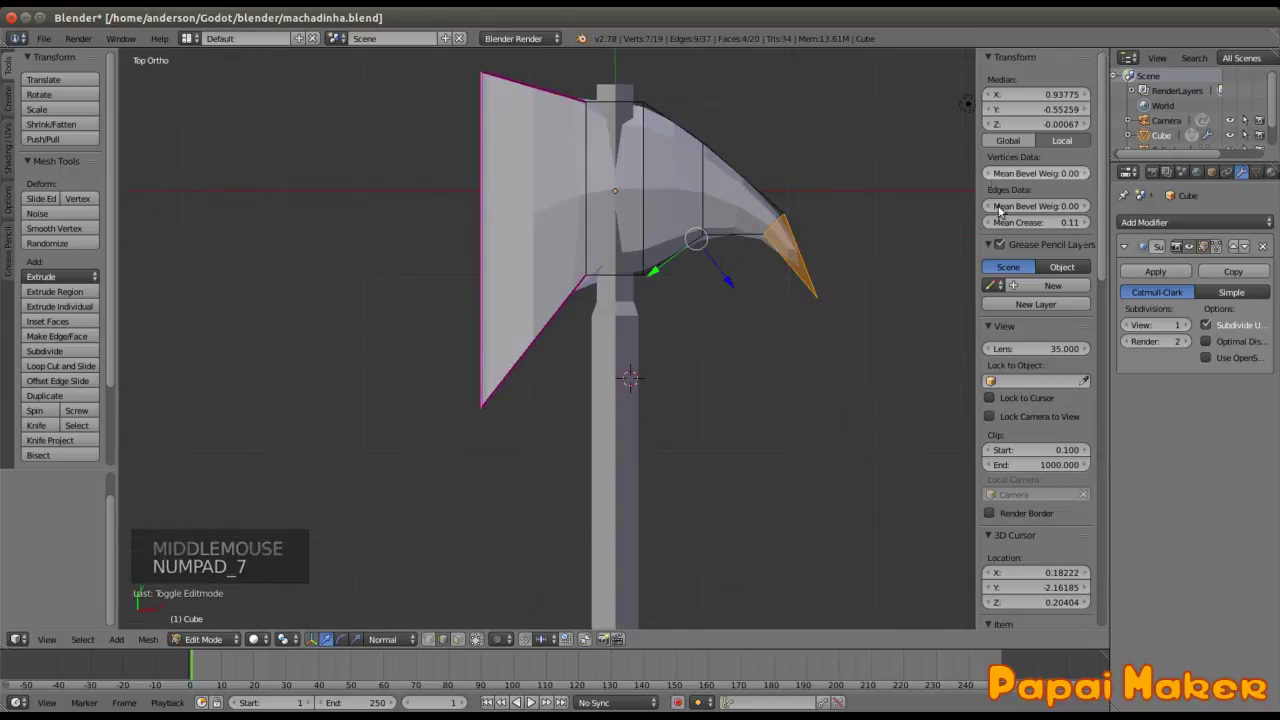
pyautogui.click(527, 700)
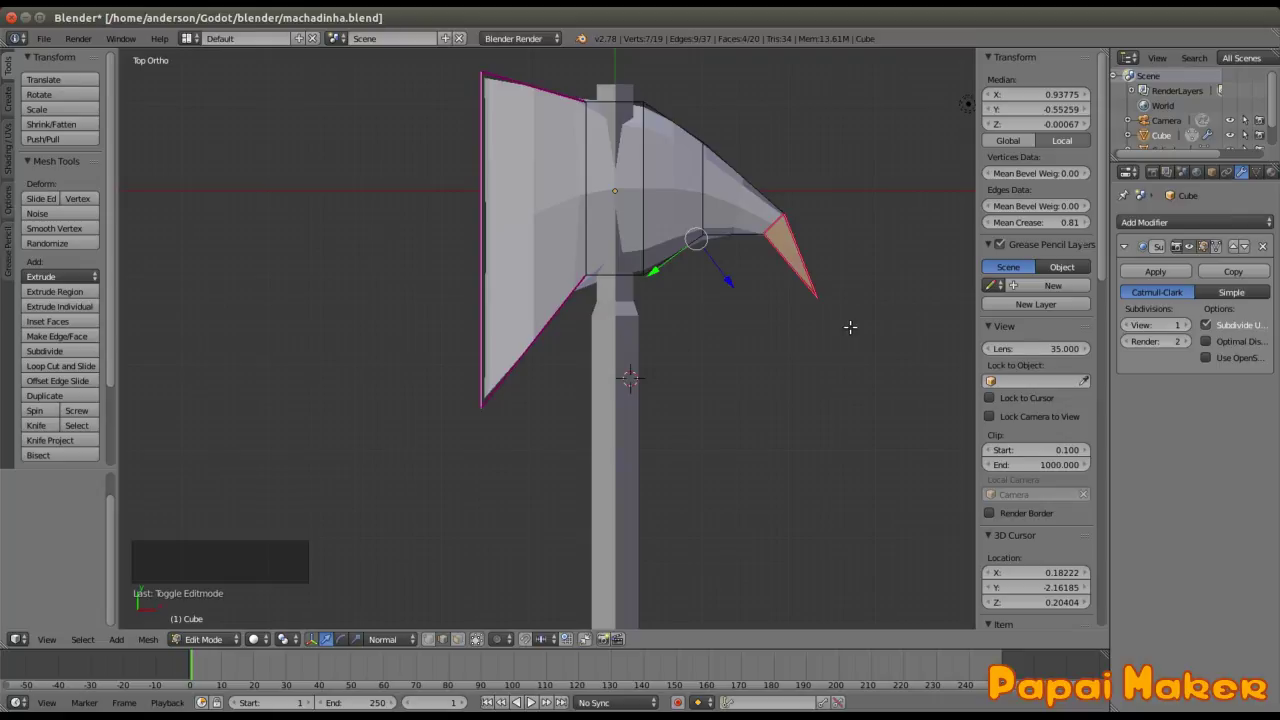
pyautogui.press('ctrl+z')
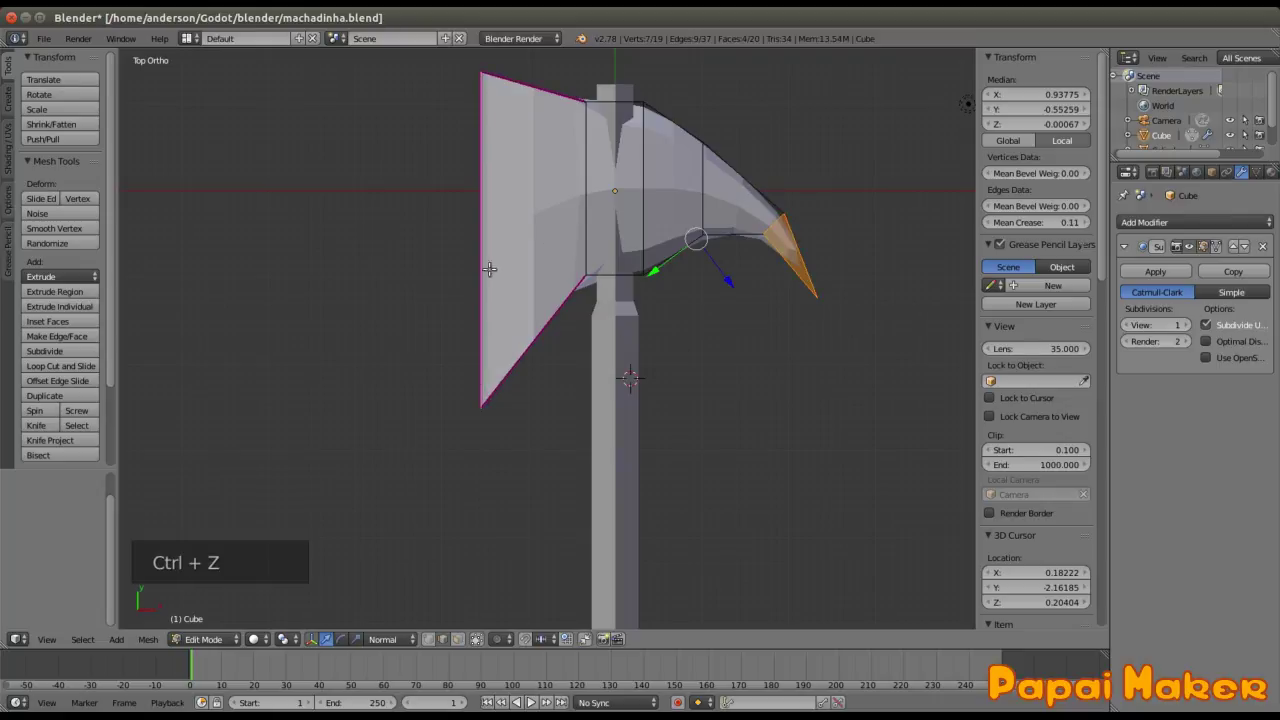
# Step: Reselect the spike tip from top view and give it a light crease of about 0.3
pyautogui.middleClick(527, 700)
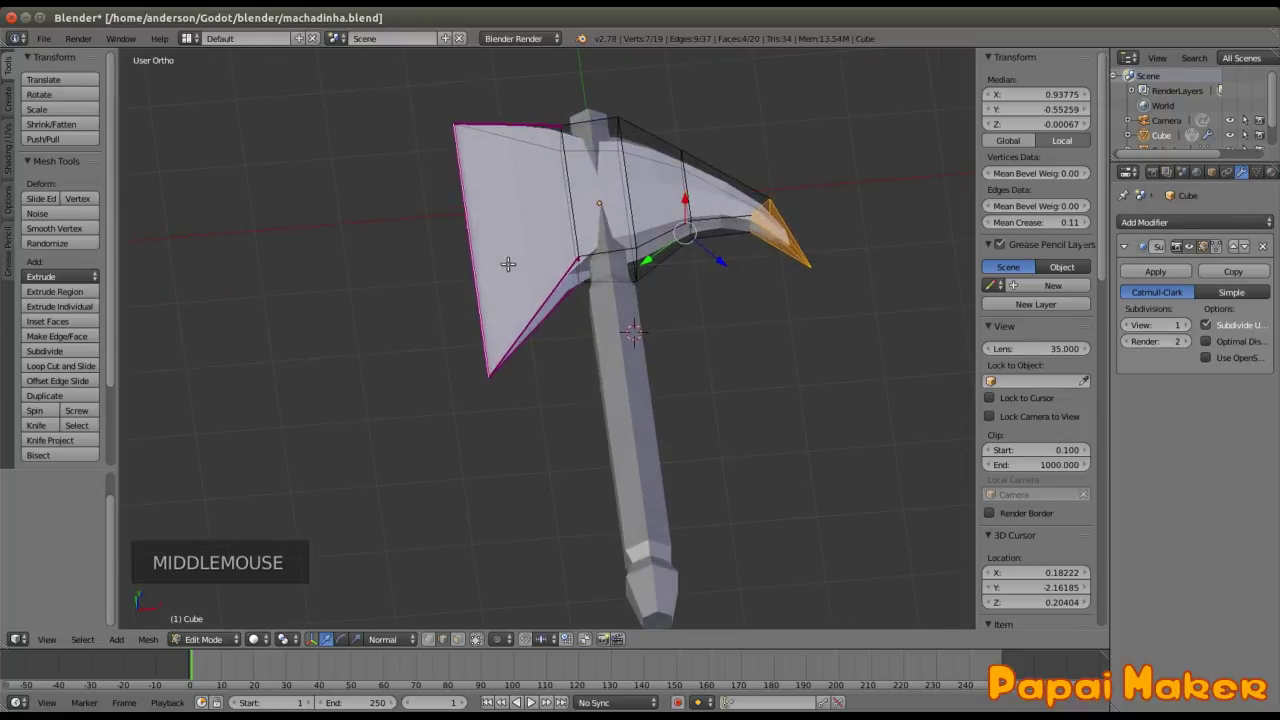
pyautogui.press('KP_7')
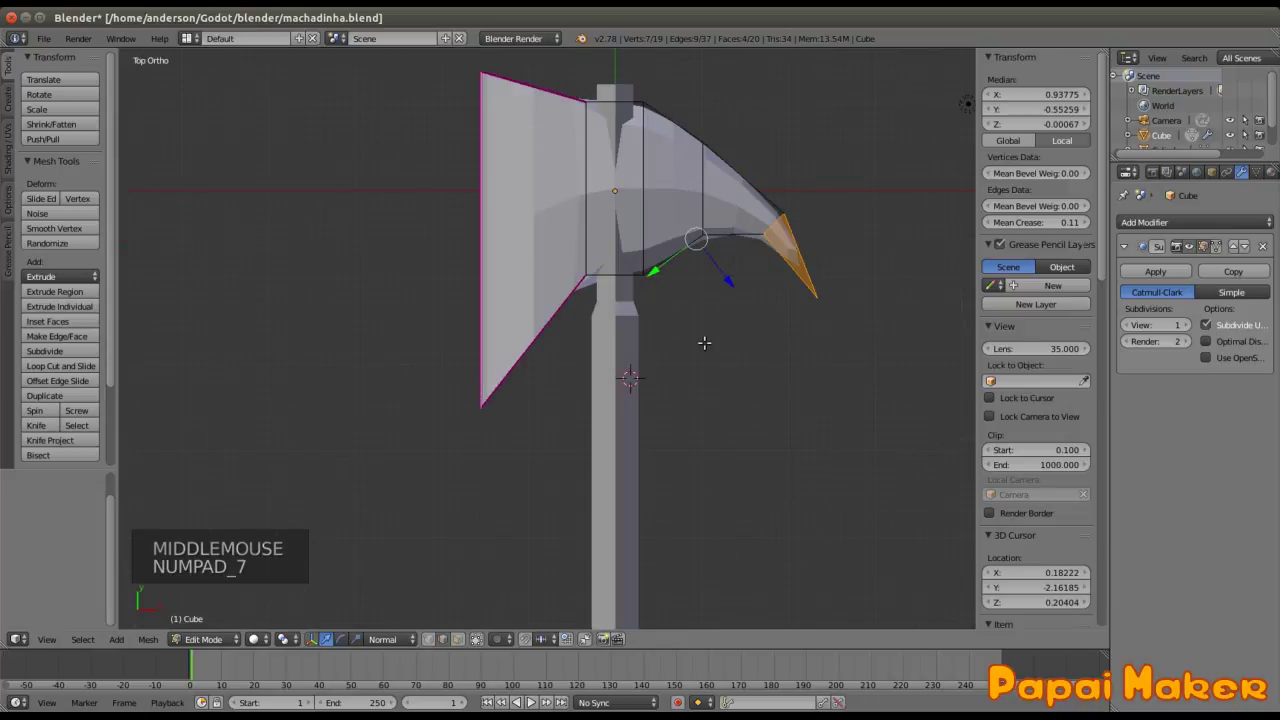
pyautogui.press('a')
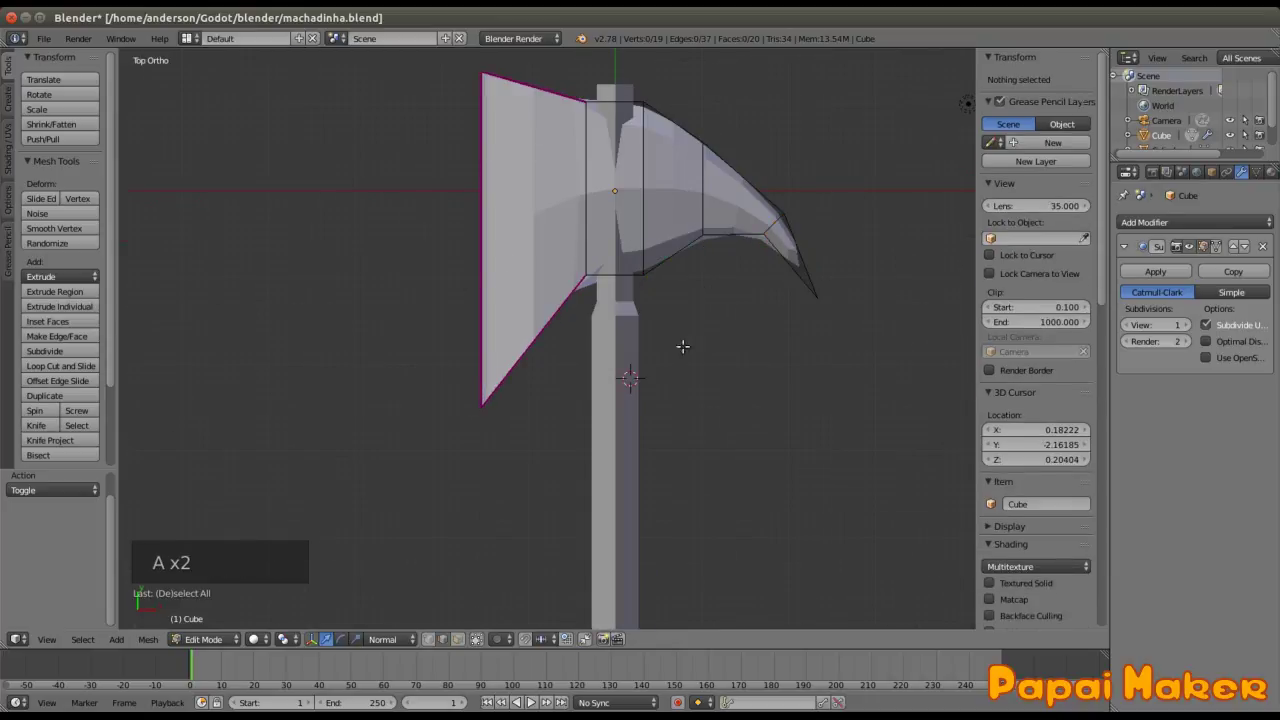
pyautogui.press('b')
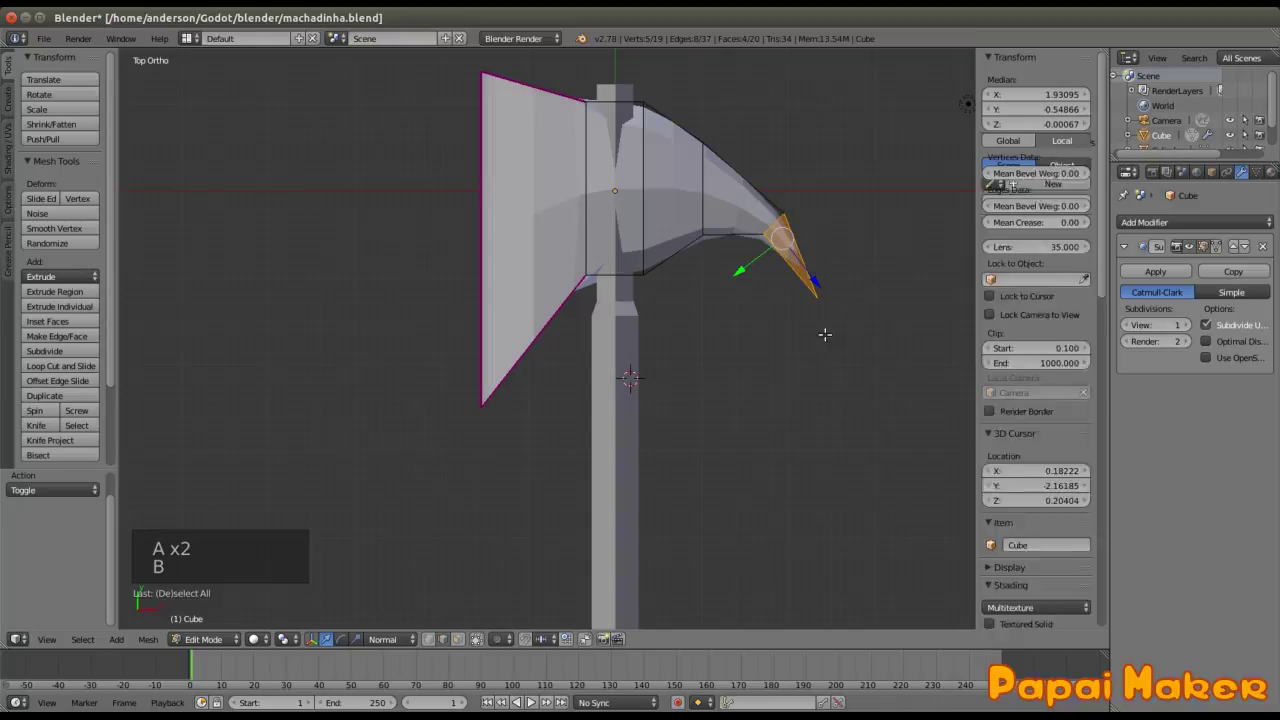
pyautogui.click(527, 700)
# Step: In face select, pick the top and bottom faces of the blade's eye
pyautogui.press('Tab')
pyautogui.middleClick(527, 700)
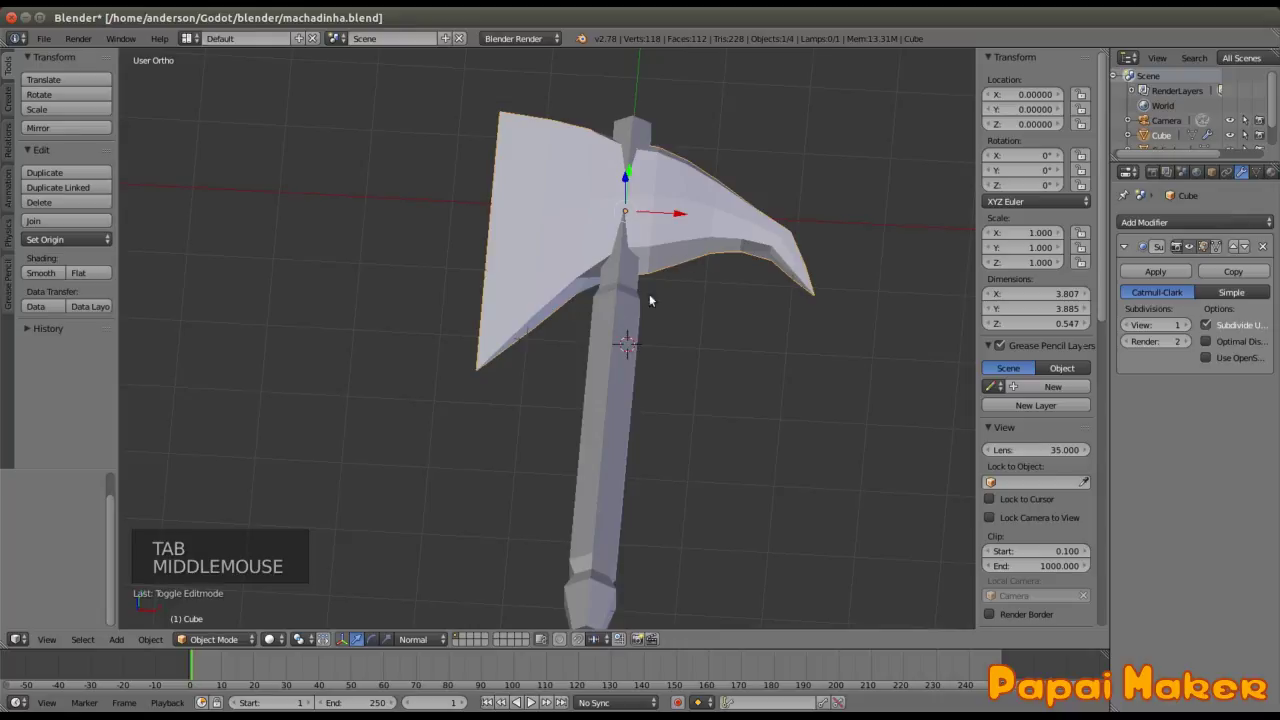
pyautogui.press('Tab')
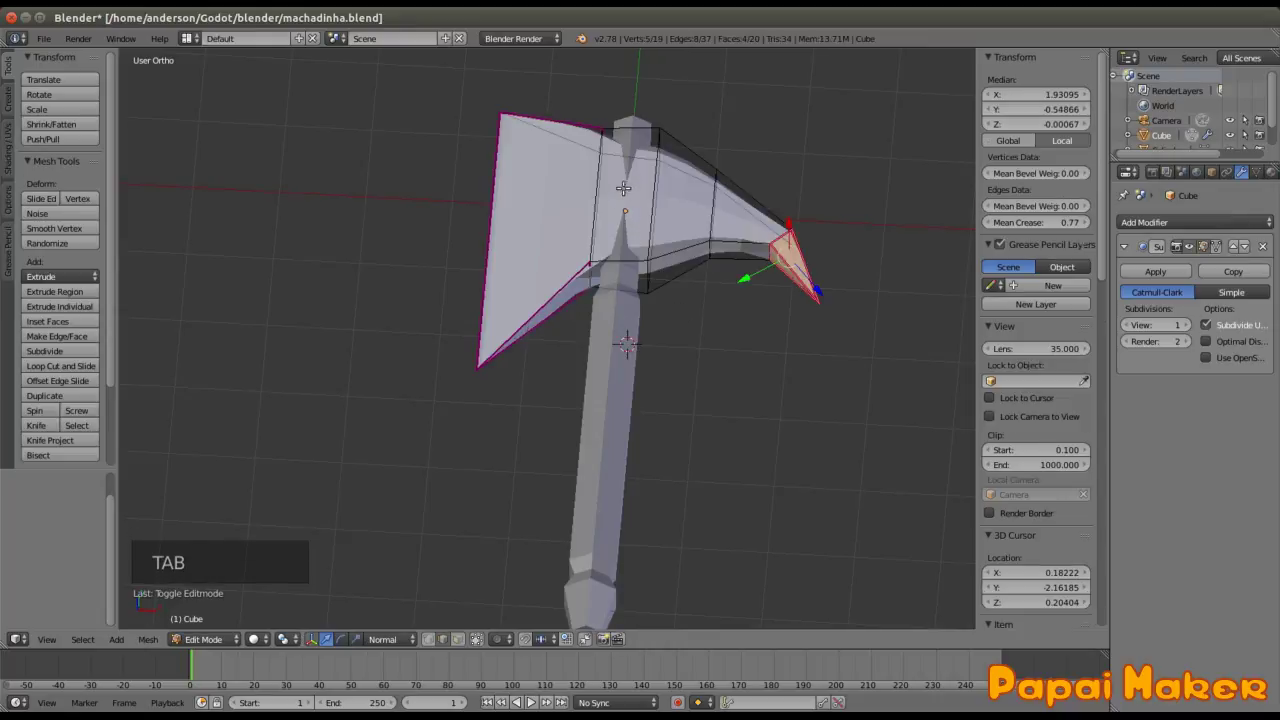
pyautogui.press('ctrl+Tab')
pyautogui.rightClick(527, 700)
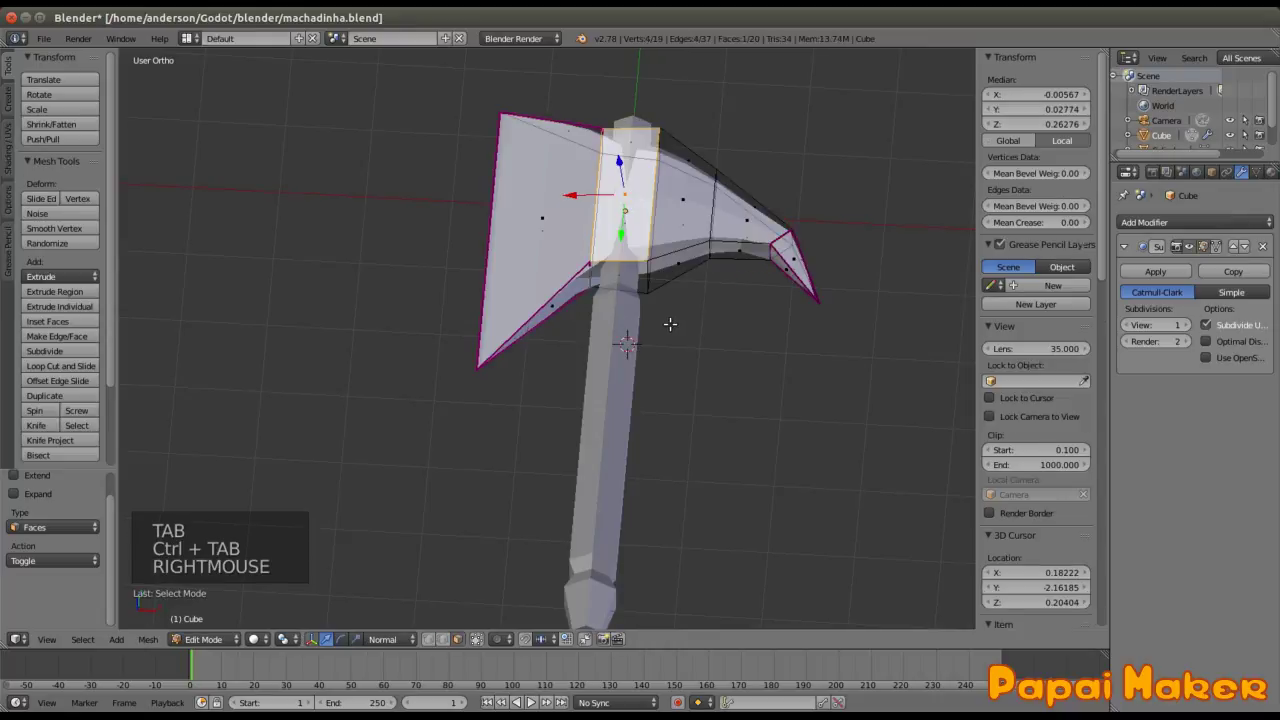
pyautogui.middleClick(527, 700)
pyautogui.rightClick(527, 700)
pyautogui.middleClick(527, 700)
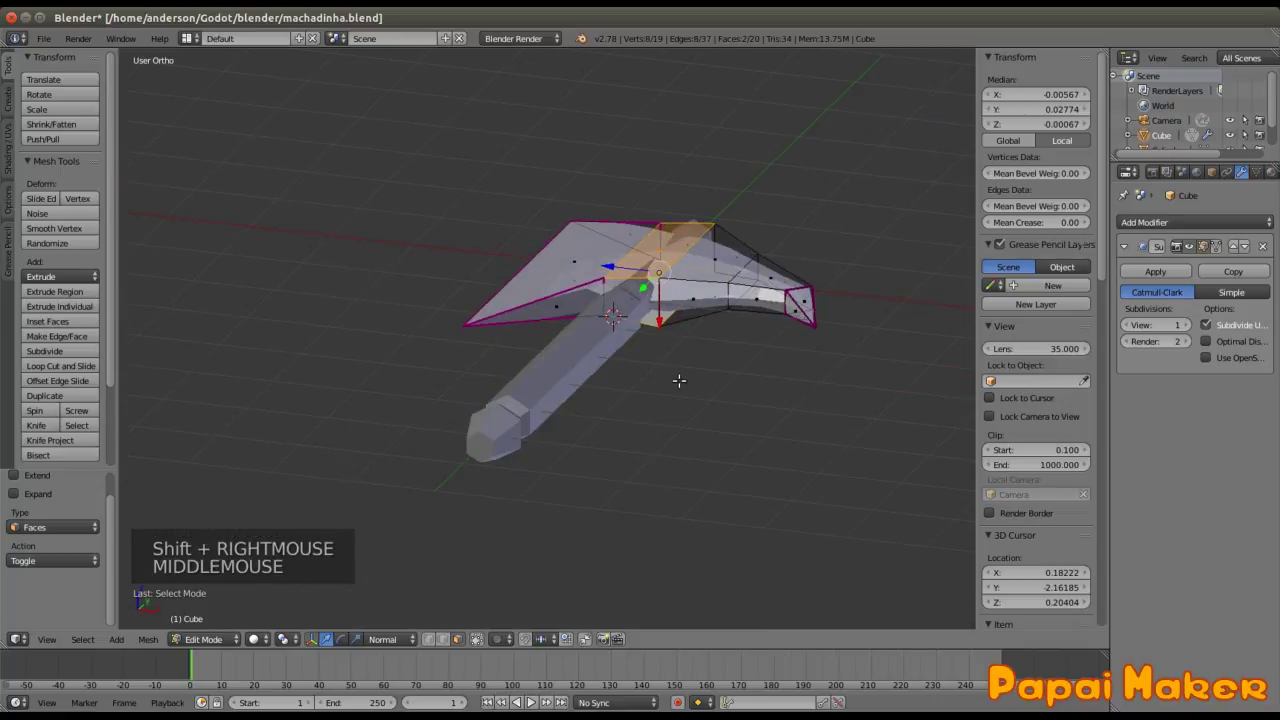
# Step: Stretch the eye faces along the blade's height and leave Edit Mode
pyautogui.press('s')
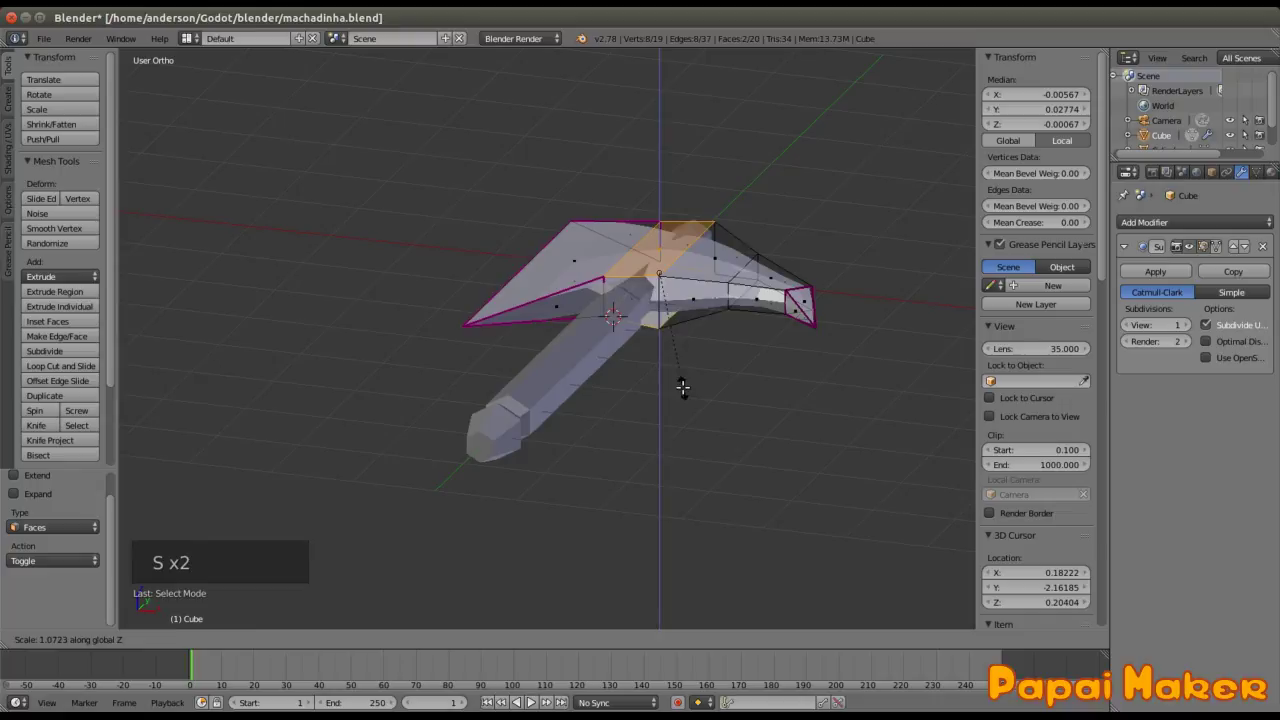
pyautogui.press('Escape')
pyautogui.click(527, 700)
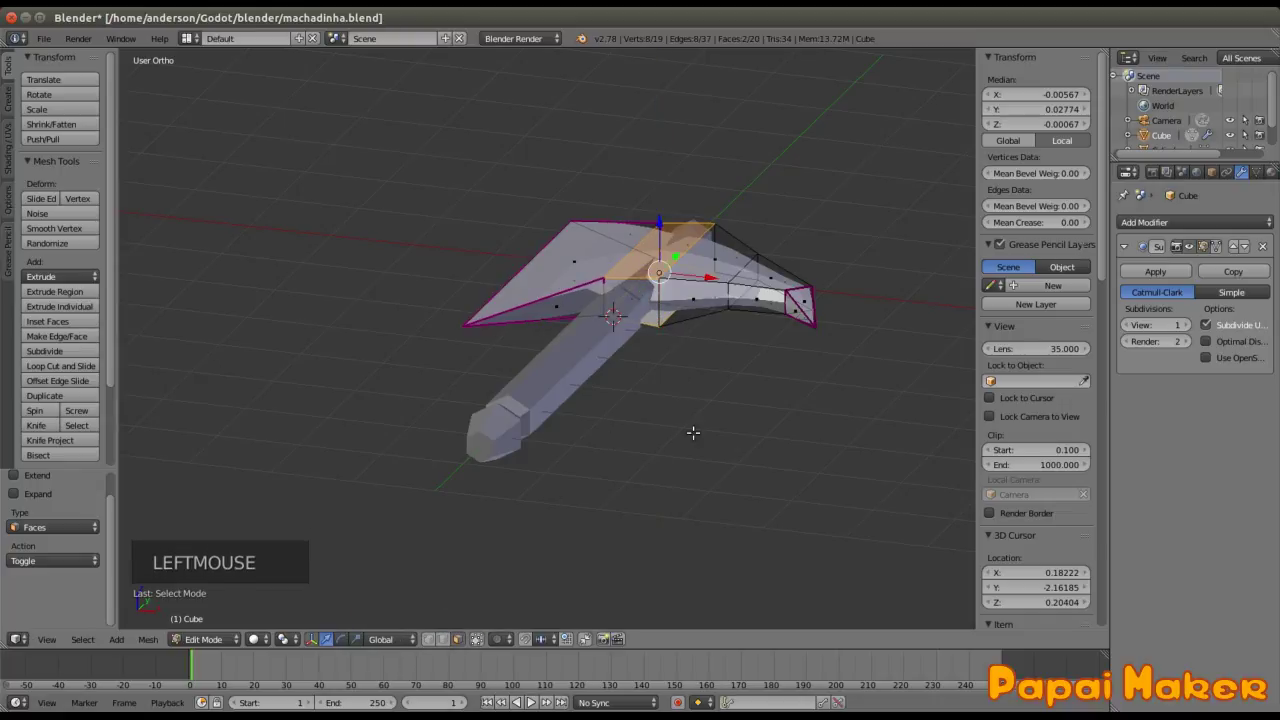
pyautogui.press('s')
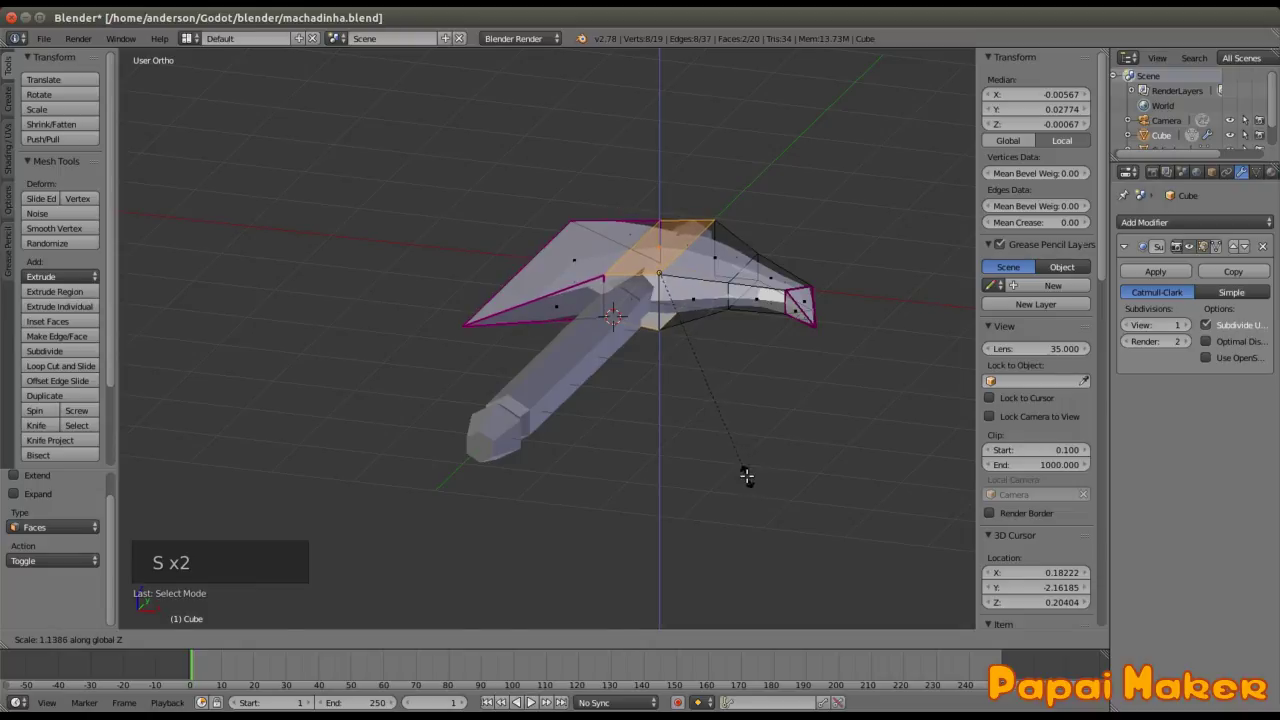
pyautogui.press('Tab')
# Step: Give the blade smooth shading and the handle flat shading, then save
pyautogui.middleClick(527, 700)
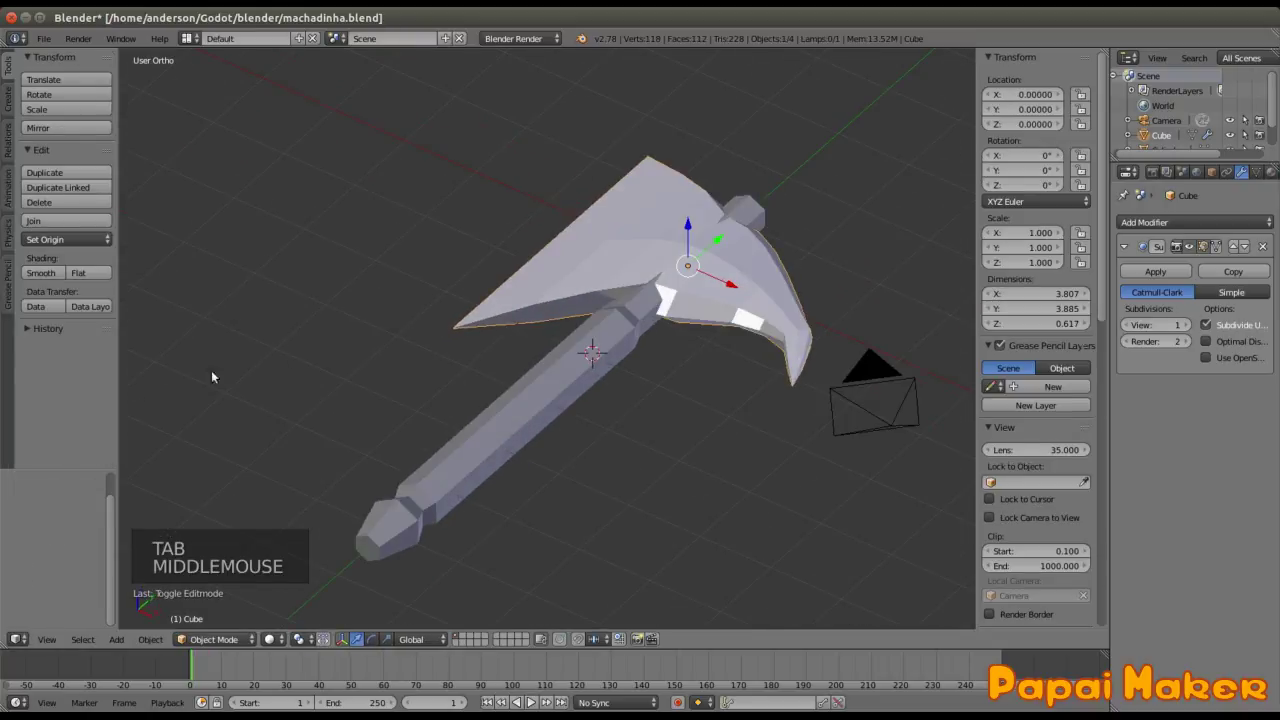
pyautogui.click(527, 700)
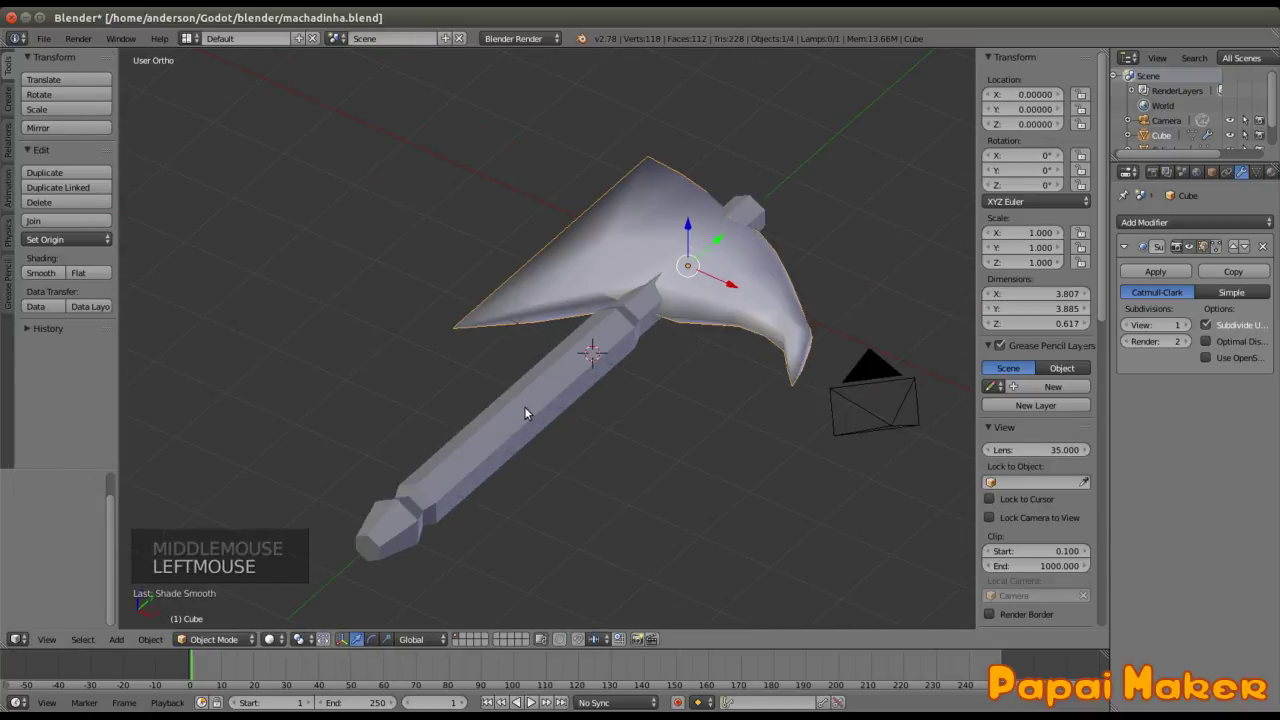
pyautogui.rightClick(527, 700)
pyautogui.click(527, 700)
pyautogui.middleClick(527, 700)
pyautogui.click(527, 700)
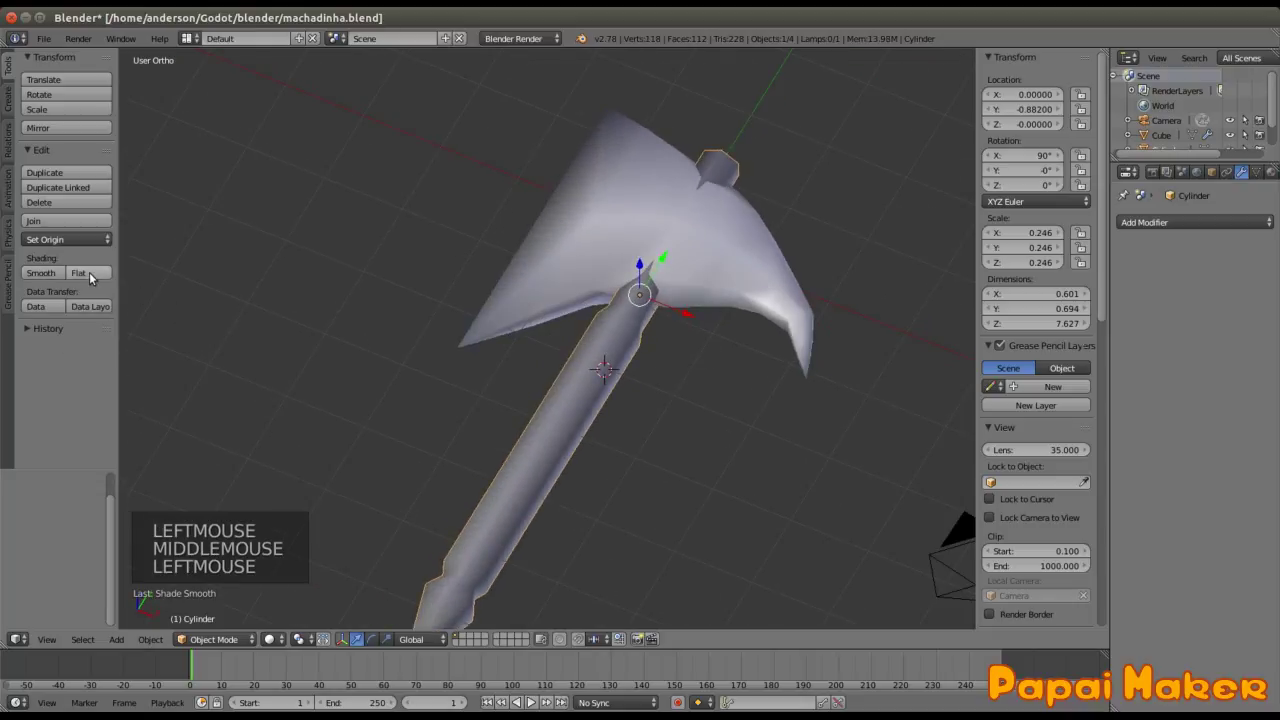
pyautogui.click(527, 700)
pyautogui.middleClick(527, 700)
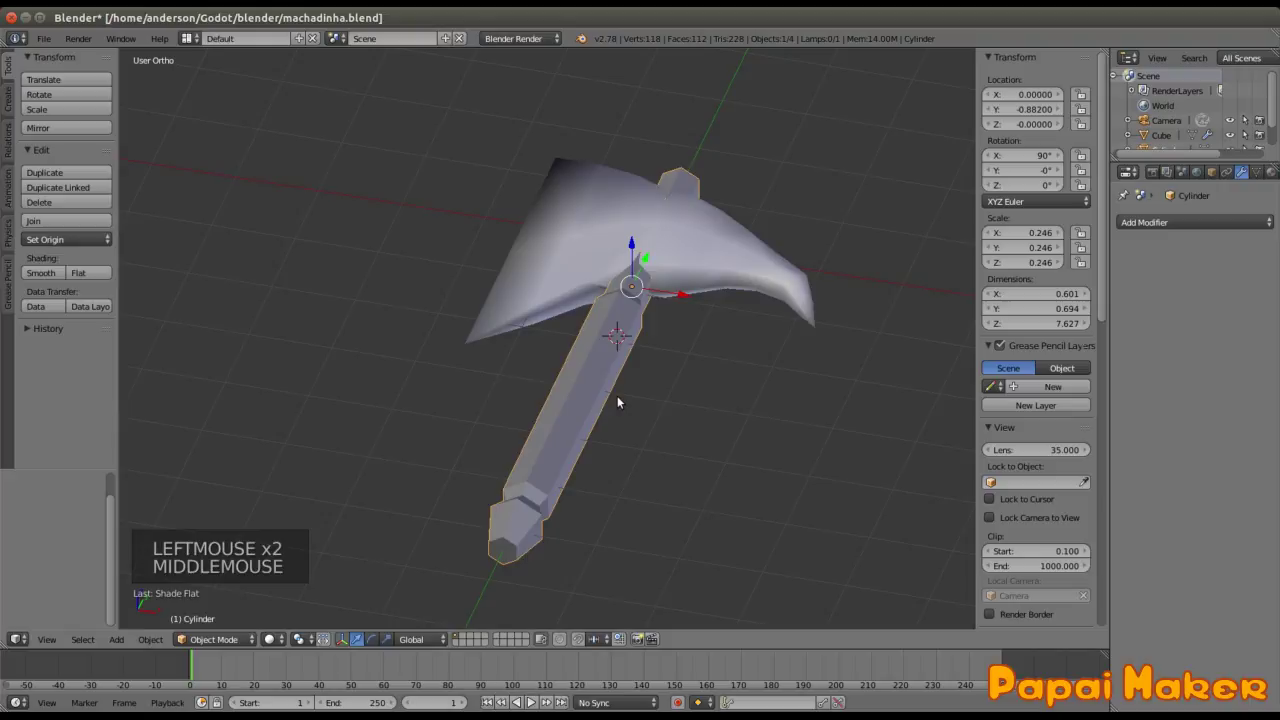
pyautogui.press('ctrl+s')
# Step: Scale the blade's middle section slightly thicker vertically and view the hatchet's profile
pyautogui.press('Tab')
pyautogui.press('Tab')
pyautogui.rightClick(527, 700)
pyautogui.press('Tab')
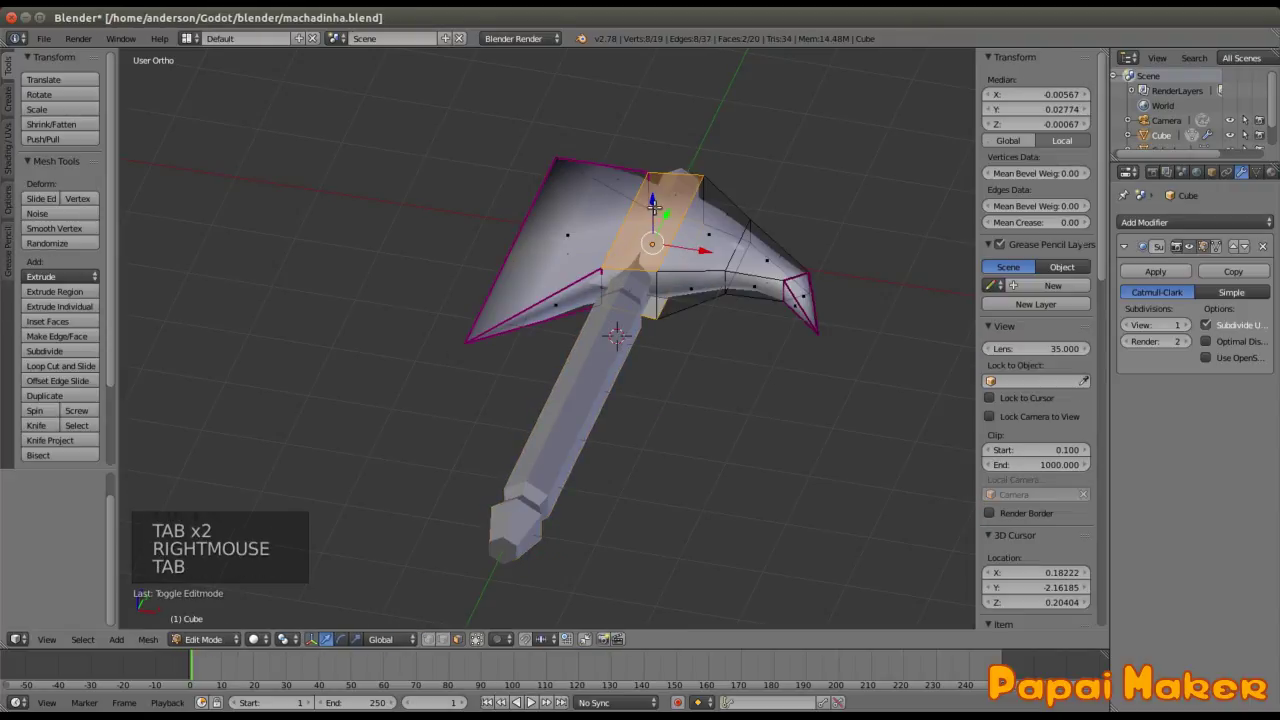
pyautogui.press('s')
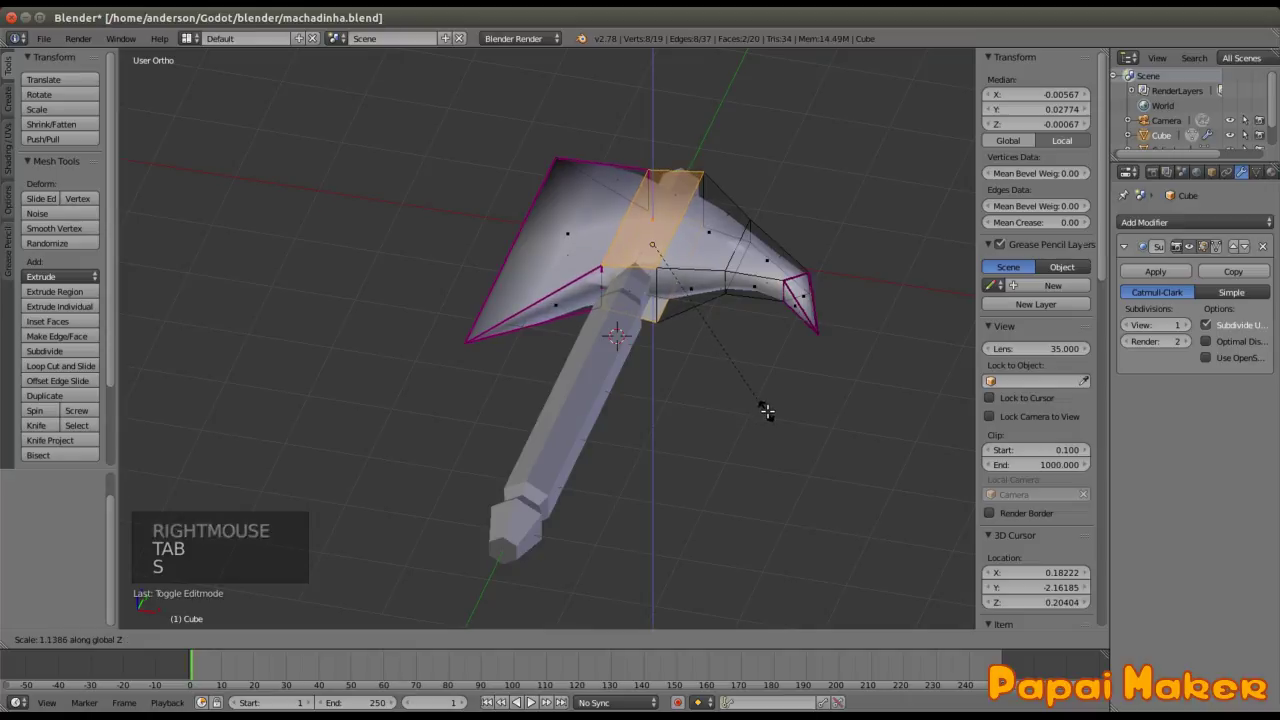
pyautogui.press('Tab')
pyautogui.middleClick(527, 700)
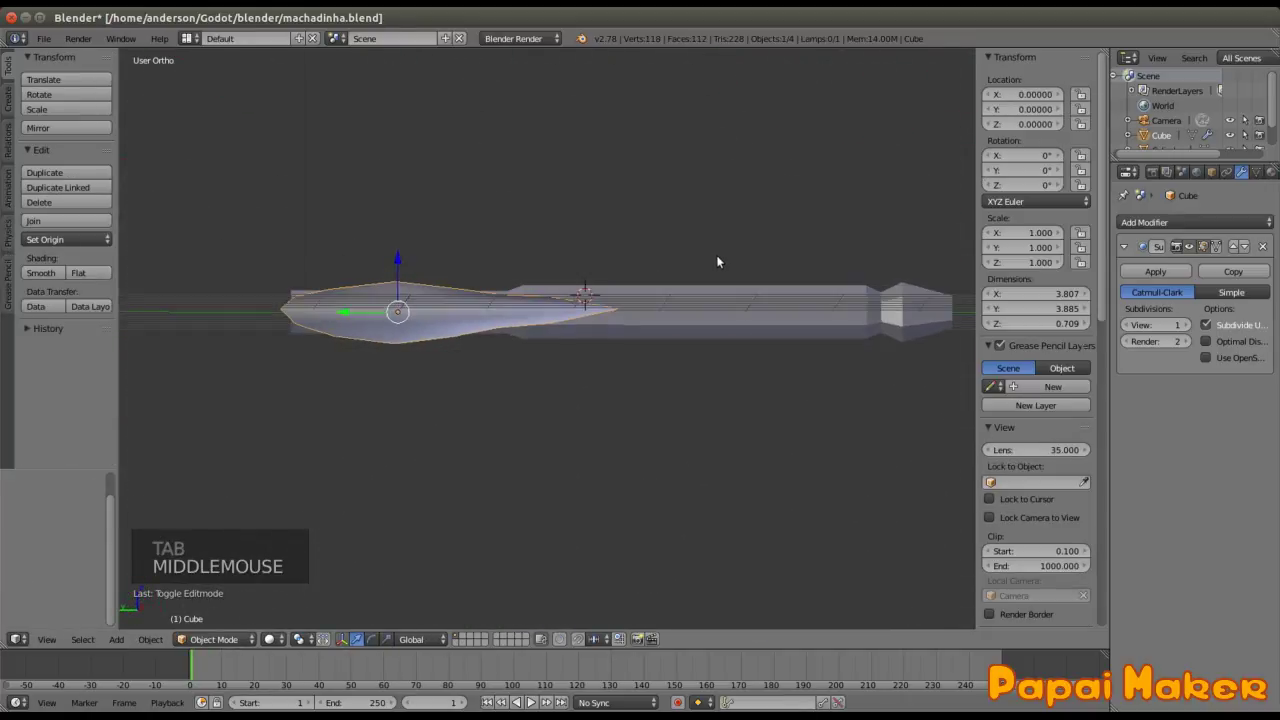
# Step: In Edge select from Top view, scale and move the blade's rear edges into a narrower hook
pyautogui.press('Tab')
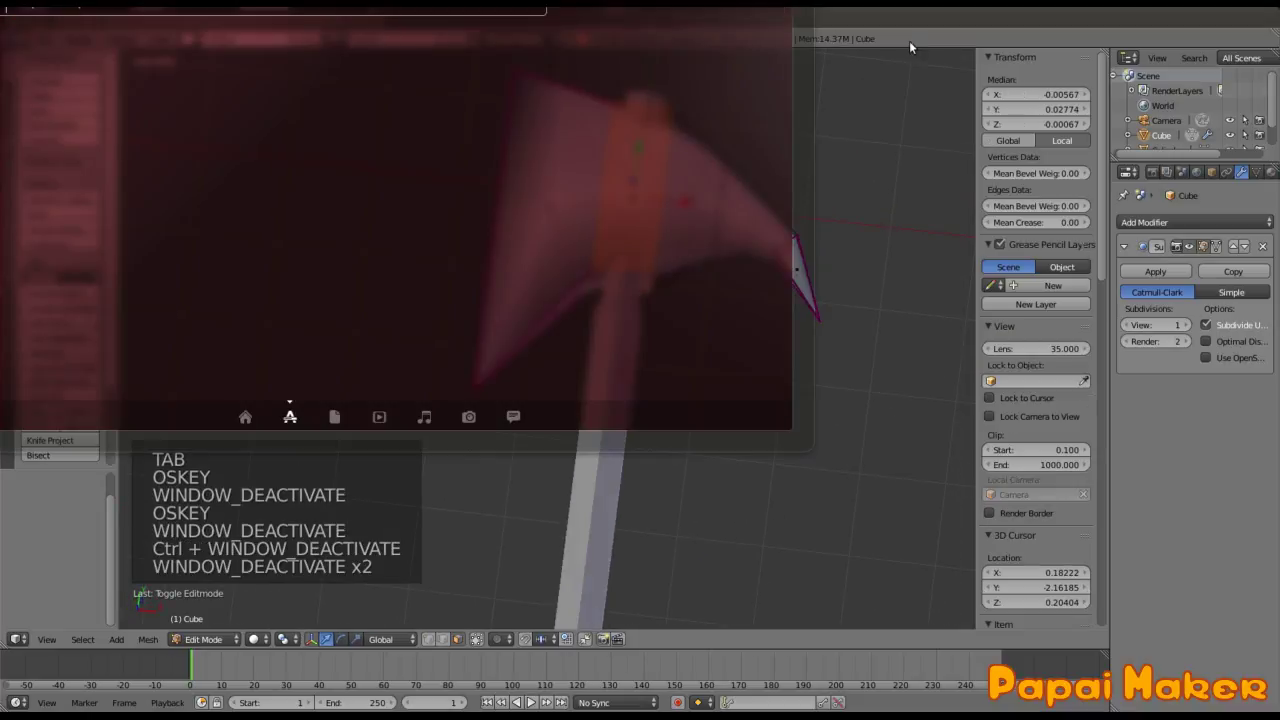
pyautogui.click(527, 700)
pyautogui.press('ctrl+Tab')
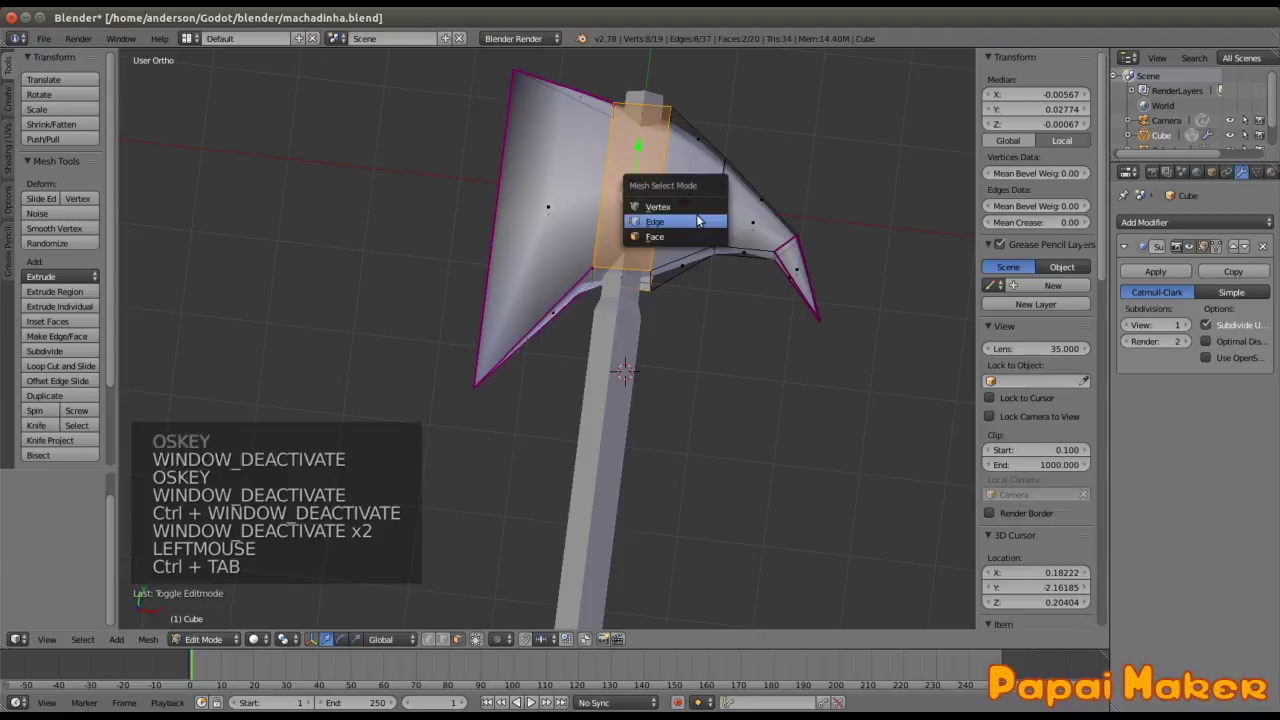
pyautogui.rightClick(527, 700)
pyautogui.click(527, 700)
pyautogui.press('KP_7')
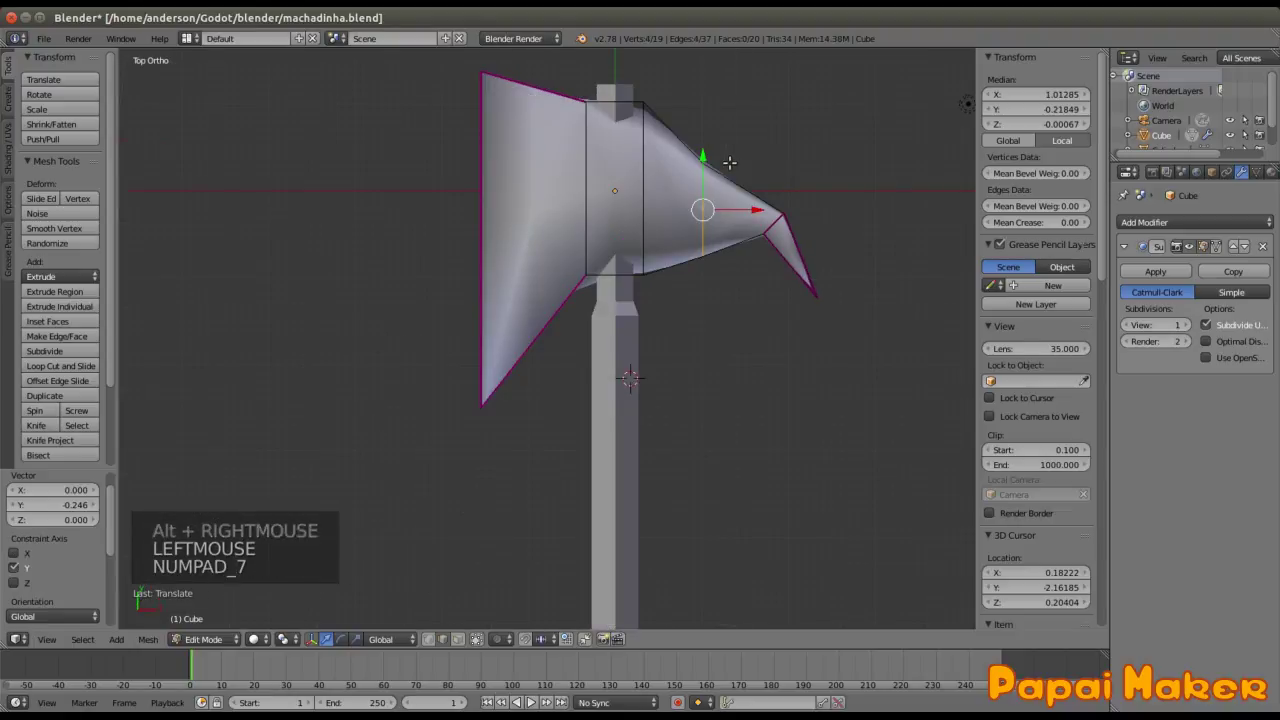
pyautogui.click(527, 700)
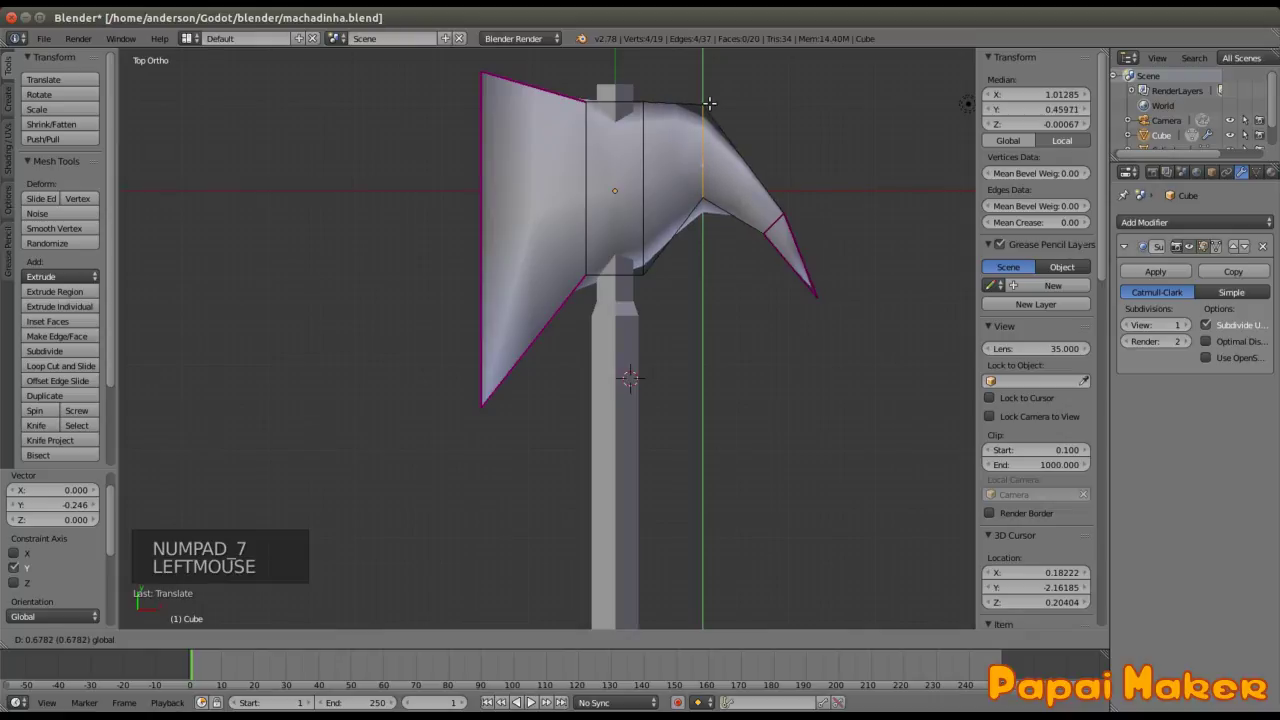
pyautogui.press('s')
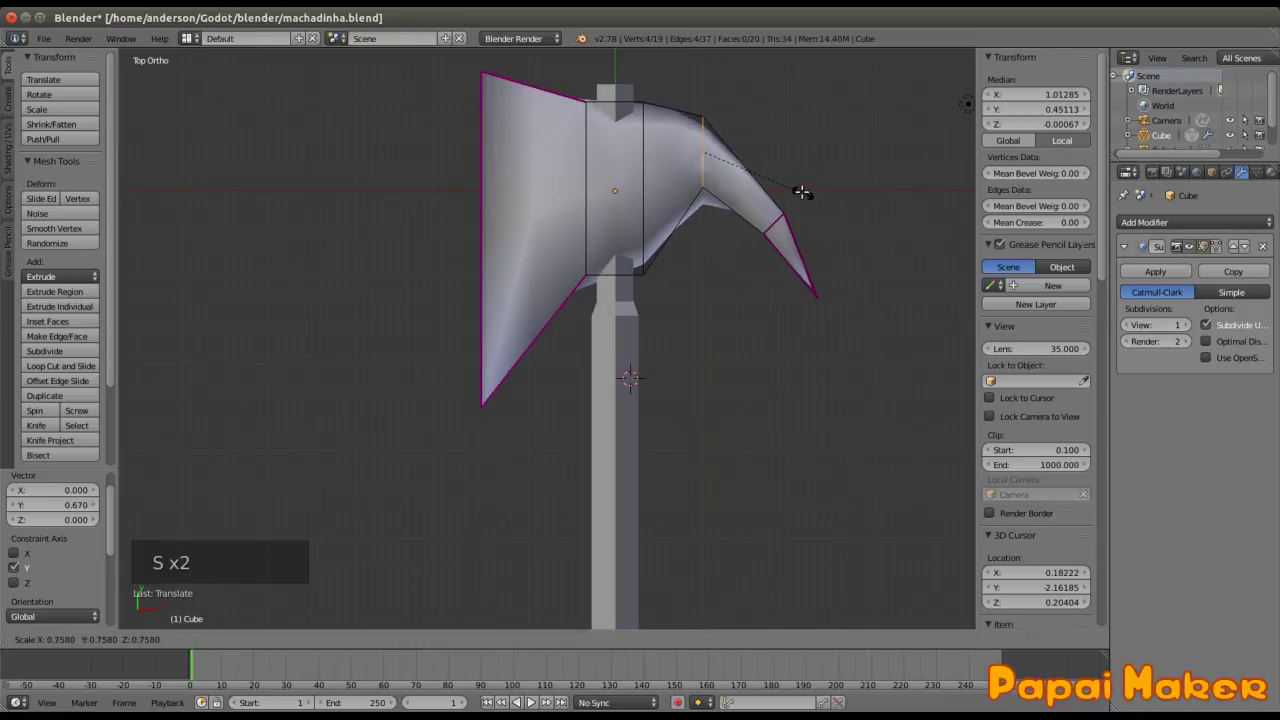
pyautogui.press('g')
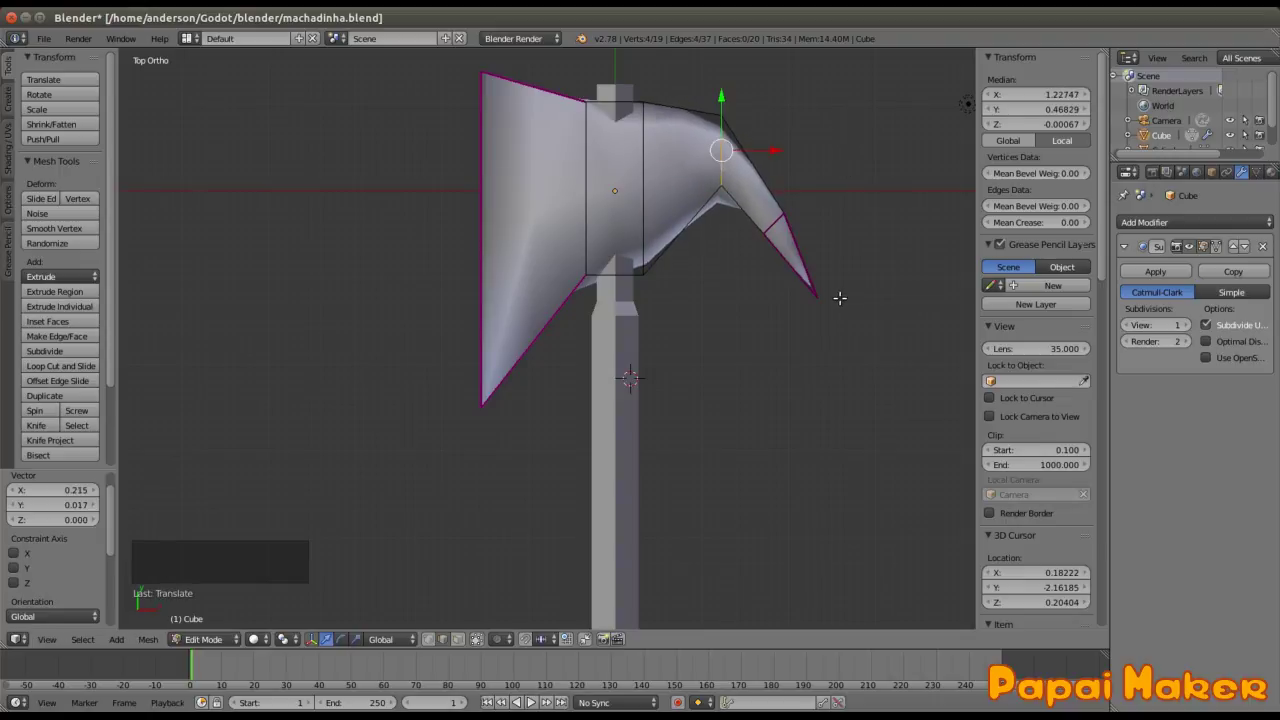
# Step: Pull the rear tip vertex inward and down into a longer point, then return to Object Mode
pyautogui.press('ctrl+Tab')
pyautogui.press('ctrl+Tab')
pyautogui.rightClick(527, 700)
pyautogui.press('g')
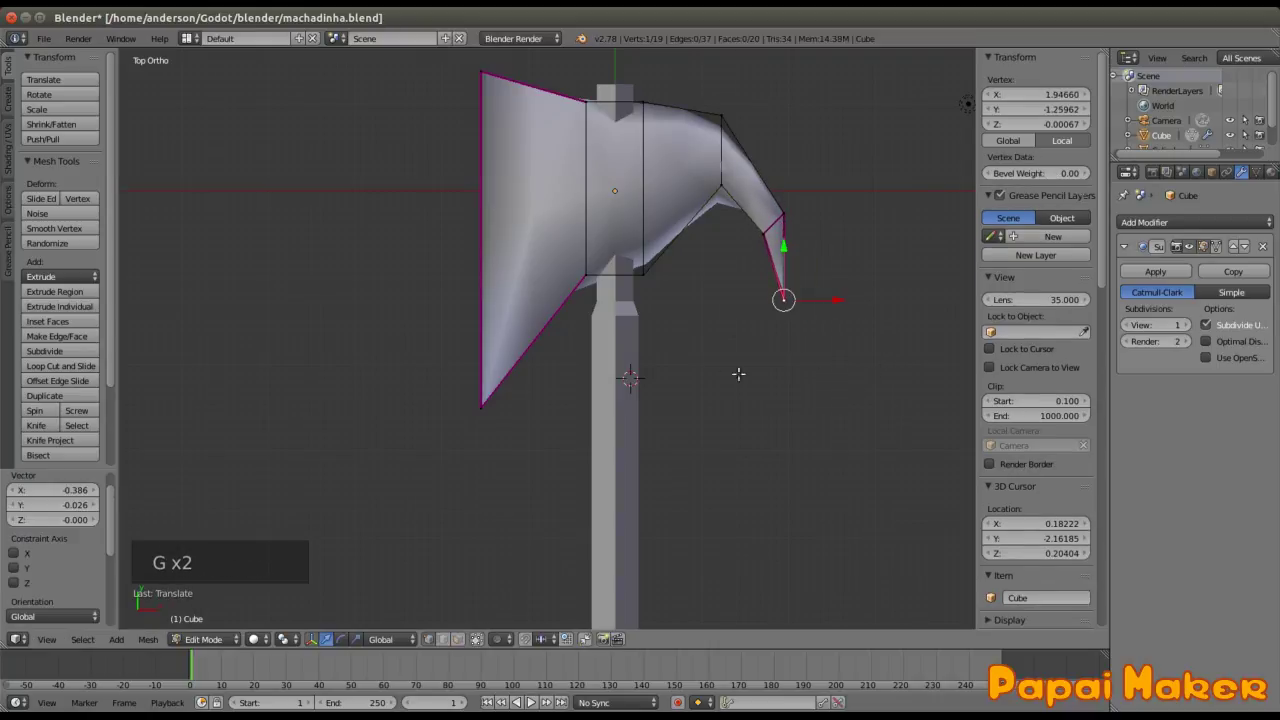
pyautogui.press('Tab')
pyautogui.scroll(-3)
pyautogui.press('Tab')
pyautogui.middleClick(527, 700)
pyautogui.press('Tab')
pyautogui.press('ctrl+Tab')
pyautogui.press('ctrl+Tab')
pyautogui.press('Tab')
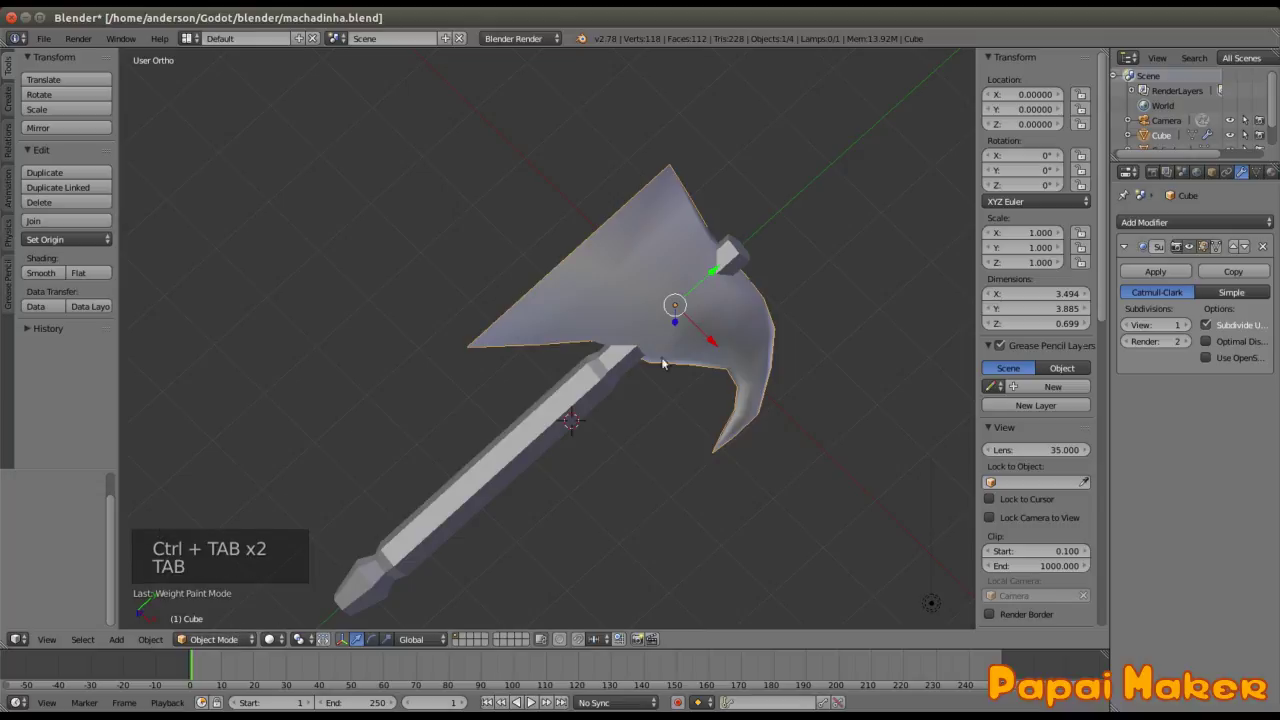
# Step: In Face select, extrude and scale the faces around the handle hole into a first collar
pyautogui.press('Tab')
pyautogui.press('ctrl+Tab')
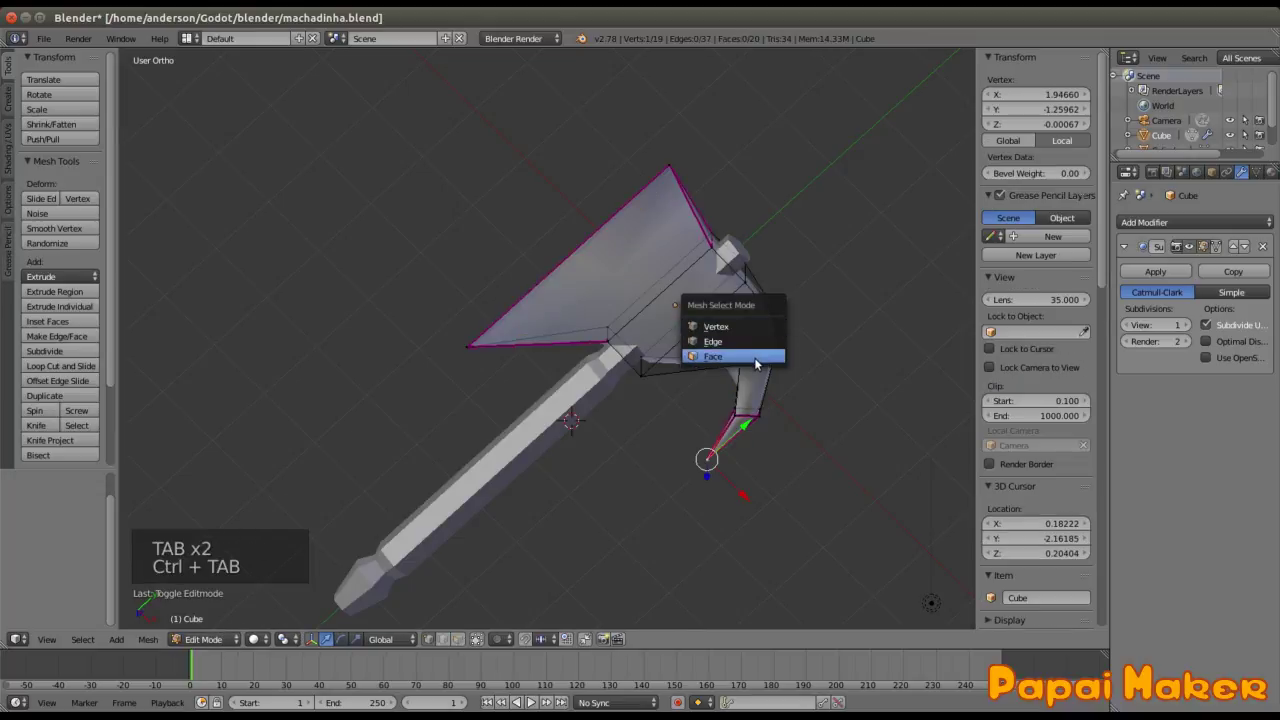
pyautogui.rightClick(527, 700)
pyautogui.press('KP_Decimal')
pyautogui.middleClick(527, 700)
pyautogui.scroll(3)
pyautogui.scroll(-3)
pyautogui.scroll(-3)
pyautogui.middleClick(527, 700)
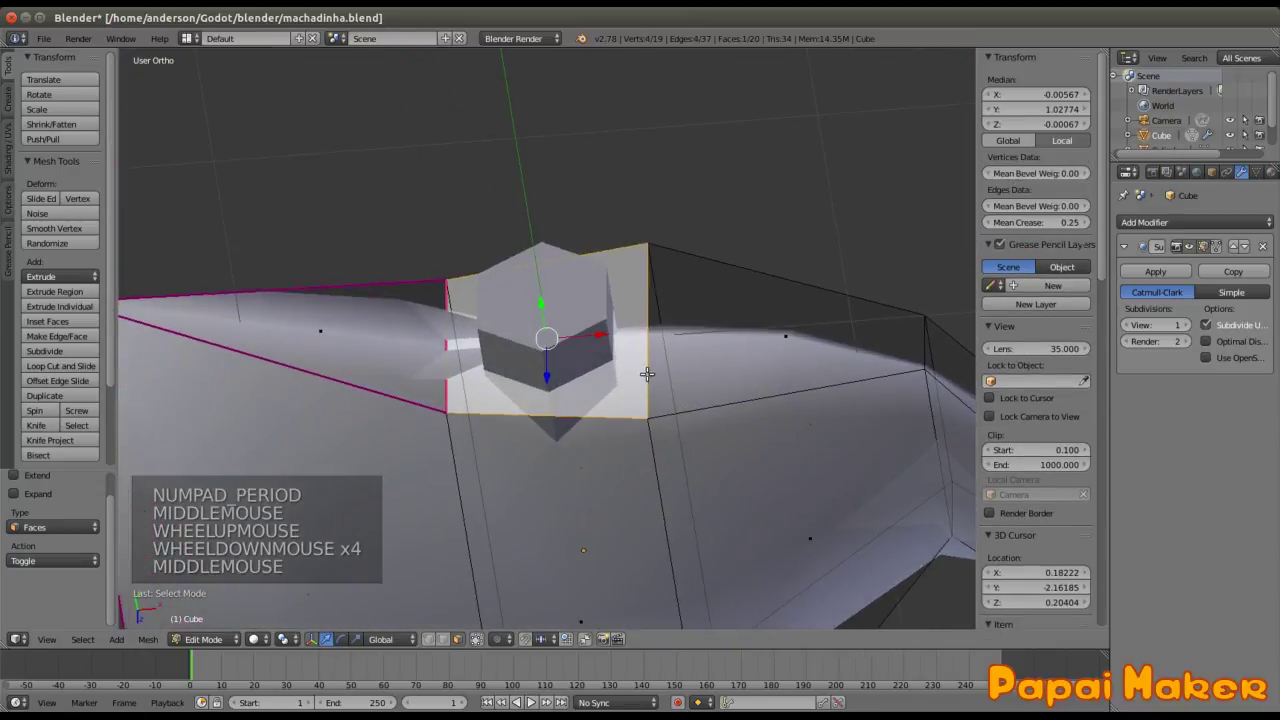
pyautogui.press('e')
pyautogui.press('s')
pyautogui.press('Tab')
pyautogui.scroll(-3)
pyautogui.middleClick(527, 700)
pyautogui.press('Tab')
# Step: Extrude and scale a narrowed collar from the faces on top of the handle hole
pyautogui.middleClick(527, 700)
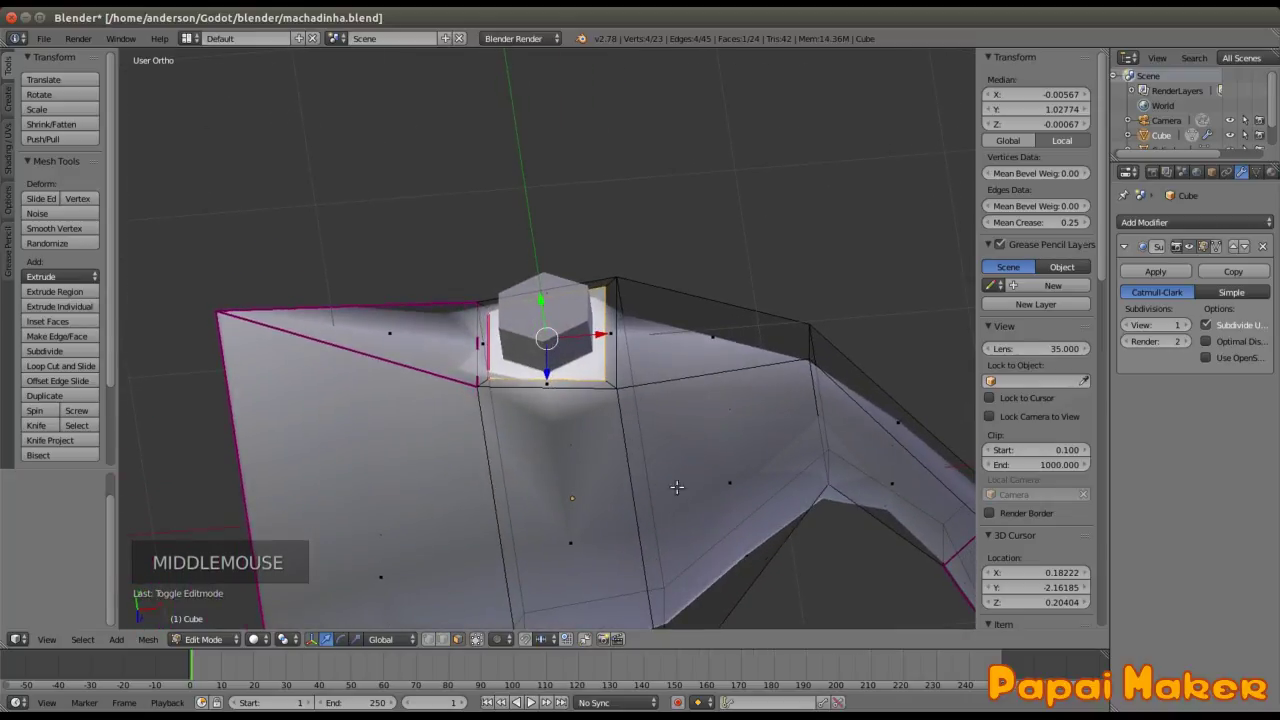
pyautogui.press('e')
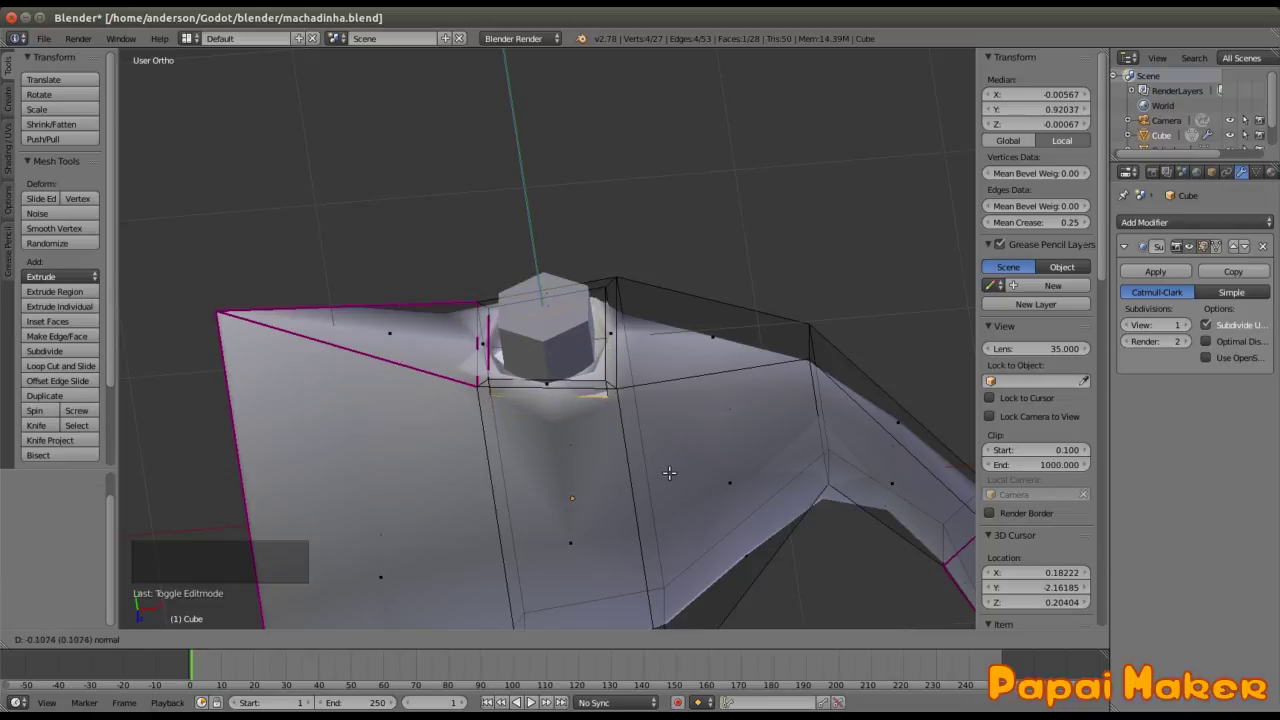
pyautogui.press('s')
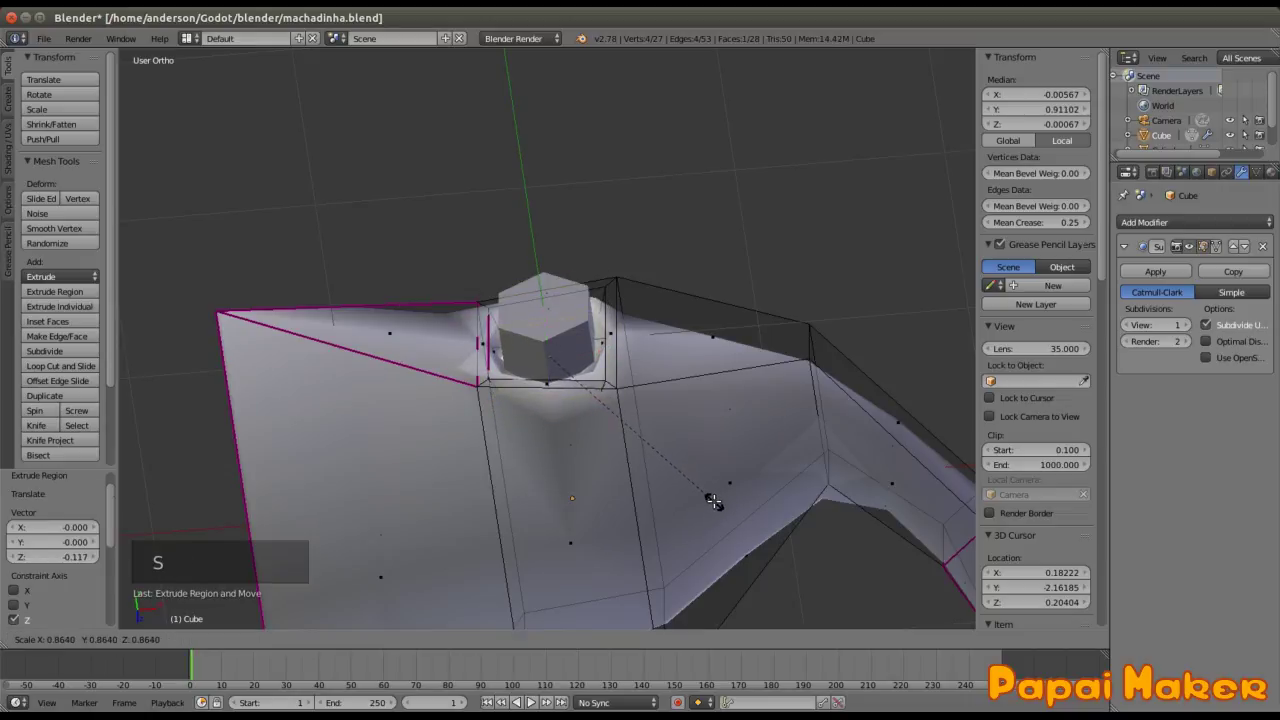
pyautogui.press('Tab')
pyautogui.scroll(-3)
pyautogui.middleClick(527, 700)
pyautogui.scroll(-3)
# Step: Select the underside faces and extrude a shrunken bottom collar, reaching 176 faces
pyautogui.rightClick(527, 700)
pyautogui.press('Tab')
pyautogui.rightClick(527, 700)
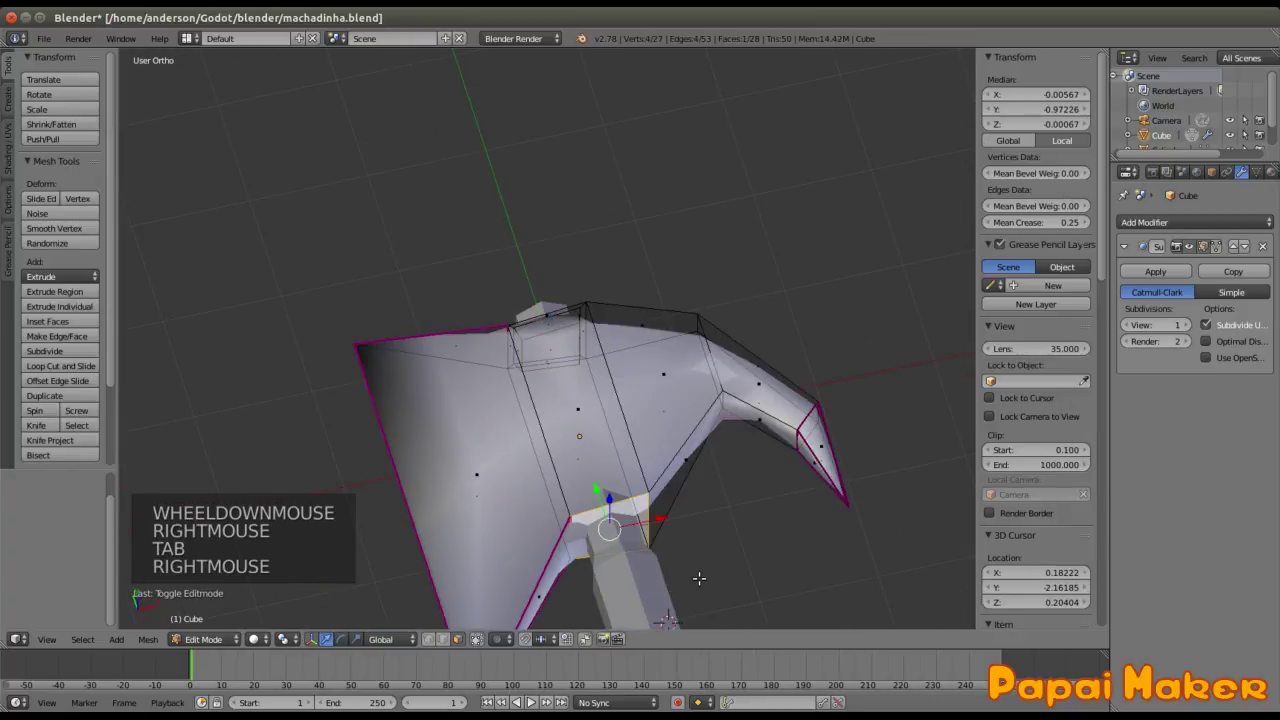
pyautogui.press('e')
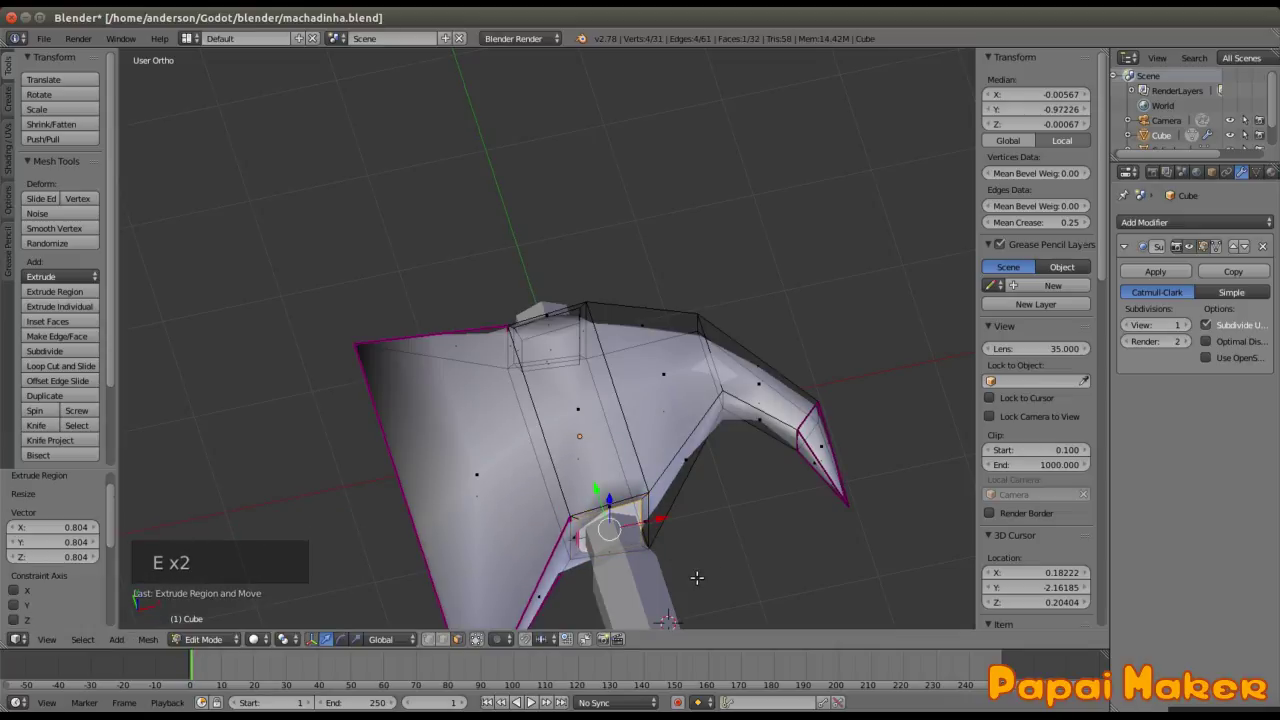
pyautogui.press('e')
pyautogui.press('s')
pyautogui.press('Tab')
pyautogui.scroll(-3)
pyautogui.middleClick(527, 700)
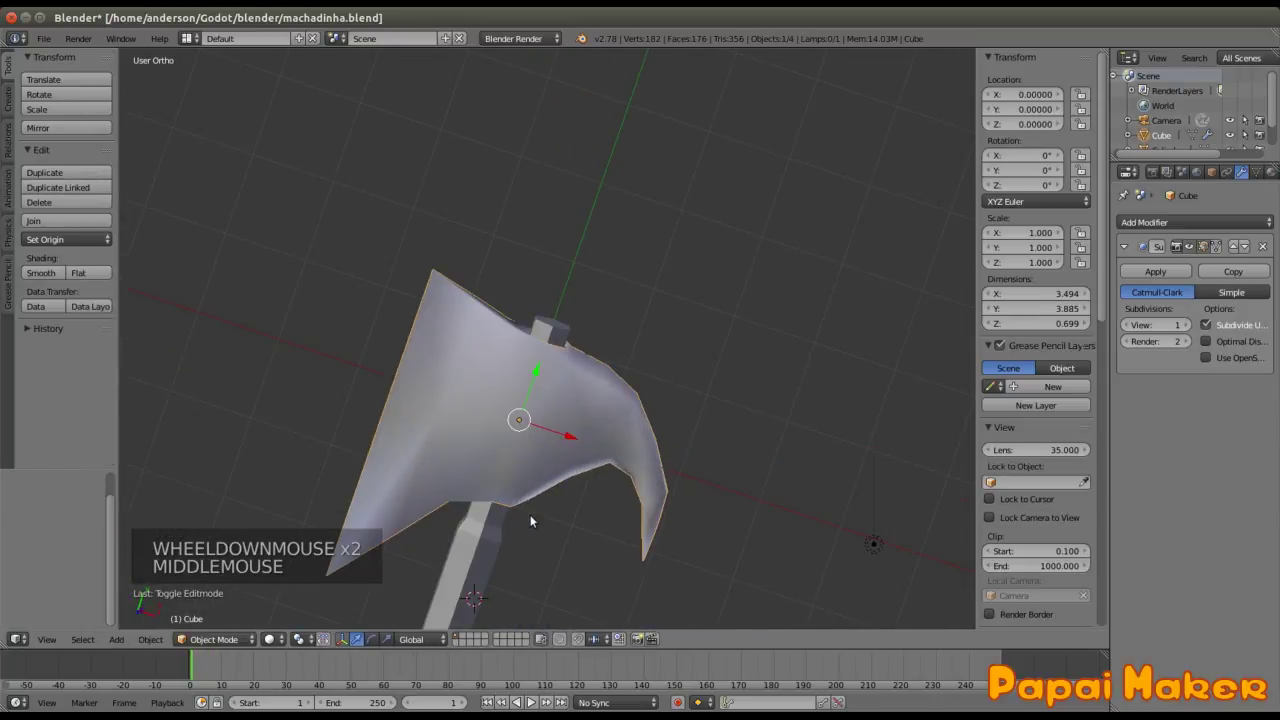
# Step: Save the hatchet file and inspect the whole model from the camera and orbited views
pyautogui.press('ctrl+s')
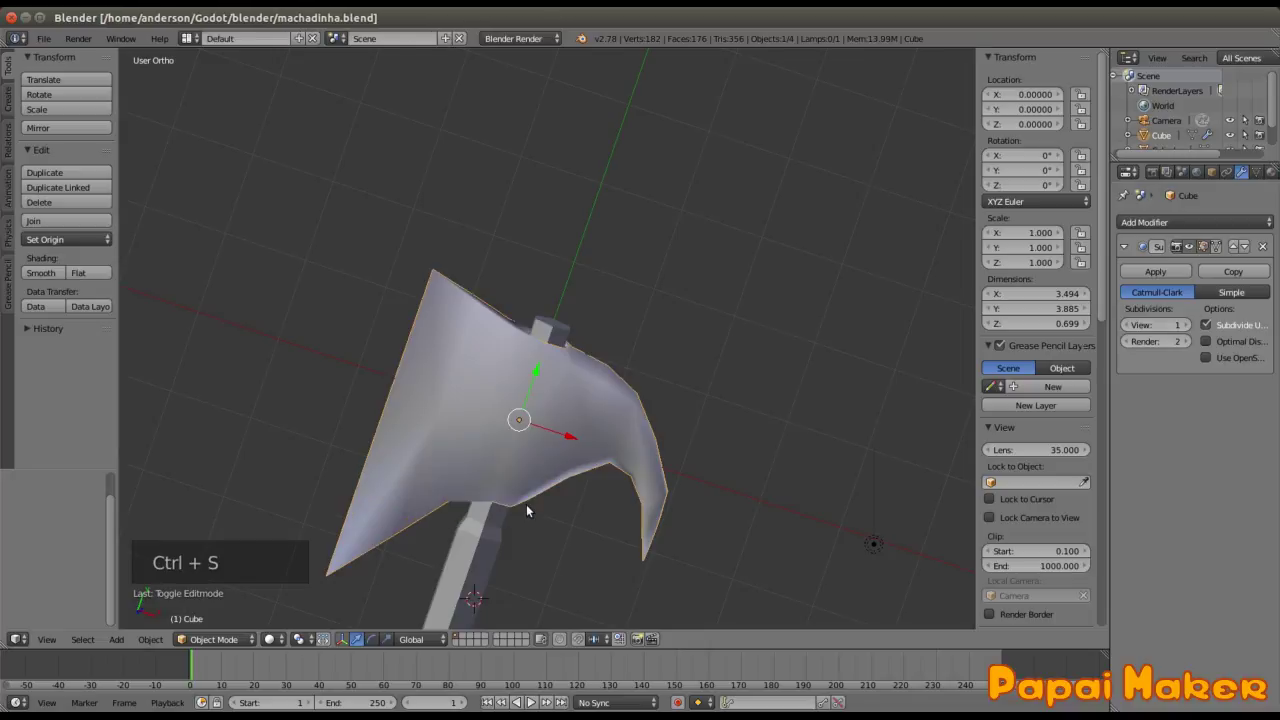
pyautogui.press('KP_0')
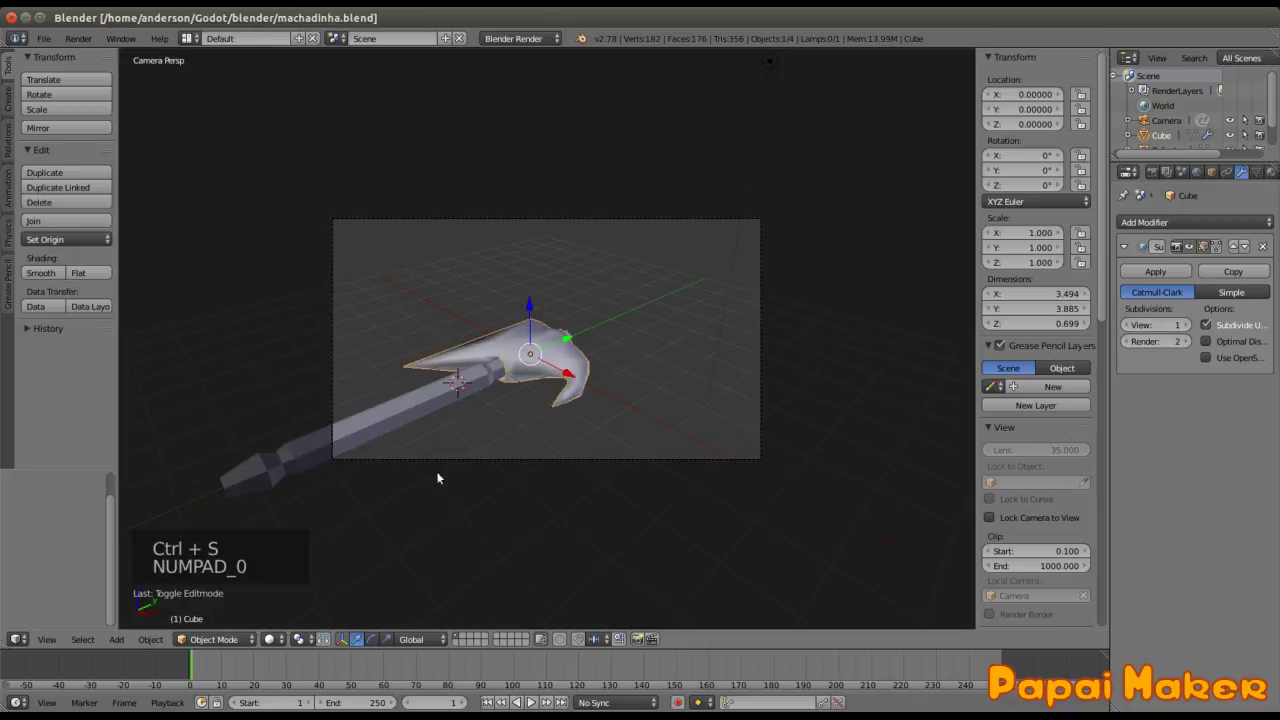
pyautogui.middleClick(527, 700)
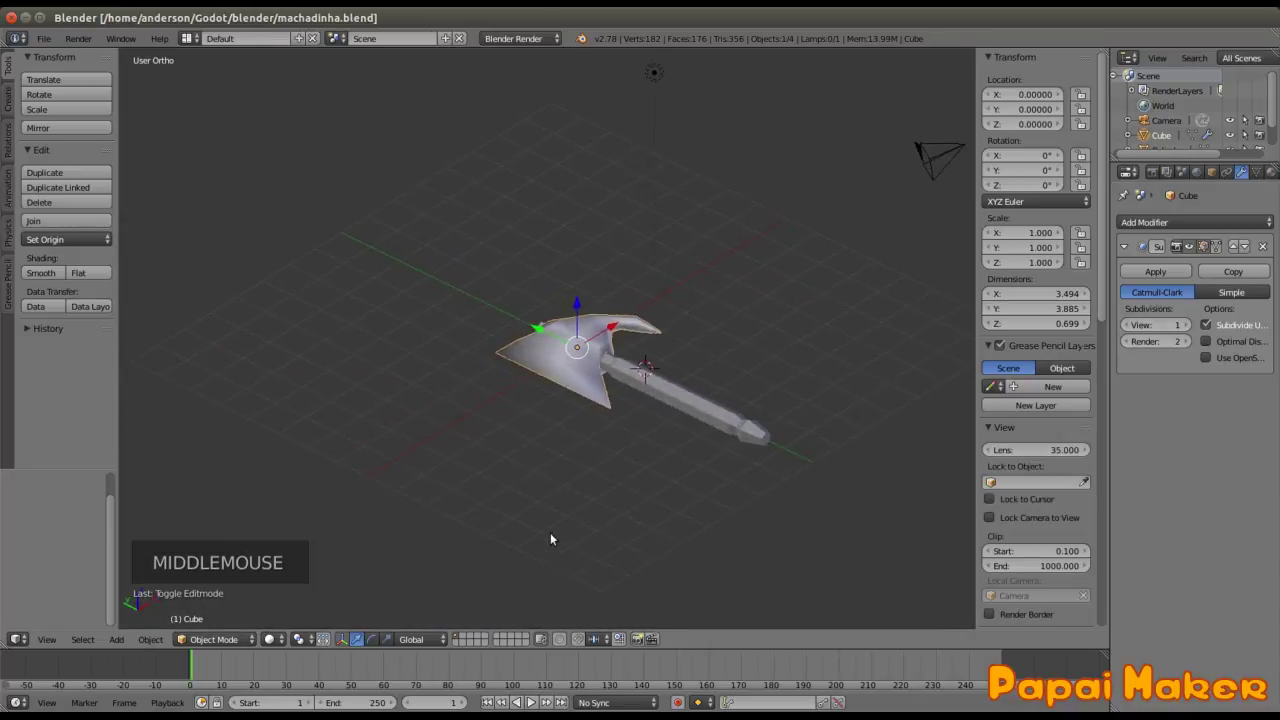
pyautogui.middleClick(527, 700)
# Step: Align the camera to view and move it to reframe the hatchet
pyautogui.scroll(3)
pyautogui.press('ctrl+alt+KP_0')
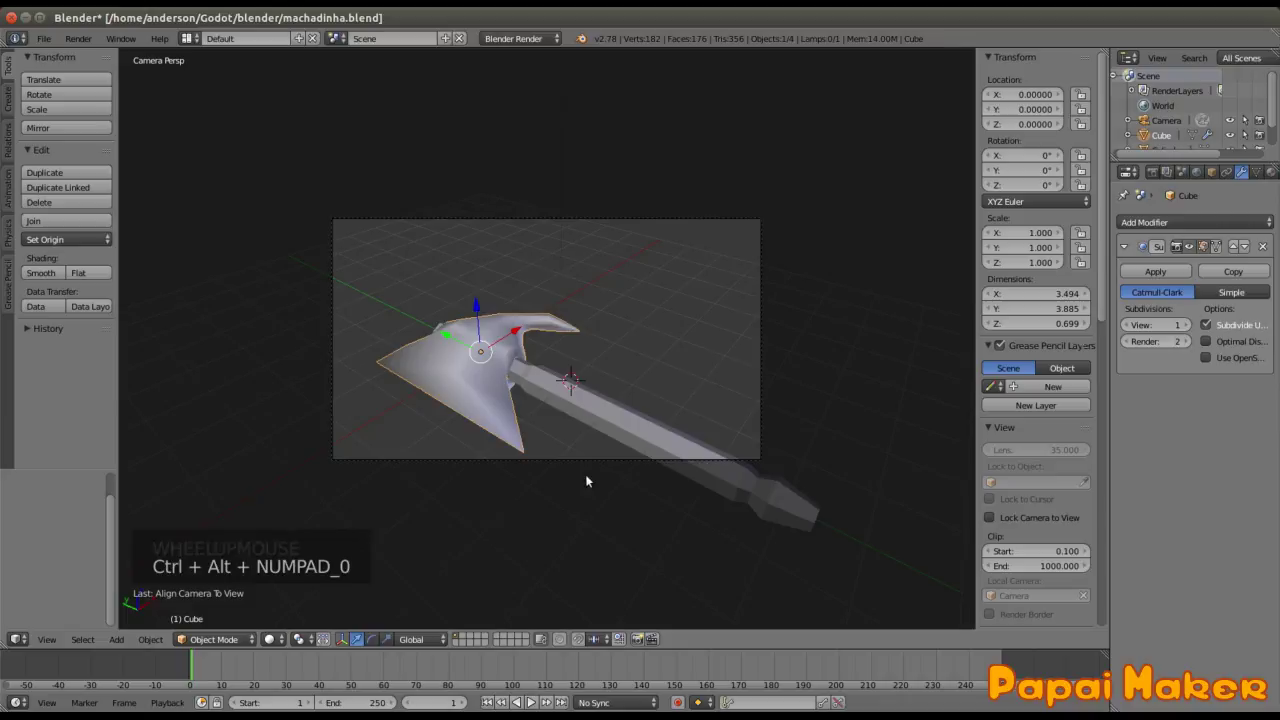
pyautogui.rightClick(527, 700)
pyautogui.press('g')
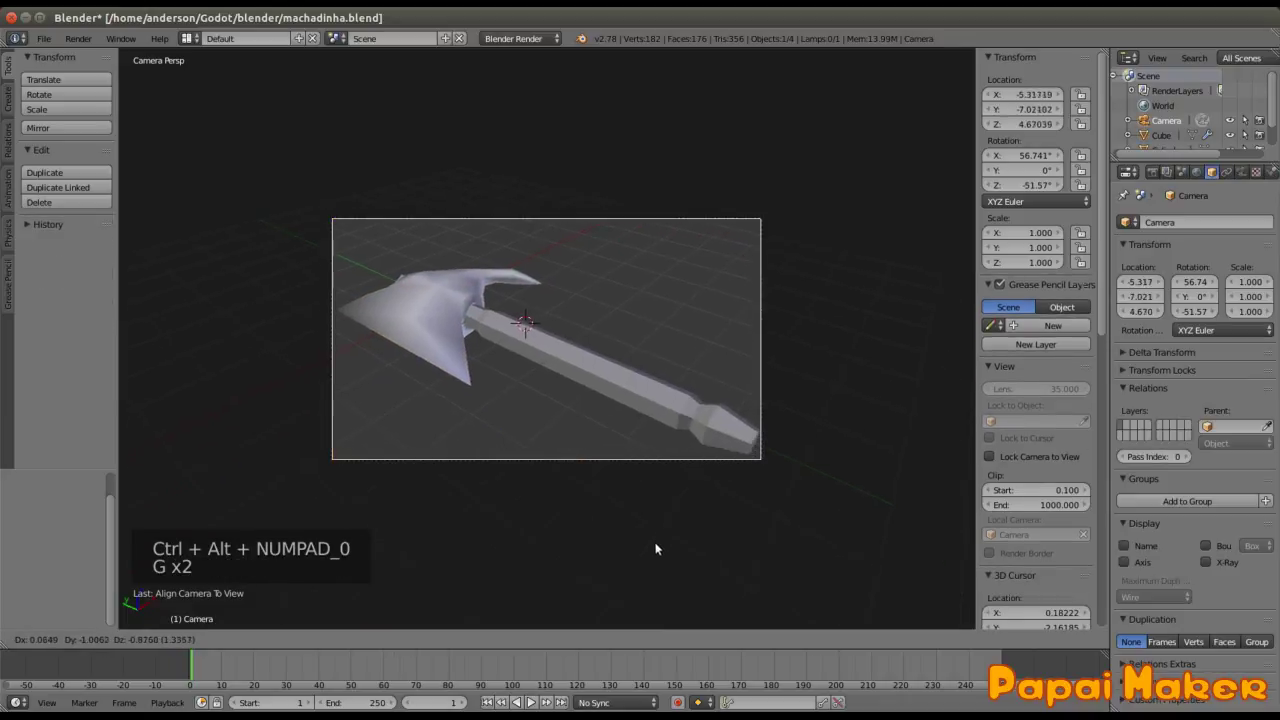
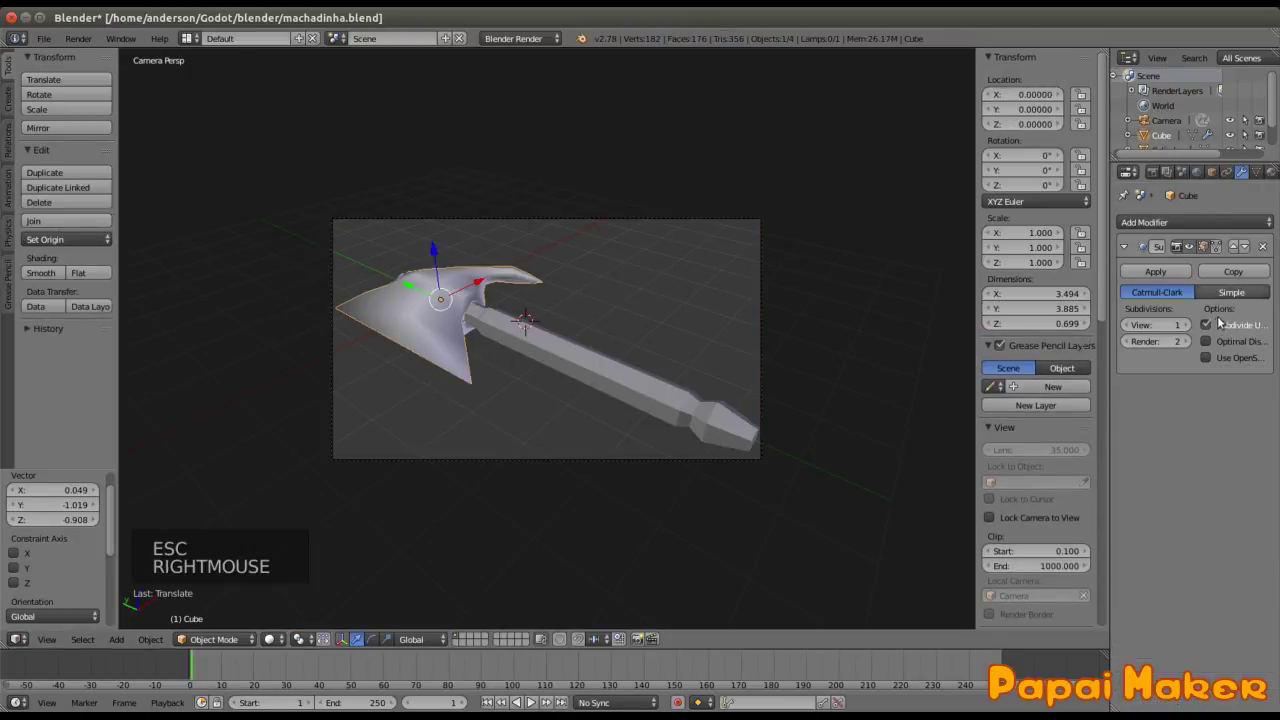
pyautogui.doubleClick(1191, 340)
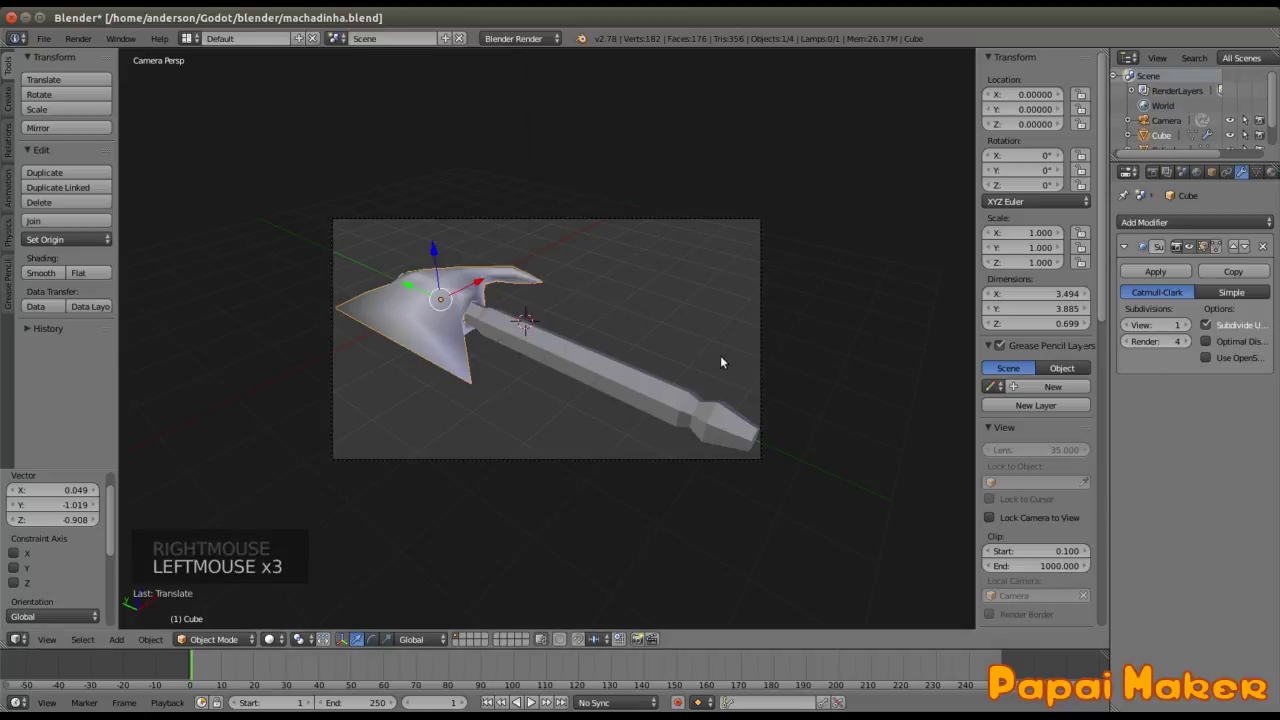
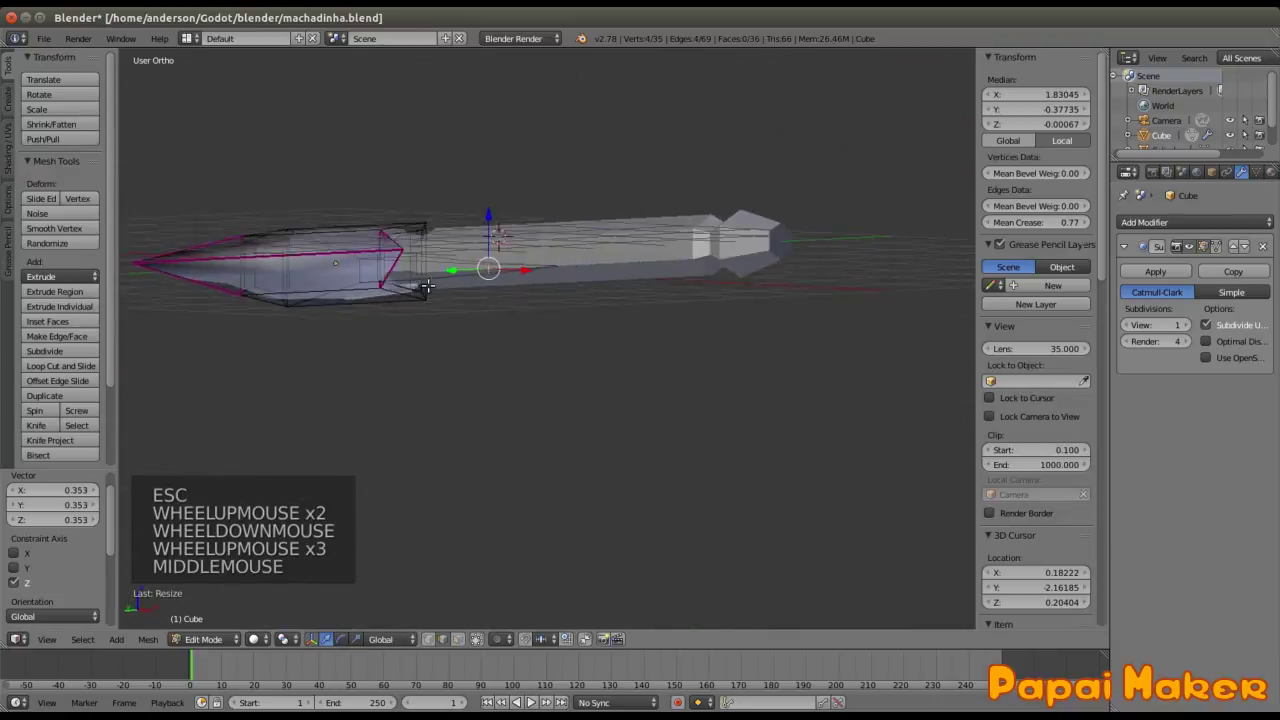
pyautogui.scroll(3)
pyautogui.scroll(-3)
# Step: Give the blade edges a Mean Crease of 0.77, save machadinha.blend and render
pyautogui.press('Tab')
pyautogui.middleClick(597, 320)
pyautogui.scroll(-3)
pyautogui.press('ctrl+s')
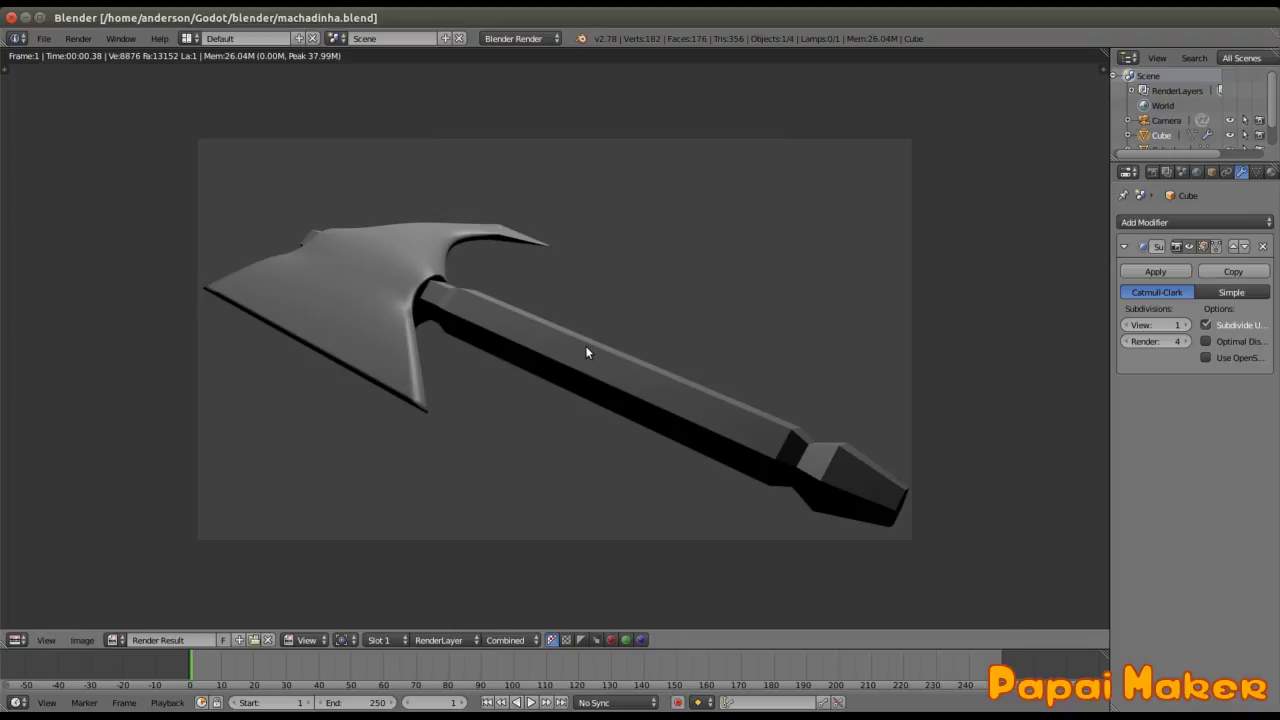
pyautogui.press('F12')
# Step: Give the handle cylinder a new brown diffuse material
pyautogui.press('Escape')
pyautogui.rightClick(491, 336)
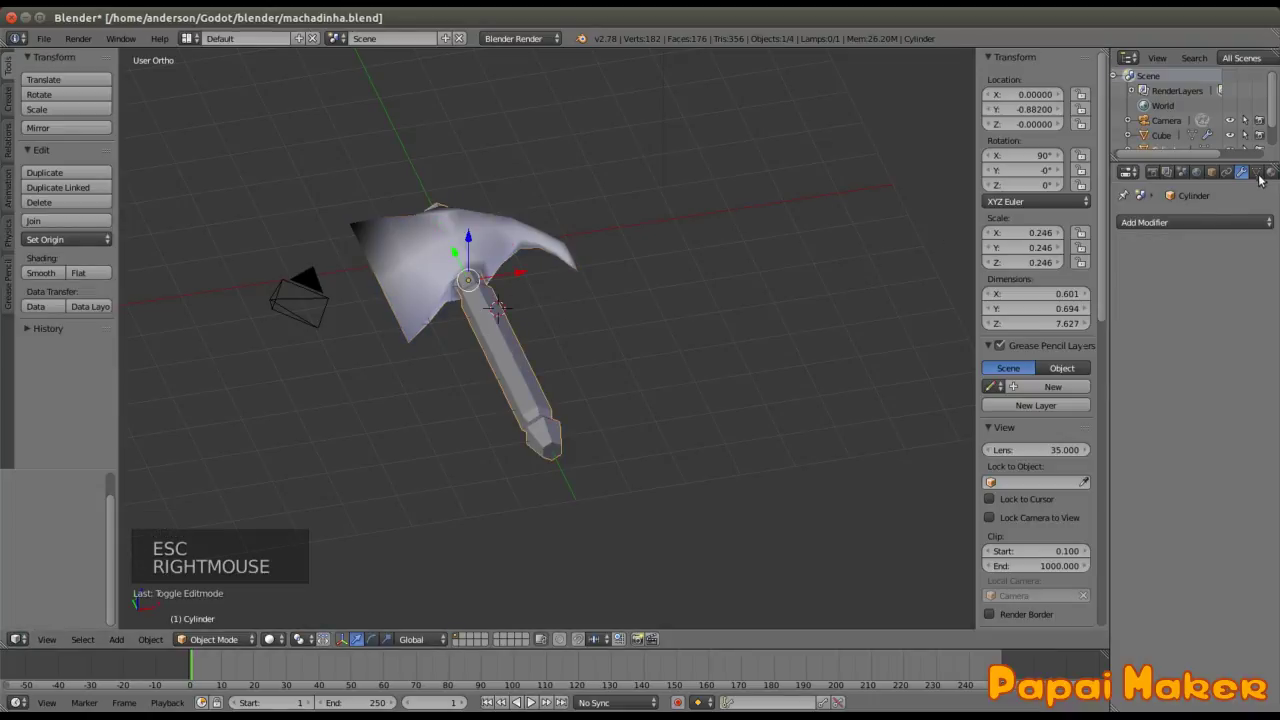
pyautogui.click(1271, 173)
pyautogui.click(1160, 277)
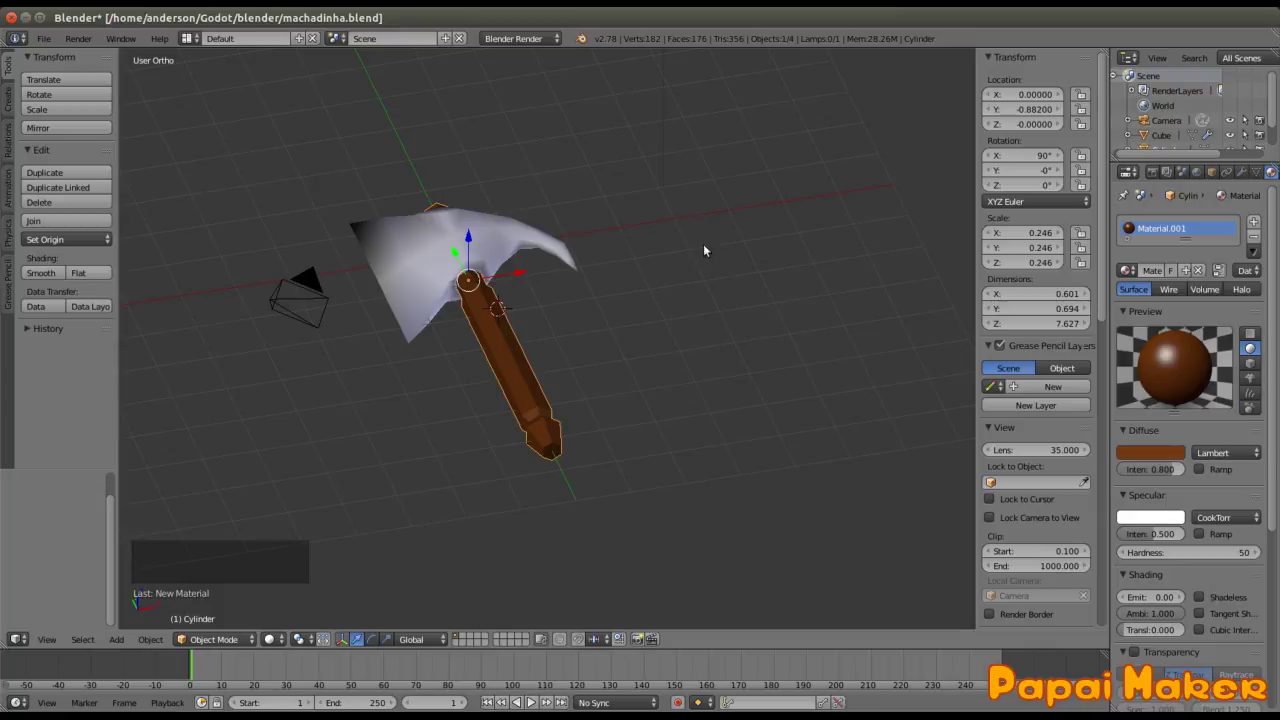
# Step: Enable Mirror on the blade with Reflectivity 0.518 and render the result
pyautogui.rightClick(500, 219)
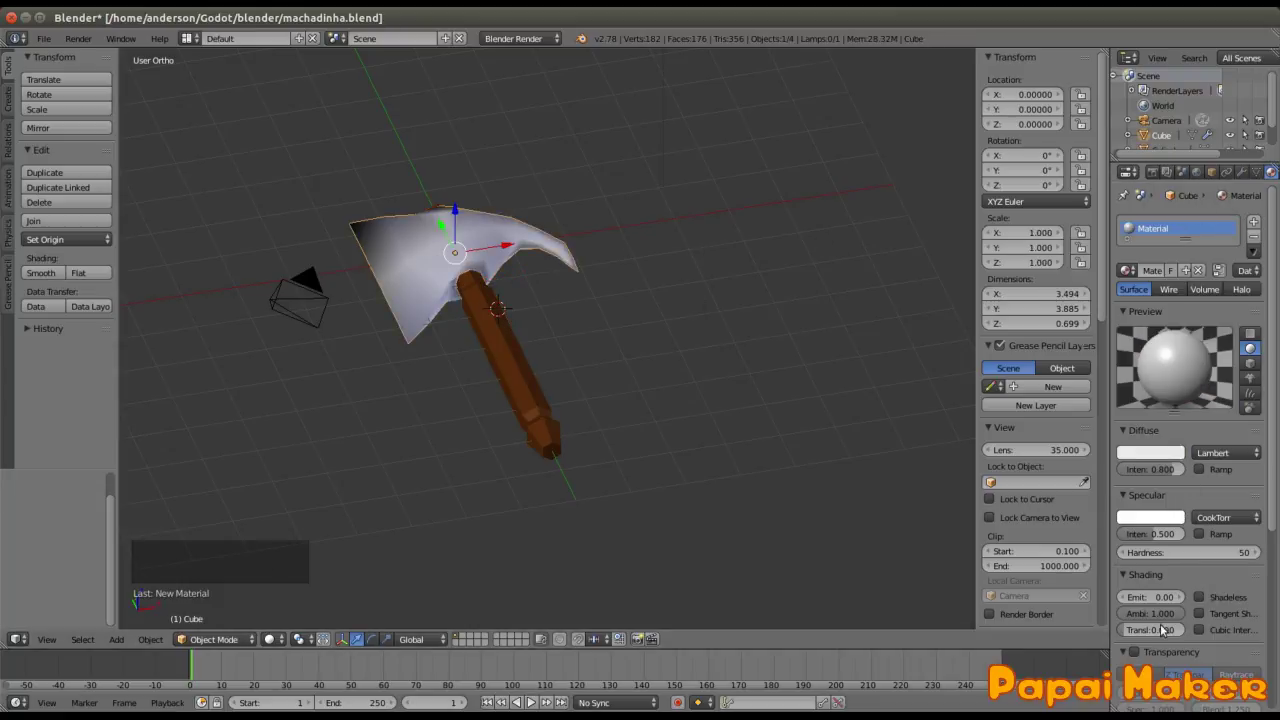
pyautogui.scroll(-3)
pyautogui.click(1139, 493)
pyautogui.click(1124, 496)
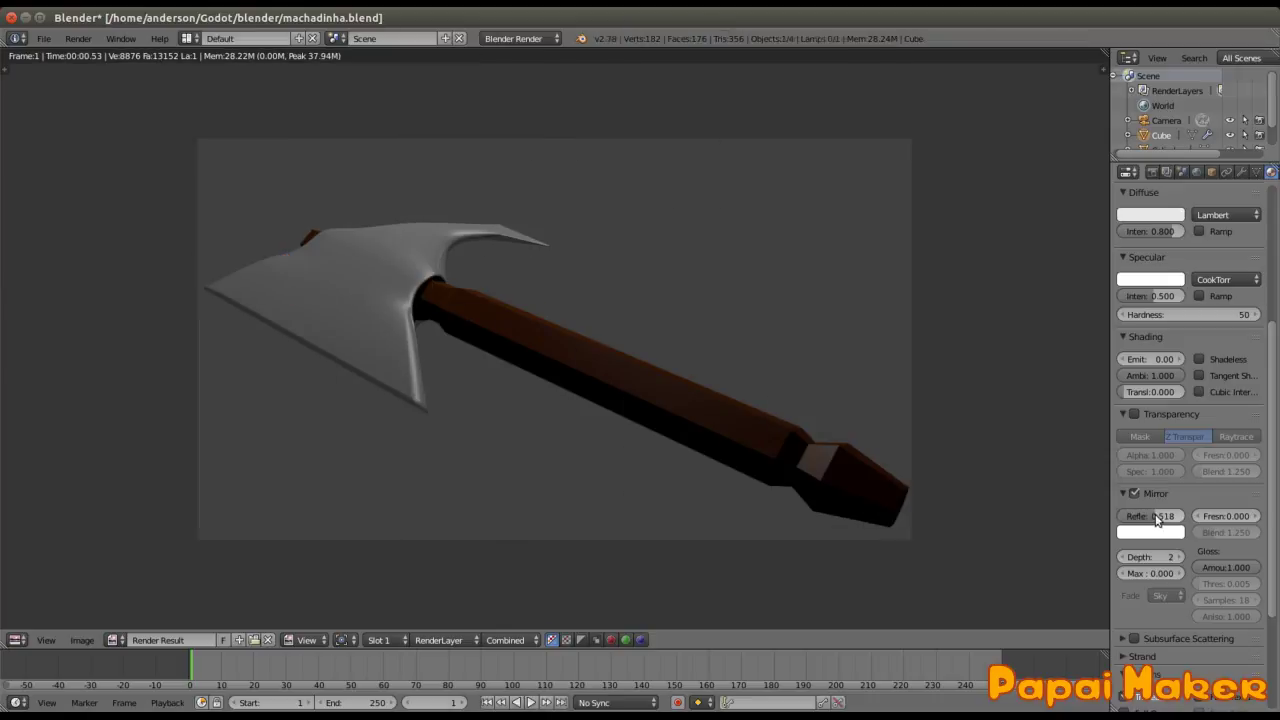
pyautogui.press('F12')
pyautogui.press('Escape')
pyautogui.click(720, 389)
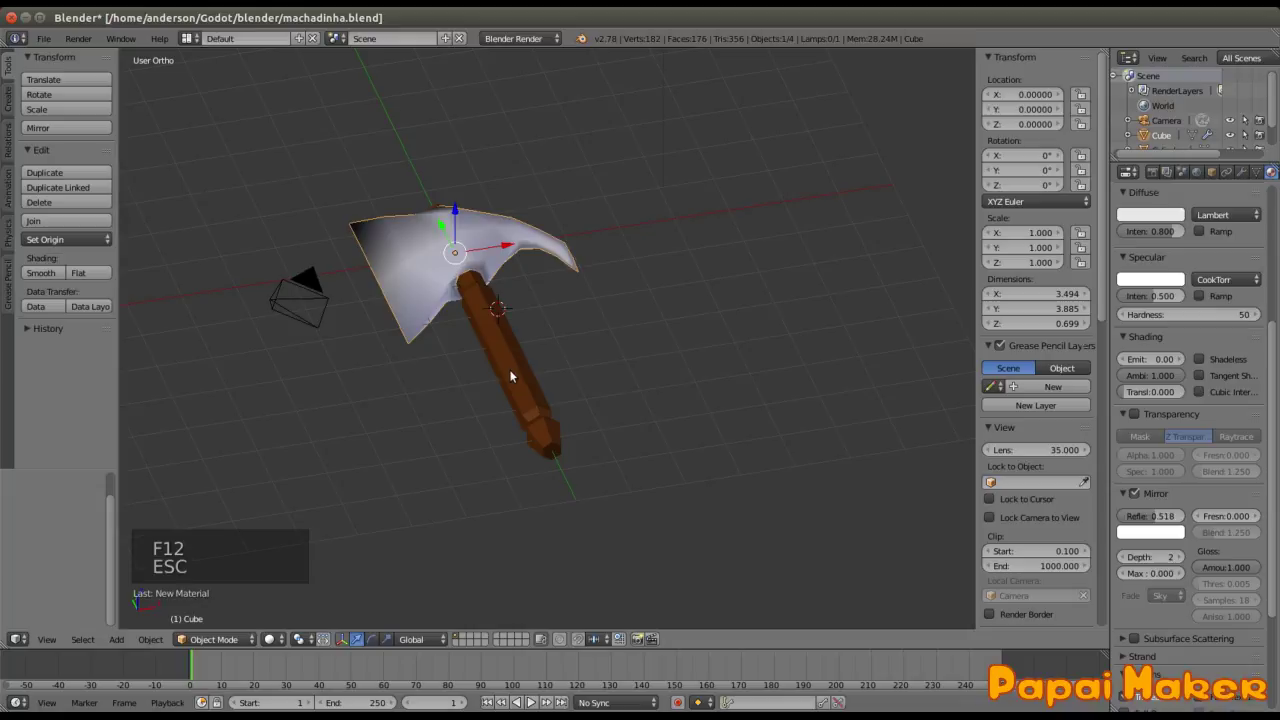
# Step: Save, show the Render properties and render the hatchet again from the camera
pyautogui.press('ctrl+s')
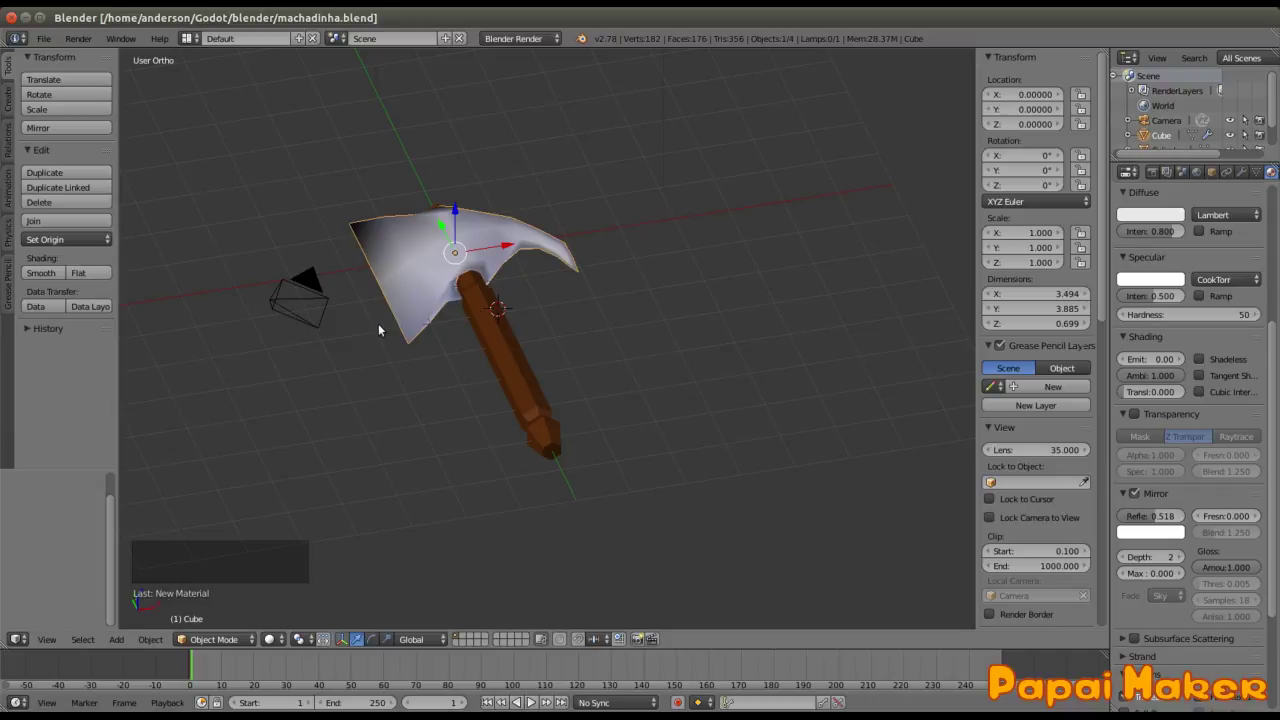
pyautogui.middleClick(376, 300)
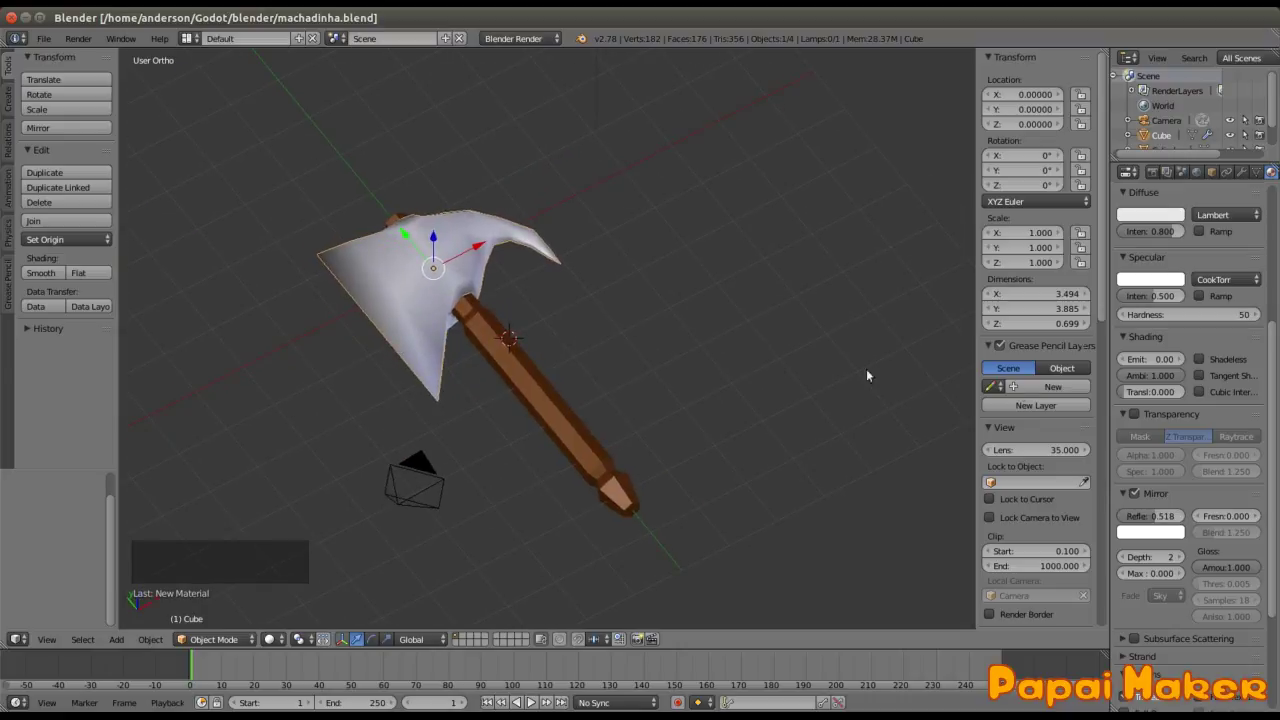
pyautogui.click(1161, 180)
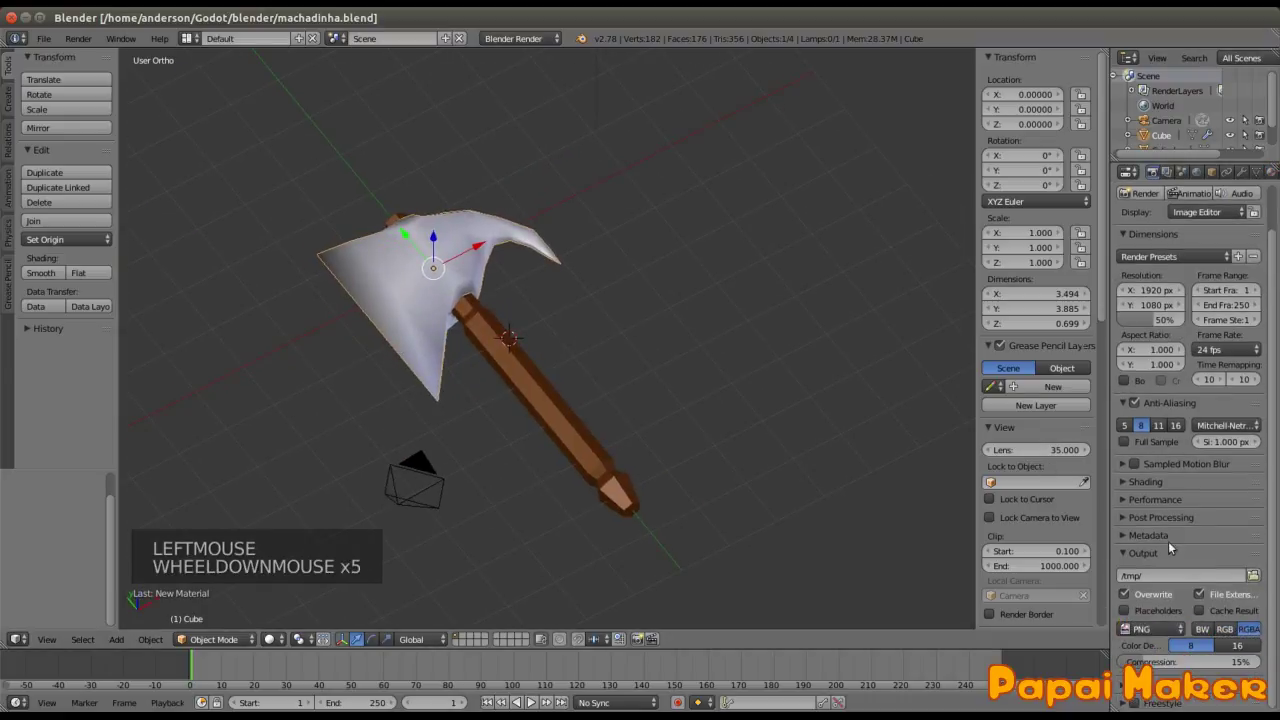
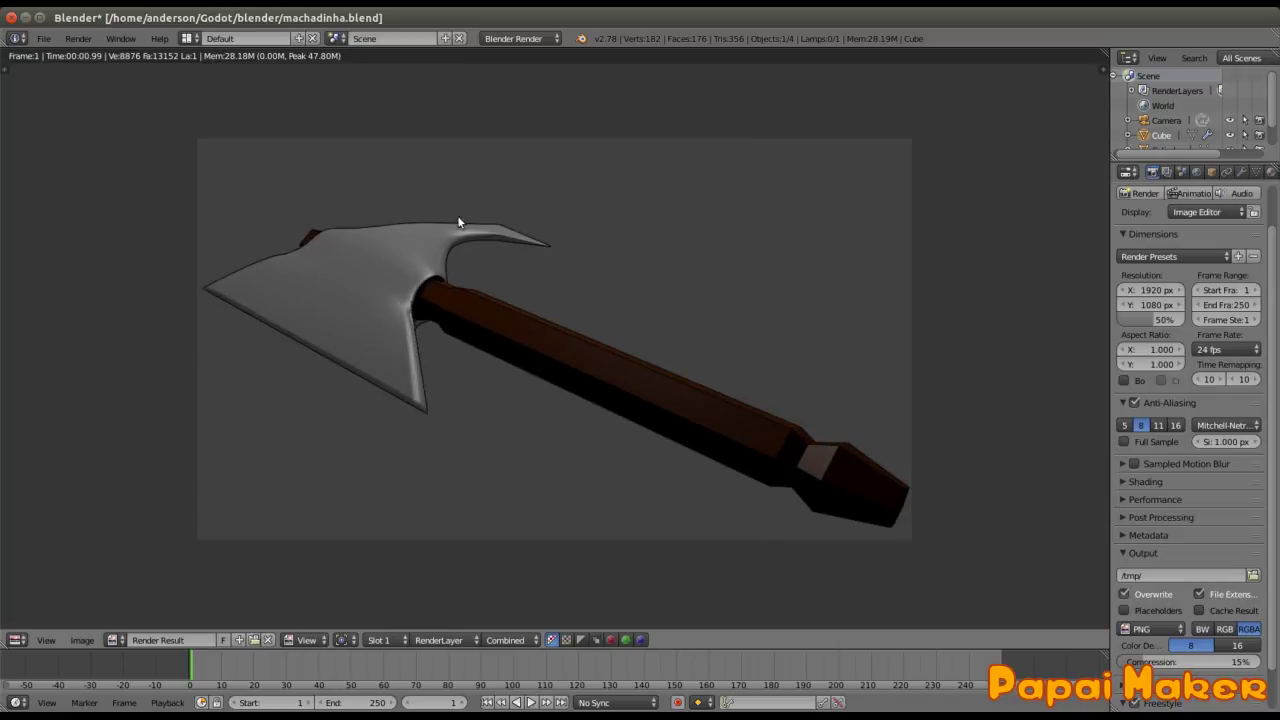
pyautogui.press('Escape')
pyautogui.rightClick(396, 285)
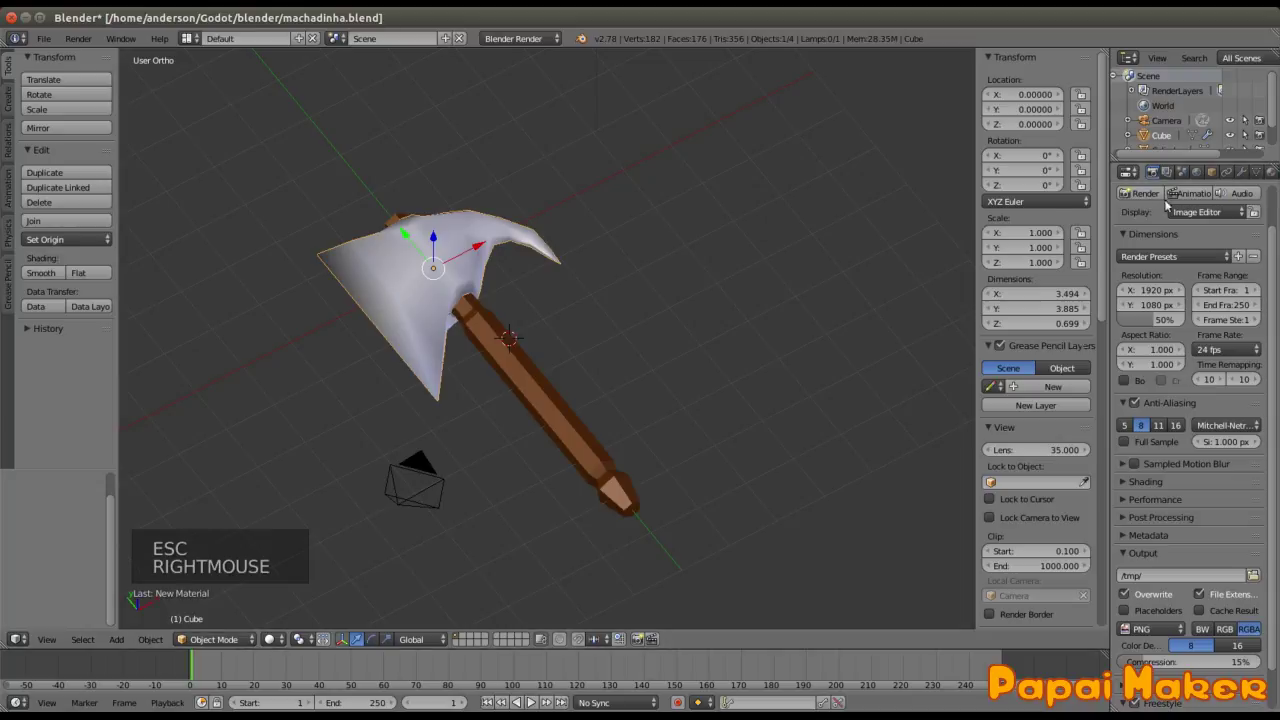
# Step: Enable a Diffuse Ramp on the blade with Constant interpolation and black and white stops
pyautogui.click(1272, 178)
pyautogui.scroll(3)
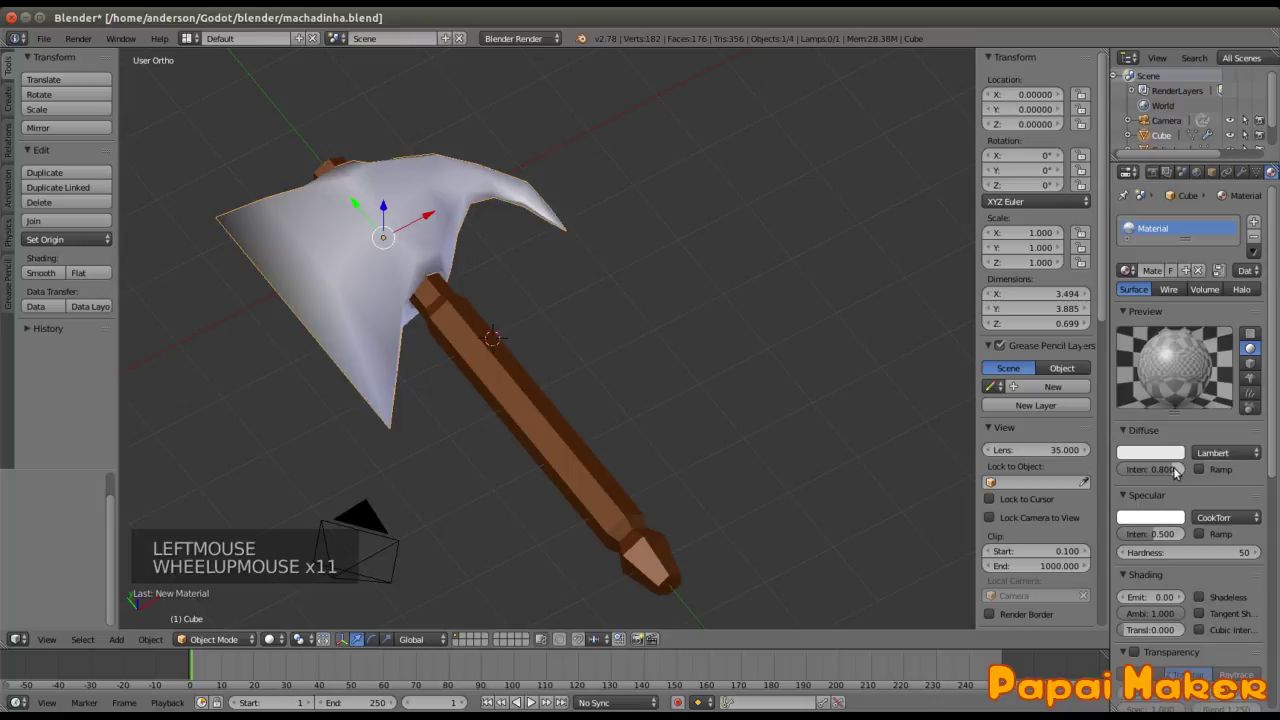
pyautogui.click(1183, 452)
pyautogui.click(1204, 472)
pyautogui.click(1249, 524)
# Step: Set the blade's Specular Intensity to 0 and render the cel-shaded result
pyautogui.click(1258, 522)
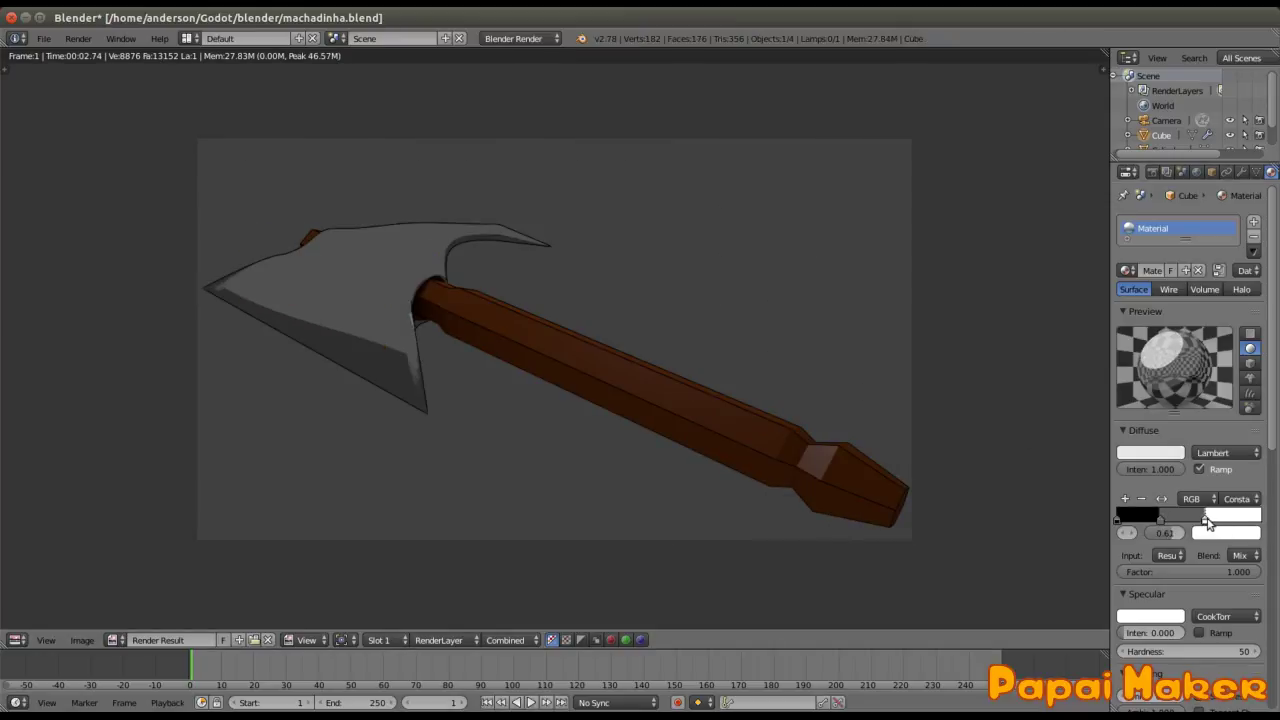
pyautogui.press('Escape')
pyautogui.click(802, 437)
pyautogui.scroll(-3)
pyautogui.scroll(3)
pyautogui.scroll(-3)
# Step: Change the scene lamp into a Sun light
pyautogui.rightClick(570, 177)
pyautogui.scroll(-3)
pyautogui.click(1162, 394)
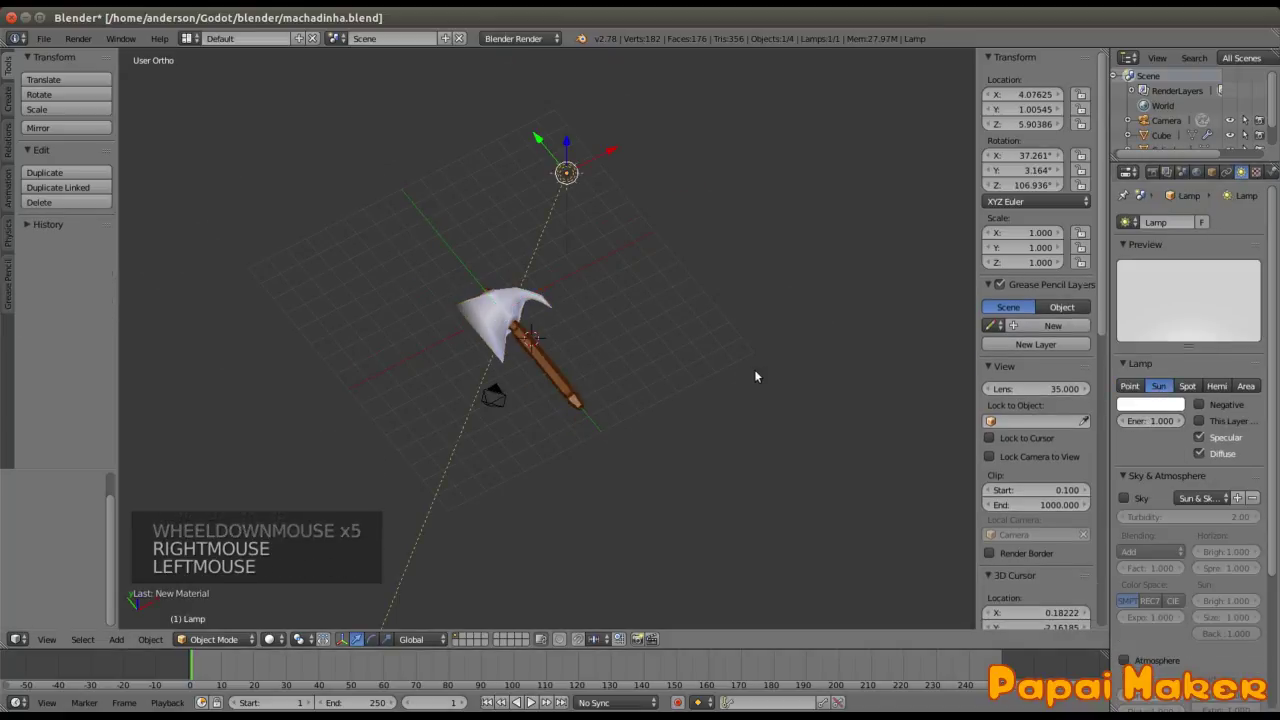
# Step: From Top view rotate the sun about Z to re-aim it, then render
pyautogui.press('KP_7')
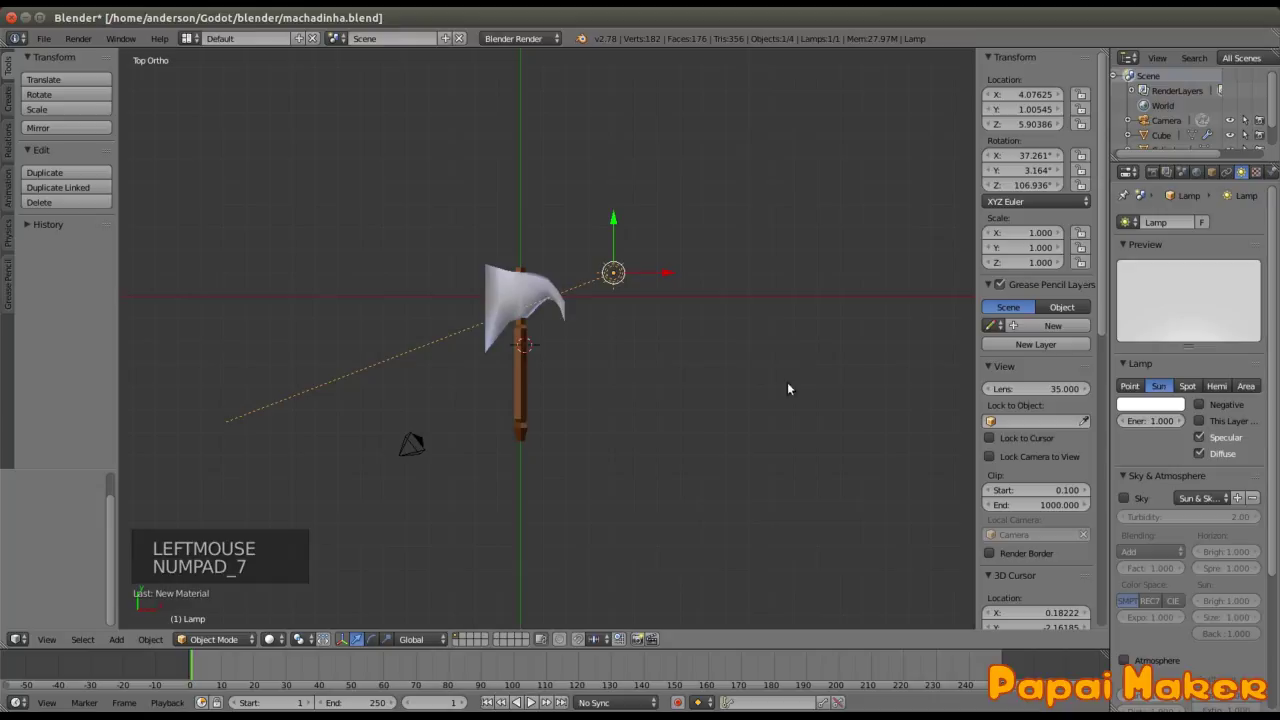
pyautogui.press('g')
pyautogui.press('r')
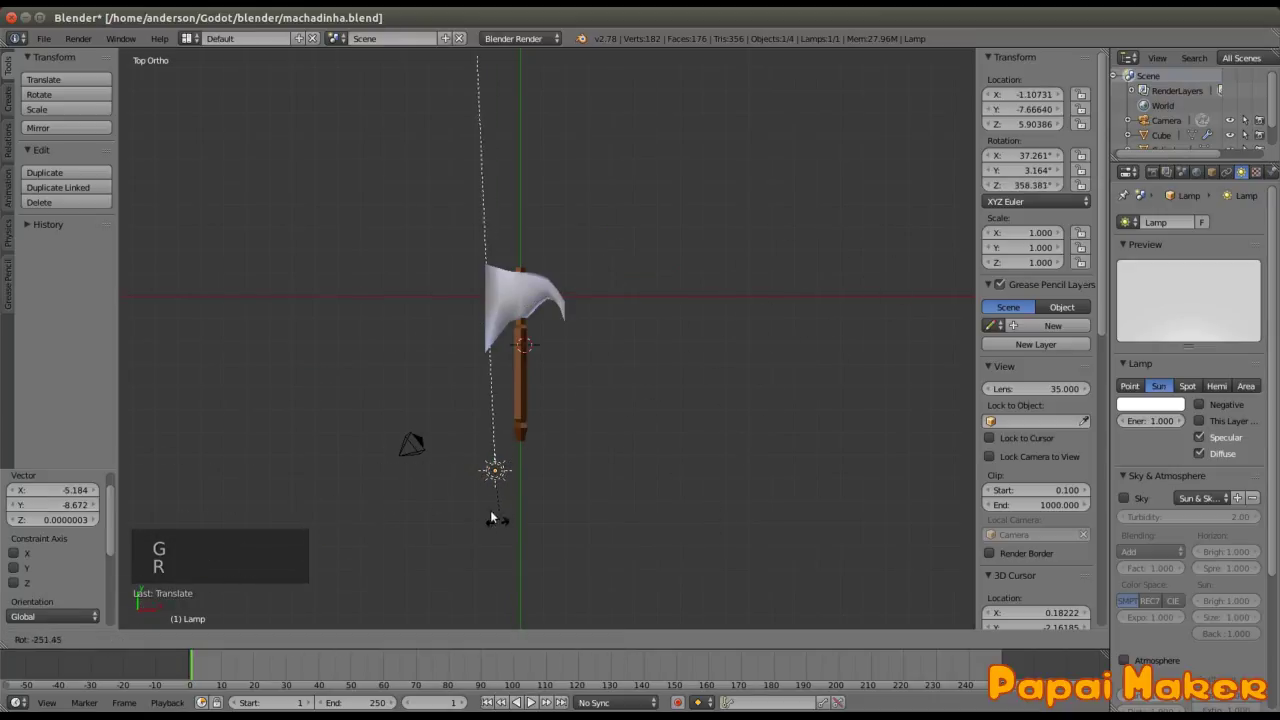
pyautogui.middleClick(608, 481)
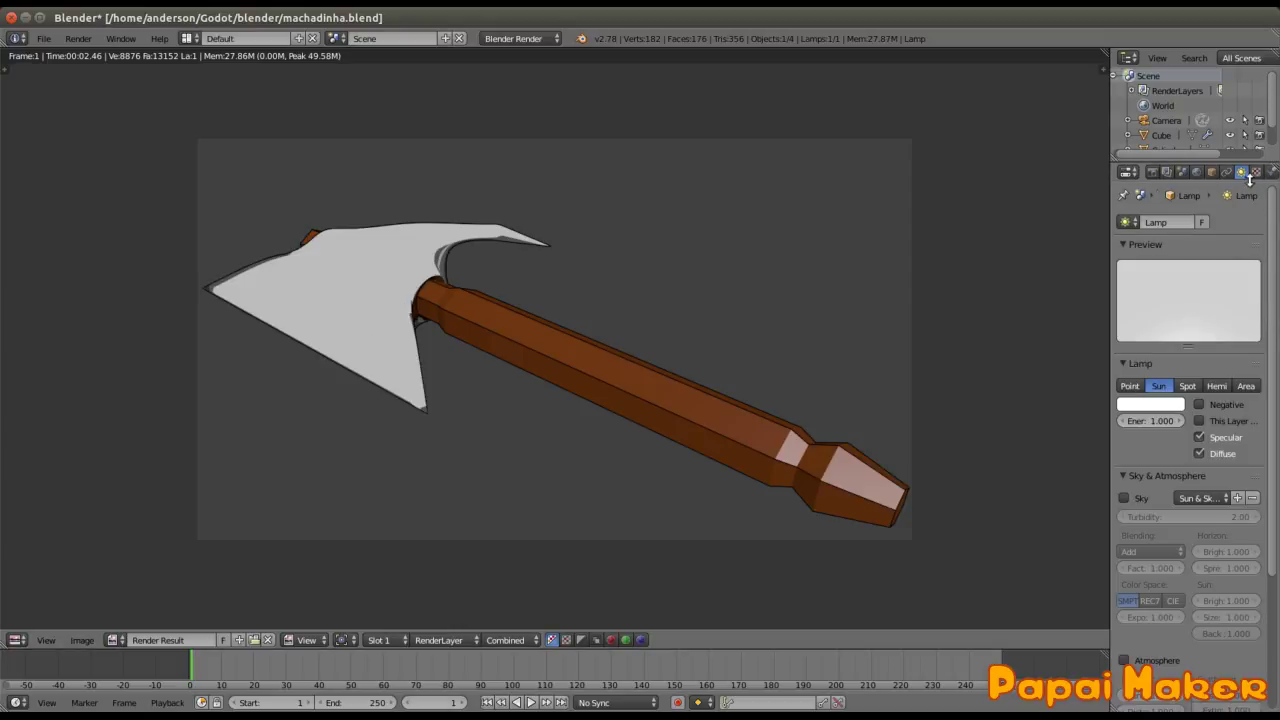
pyautogui.press('Escape')
# Step: Lower the sun Energy to 0.720 and render
pyautogui.rightClick(481, 313)
pyautogui.middleClick(597, 355)
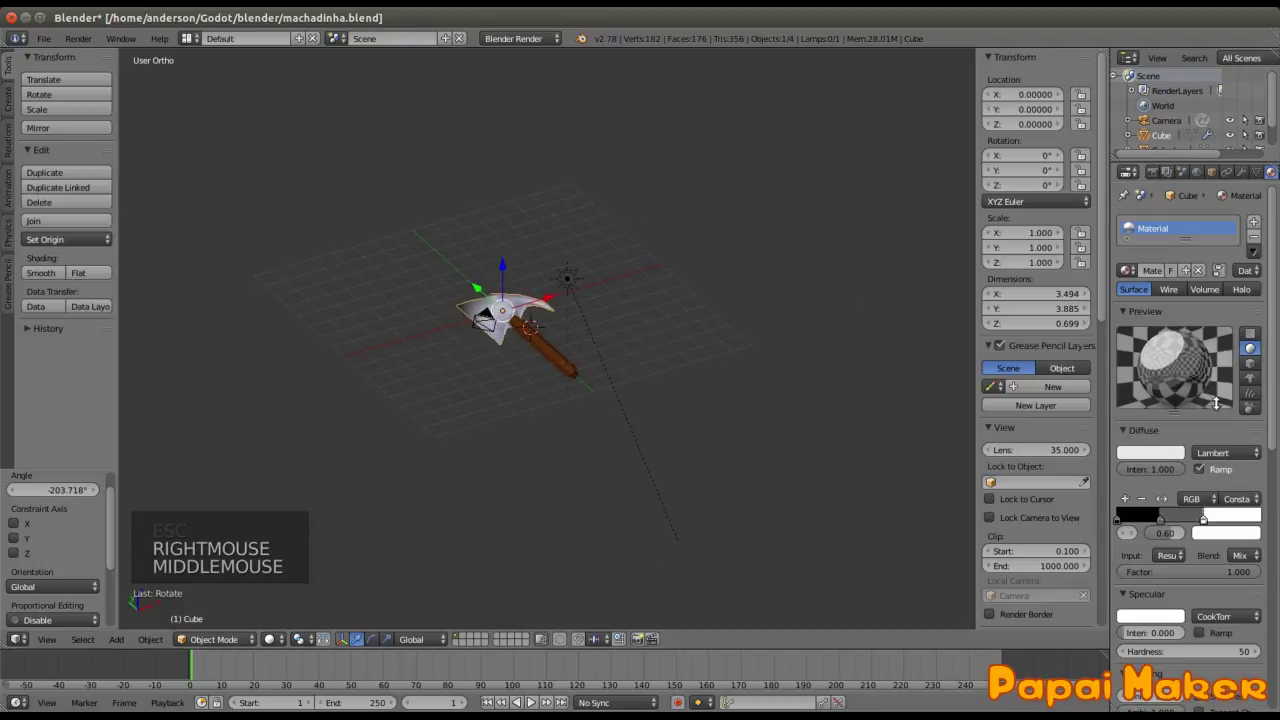
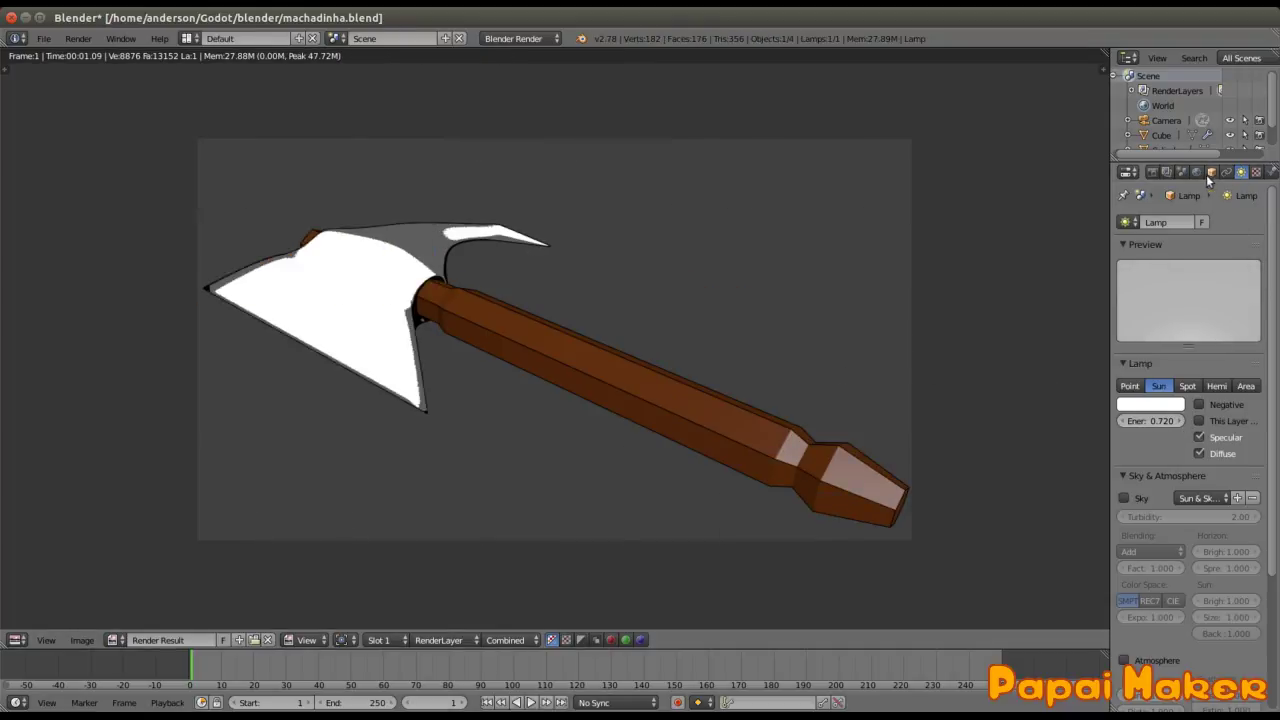
pyautogui.press('Escape')
# Step: Move the blade ramp's colour stop to 0.20, render grey-and-white shading and save
pyautogui.rightClick(501, 305)
pyautogui.click(1205, 433)
pyautogui.click(1122, 433)
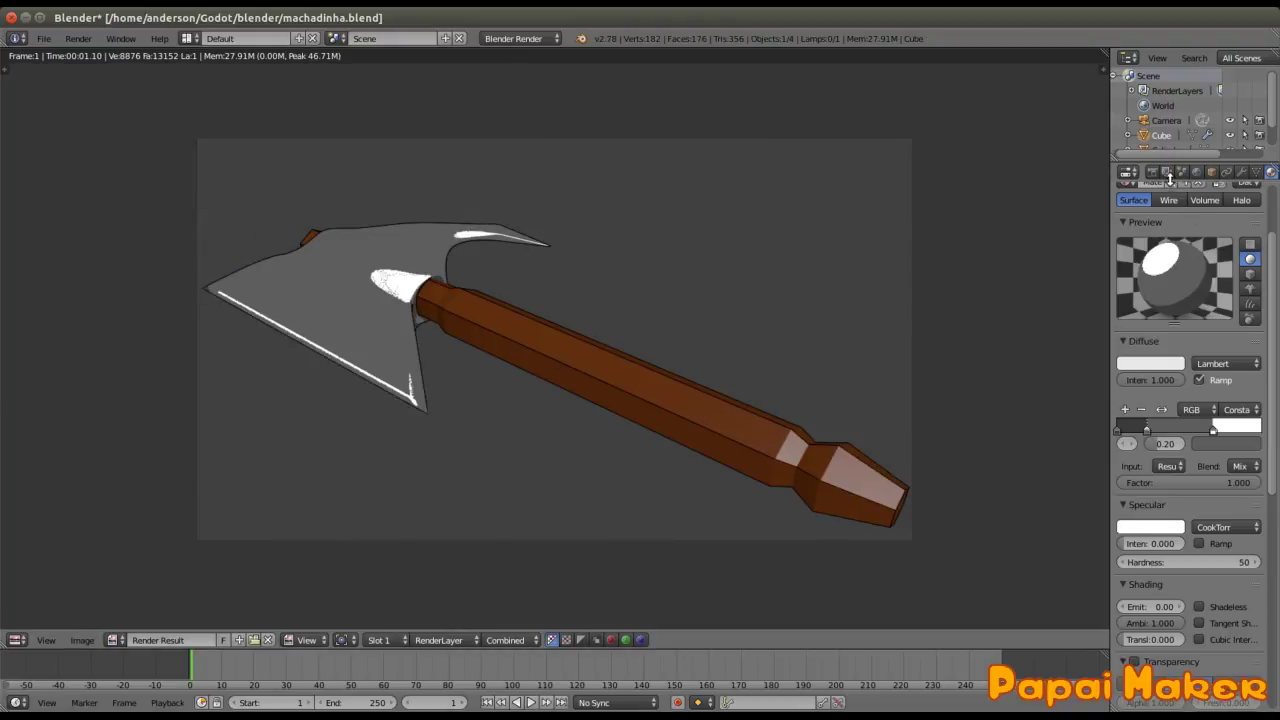
pyautogui.press('Escape')
pyautogui.press('ctrl+s')
# Step: In Render Layers set the Freestyle line style Thickness to 3.000
pyautogui.click(1171, 174)
pyautogui.scroll(-3)
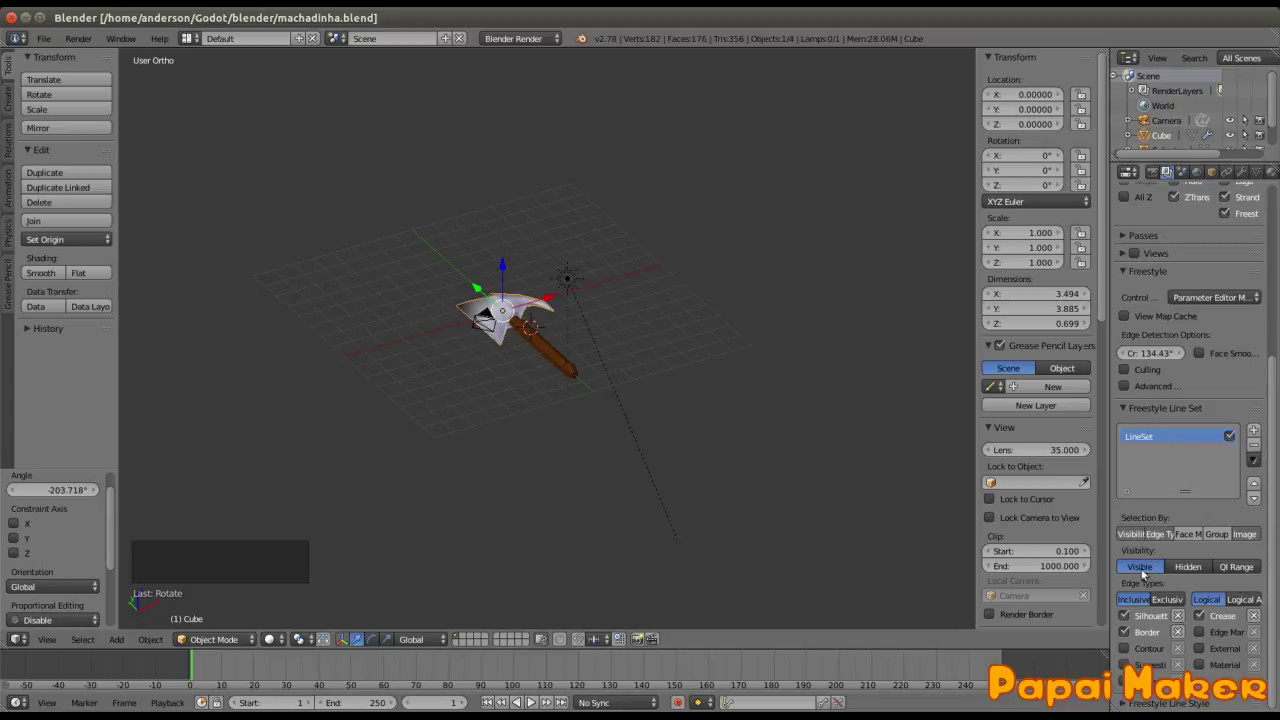
pyautogui.click(1122, 706)
pyautogui.scroll(-3)
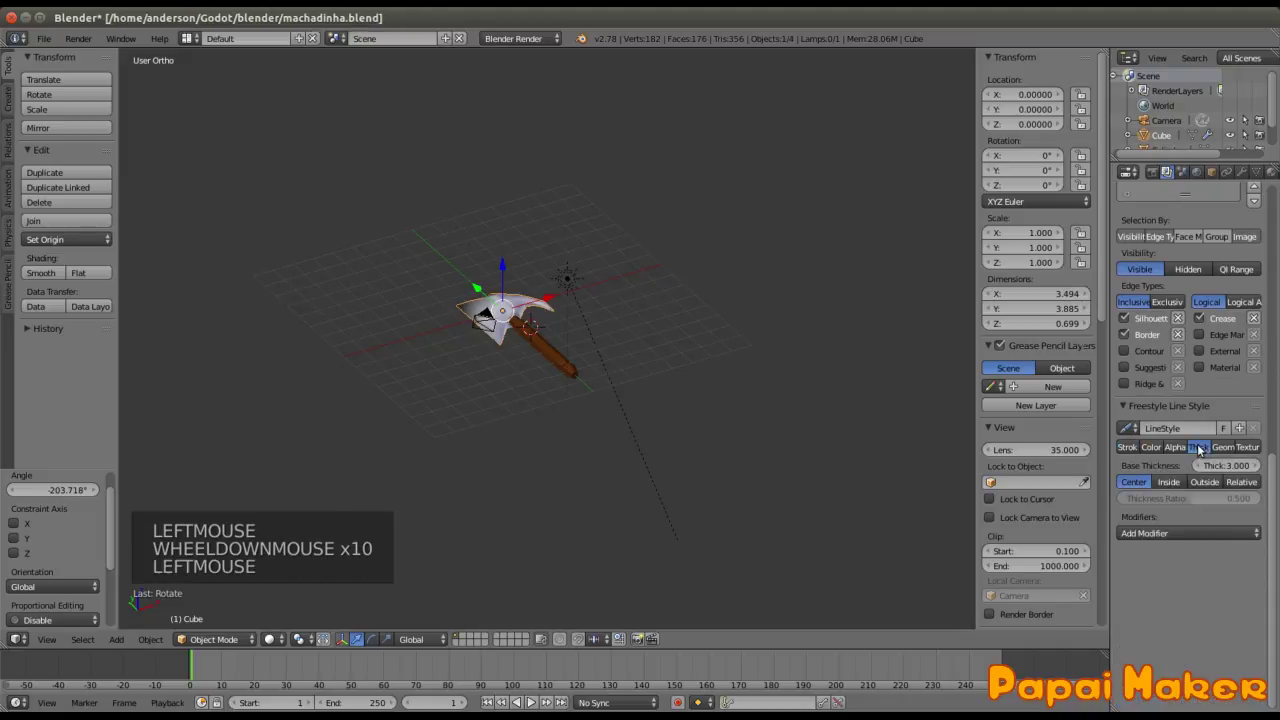
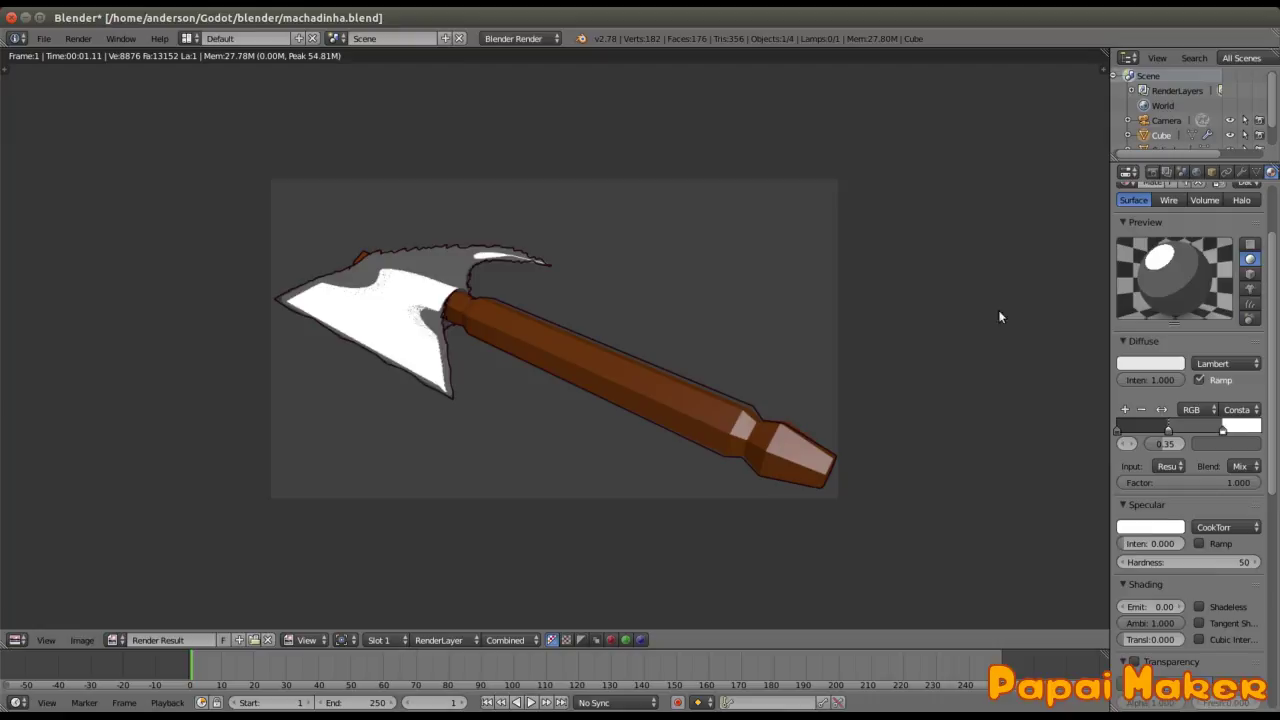
# Step: Leave the render result for the 3D view of the blade and save machadinha.blend
pyautogui.press('Escape')
pyautogui.scroll(3)
pyautogui.middleClick(461, 346)
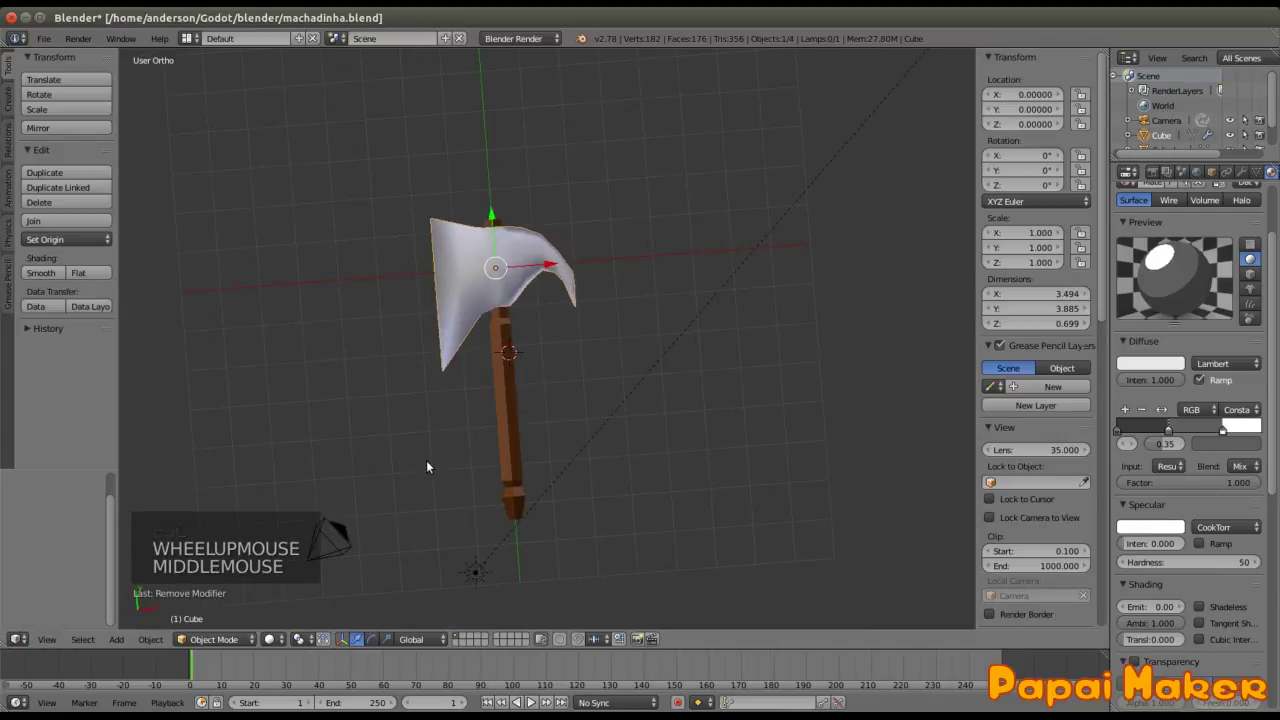
pyautogui.press('ctrl+s')
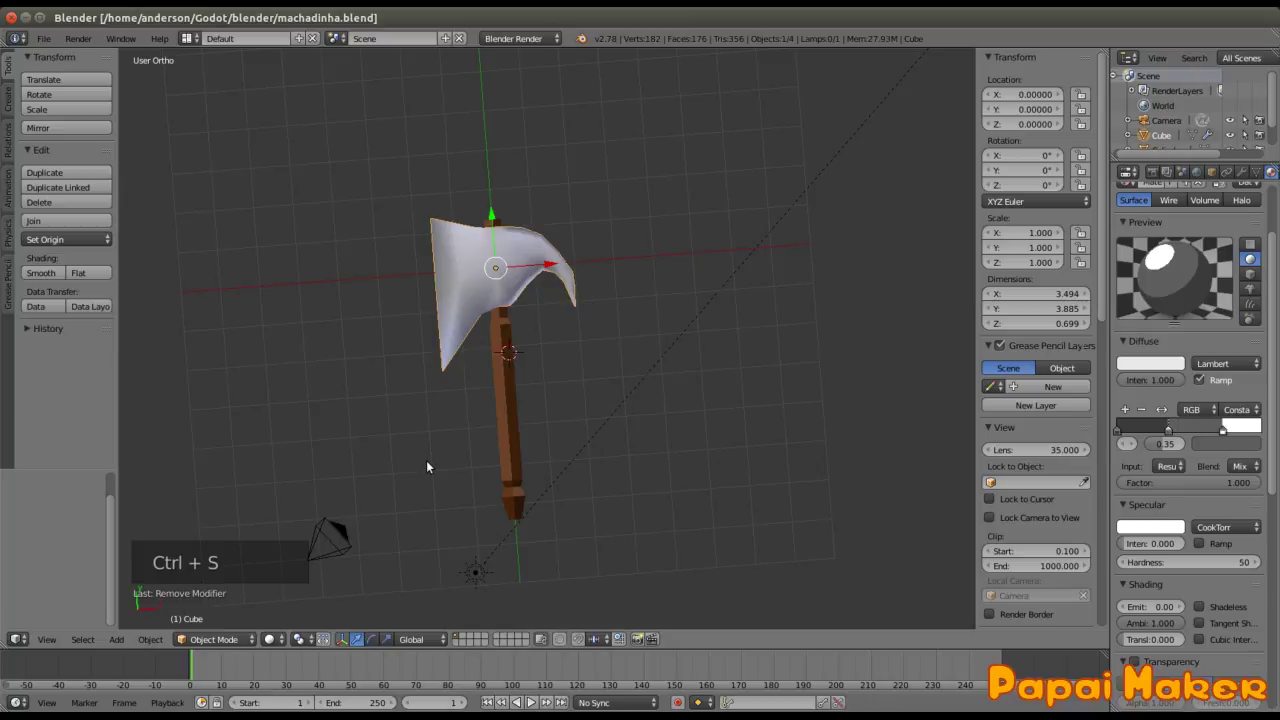